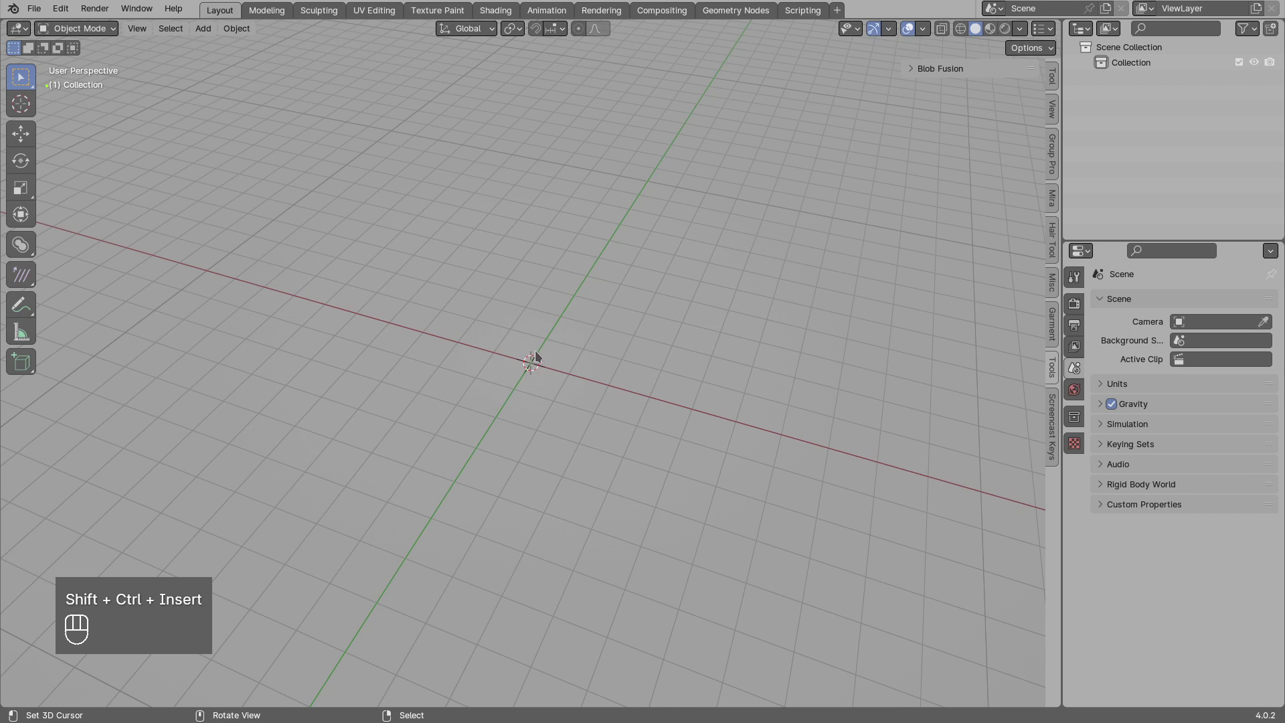
Expand the Blob Fusion sidebar panel, preview its preset Library section, then collapse it again.
{"action": "left_click_drag", "start_coordinate": [526, 320], "coordinate": [526, 338]}
{"action": "middle_click", "coordinate": [505, 309]}
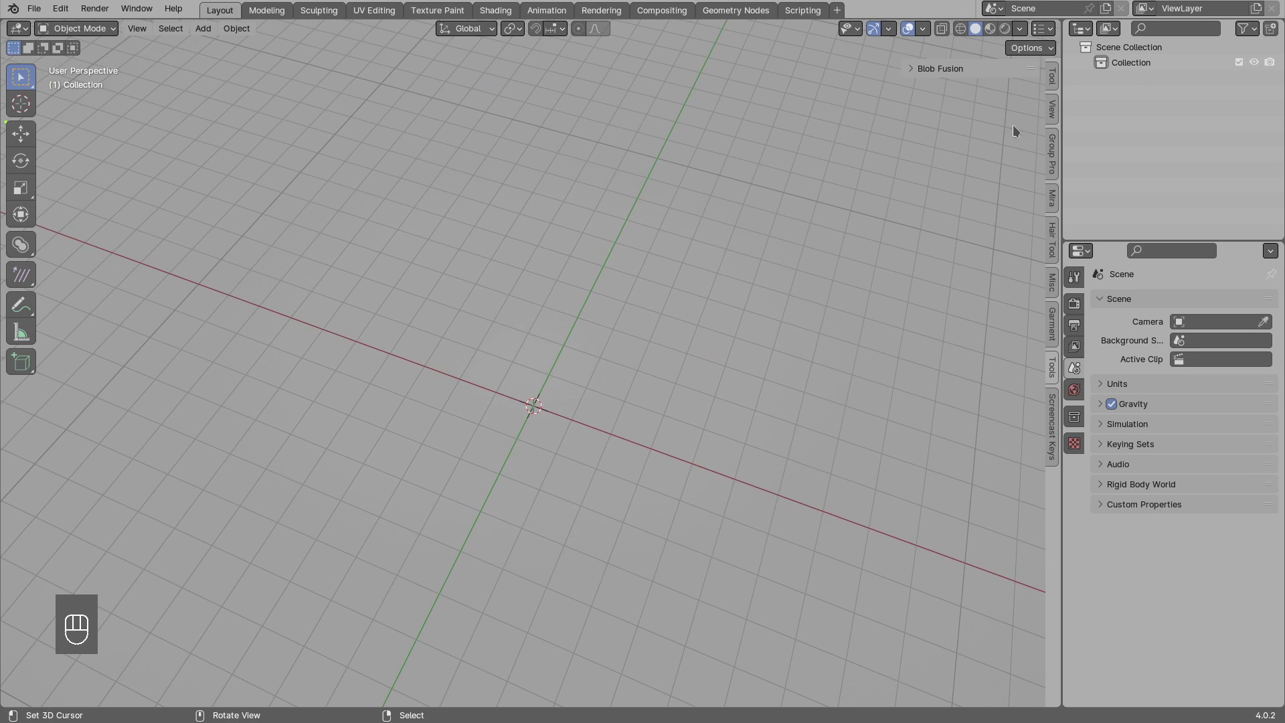
{"action": "left_click", "coordinate": [930, 79]}
{"action": "left_click", "coordinate": [957, 161]}
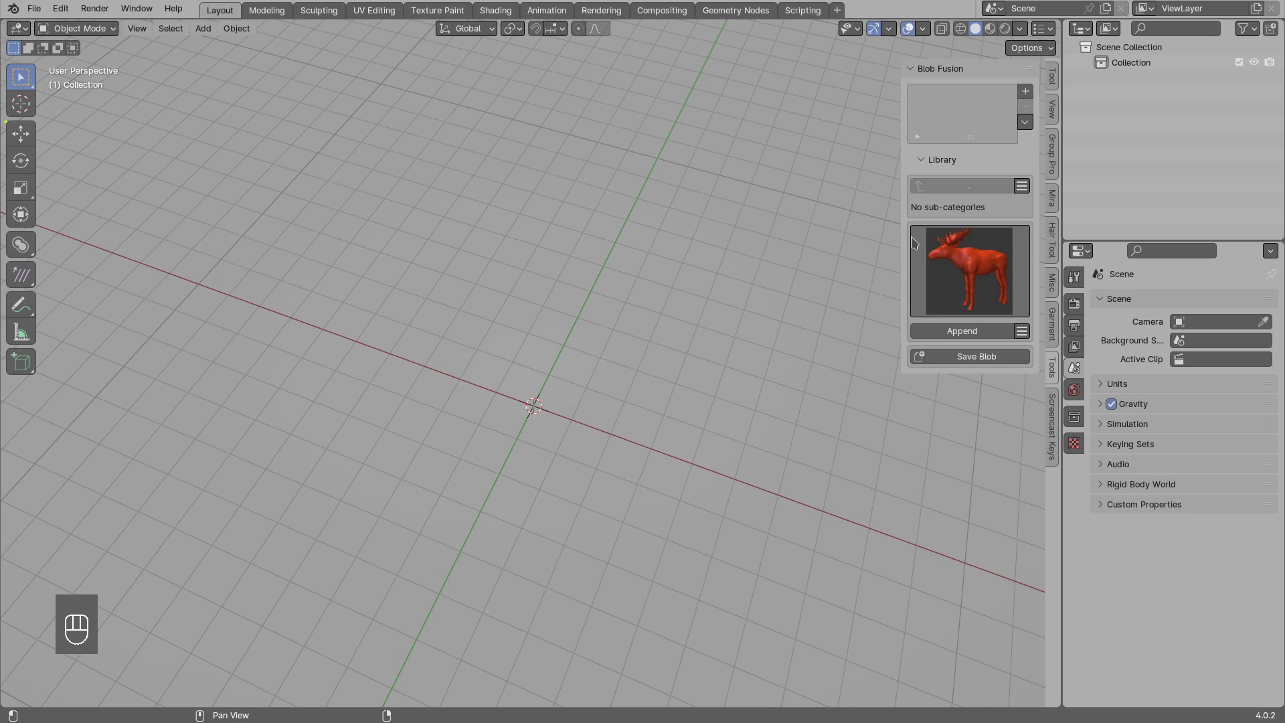
{"action": "middle_click", "coordinate": [507, 366]}
{"action": "left_click", "coordinate": [960, 160]}
Activate the Blob Fusion drawing tool in the toolbar after orbiting to look along the green axis.
{"action": "middle_click", "coordinate": [622, 360]}
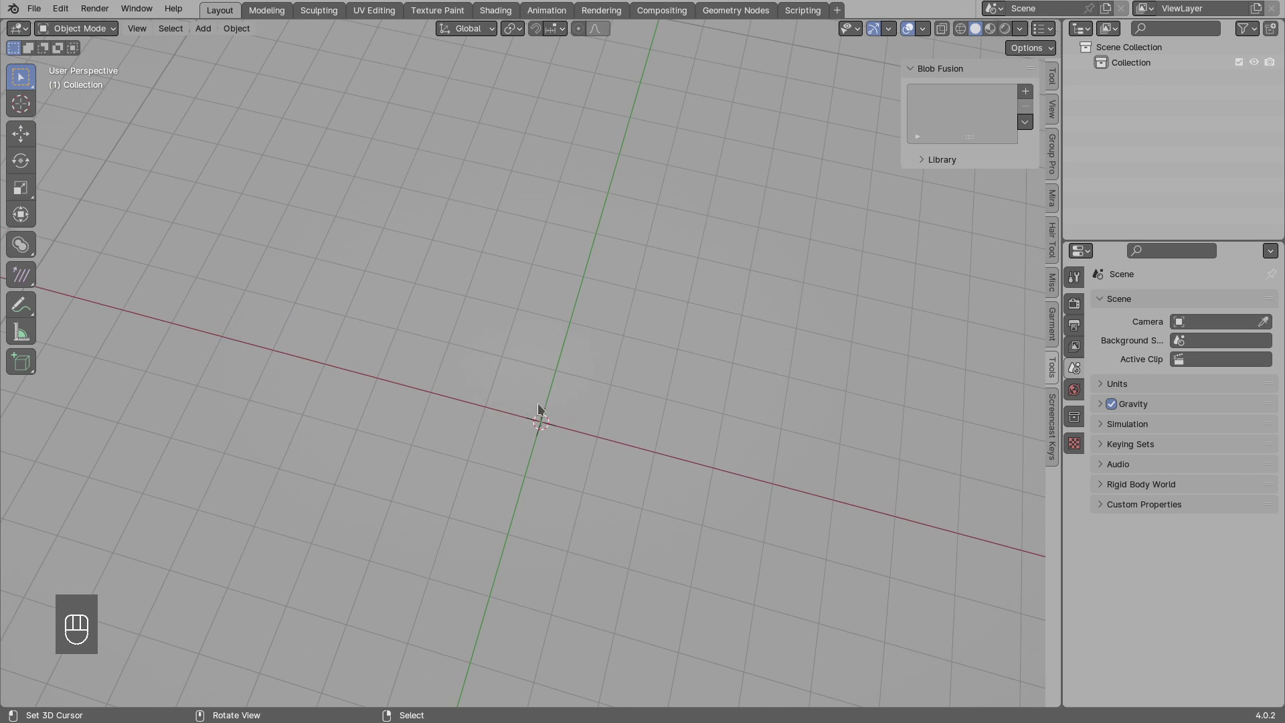
{"action": "left_click_drag", "start_coordinate": [421, 413], "coordinate": [464, 372]}
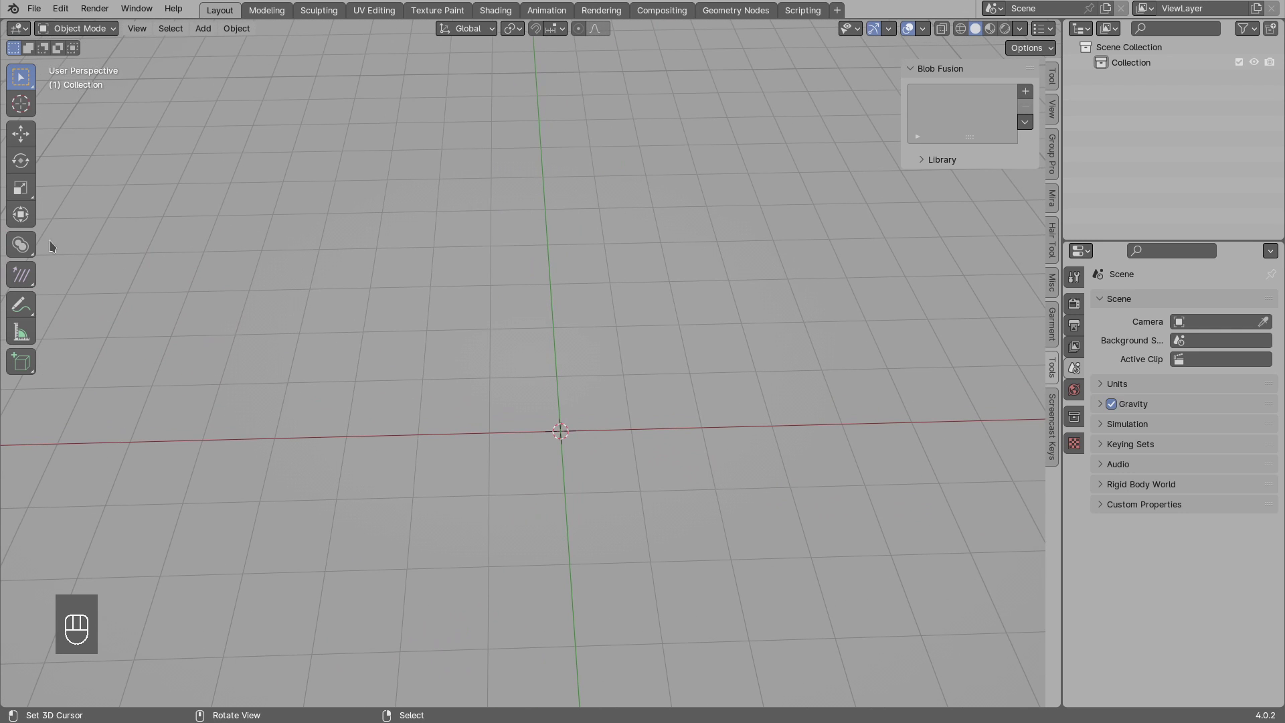
{"action": "left_click", "coordinate": [24, 250]}
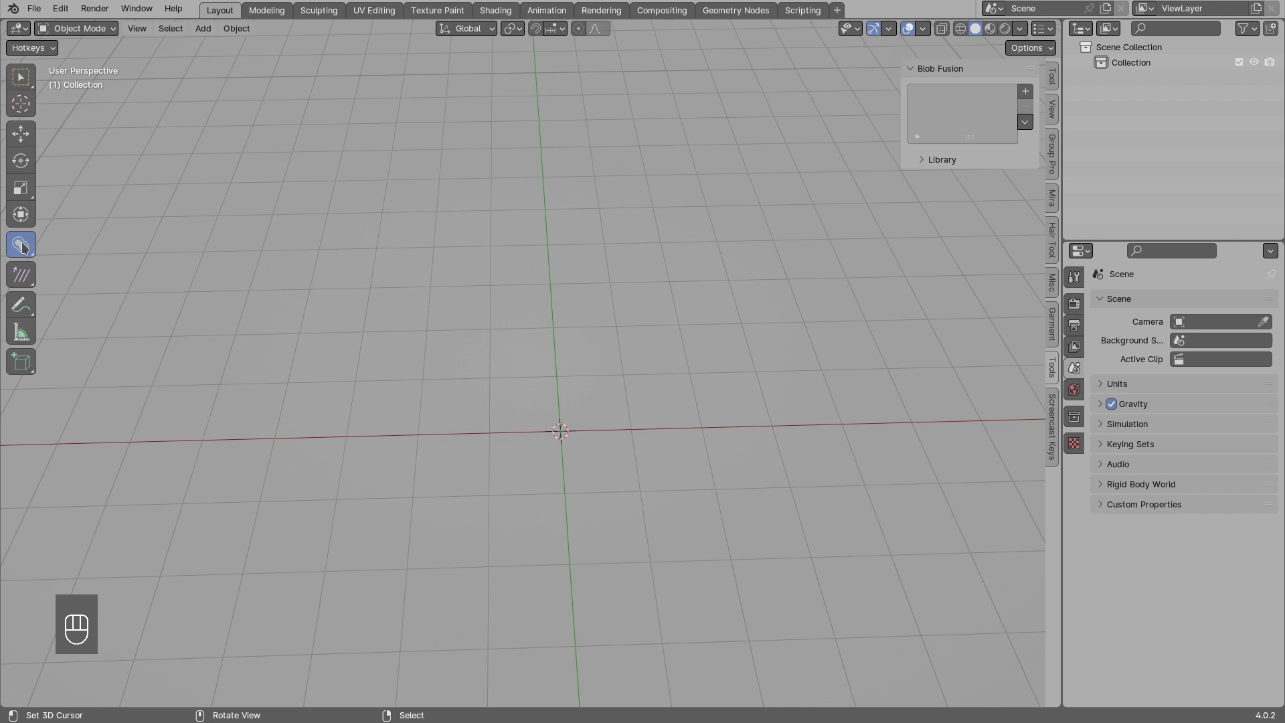
Create a new BLOB_Domain with the + button and place its first blob in the viewport.
{"action": "left_click", "coordinate": [405, 358]}
{"action": "key", "text": "shift+a"}
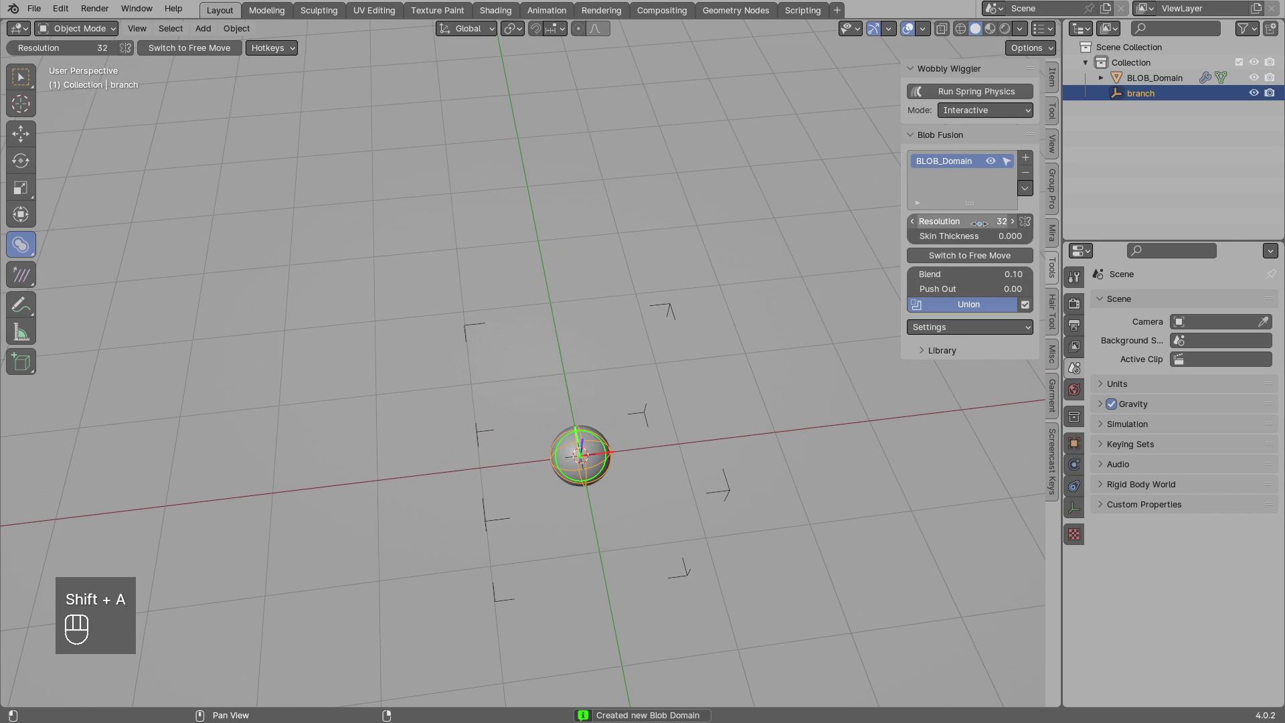
{"action": "left_click_drag", "start_coordinate": [959, 335], "coordinate": [773, 300]}
{"action": "left_click_drag", "start_coordinate": [580, 426], "coordinate": [512, 392]}
{"action": "left_click", "coordinate": [502, 383]}
Extrude a chain of new branches upward from the first blob with E and confirm their positions.
{"action": "key", "text": "e"}
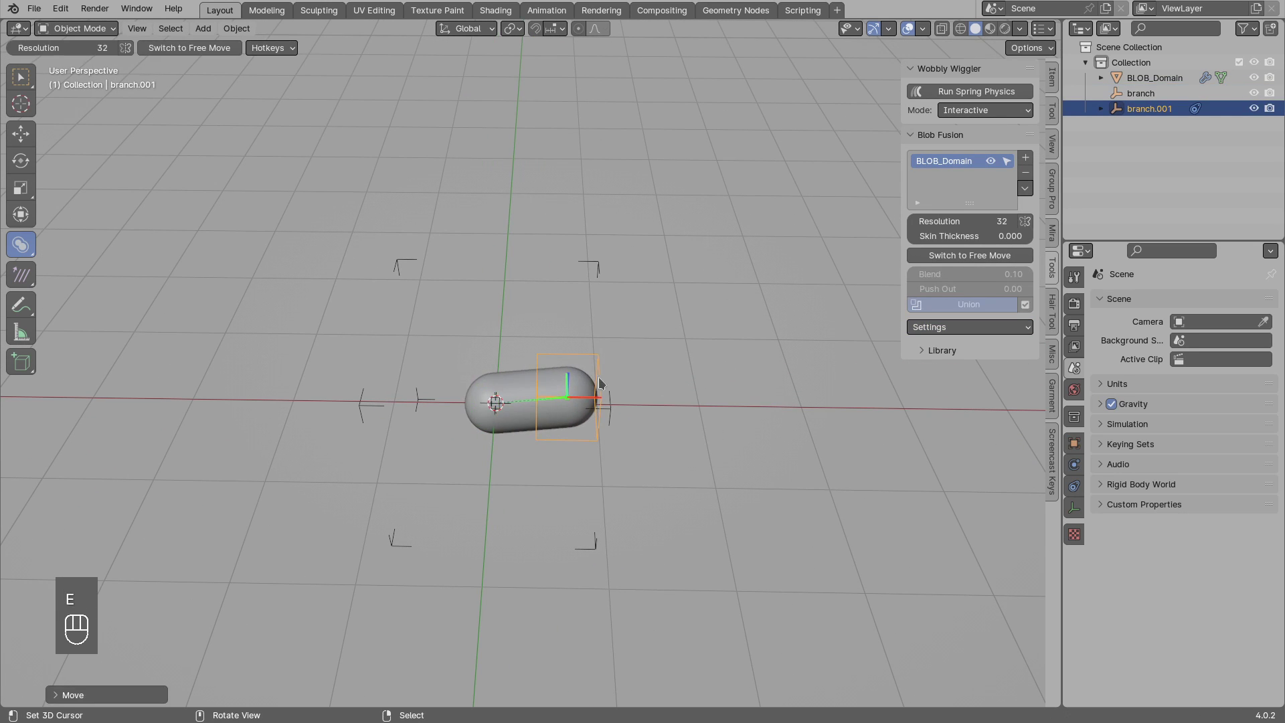
{"action": "key", "text": "e"}
{"action": "key", "text": "g"}
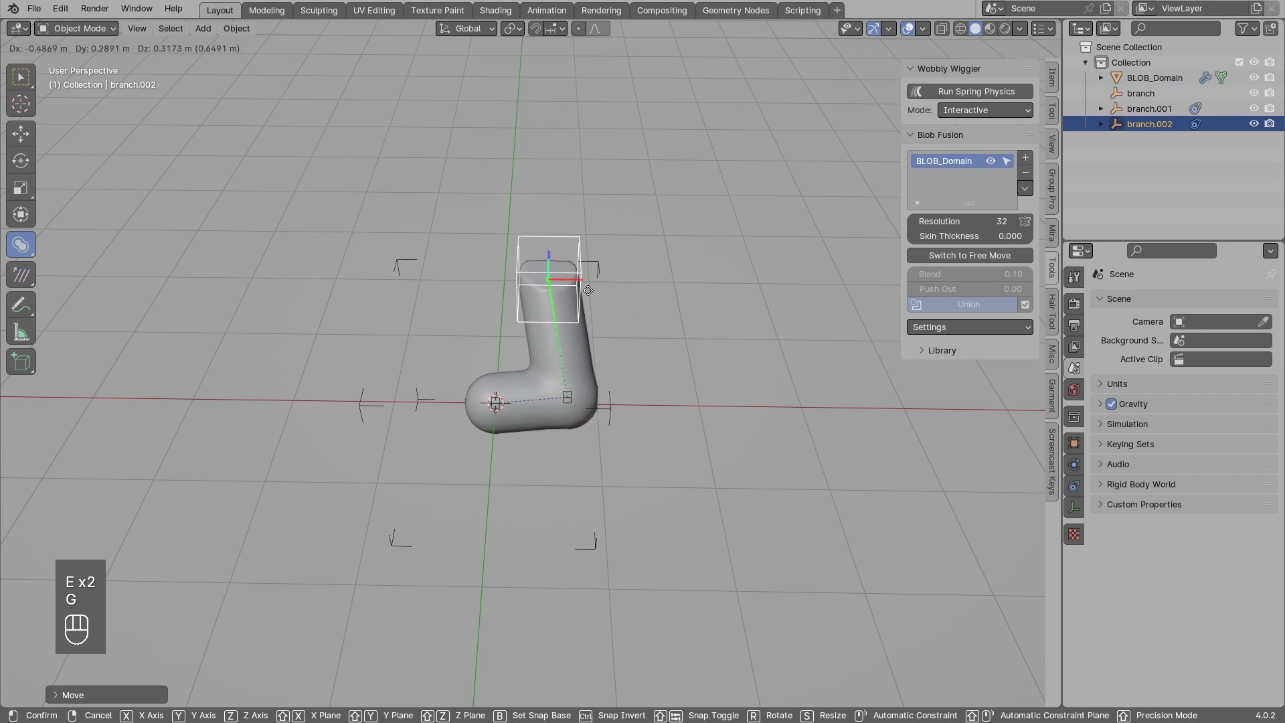
{"action": "key", "text": "e"}
{"action": "left_click_drag", "start_coordinate": [563, 278], "coordinate": [544, 225]}
{"action": "key", "text": "g"}
{"action": "left_click", "coordinate": [522, 269]}
{"action": "key", "text": "g"}
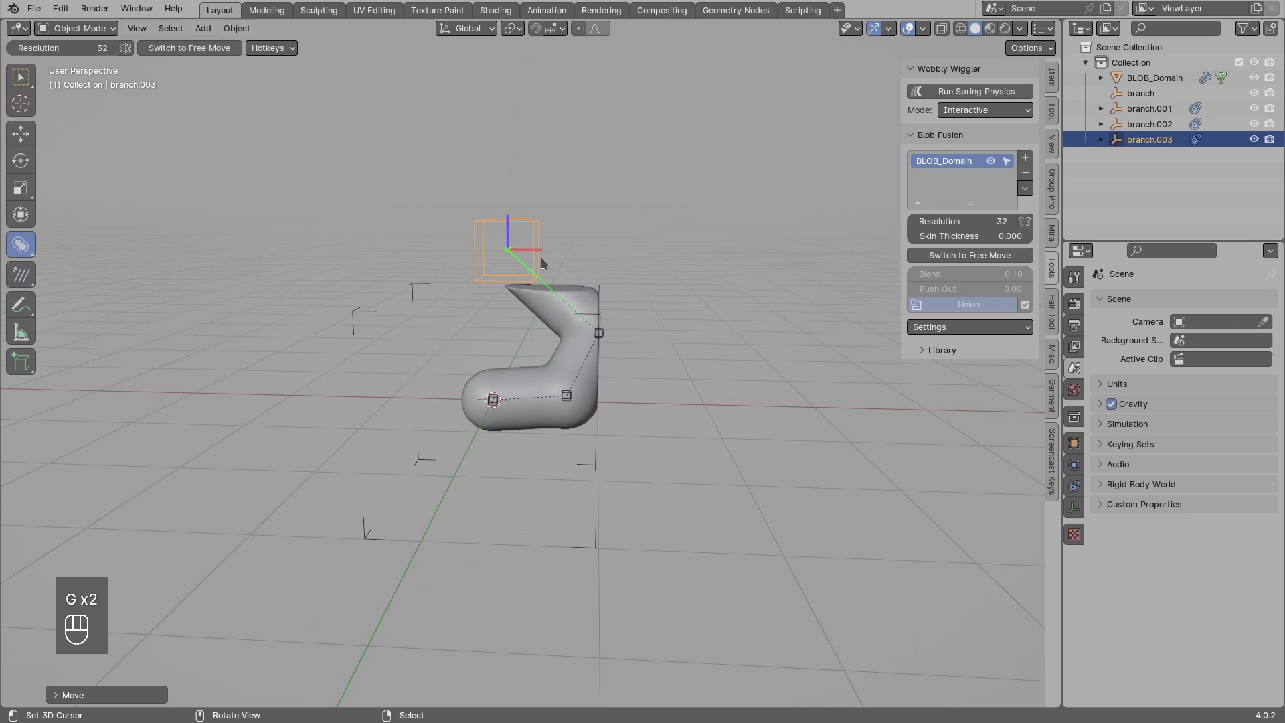
{"action": "key", "text": "d"}
{"action": "left_click", "coordinate": [474, 233]}
Reposition and resize the top blob branch, then grab and adjust the lower branches.
{"action": "key", "text": "d"}
{"action": "left_click_drag", "start_coordinate": [449, 218], "coordinate": [515, 265]}
{"action": "key", "text": "d"}
{"action": "key", "text": "g"}
{"action": "left_click_drag", "start_coordinate": [952, 329], "coordinate": [629, 261]}
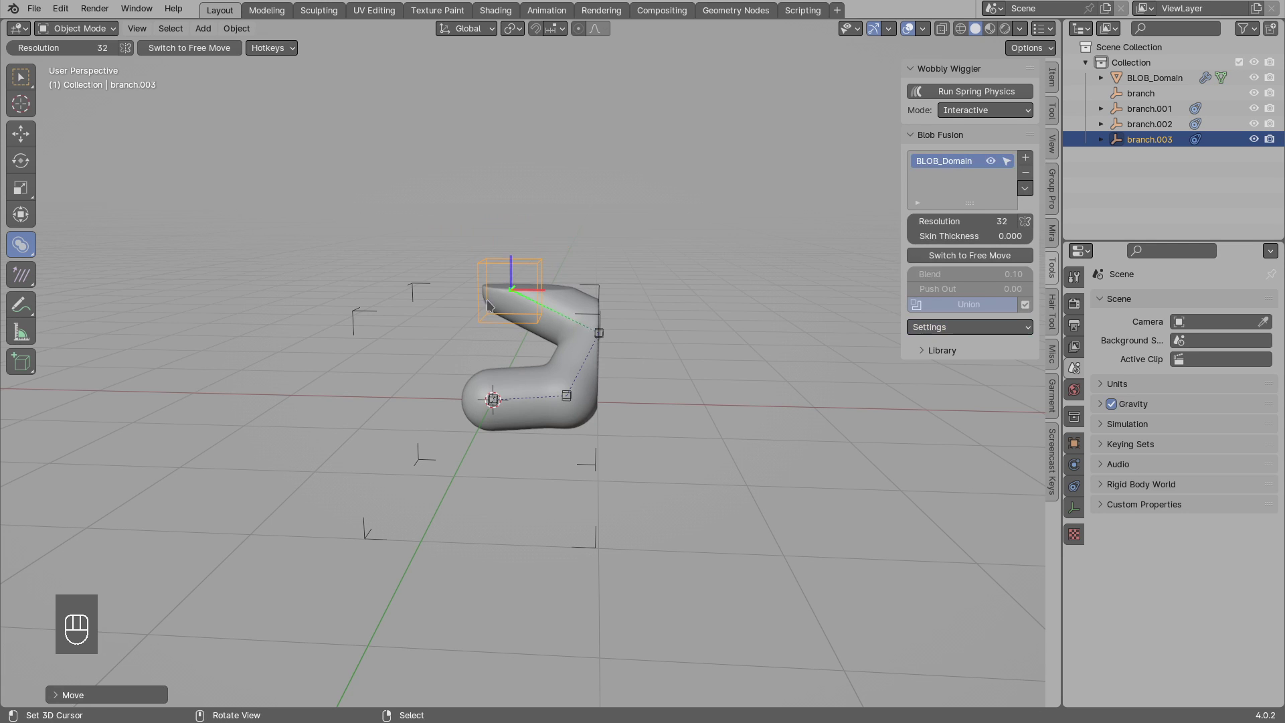
{"action": "left_click", "coordinate": [516, 301]}
{"action": "key", "text": "g"}
{"action": "left_click", "coordinate": [589, 337]}
{"action": "key", "text": "g"}
{"action": "left_click", "coordinate": [566, 394]}
{"action": "left_click", "coordinate": [502, 404]}
Bend the chain into a limb shape by moving individual branches with G.
{"action": "key", "text": "g"}
{"action": "left_click", "coordinate": [548, 310]}
{"action": "key", "text": "g"}
{"action": "left_click_drag", "start_coordinate": [541, 342], "coordinate": [545, 320]}
{"action": "left_click", "coordinate": [583, 417]}
{"action": "left_click_drag", "start_coordinate": [565, 376], "coordinate": [607, 355]}
{"action": "left_click_drag", "start_coordinate": [558, 468], "coordinate": [555, 416]}
{"action": "left_click_drag", "start_coordinate": [557, 408], "coordinate": [555, 401]}
{"action": "left_click", "coordinate": [563, 415]}
{"action": "left_click_drag", "start_coordinate": [604, 382], "coordinate": [604, 402]}
{"action": "key", "text": "alt+a"}
Move the middle joint, scale up the limb's upper end with S, and select the whole domain.
{"action": "left_click", "coordinate": [629, 383]}
{"action": "key", "text": "g"}
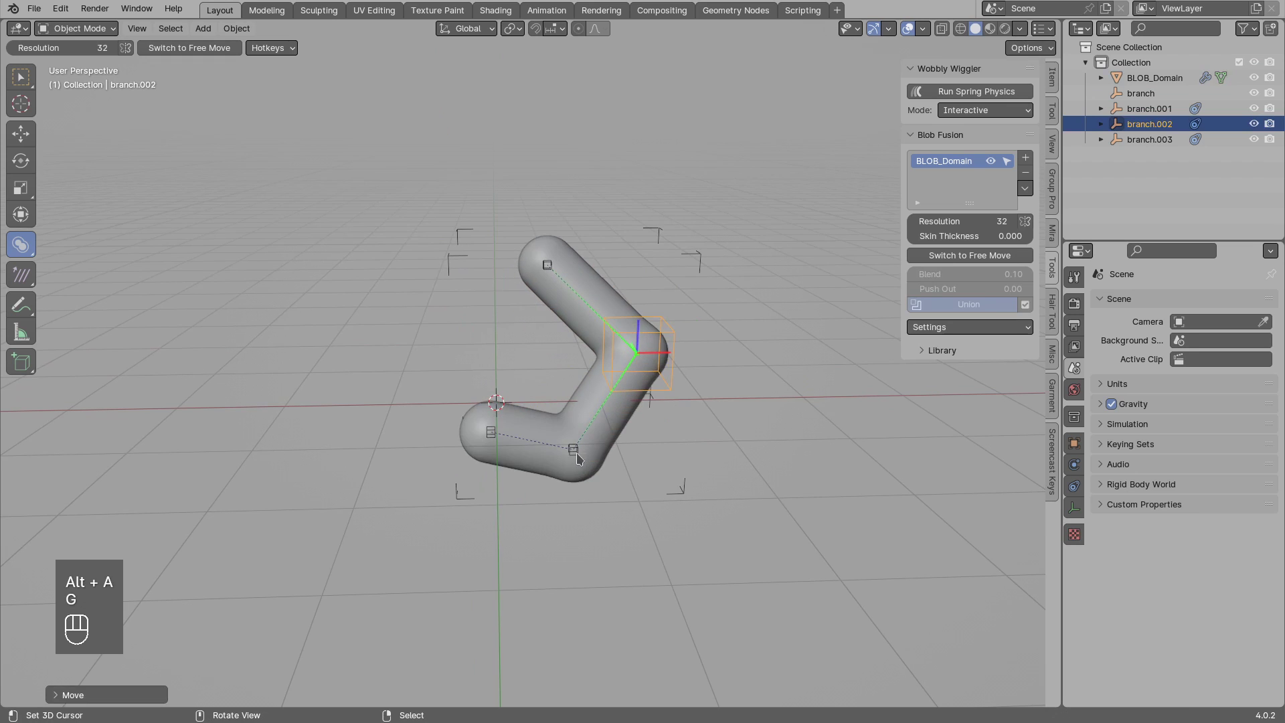
{"action": "left_click", "coordinate": [573, 458]}
{"action": "key", "text": "g"}
{"action": "left_click_drag", "start_coordinate": [952, 255], "coordinate": [804, 267]}
{"action": "left_click_drag", "start_coordinate": [560, 243], "coordinate": [571, 240]}
{"action": "key", "text": "s"}
{"action": "left_click_drag", "start_coordinate": [573, 363], "coordinate": [566, 351]}
{"action": "left_click", "coordinate": [559, 405]}
{"action": "left_click", "coordinate": [574, 390]}
{"action": "left_click_drag", "start_coordinate": [582, 451], "coordinate": [568, 397]}
Select the limb's first branch and move its lower end outward with G.
{"action": "left_click_drag", "start_coordinate": [584, 375], "coordinate": [591, 415]}
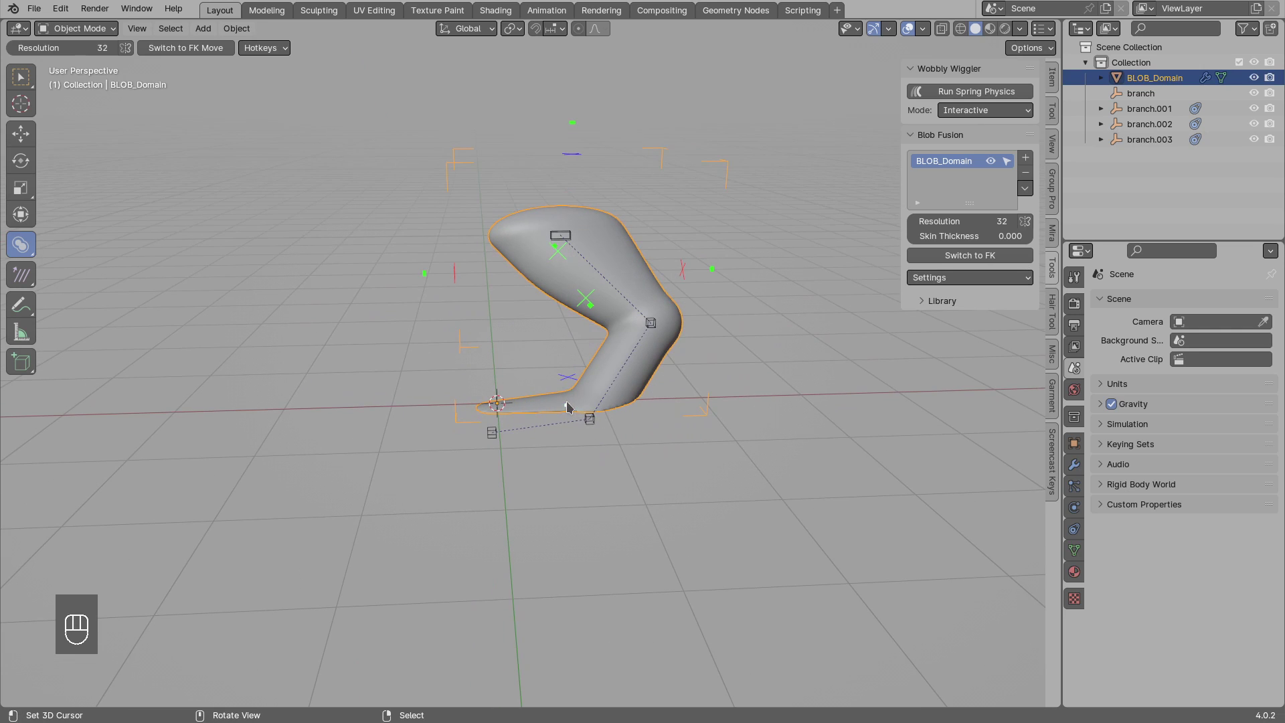
{"action": "left_click", "coordinate": [571, 407]}
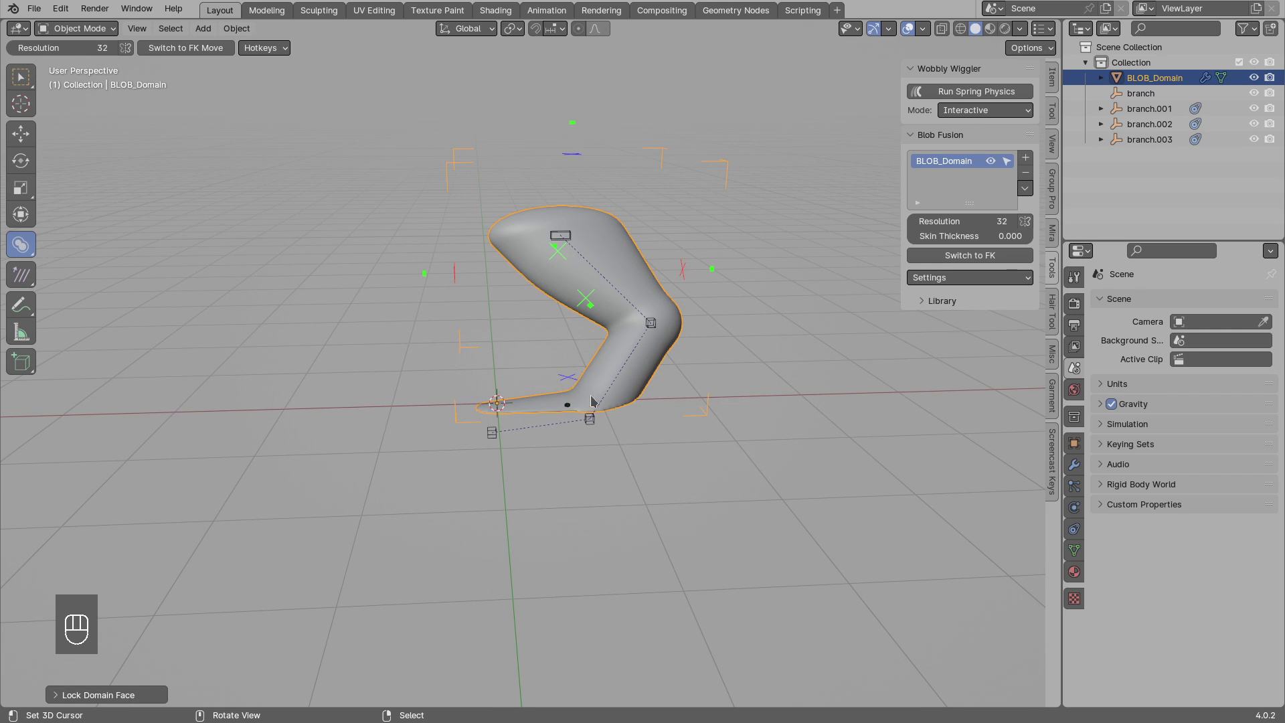
{"action": "left_click", "coordinate": [661, 323]}
{"action": "key", "text": "g"}
{"action": "left_click", "coordinate": [563, 248]}
{"action": "key", "text": "g"}
{"action": "left_click_drag", "start_coordinate": [585, 418], "coordinate": [494, 393]}
{"action": "key", "text": "g"}
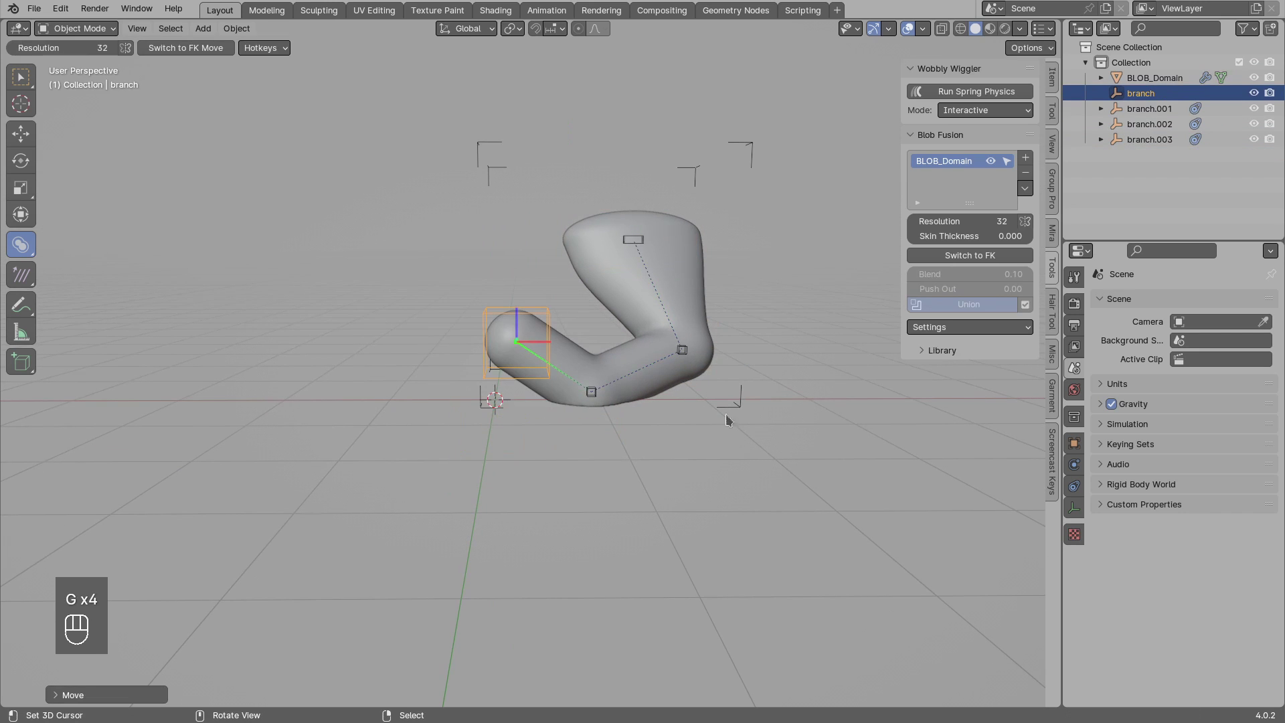
{"action": "key", "text": "g"}
Select the whole blob domain and remove it with − in the Blob Fusion list, revealing the preset library.
{"action": "left_click", "coordinate": [693, 255]}
{"action": "key", "text": "alt+a"}
{"action": "left_click_drag", "start_coordinate": [652, 288], "coordinate": [632, 312]}
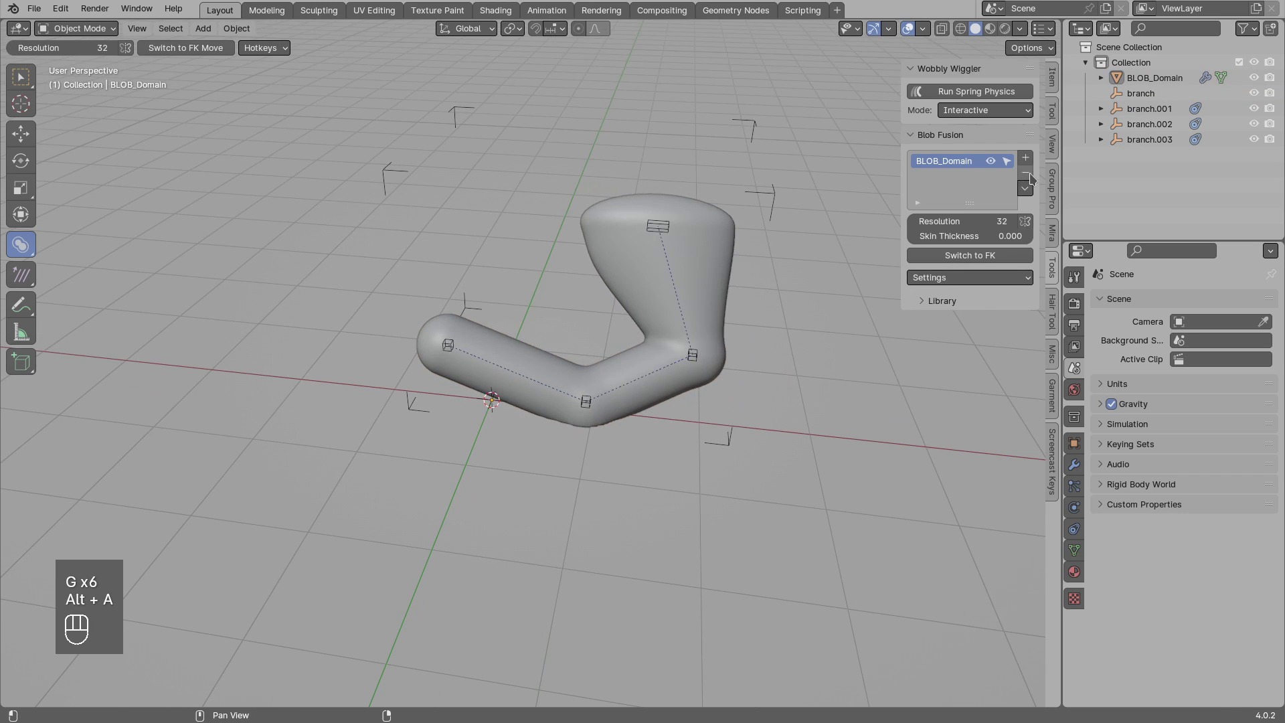
{"action": "left_click", "coordinate": [1034, 178]}
Pick the Horse preset from the library grid, append it to the scene and zoom in on it.
{"action": "left_click_drag", "start_coordinate": [963, 254], "coordinate": [764, 443]}
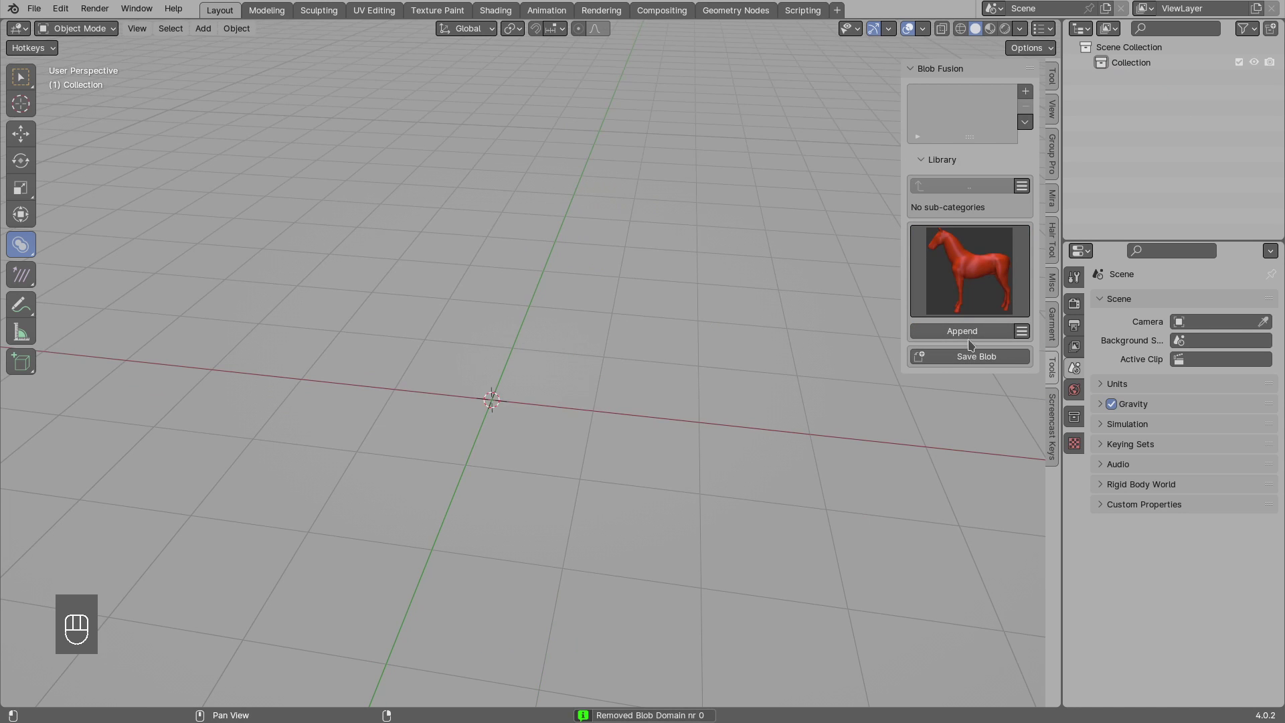
{"action": "left_click_drag", "start_coordinate": [973, 328], "coordinate": [519, 394]}
{"action": "left_click_drag", "start_coordinate": [440, 420], "coordinate": [458, 363]}
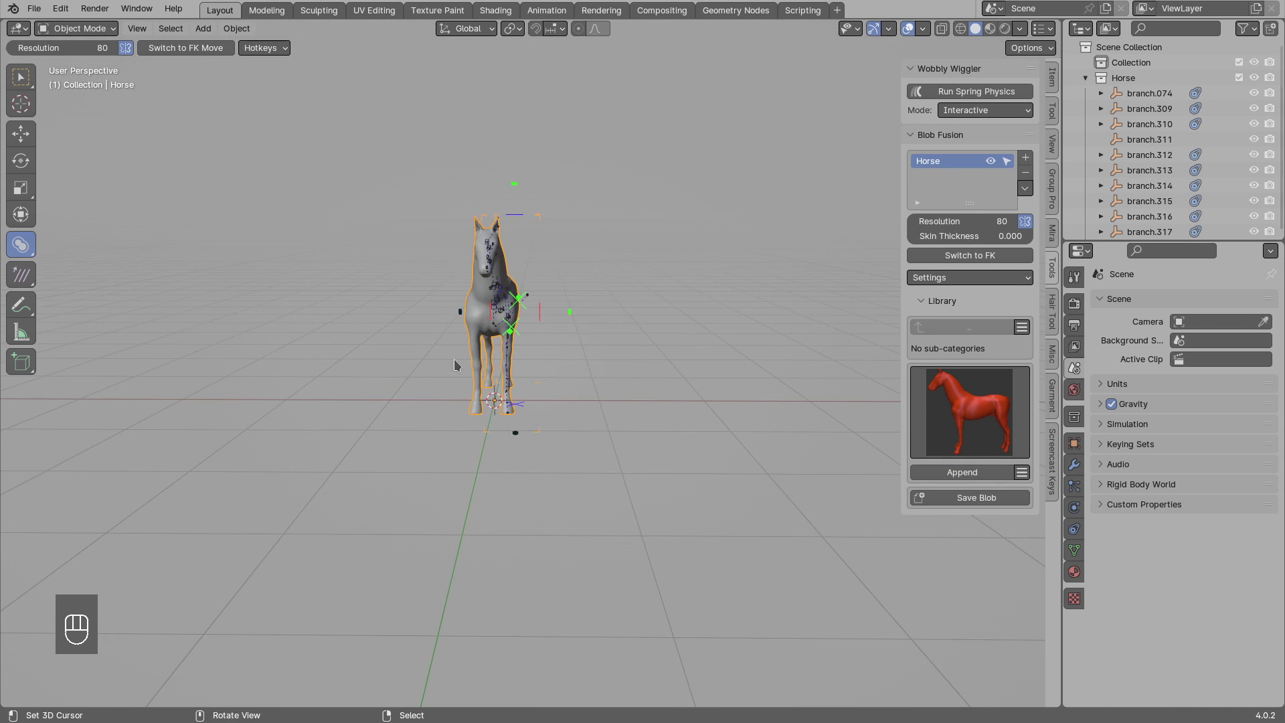
{"action": "left_click_drag", "start_coordinate": [500, 341], "coordinate": [505, 322]}
Step through the horse's branch blobs one by one to see how they build the body.
{"action": "key", "text": "d"}
{"action": "left_click", "coordinate": [501, 413]}
{"action": "key", "text": "d"}
{"action": "key", "text": "d"}
{"action": "key", "text": "d"}
{"action": "left_click", "coordinate": [549, 402]}
{"action": "key", "text": "d"}
{"action": "key", "text": "d"}
{"action": "key", "text": "d"}
{"action": "key", "text": "d"}
{"action": "key", "text": "d"}
{"action": "left_click", "coordinate": [451, 290]}
{"action": "left_click_drag", "start_coordinate": [448, 305], "coordinate": [481, 371]}
{"action": "key", "text": "d"}
{"action": "left_click", "coordinate": [502, 313]}
{"action": "left_click", "coordinate": [455, 278]}
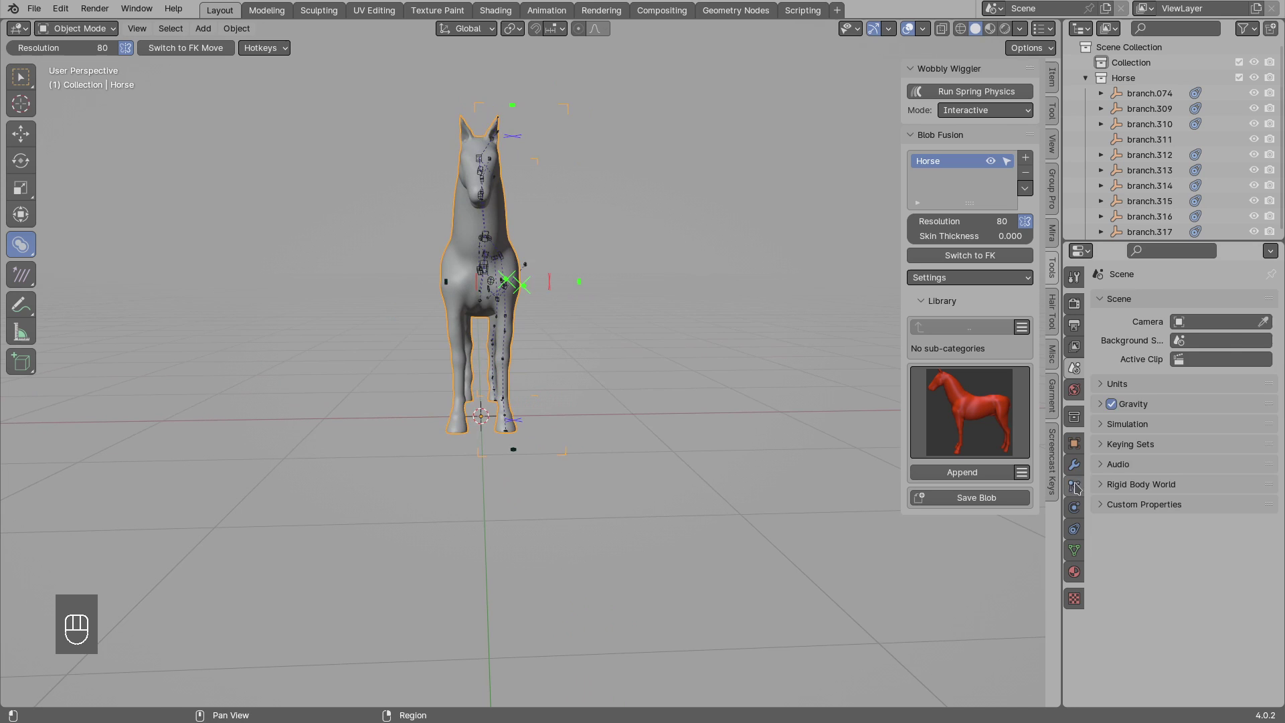
{"action": "left_click", "coordinate": [1078, 465]}
Orbit to the horse's side, show its domain modifier settings and switch to front orthographic view.
{"action": "left_click_drag", "start_coordinate": [1206, 570], "coordinate": [519, 255]}
{"action": "left_click_drag", "start_coordinate": [527, 259], "coordinate": [539, 295]}
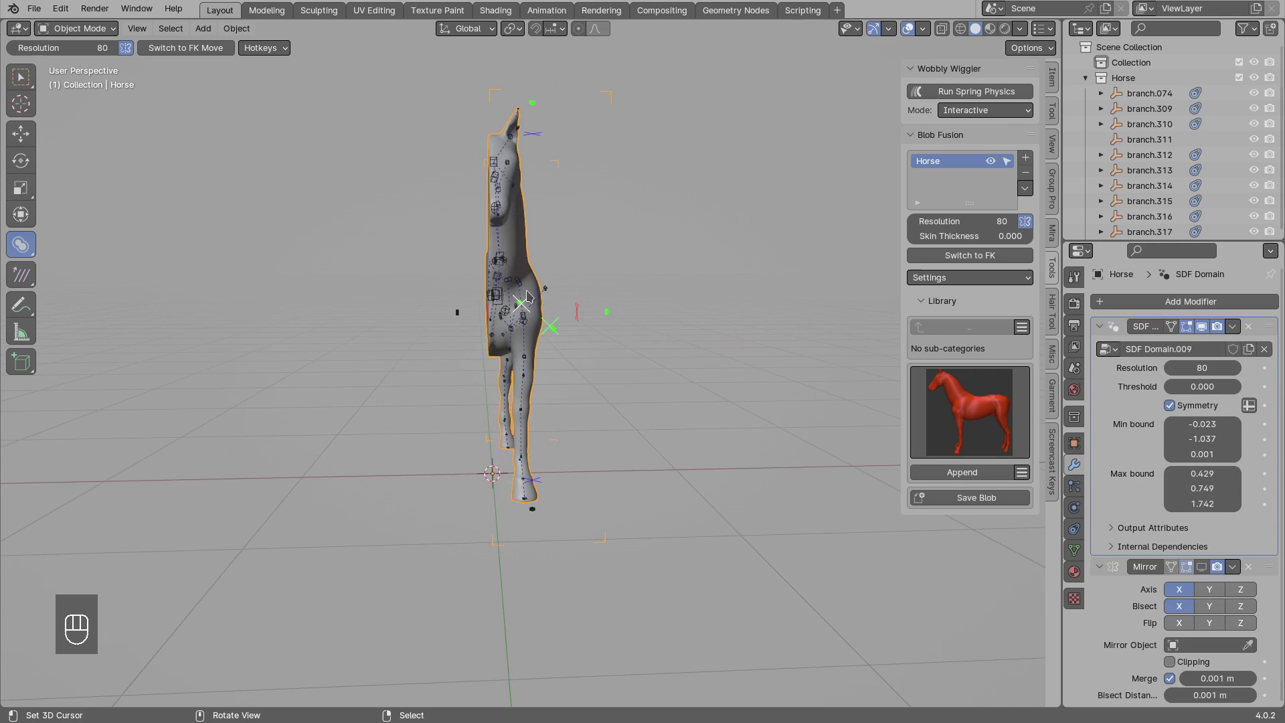
{"action": "left_click", "coordinate": [530, 293]}
{"action": "key", "text": "KP_1"}
{"action": "key", "text": "d"}
{"action": "key", "text": "d"}
{"action": "key", "text": "d"}
{"action": "left_click_drag", "start_coordinate": [490, 365], "coordinate": [484, 381]}
{"action": "key", "text": "d"}
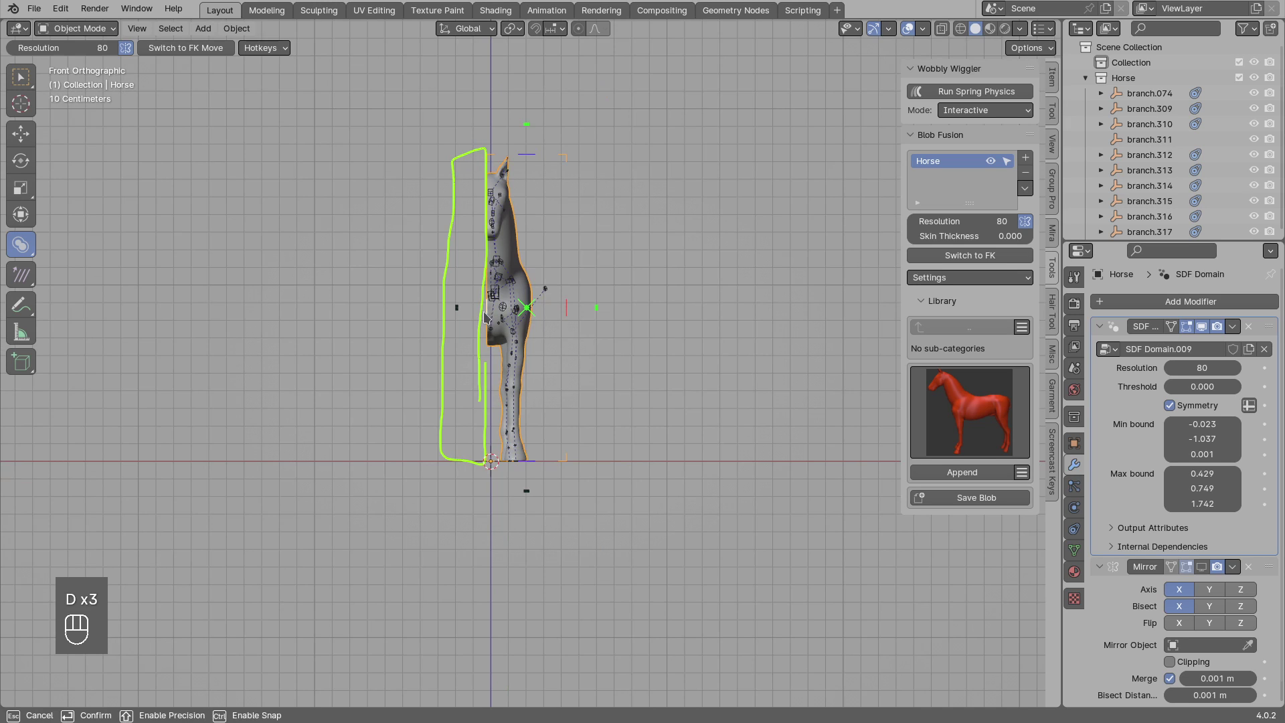
Lasso around the horse's blobs in front view, then return to a close perspective side look.
{"action": "left_click_drag", "start_coordinate": [484, 316], "coordinate": [490, 283]}
{"action": "key", "text": "d"}
{"action": "left_click_drag", "start_coordinate": [474, 129], "coordinate": [553, 446]}
{"action": "key", "text": "d"}
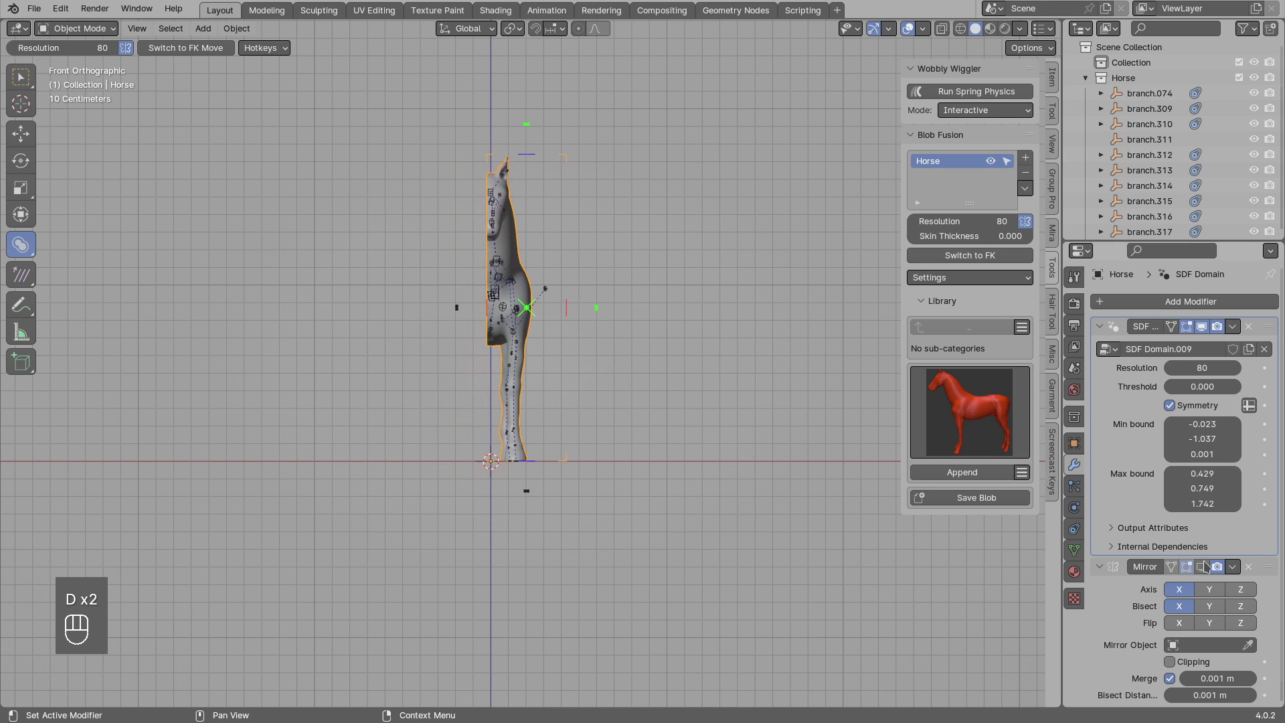
{"action": "left_click", "coordinate": [1207, 566]}
{"action": "key", "text": "alt+a"}
{"action": "left_click_drag", "start_coordinate": [656, 305], "coordinate": [468, 353]}
{"action": "left_click_drag", "start_coordinate": [499, 254], "coordinate": [536, 387]}
{"action": "left_click", "coordinate": [517, 359]}
{"action": "left_click", "coordinate": [534, 346]}
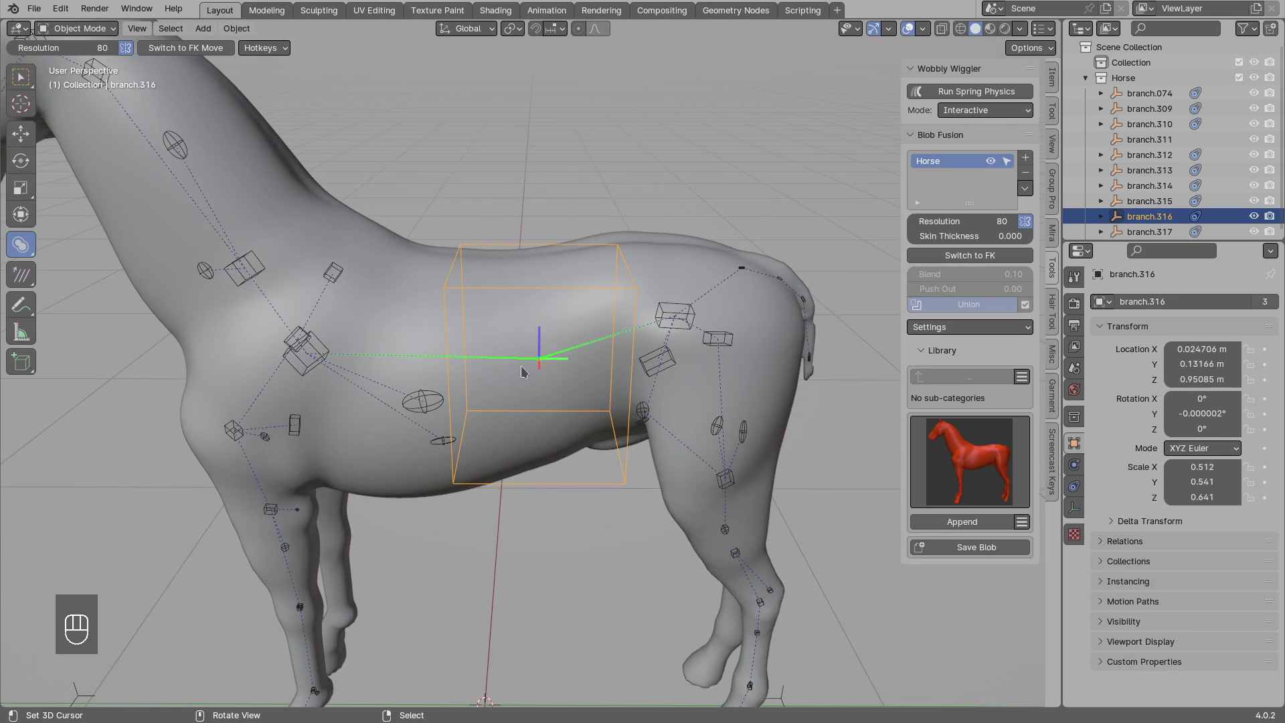
{"action": "left_click_drag", "start_coordinate": [561, 398], "coordinate": [570, 354]}
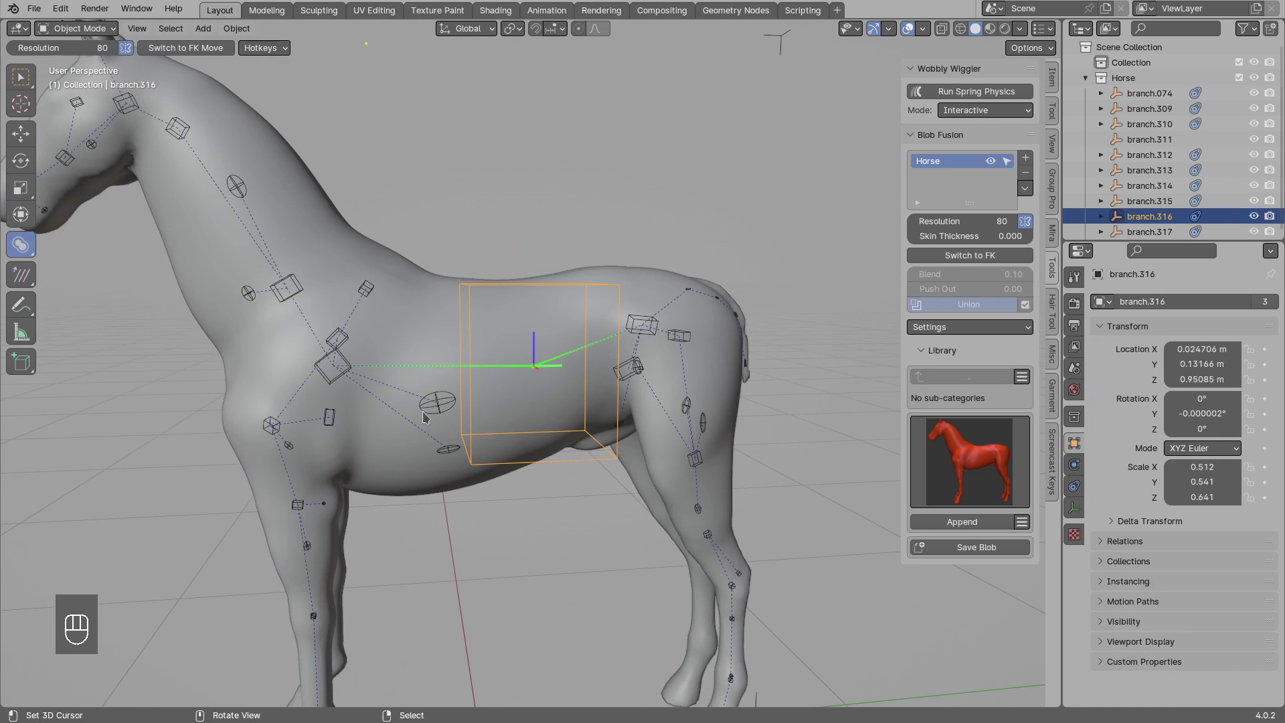
{"action": "left_click", "coordinate": [440, 399]}
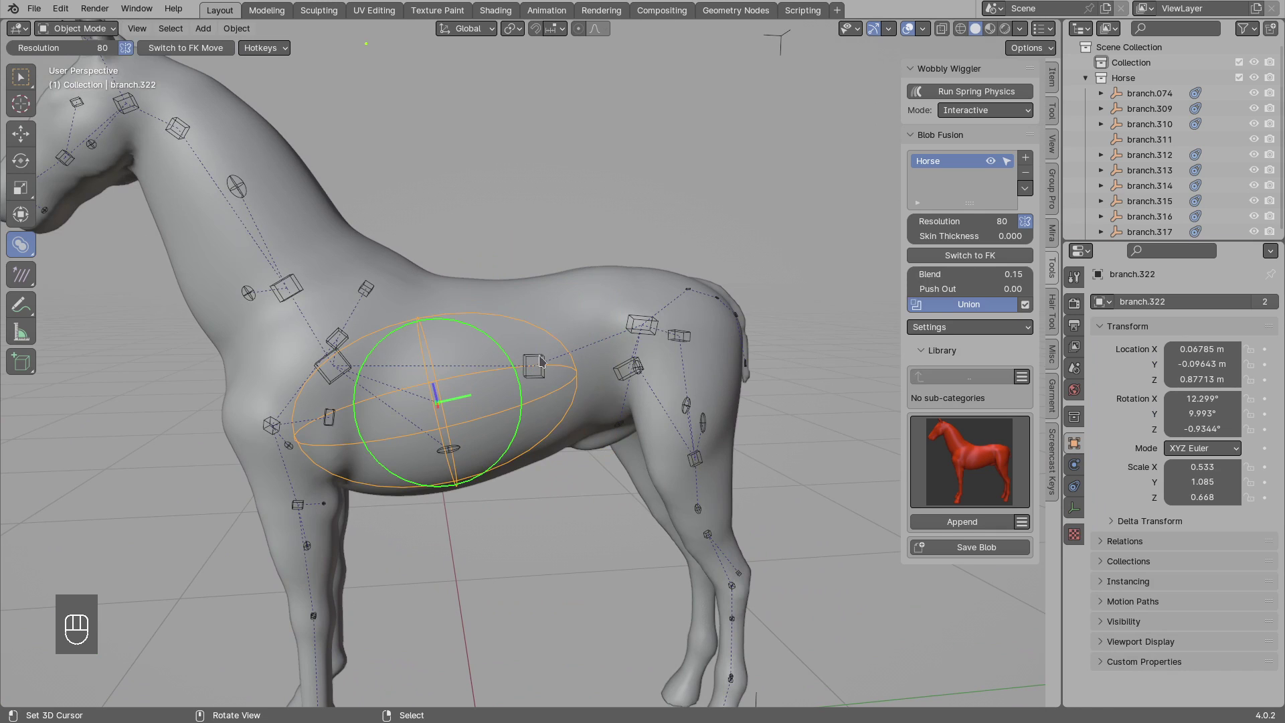
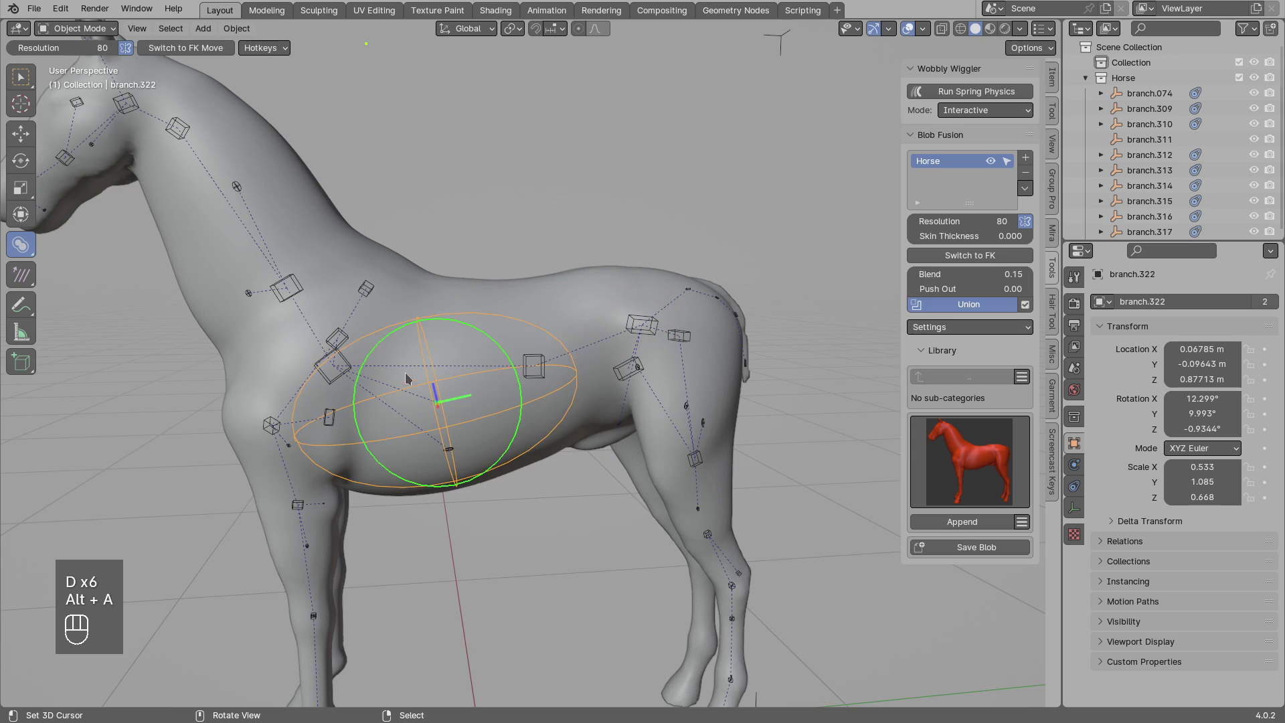
{"action": "key", "text": "g"}
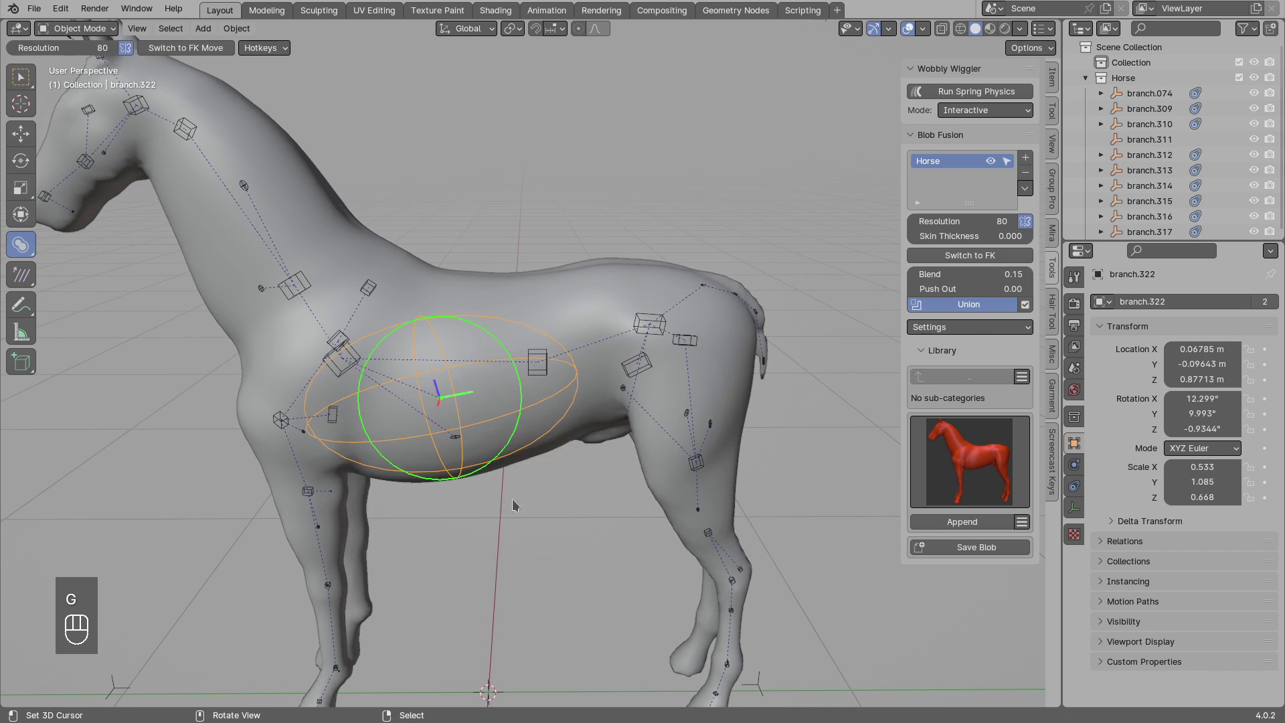
{"action": "key", "text": "alt+a"}
Remove the Horse domain and append the Gorilla preset into the scene.
{"action": "left_click", "coordinate": [494, 377]}
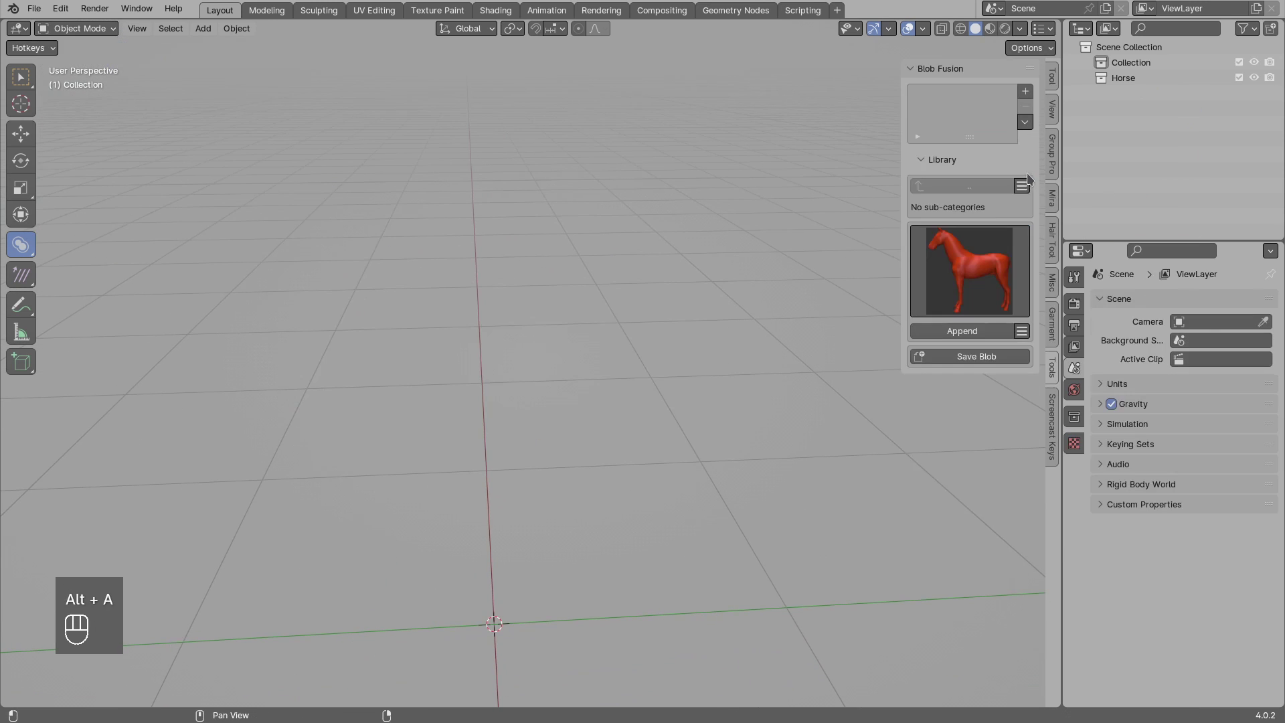
{"action": "left_click_drag", "start_coordinate": [958, 270], "coordinate": [830, 362]}
{"action": "left_click_drag", "start_coordinate": [972, 331], "coordinate": [648, 357]}
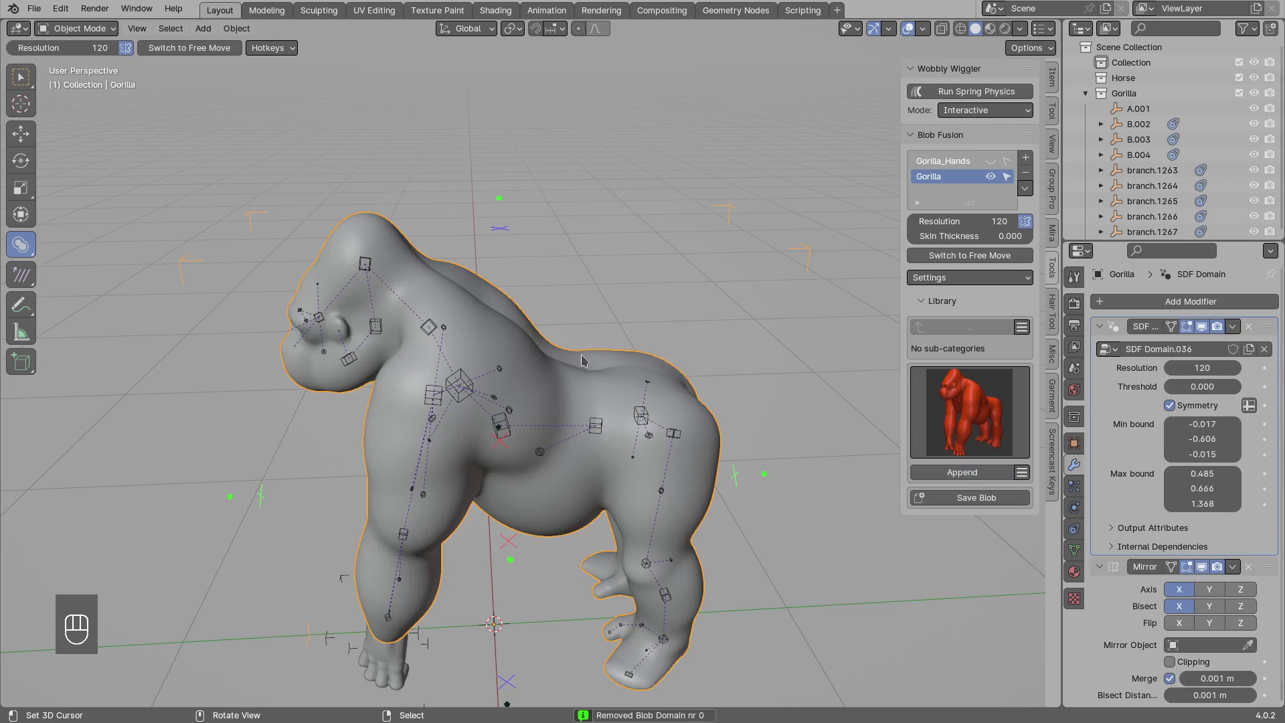
{"action": "middle_click", "coordinate": [581, 375]}
Orbit around the gorilla from several angles to inspect its body and hind-leg blobs.
{"action": "left_click_drag", "start_coordinate": [892, 206], "coordinate": [533, 384]}
{"action": "left_click_drag", "start_coordinate": [533, 385], "coordinate": [558, 337]}
{"action": "key", "text": "alt+a"}
{"action": "left_click_drag", "start_coordinate": [568, 350], "coordinate": [581, 249]}
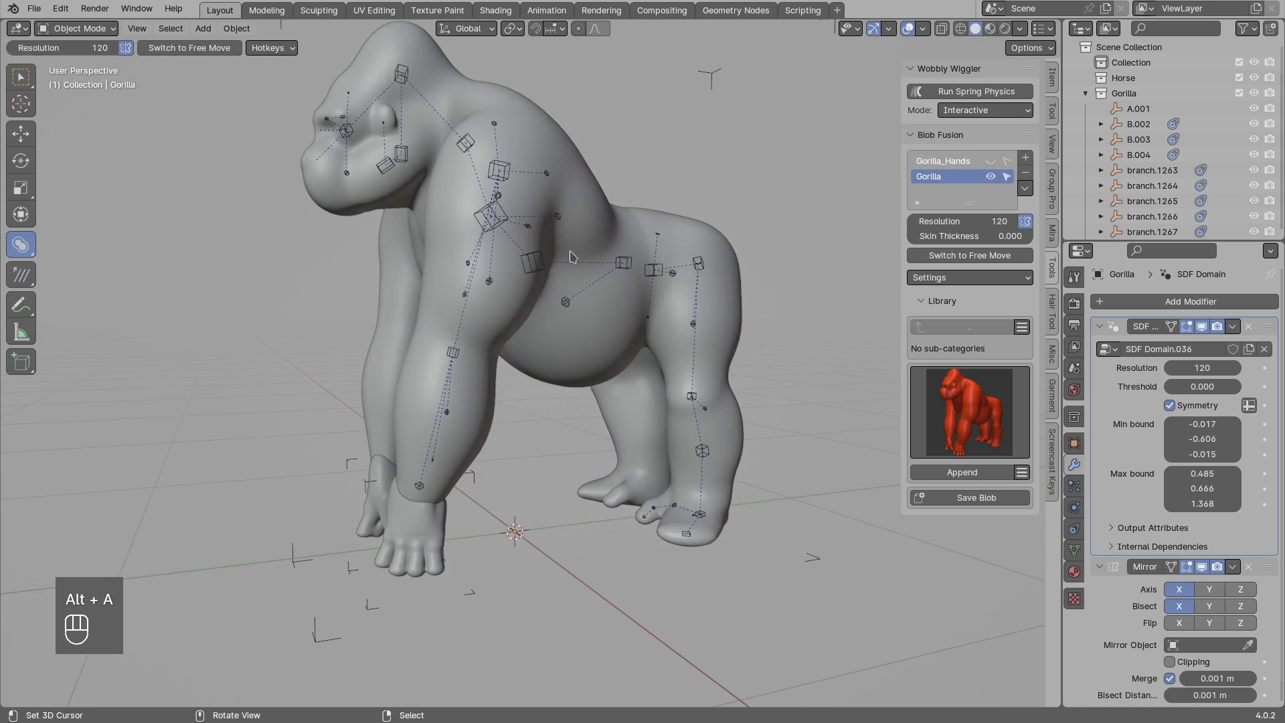
{"action": "left_click", "coordinate": [578, 272]}
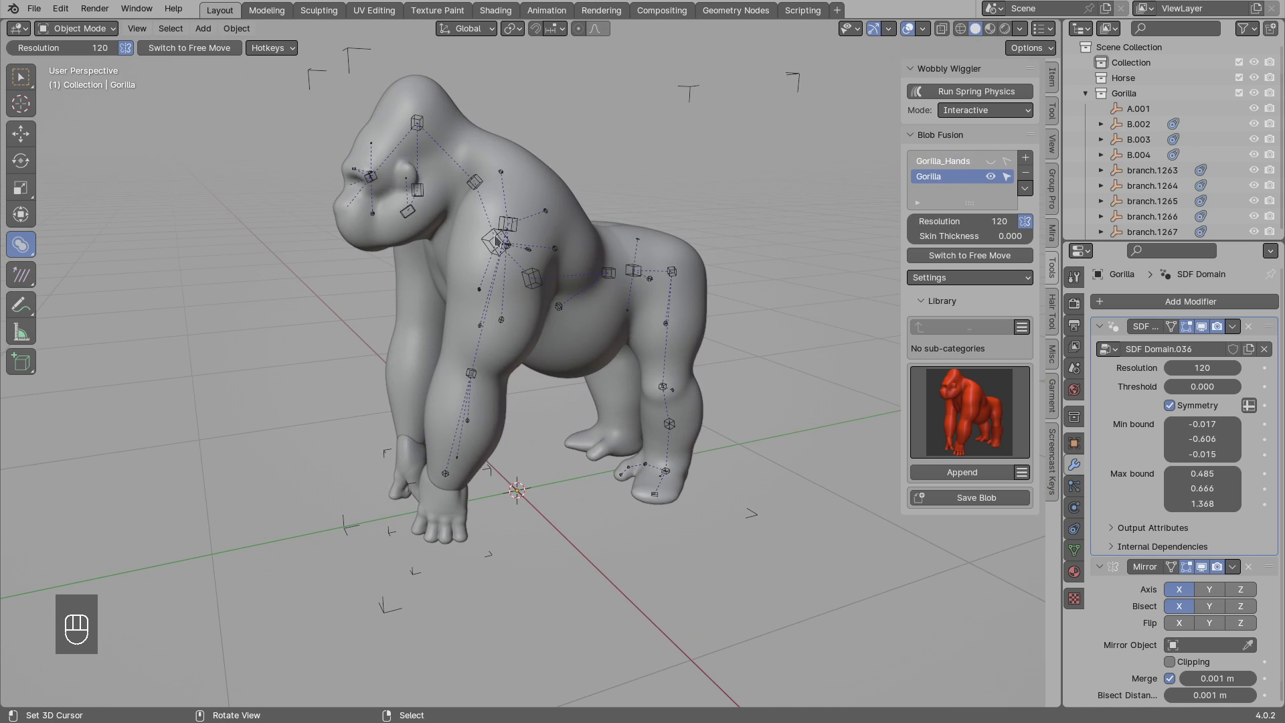
{"action": "left_click_drag", "start_coordinate": [518, 364], "coordinate": [557, 332]}
{"action": "key", "text": "alt+a"}
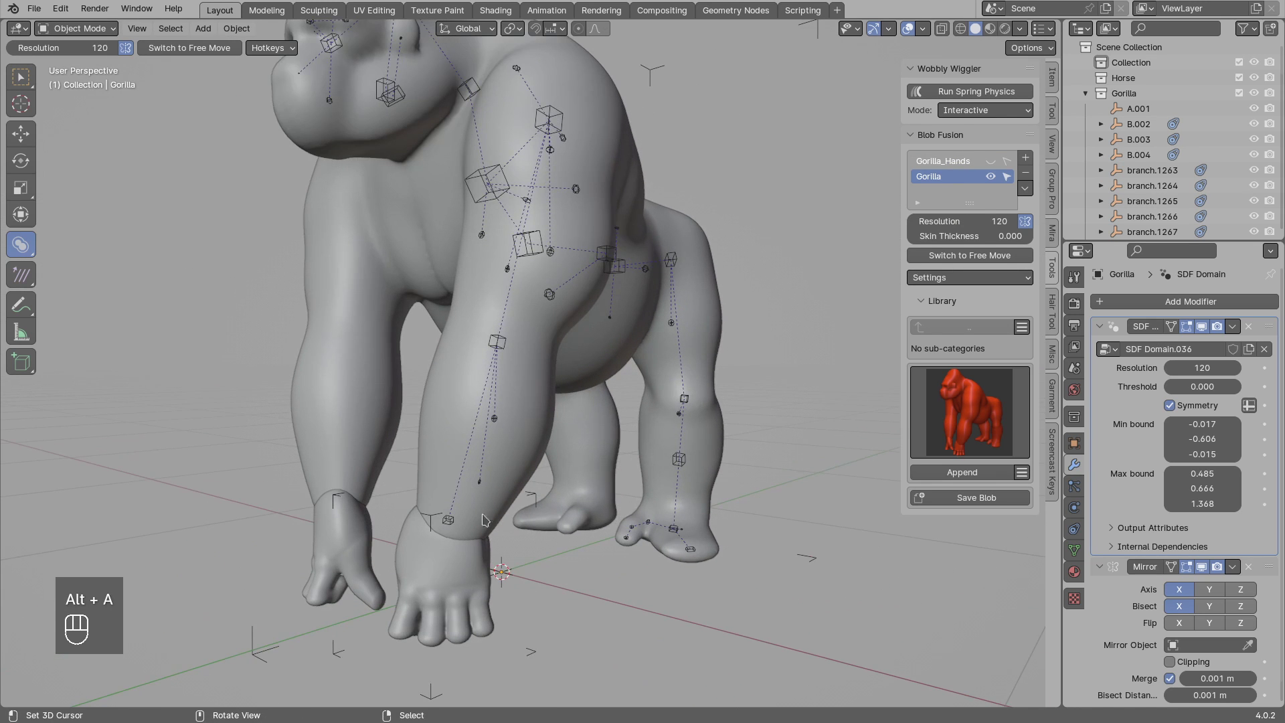
{"action": "left_click", "coordinate": [463, 561]}
{"action": "left_click_drag", "start_coordinate": [469, 456], "coordinate": [445, 466]}
Switch to the Gorilla_Hands domain in the list and view its SDF Domain settings with resolution 388.
{"action": "left_click", "coordinate": [660, 386]}
{"action": "left_click", "coordinate": [699, 300]}
{"action": "key", "text": "alt+a"}
{"action": "key", "text": "c"}
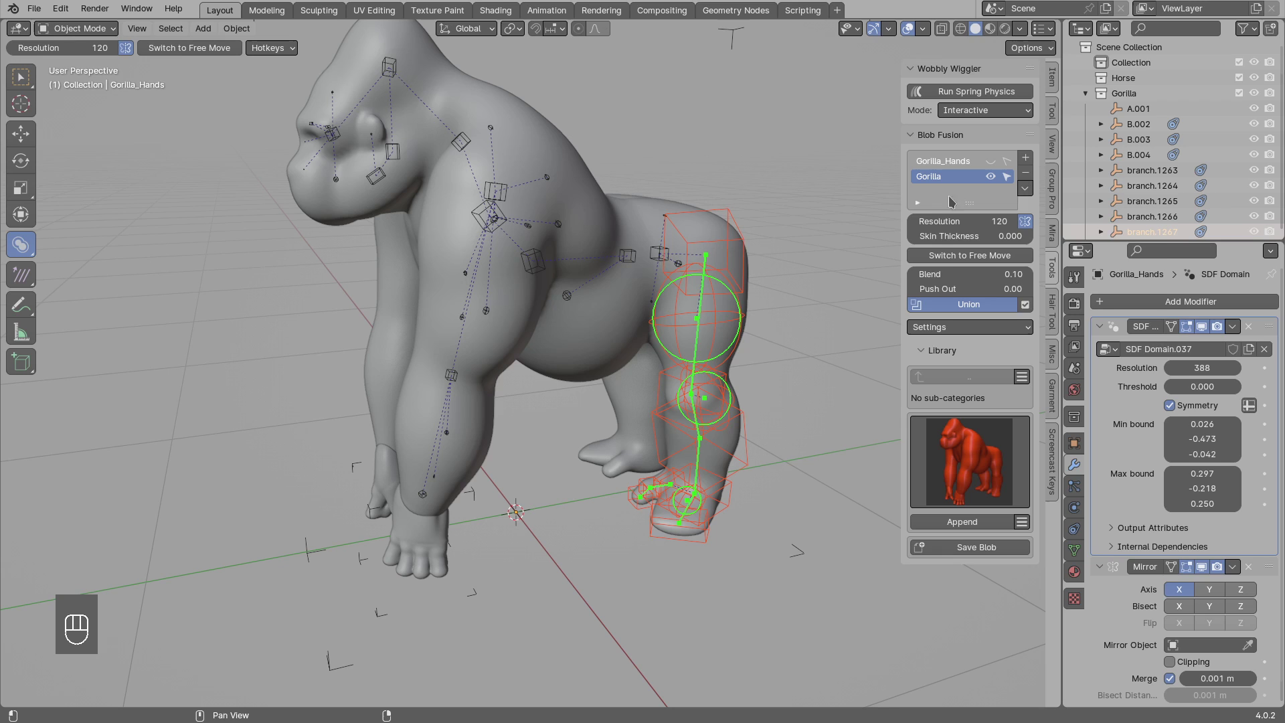
{"action": "left_click_drag", "start_coordinate": [1030, 194], "coordinate": [1050, 274]}
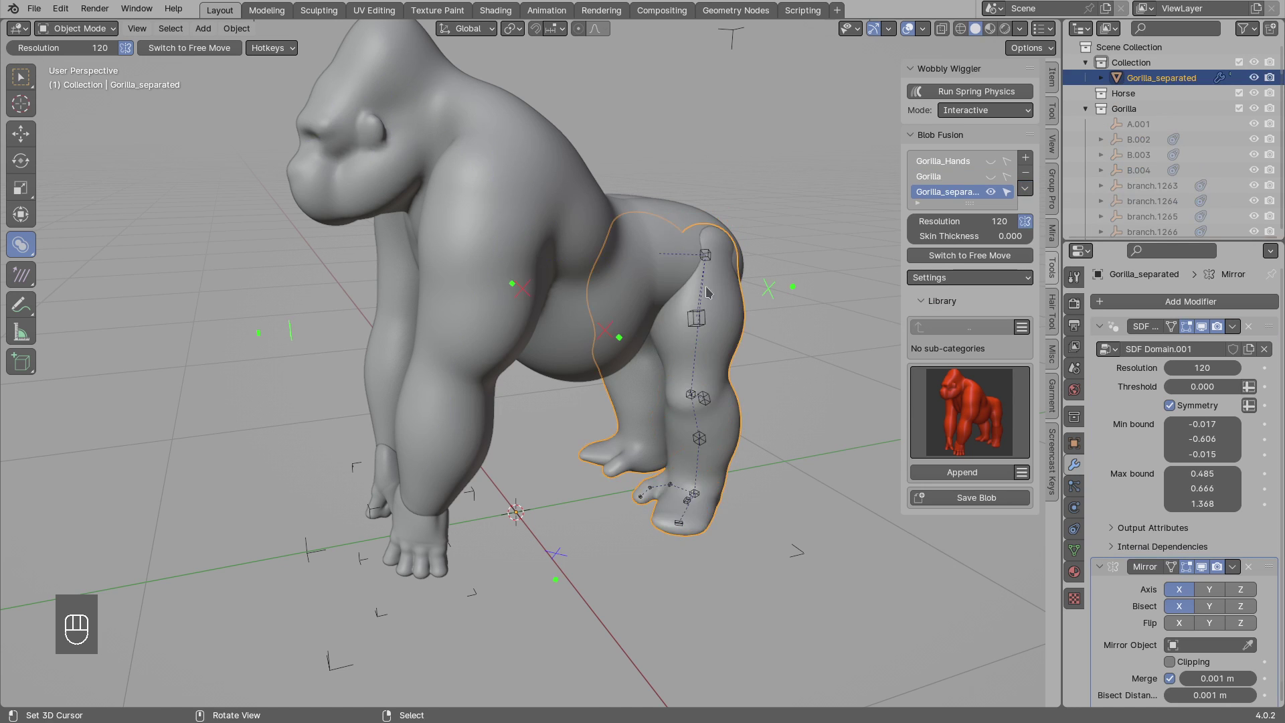
{"action": "left_click_drag", "start_coordinate": [676, 284], "coordinate": [644, 281]}
{"action": "key", "text": "alt+a"}
{"action": "left_click_drag", "start_coordinate": [719, 307], "coordinate": [622, 312]}
{"action": "left_click_drag", "start_coordinate": [623, 311], "coordinate": [672, 316]}
{"action": "left_click_drag", "start_coordinate": [632, 311], "coordinate": [715, 306]}
{"action": "key", "text": "ctrl+z"}
{"action": "key", "text": "alt+a"}
{"action": "left_click_drag", "start_coordinate": [627, 291], "coordinate": [603, 302]}
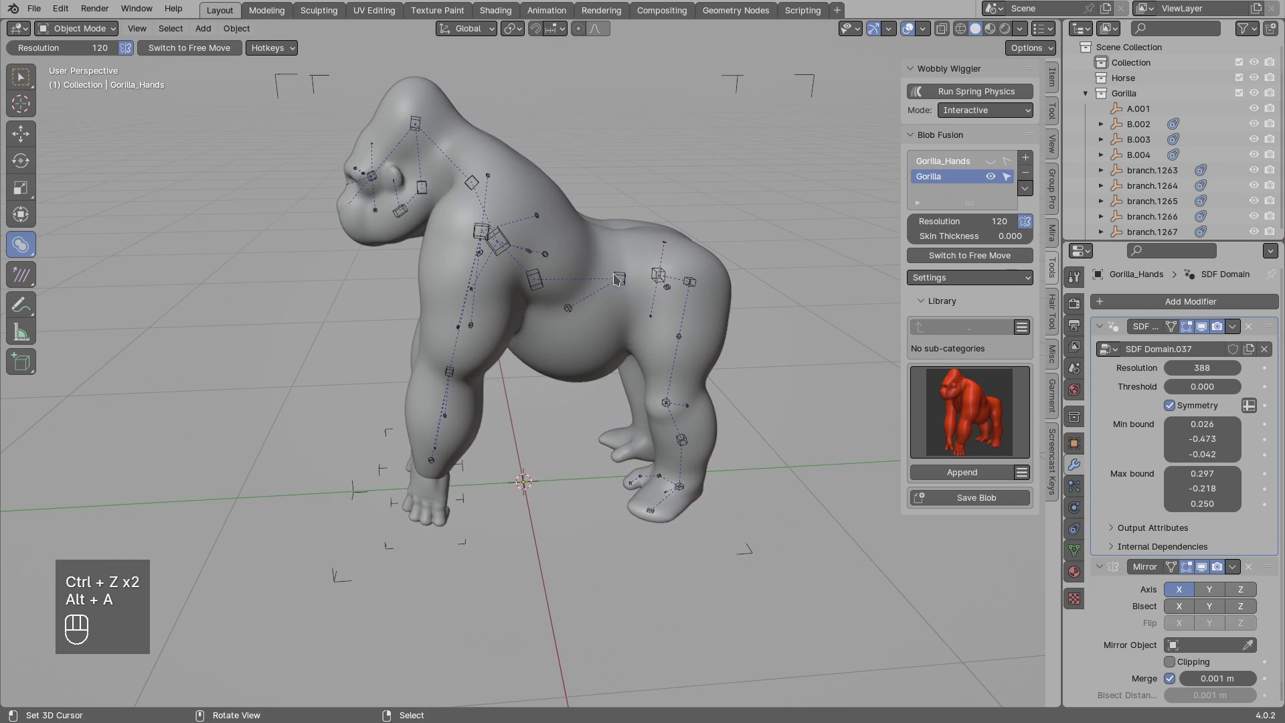
Select the gorilla's torso blob and try moving and rotating it in Right Orthographic view.
{"action": "left_click", "coordinate": [628, 276]}
{"action": "key", "text": "KP_3"}
{"action": "key", "text": "g"}
{"action": "key", "text": "r"}
{"action": "key", "text": "g"}
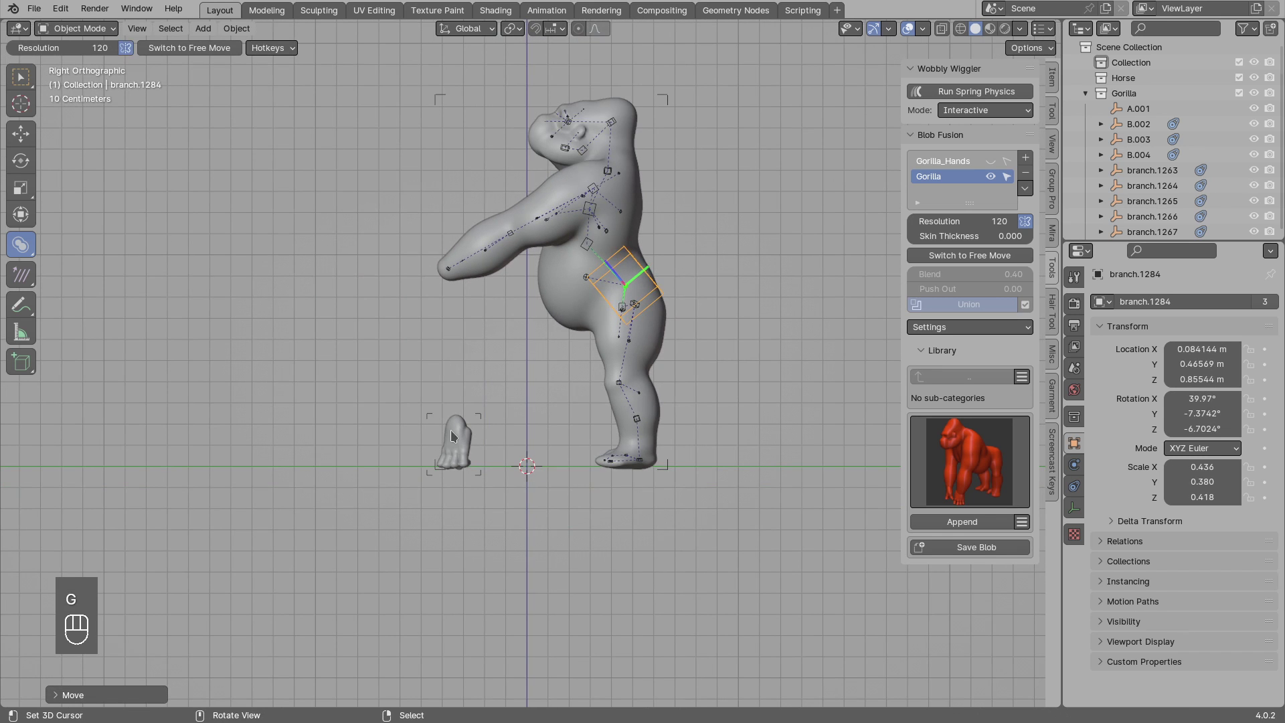
Undo the rotation, return to perspective view and make Gorilla_Hands the active blob domain.
{"action": "key", "text": "ctrl+z"}
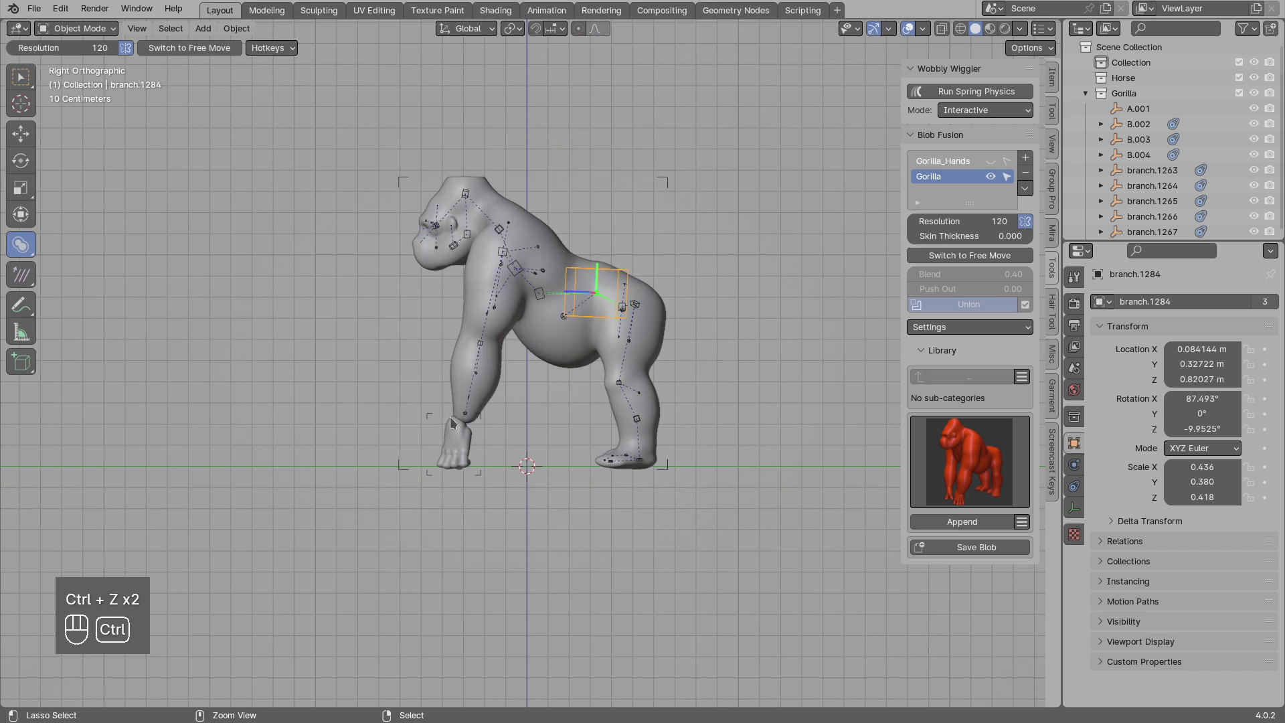
{"action": "key", "text": "ctrl+z"}
{"action": "key", "text": "alt+a"}
{"action": "left_click_drag", "start_coordinate": [459, 434], "coordinate": [492, 436]}
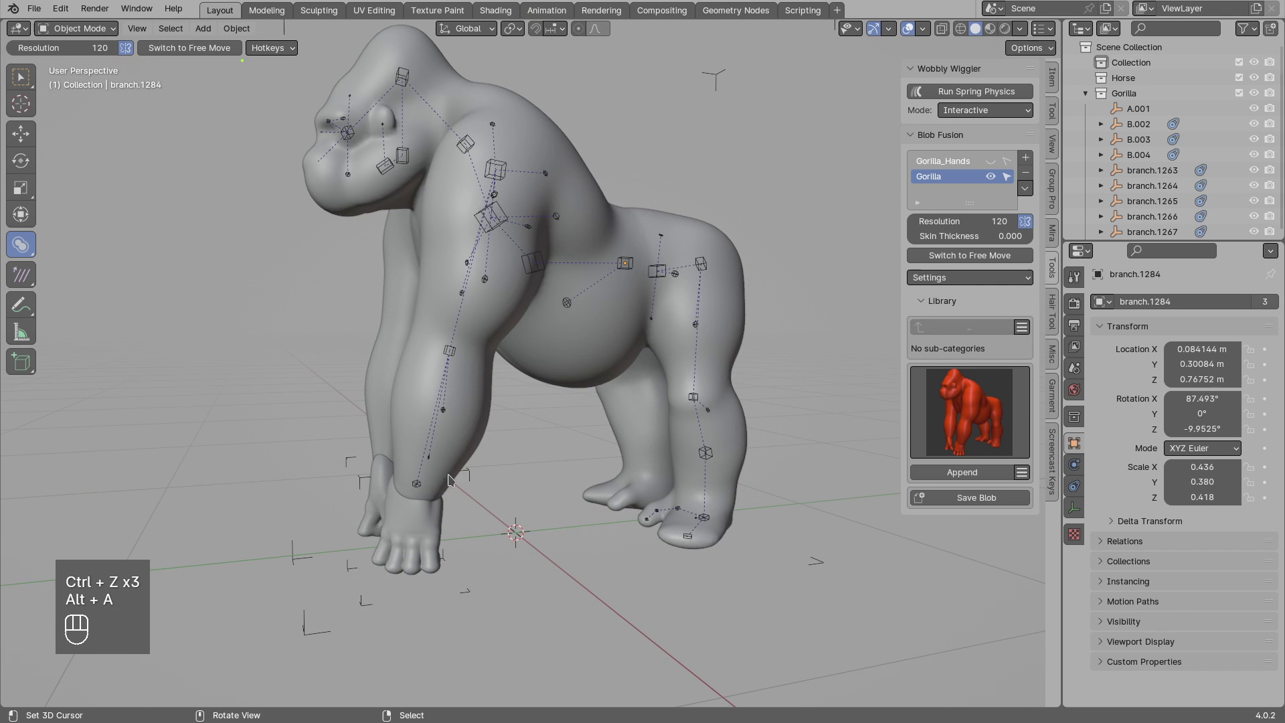
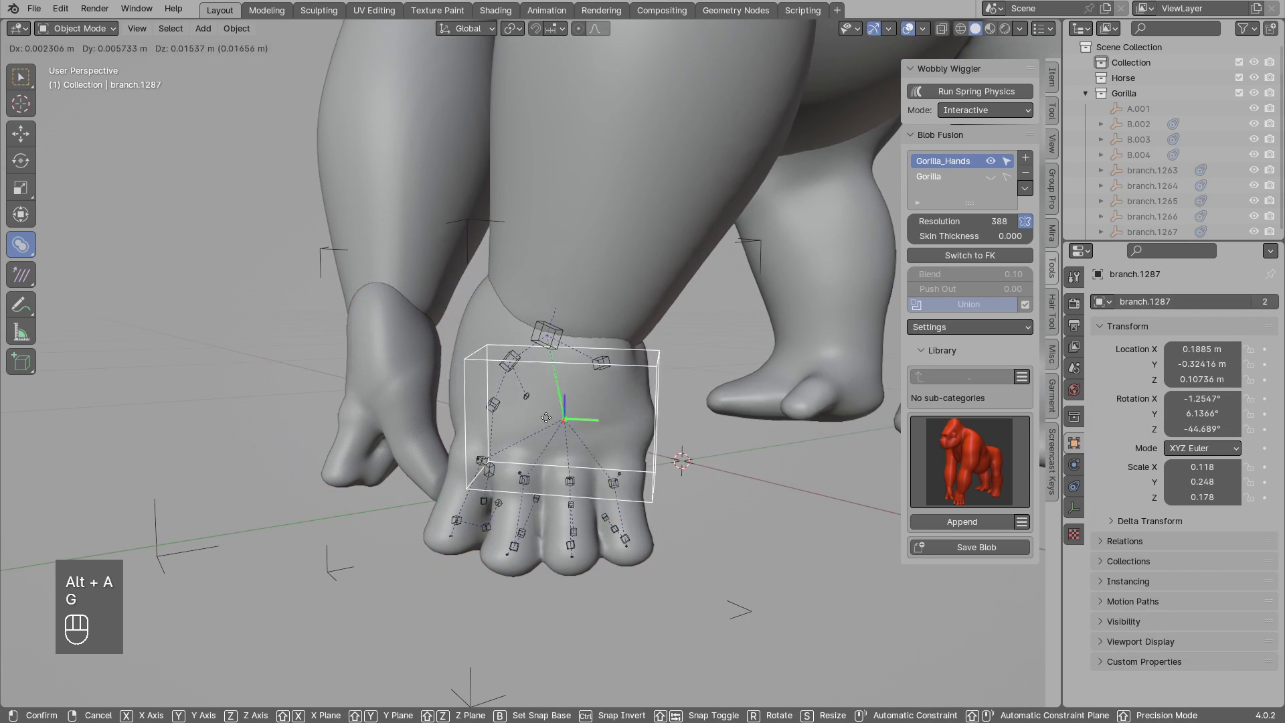
{"action": "left_click", "coordinate": [577, 485]}
{"action": "key", "text": "g"}
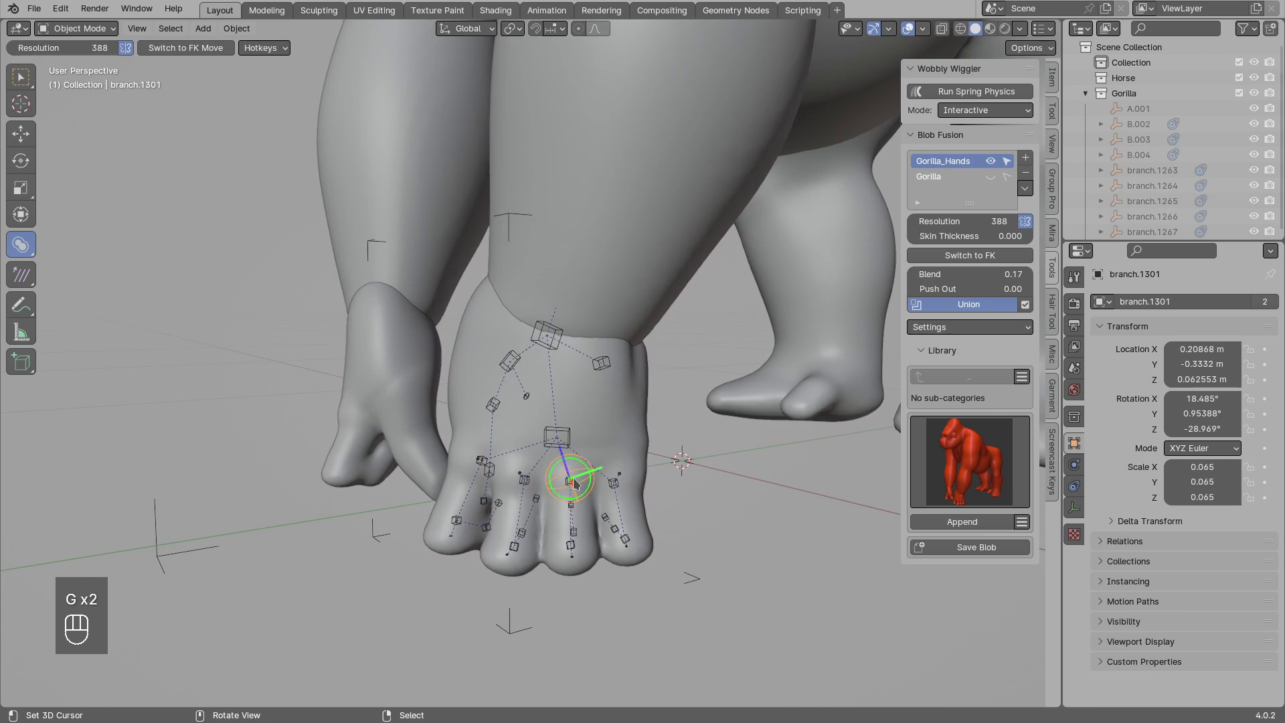
{"action": "key", "text": "alt+a"}
{"action": "left_click", "coordinate": [625, 481]}
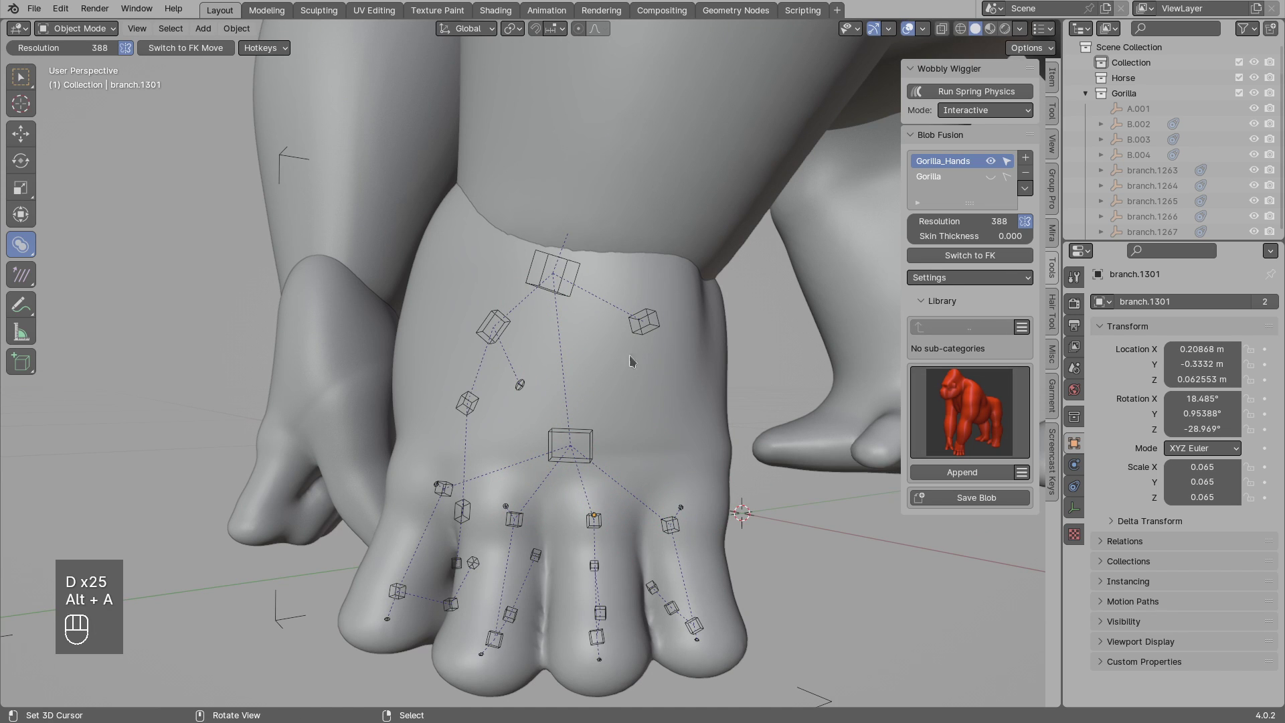
{"action": "left_click", "coordinate": [966, 259]}
{"action": "left_click", "coordinate": [602, 435]}
{"action": "left_click", "coordinate": [593, 435]}
{"action": "key", "text": "g"}
{"action": "left_click", "coordinate": [510, 325]}
{"action": "left_click", "coordinate": [535, 345]}
{"action": "key", "text": "g"}
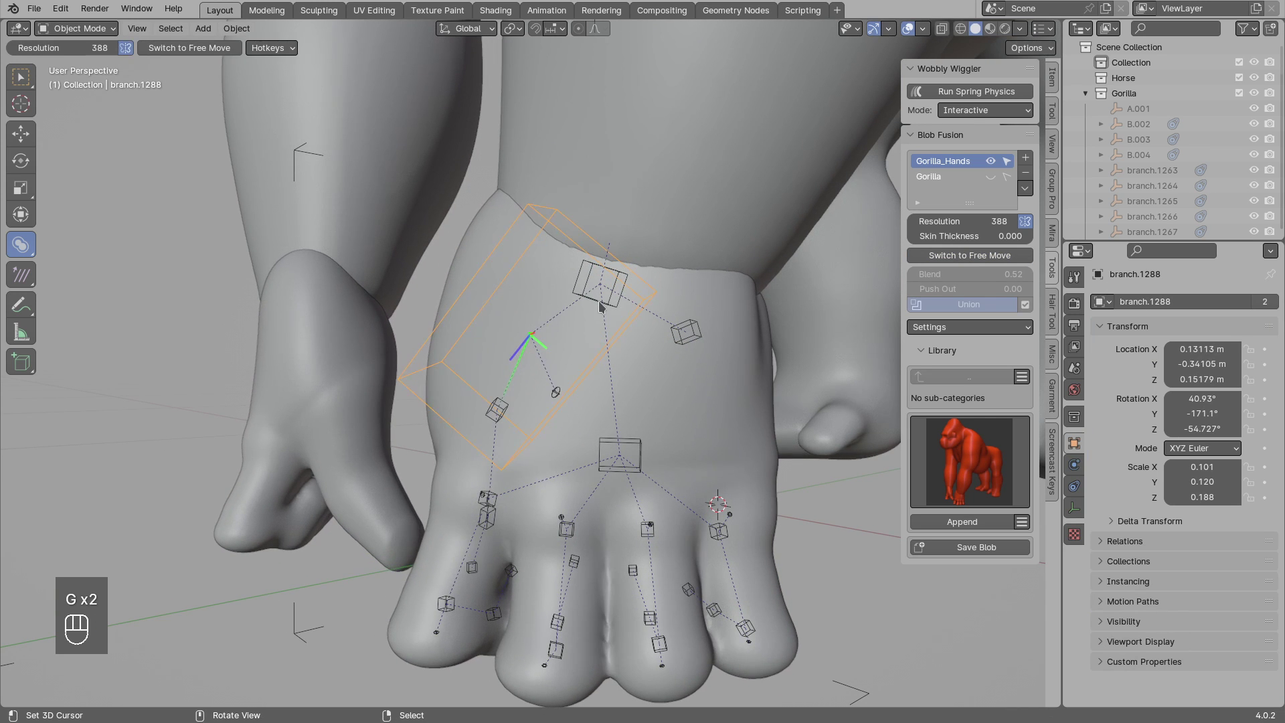
Circle the hand's wrist blob with an annotation stroke.
{"action": "left_click", "coordinate": [606, 306]}
{"action": "left_click", "coordinate": [625, 324]}
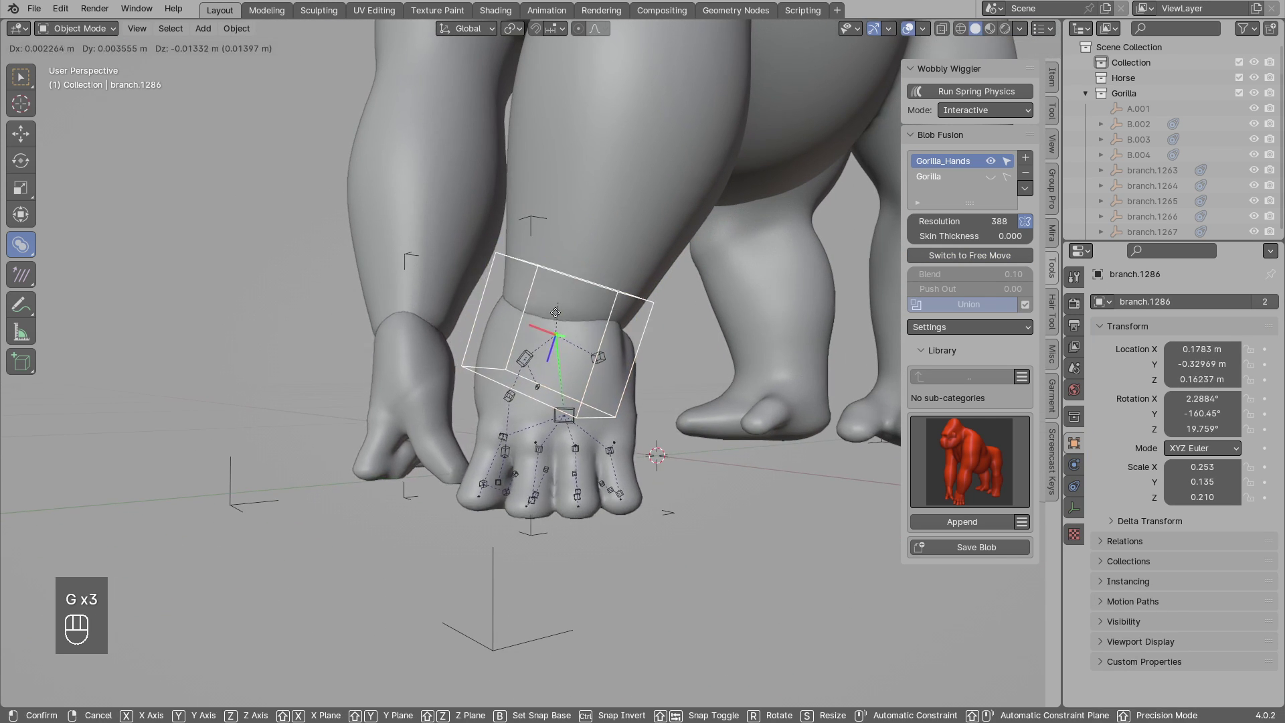
{"action": "key", "text": "alt+a"}
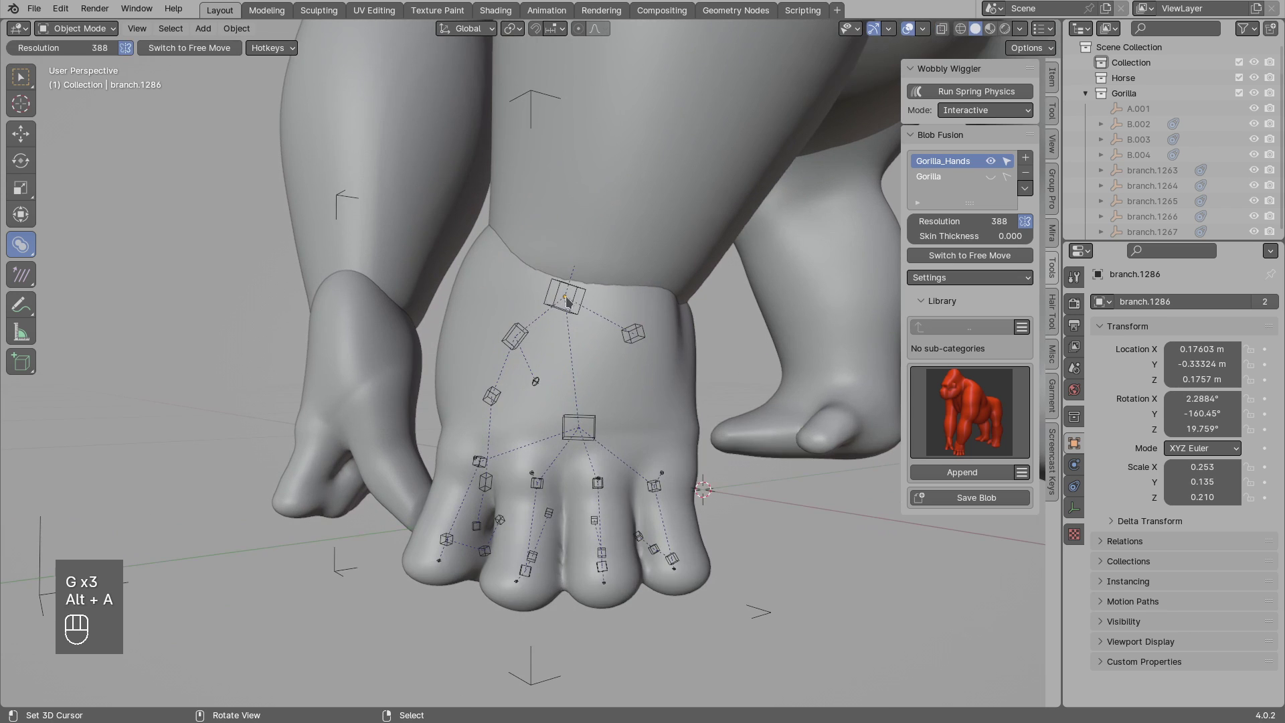
{"action": "key", "text": "d"}
{"action": "left_click", "coordinate": [580, 279]}
Show the Gorilla body domain again so the arm blob chain meets the wrist blob.
{"action": "key", "text": "d"}
{"action": "key", "text": "d"}
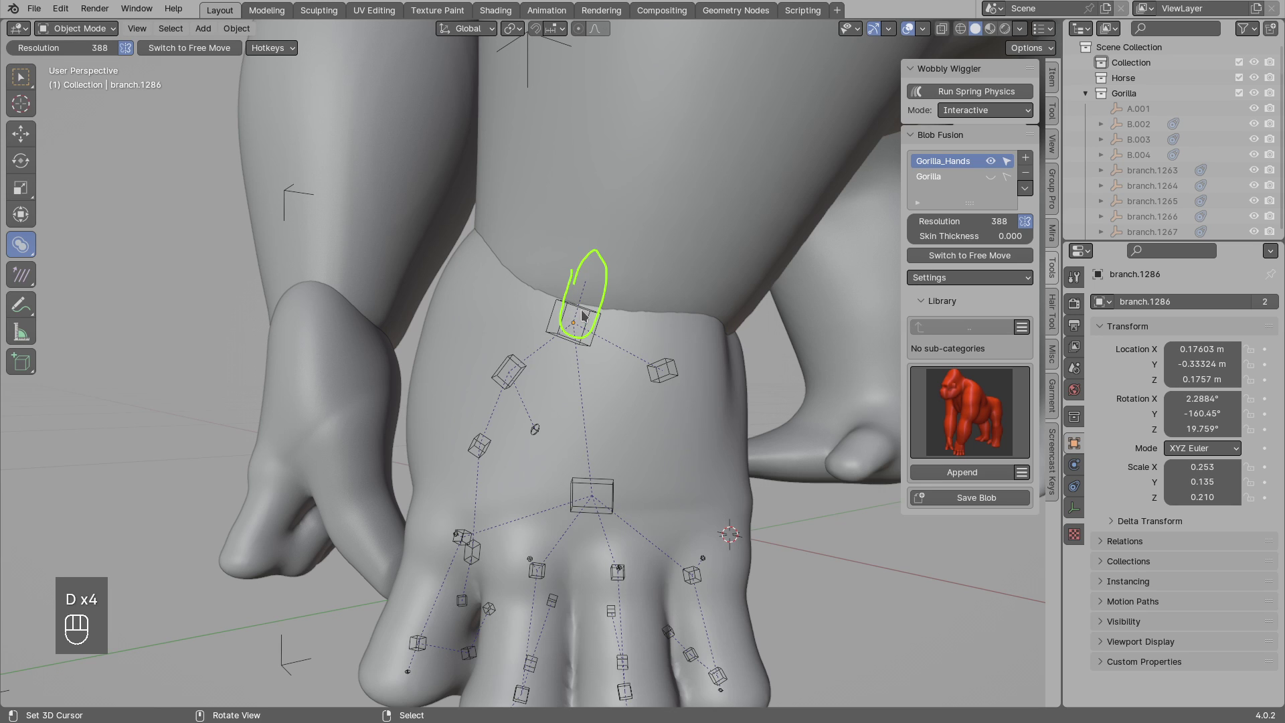
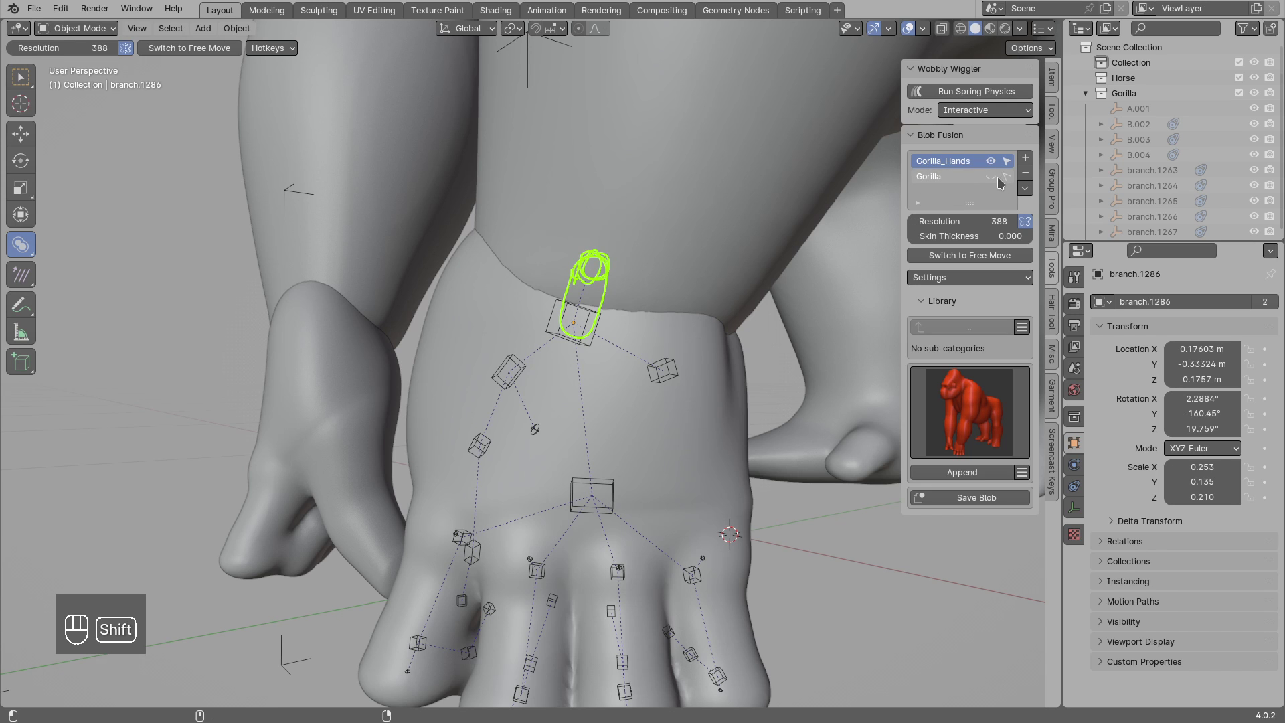
{"action": "key", "text": "d"}
{"action": "left_click_drag", "start_coordinate": [602, 243], "coordinate": [581, 338]}
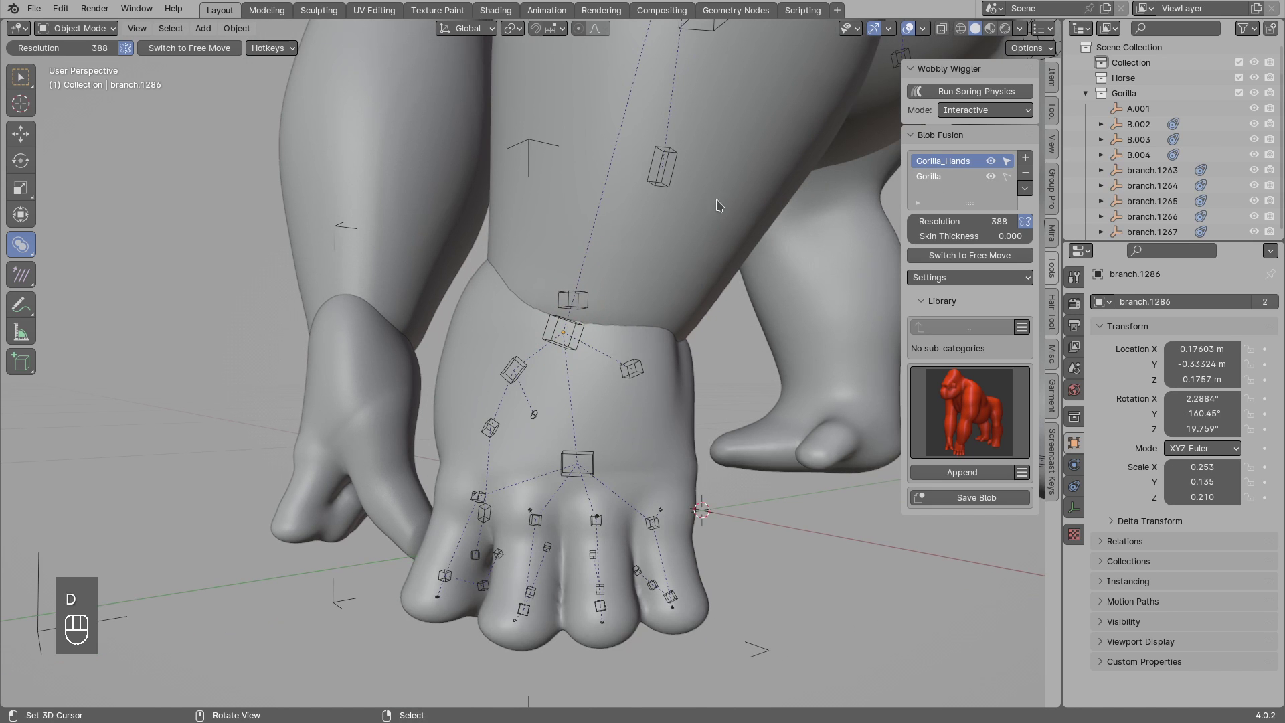
Select the Gorilla body domain's wrist blob and grab it slightly forward.
{"action": "left_click", "coordinate": [574, 303]}
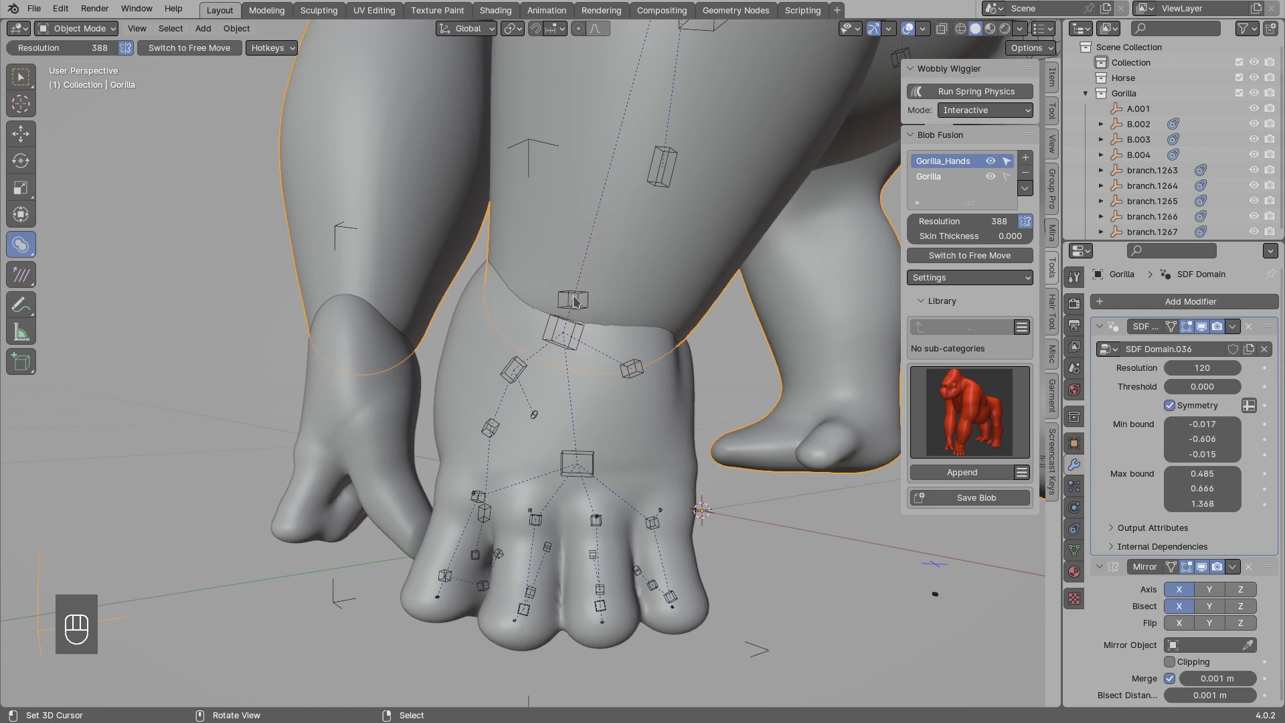
{"action": "left_click", "coordinate": [1010, 181]}
{"action": "key", "text": "alt+a"}
{"action": "left_click_drag", "start_coordinate": [573, 301], "coordinate": [589, 297]}
{"action": "key", "text": "g"}
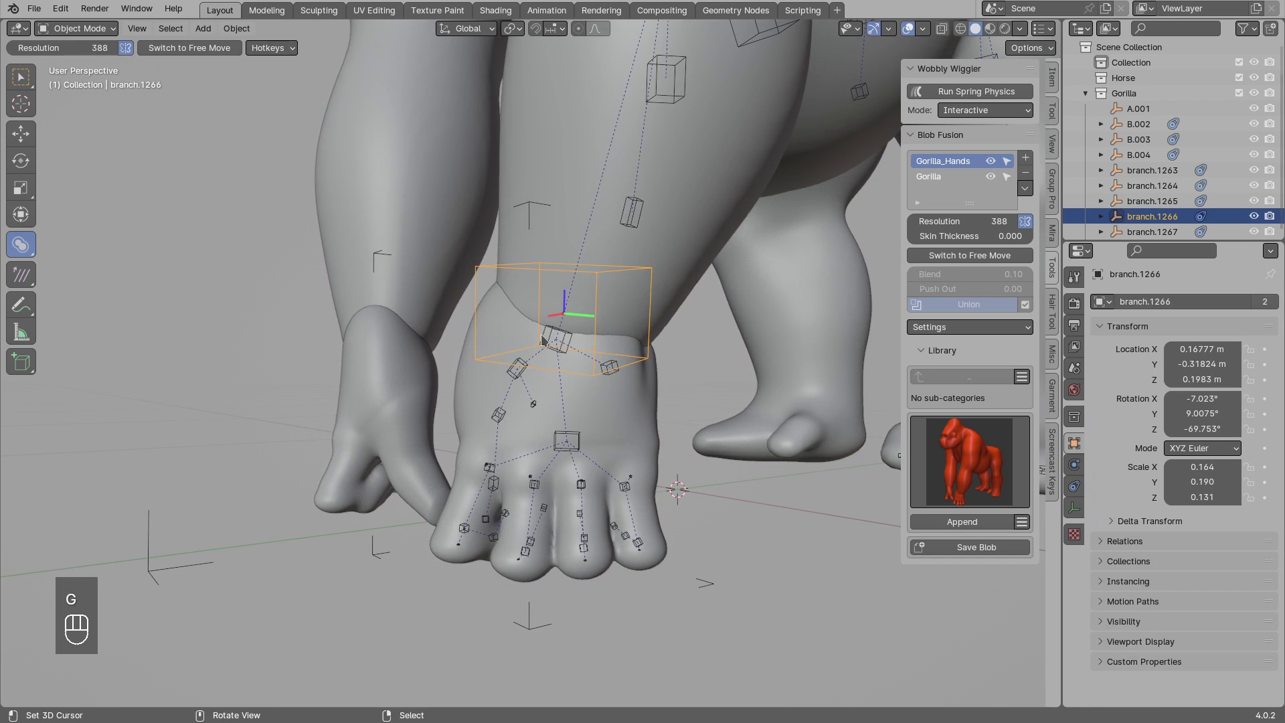
{"action": "key", "text": "alt+a"}
{"action": "left_click_drag", "start_coordinate": [579, 347], "coordinate": [511, 356]}
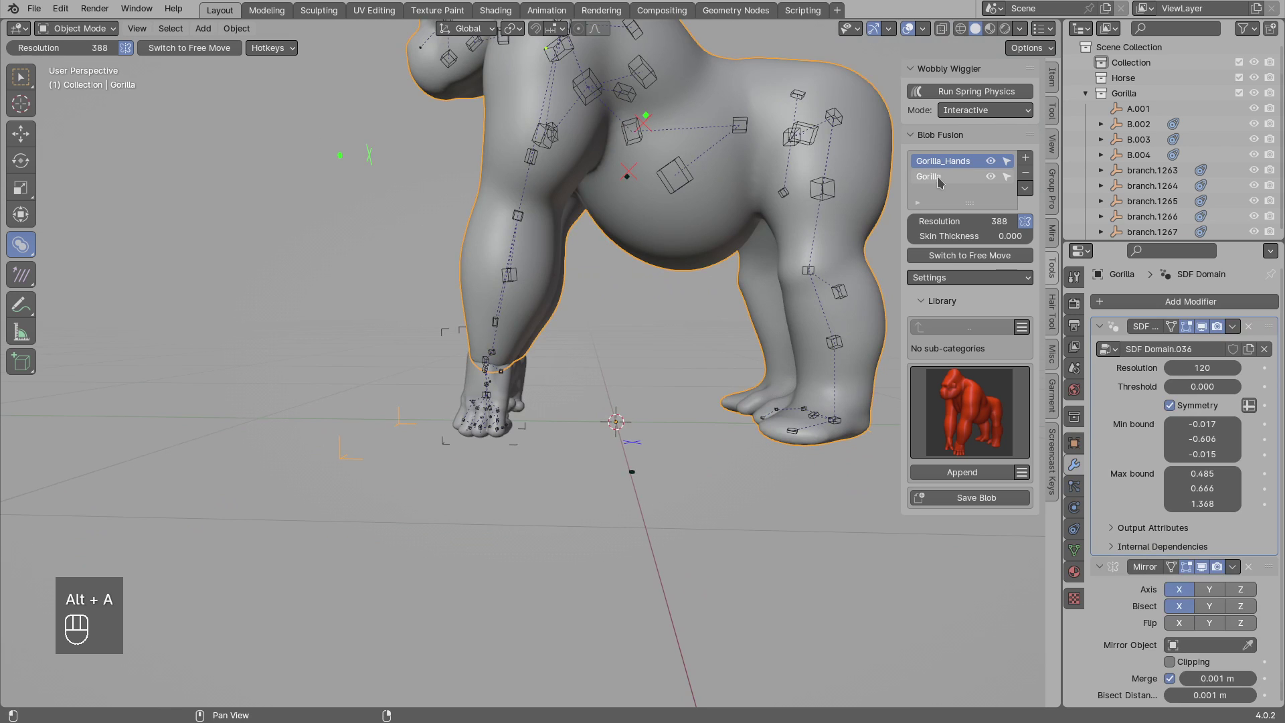
In Right Orthographic view, rotate the torso blob so the gorilla stands upright.
{"action": "left_click", "coordinate": [995, 168]}
{"action": "left_click_drag", "start_coordinate": [712, 288], "coordinate": [645, 362]}
{"action": "key", "text": "KP_3"}
{"action": "left_click_drag", "start_coordinate": [657, 272], "coordinate": [619, 330]}
{"action": "middle_click", "coordinate": [611, 315]}
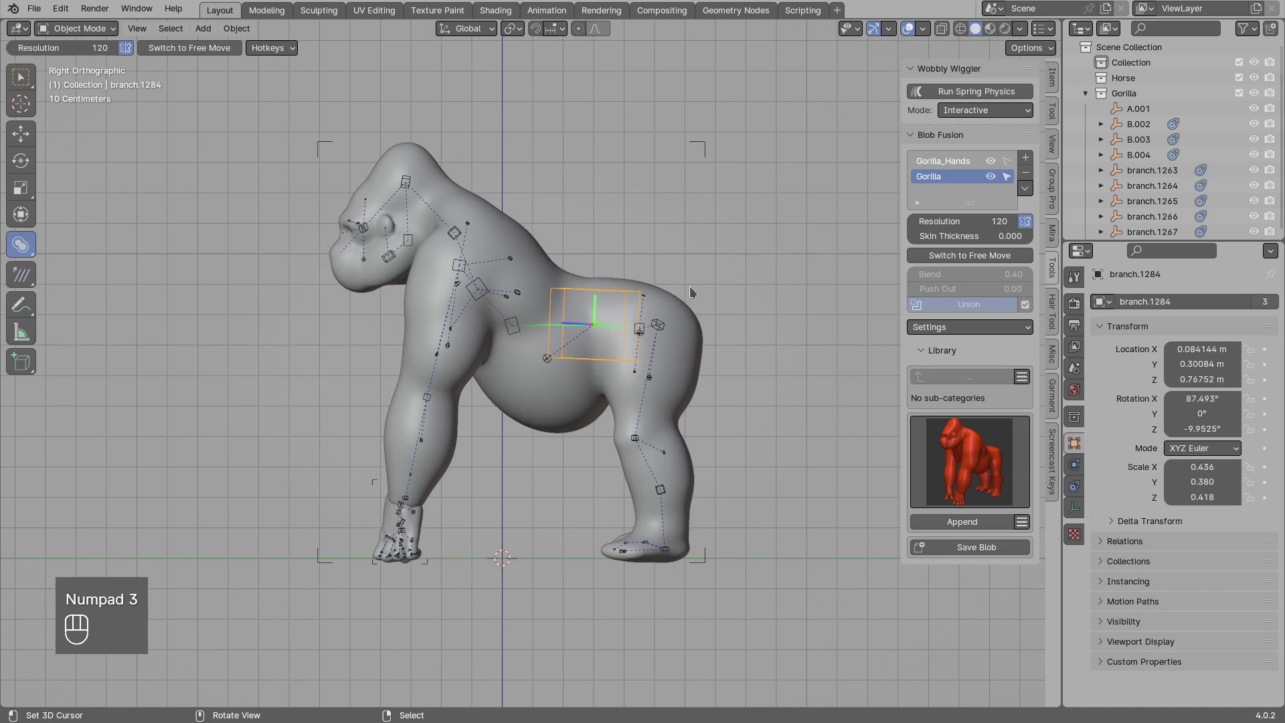
{"action": "key", "text": "g"}
{"action": "key", "text": "r"}
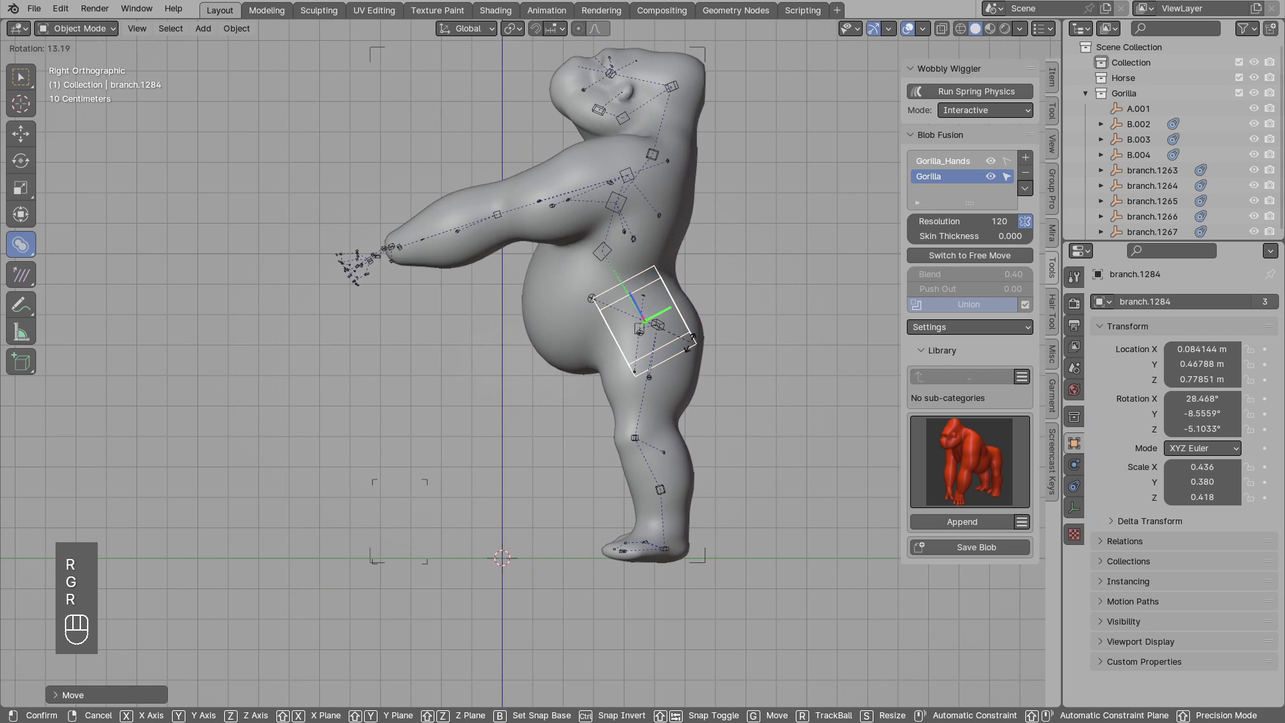
{"action": "left_click_drag", "start_coordinate": [674, 339], "coordinate": [666, 369]}
{"action": "key", "text": "g"}
Rotate the head blob to tilt it back, then reselect the body domain in perspective.
{"action": "left_click", "coordinate": [629, 202]}
{"action": "key", "text": "r"}
{"action": "key", "text": "g"}
{"action": "key", "text": "r"}
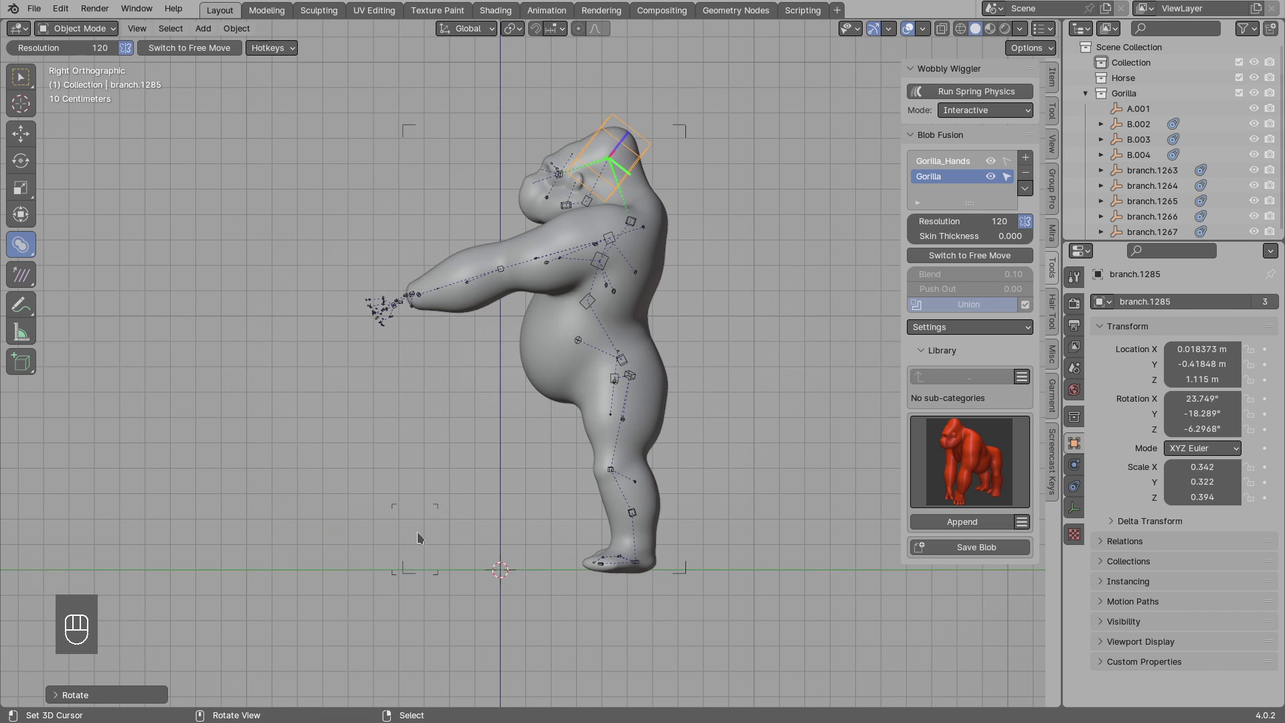
{"action": "left_click", "coordinate": [452, 275]}
{"action": "left_click_drag", "start_coordinate": [503, 280], "coordinate": [548, 318]}
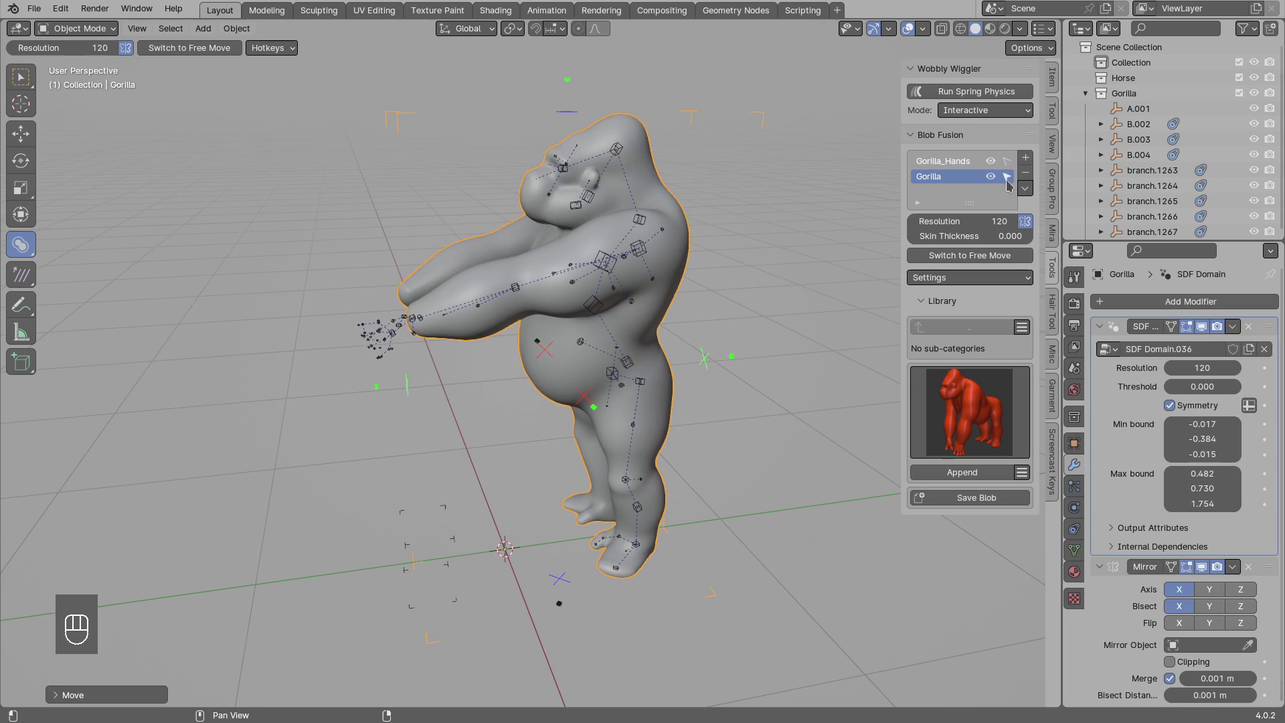
Orbit the view around the gorilla's shoulder area.
{"action": "left_click_drag", "start_coordinate": [910, 171], "coordinate": [1057, 332]}
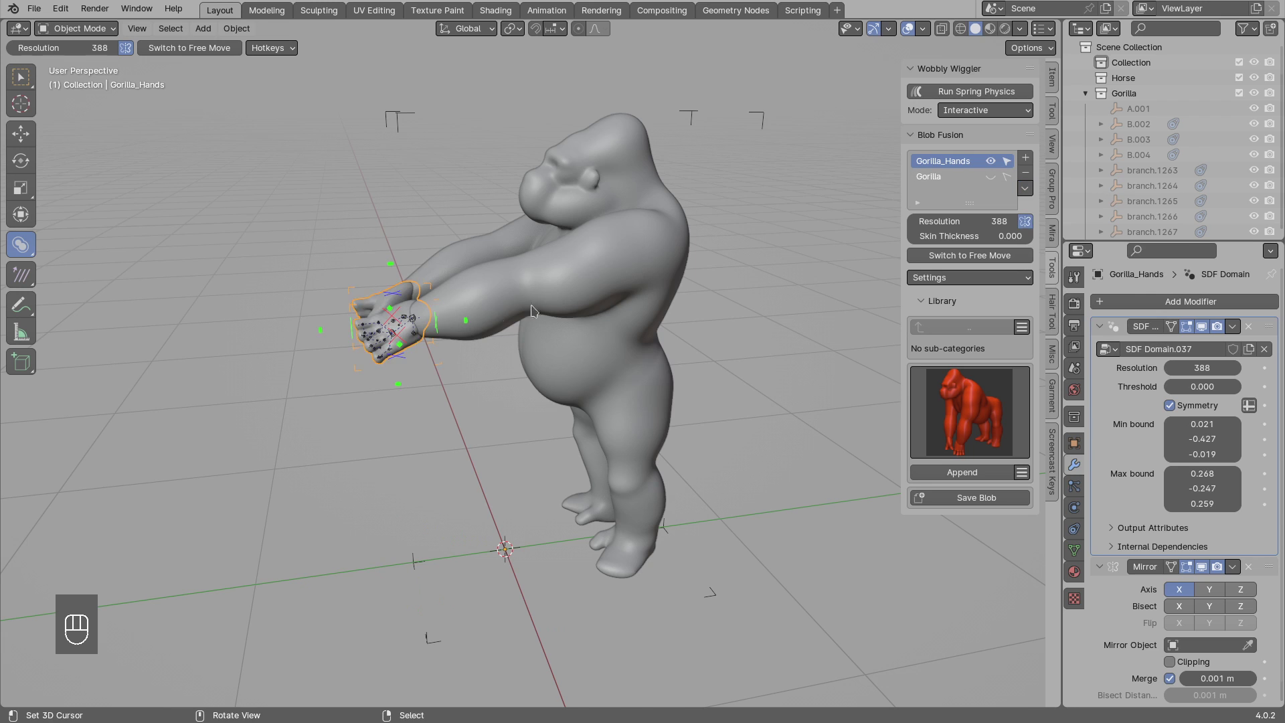
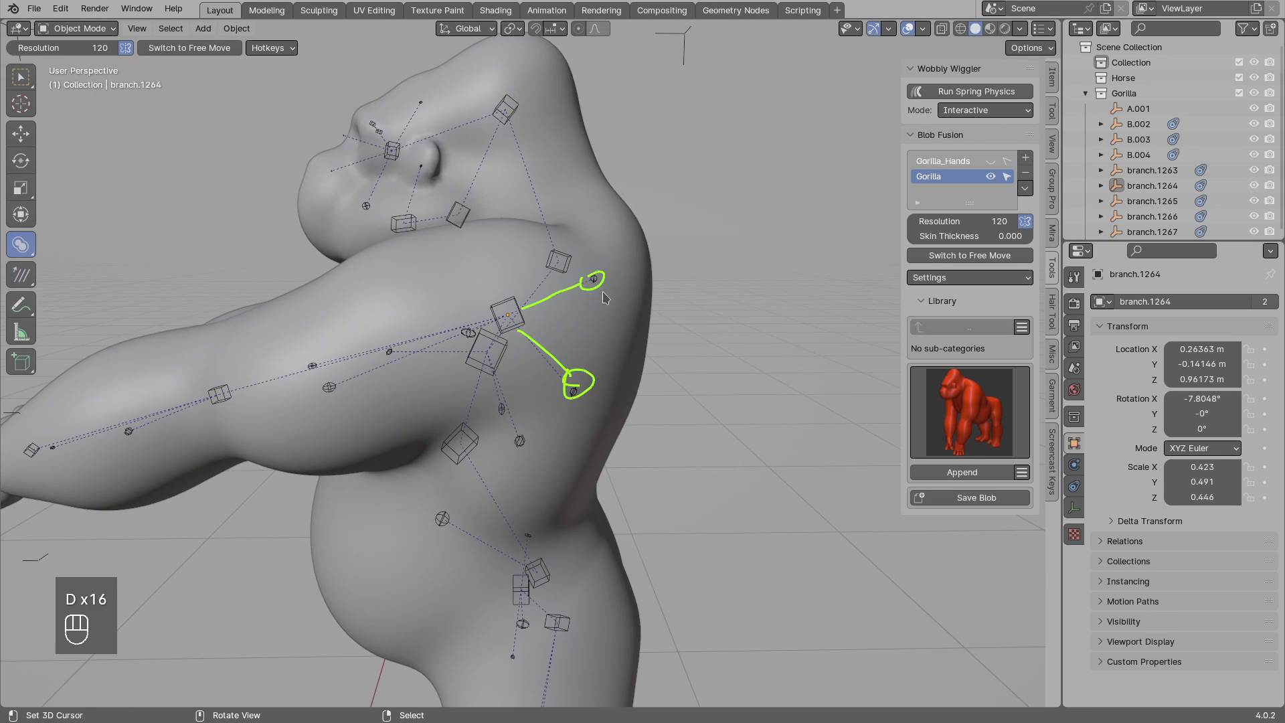
Select a shoulder branch blob and clear its Child Of parenting.
{"action": "key", "text": "d"}
{"action": "left_click_drag", "start_coordinate": [540, 339], "coordinate": [581, 299]}
{"action": "key", "text": "d"}
{"action": "left_click", "coordinate": [596, 284]}
{"action": "left_click", "coordinate": [581, 394]}
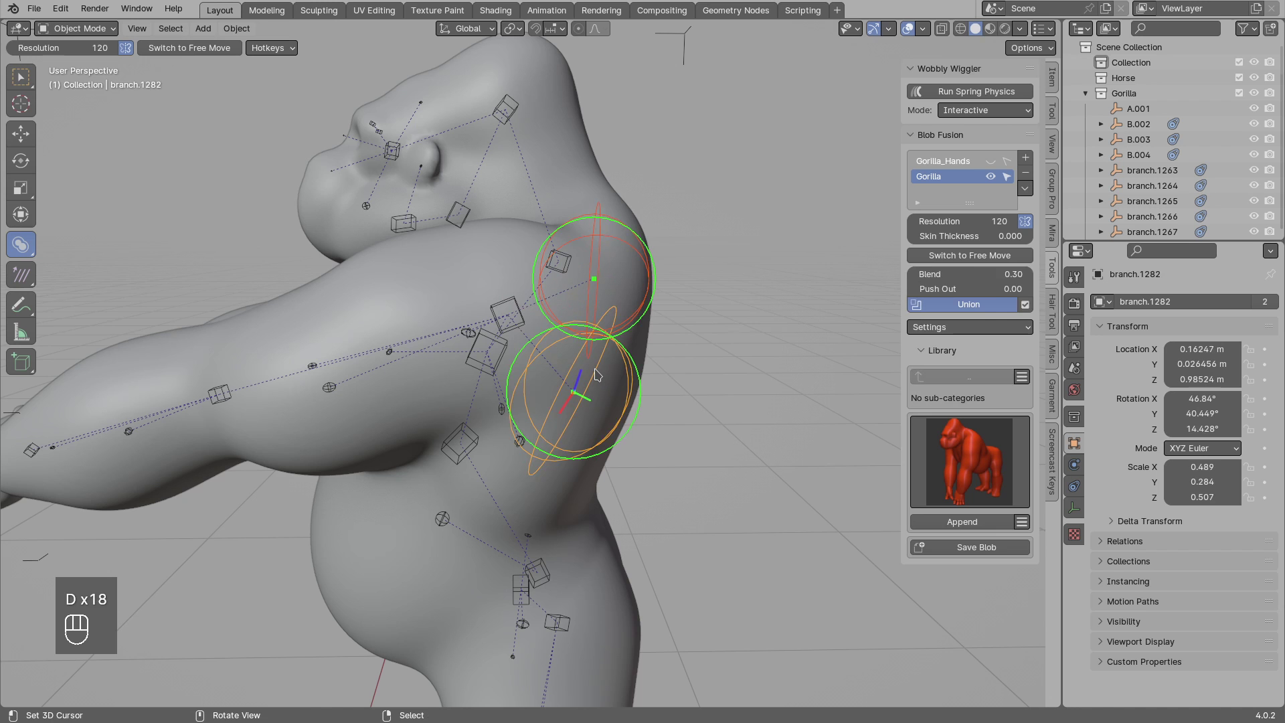
{"action": "key", "text": "alt+p"}
{"action": "key", "text": "alt+a"}
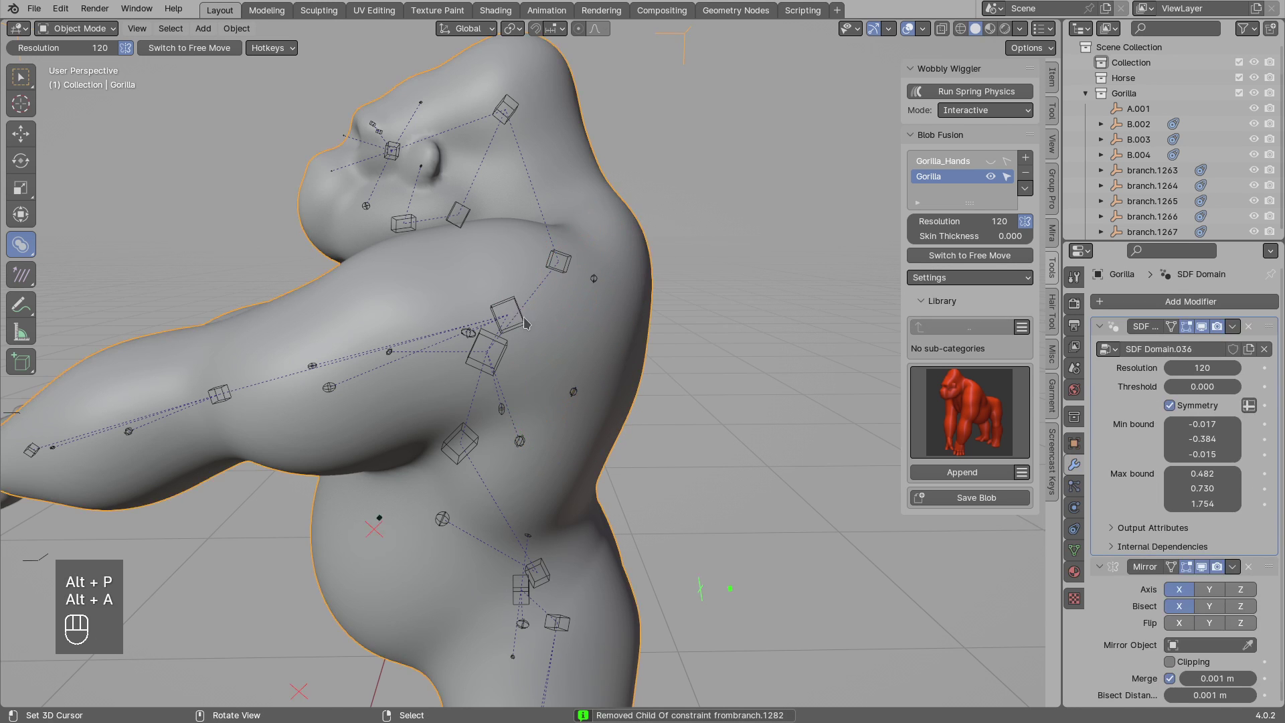
Rotate the shoulder blob to raise the arm and reposition it on the chest.
{"action": "left_click_drag", "start_coordinate": [507, 321], "coordinate": [480, 431]}
{"action": "key", "text": "r"}
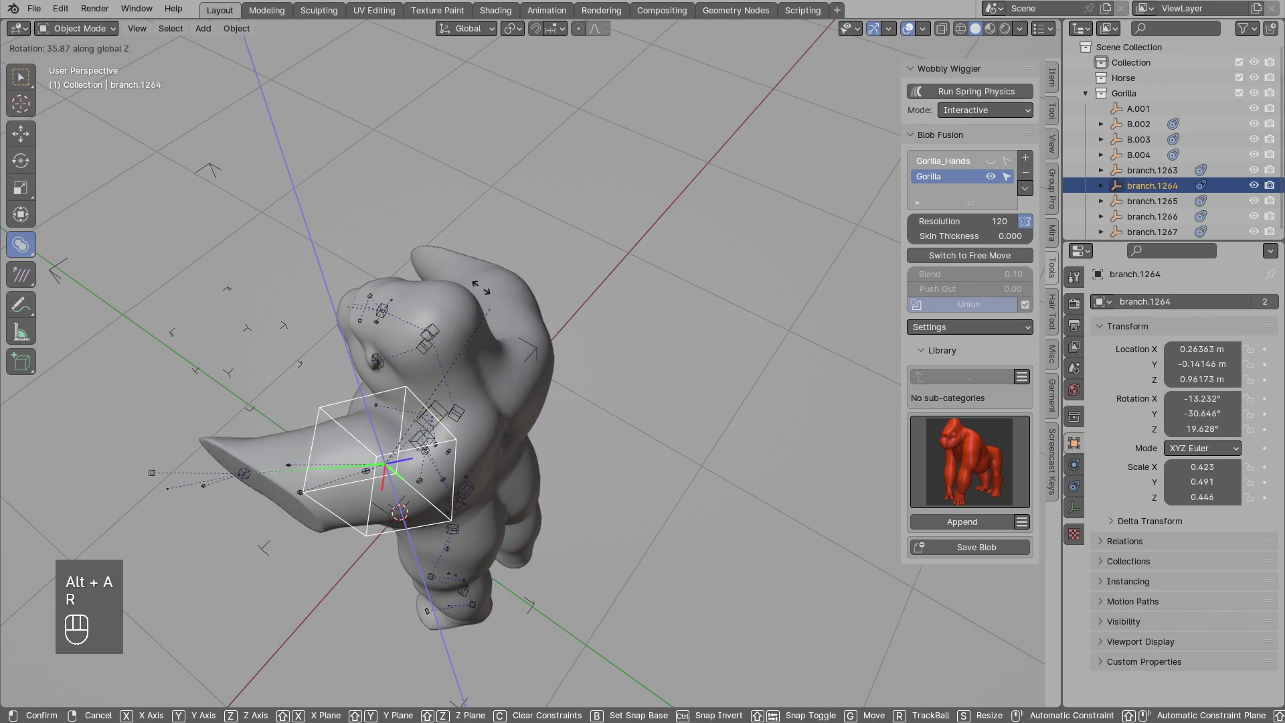
{"action": "left_click_drag", "start_coordinate": [436, 460], "coordinate": [389, 379]}
{"action": "key", "text": "g"}
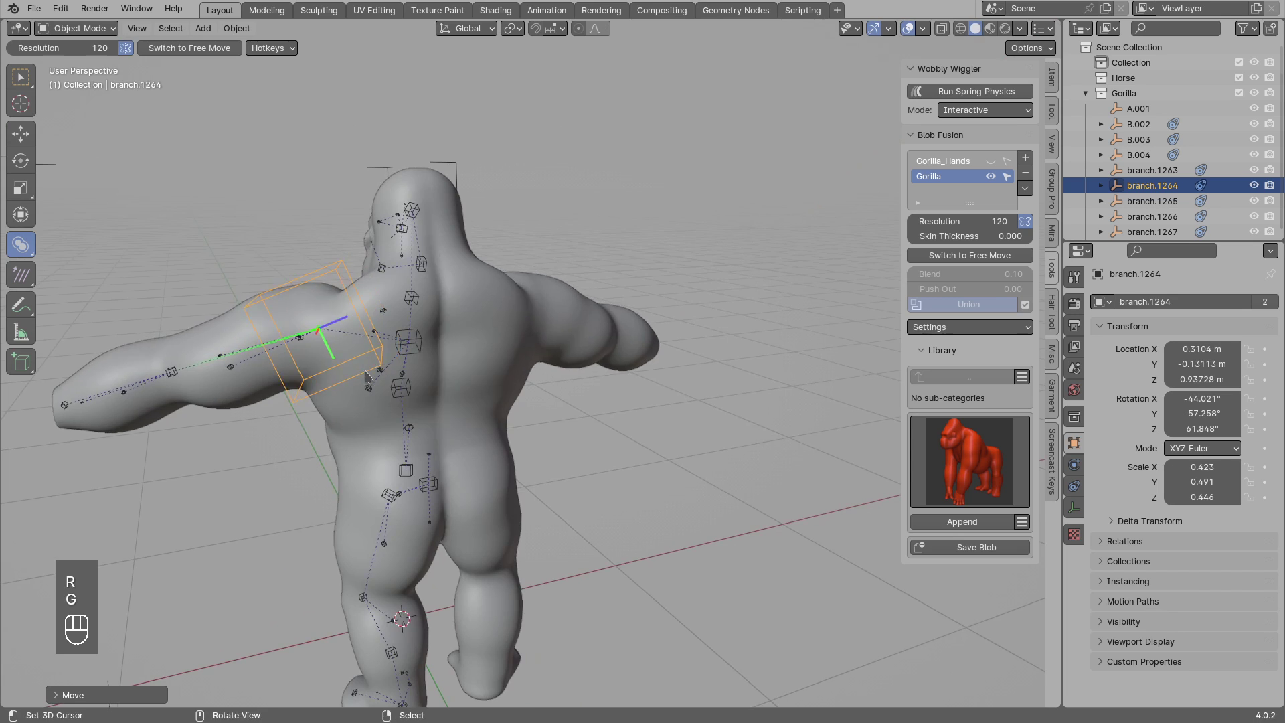
{"action": "left_click_drag", "start_coordinate": [473, 374], "coordinate": [698, 366]}
{"action": "left_click_drag", "start_coordinate": [587, 373], "coordinate": [698, 367]}
{"action": "left_click_drag", "start_coordinate": [681, 360], "coordinate": [585, 371]}
{"action": "left_click_drag", "start_coordinate": [558, 355], "coordinate": [557, 354]}
{"action": "left_click_drag", "start_coordinate": [607, 364], "coordinate": [576, 377]}
{"action": "key", "text": "g"}
Grab a second chest branch blob and nudge it into place.
{"action": "left_click_drag", "start_coordinate": [626, 372], "coordinate": [648, 380]}
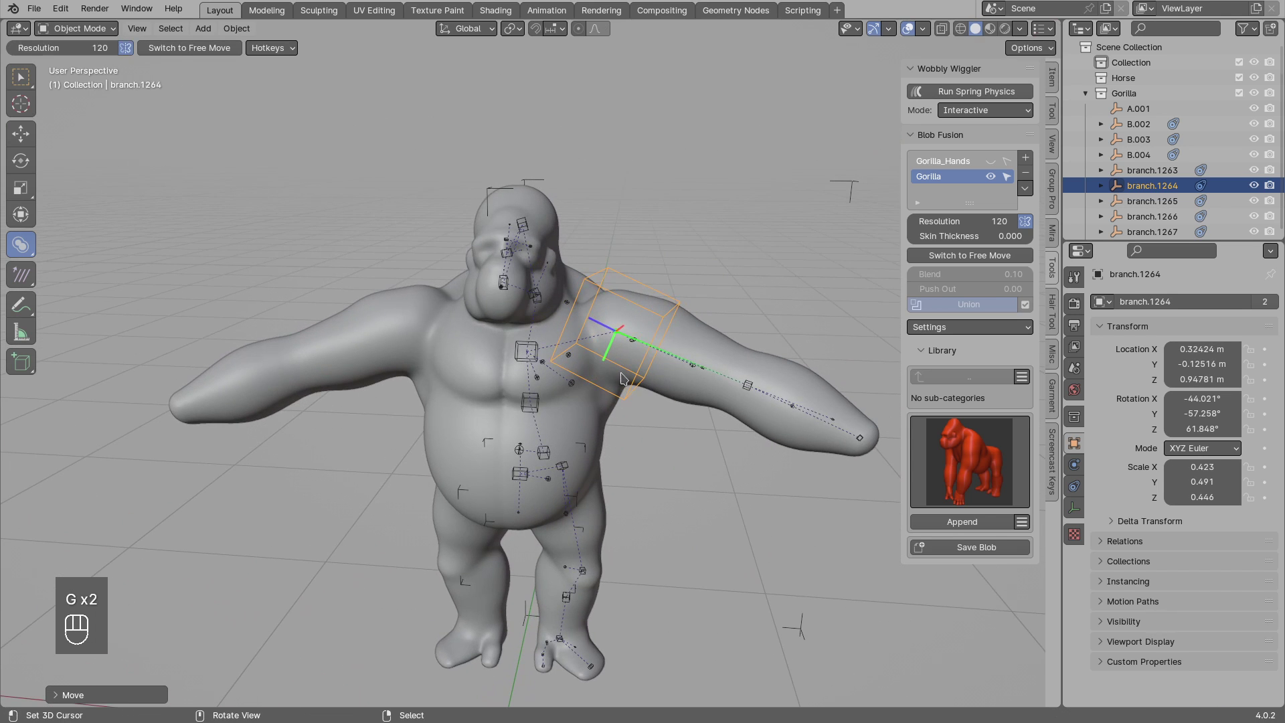
{"action": "left_click_drag", "start_coordinate": [619, 369], "coordinate": [586, 358]}
{"action": "left_click", "coordinate": [536, 359]}
{"action": "left_click", "coordinate": [534, 358]}
{"action": "key", "text": "g"}
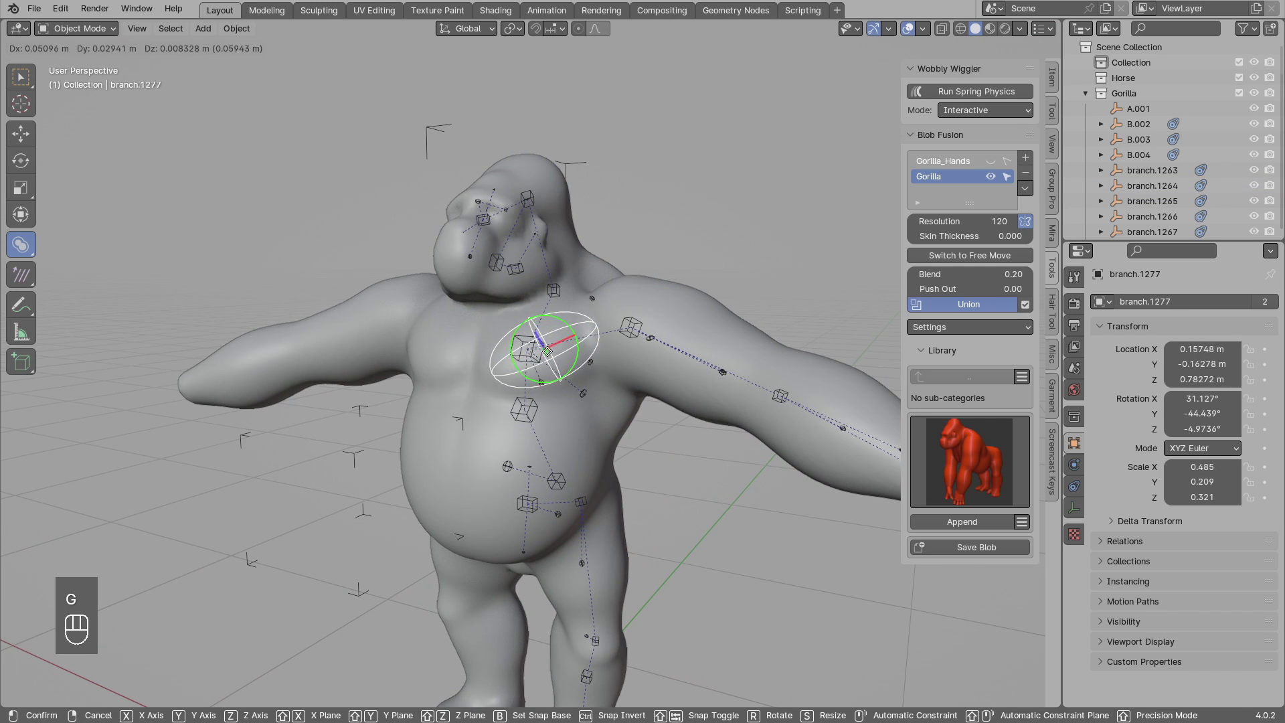
{"action": "left_click", "coordinate": [578, 348]}
{"action": "key", "text": "g"}
{"action": "left_click_drag", "start_coordinate": [597, 351], "coordinate": [436, 364]}
{"action": "left_click_drag", "start_coordinate": [513, 387], "coordinate": [496, 385]}
Nudge another chest blob, then make Gorilla_Hands the active blob domain.
{"action": "left_click", "coordinate": [506, 403]}
{"action": "left_click_drag", "start_coordinate": [511, 408], "coordinate": [583, 379]}
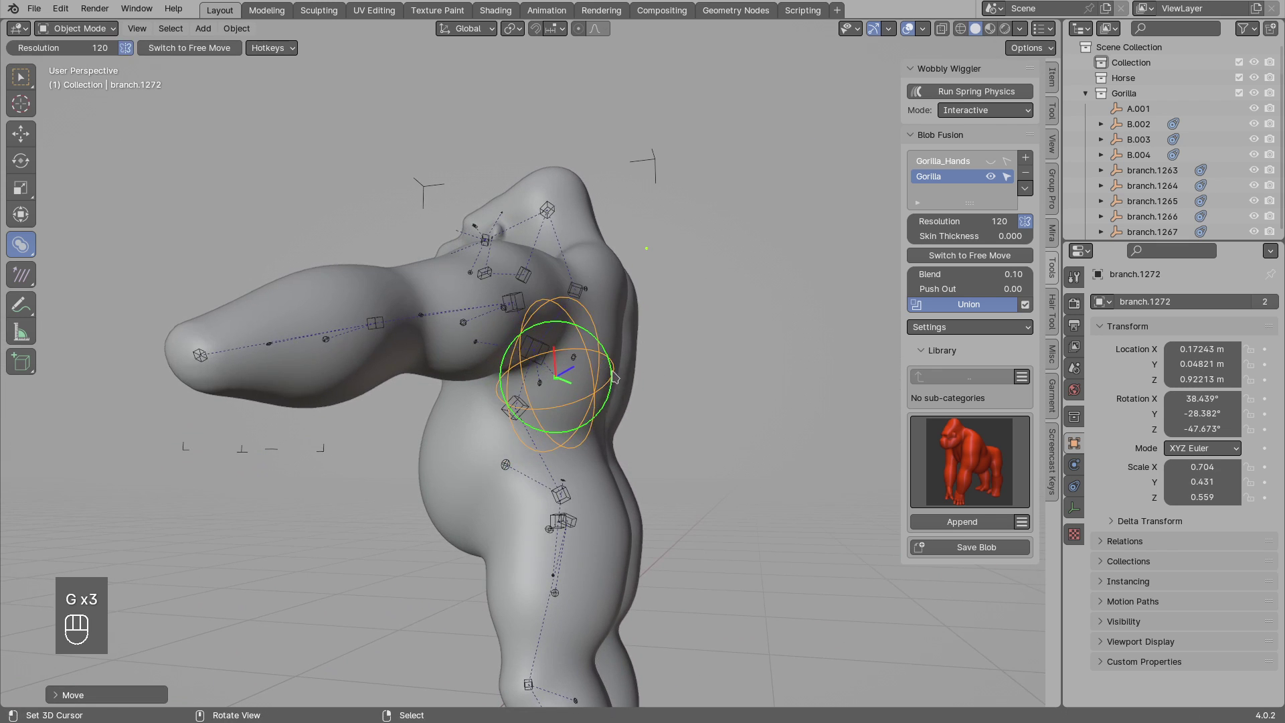
{"action": "left_click", "coordinate": [543, 395]}
{"action": "key", "text": "g"}
{"action": "left_click_drag", "start_coordinate": [628, 389], "coordinate": [688, 390]}
{"action": "left_click_drag", "start_coordinate": [642, 390], "coordinate": [743, 403]}
{"action": "left_click", "coordinate": [721, 377]}
{"action": "left_click", "coordinate": [669, 342]}
{"action": "middle_click", "coordinate": [957, 166]}
{"action": "left_click_drag", "start_coordinate": [734, 376], "coordinate": [634, 269]}
{"action": "left_click_drag", "start_coordinate": [632, 291], "coordinate": [591, 315]}
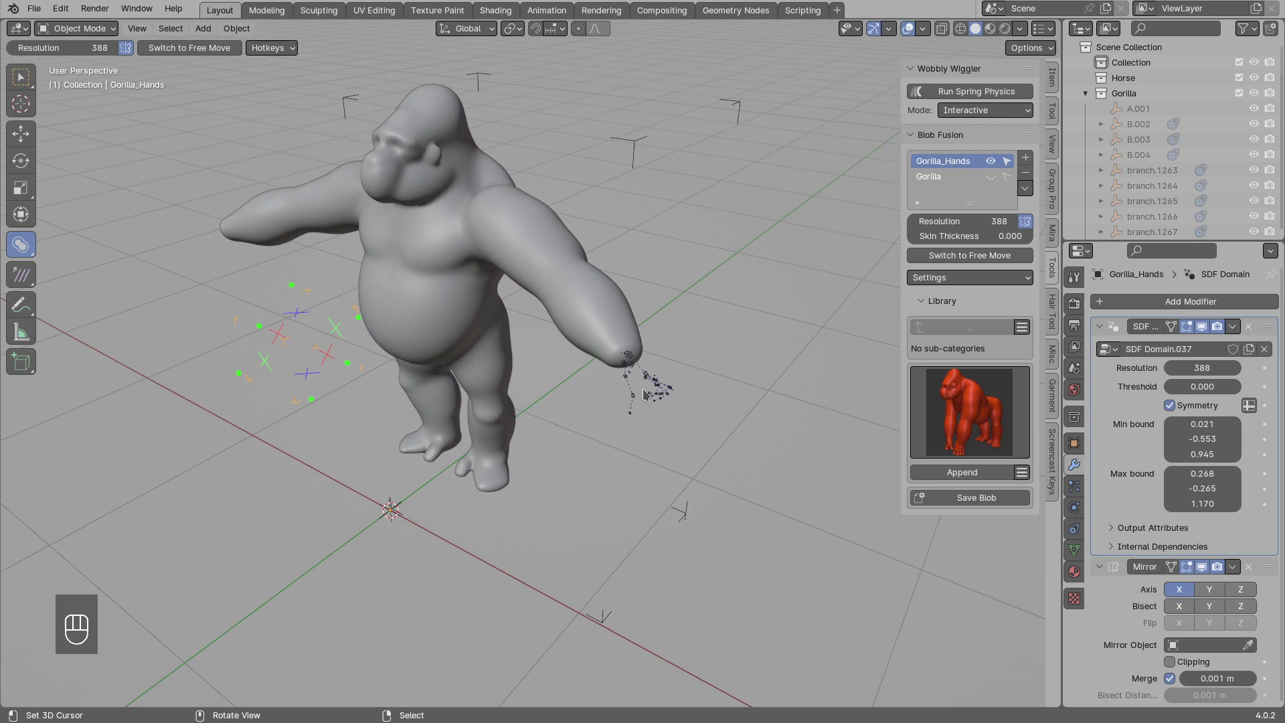
Select a hand blob and bring the gorilla's hand into close view.
{"action": "left_click", "coordinate": [629, 380]}
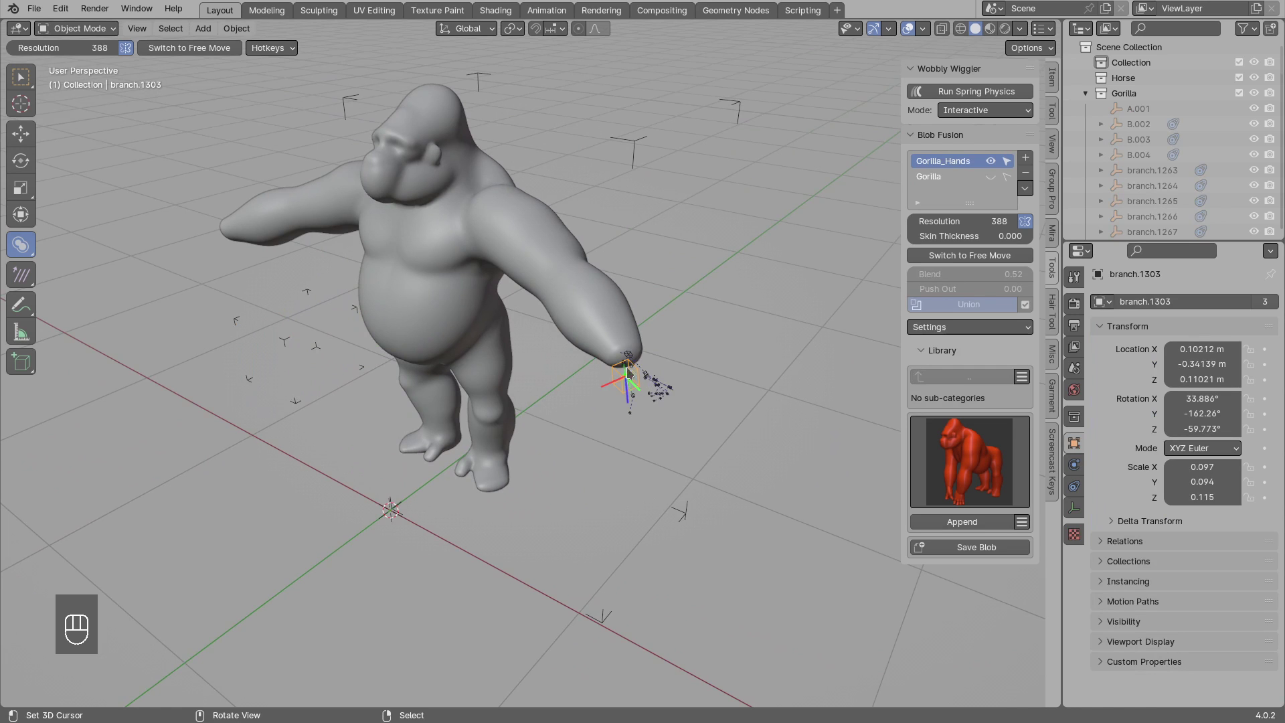
{"action": "key", "text": "g"}
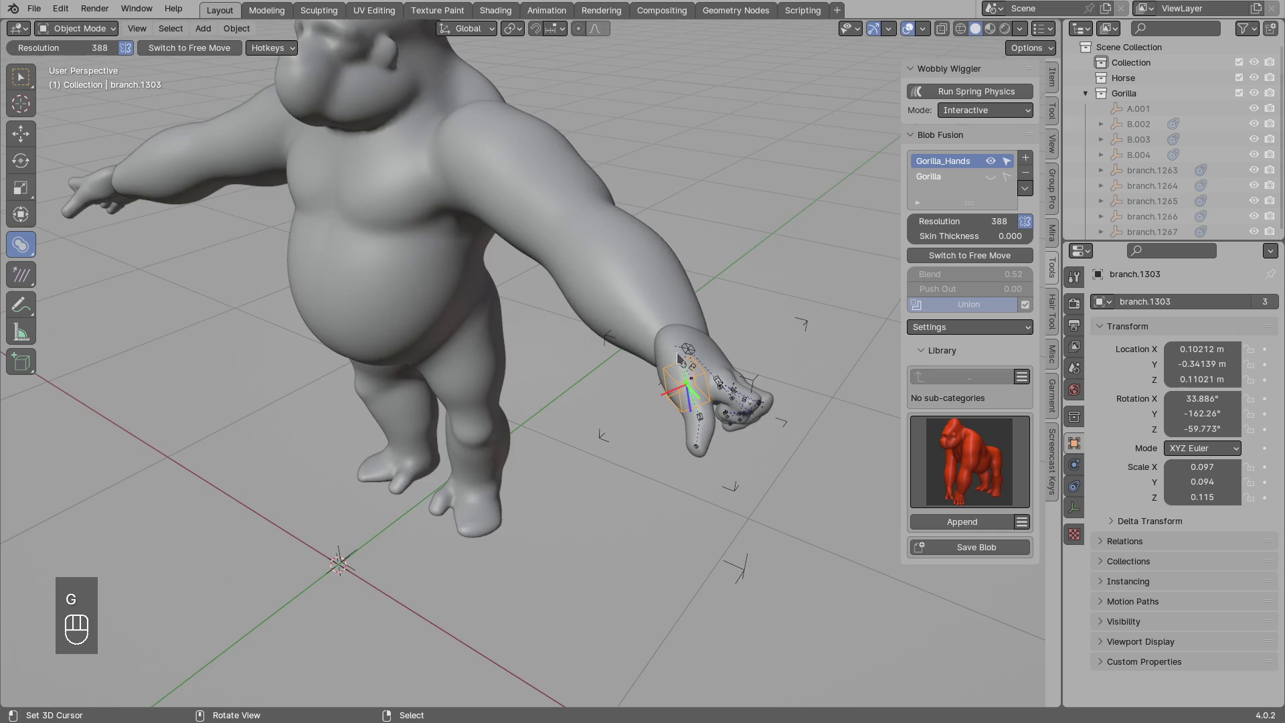
{"action": "left_click_drag", "start_coordinate": [539, 364], "coordinate": [348, 362]}
{"action": "left_click_drag", "start_coordinate": [364, 354], "coordinate": [547, 415]}
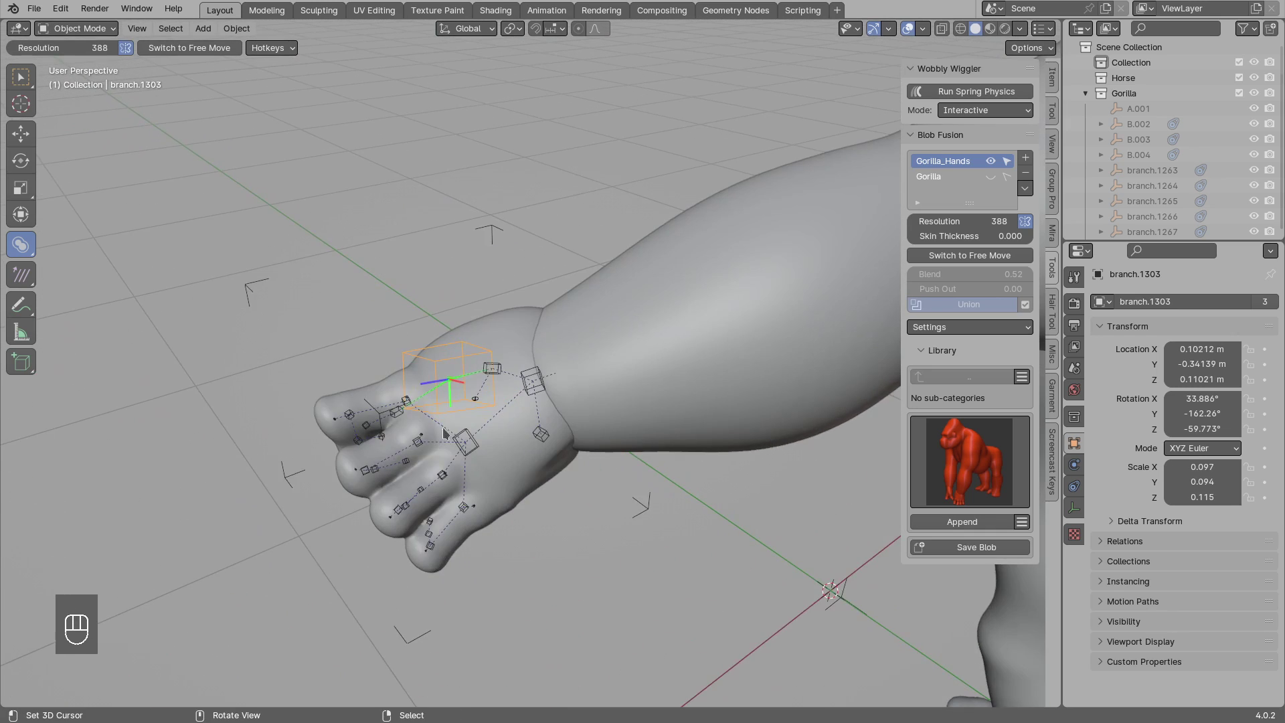
{"action": "middle_click", "coordinate": [461, 391]}
Frame a finger blob and begin trackball-rotating it.
{"action": "left_click", "coordinate": [349, 363]}
{"action": "key", "text": "KP_Decimal"}
{"action": "left_click_drag", "start_coordinate": [512, 397], "coordinate": [509, 369]}
Freely rotate the finger blob into a new orientation and confirm it.
{"action": "key", "text": "r"}
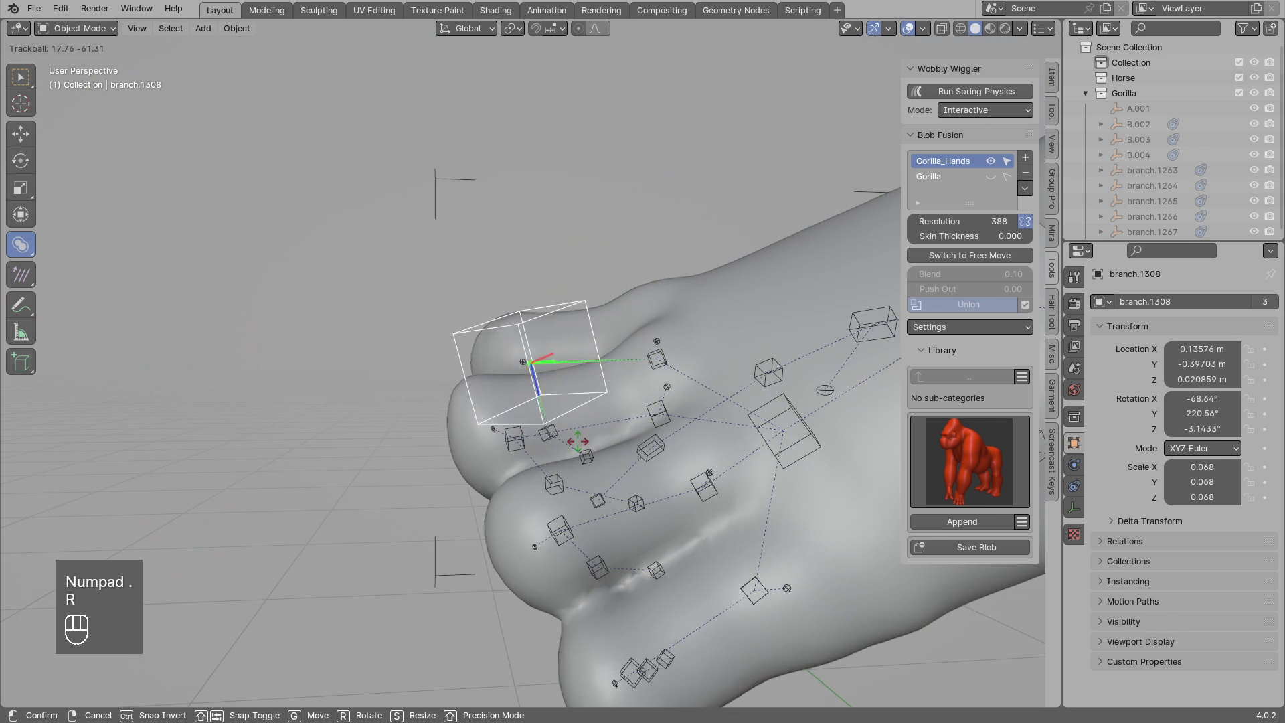
{"action": "key", "text": "r"}
{"action": "left_click_drag", "start_coordinate": [557, 397], "coordinate": [560, 412]}
{"action": "left_click_drag", "start_coordinate": [561, 373], "coordinate": [548, 348]}
{"action": "key", "text": "r"}
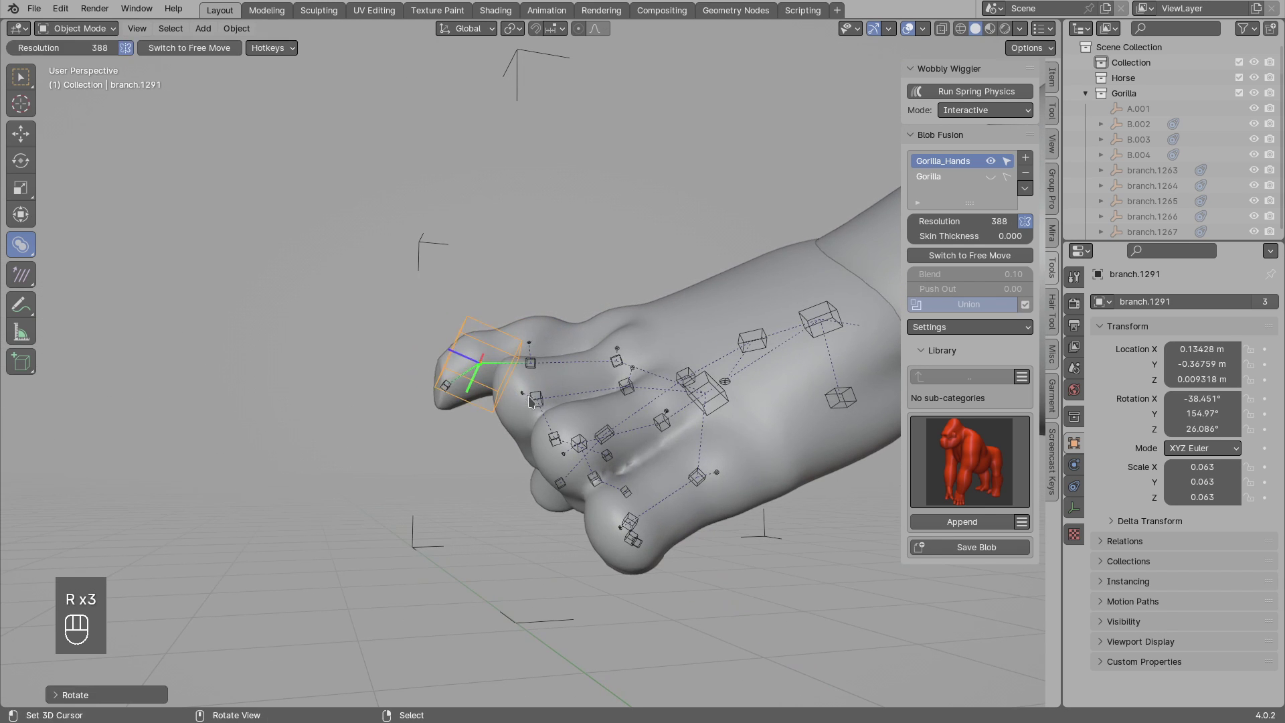
{"action": "left_click_drag", "start_coordinate": [532, 358], "coordinate": [638, 457]}
{"action": "left_click", "coordinate": [527, 349]}
{"action": "left_click", "coordinate": [543, 365]}
Move the fingertip sphere blob into place and adjust its size with Alt+S.
{"action": "key", "text": "g"}
{"action": "left_click_drag", "start_coordinate": [617, 358], "coordinate": [545, 323]}
{"action": "left_click_drag", "start_coordinate": [554, 355], "coordinate": [538, 305]}
{"action": "left_click", "coordinate": [561, 355]}
{"action": "key", "text": "g"}
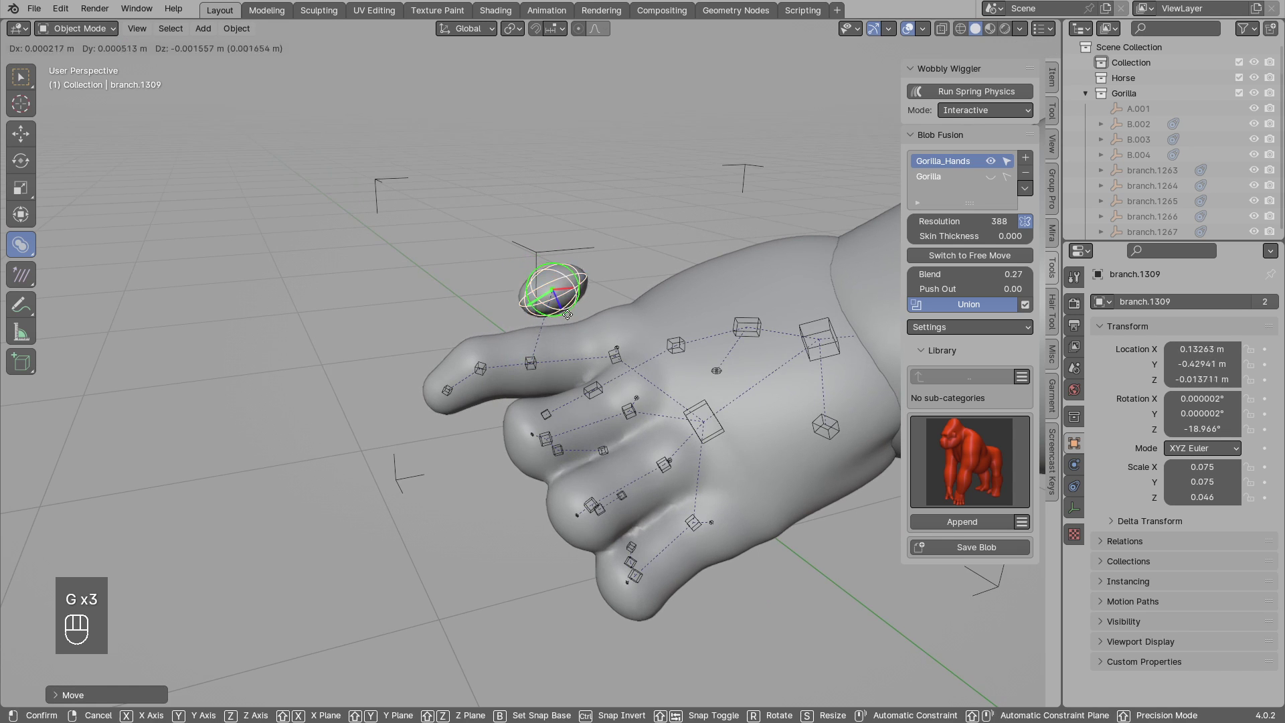
{"action": "left_click", "coordinate": [550, 359]}
{"action": "key", "text": "alt+s"}
{"action": "left_click_drag", "start_coordinate": [571, 349], "coordinate": [563, 302]}
Nudge the neighbouring finger blobs into position with repeated grab moves.
{"action": "key", "text": "g"}
{"action": "key", "text": "g"}
{"action": "left_click", "coordinate": [568, 342]}
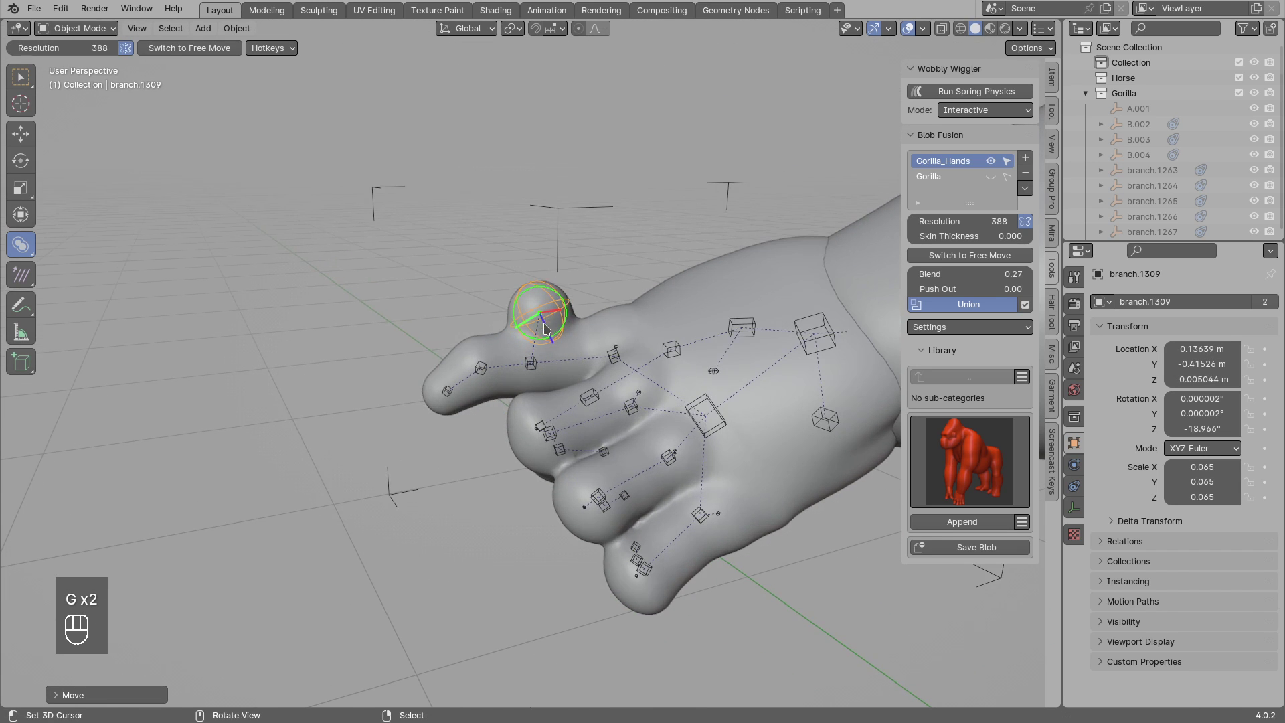
{"action": "key", "text": "g"}
{"action": "key", "text": "g"}
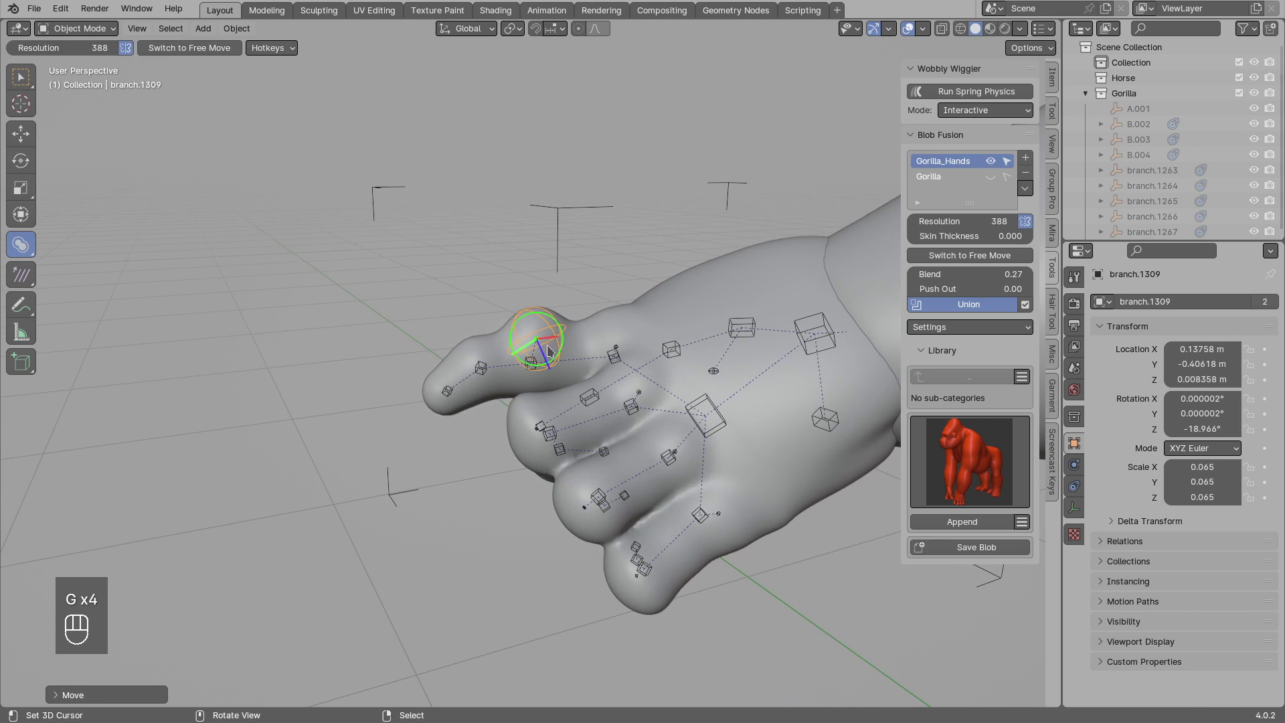
{"action": "left_click_drag", "start_coordinate": [566, 332], "coordinate": [650, 314]}
{"action": "left_click_drag", "start_coordinate": [598, 325], "coordinate": [553, 325]}
{"action": "key", "text": "g"}
{"action": "left_click", "coordinate": [549, 337]}
Apply repeated D operations along the finger blobs, placing each result.
{"action": "key", "text": "d"}
{"action": "left_click", "coordinate": [570, 298]}
{"action": "key", "text": "d"}
{"action": "key", "text": "d"}
{"action": "key", "text": "d"}
{"action": "key", "text": "d"}
{"action": "left_click", "coordinate": [535, 341]}
{"action": "left_click_drag", "start_coordinate": [542, 345], "coordinate": [560, 323]}
{"action": "key", "text": "d"}
{"action": "key", "text": "d"}
Adjust the knuckle blob's blend value with Shift+V and rotate it around its own axis.
{"action": "key", "text": "shift+v"}
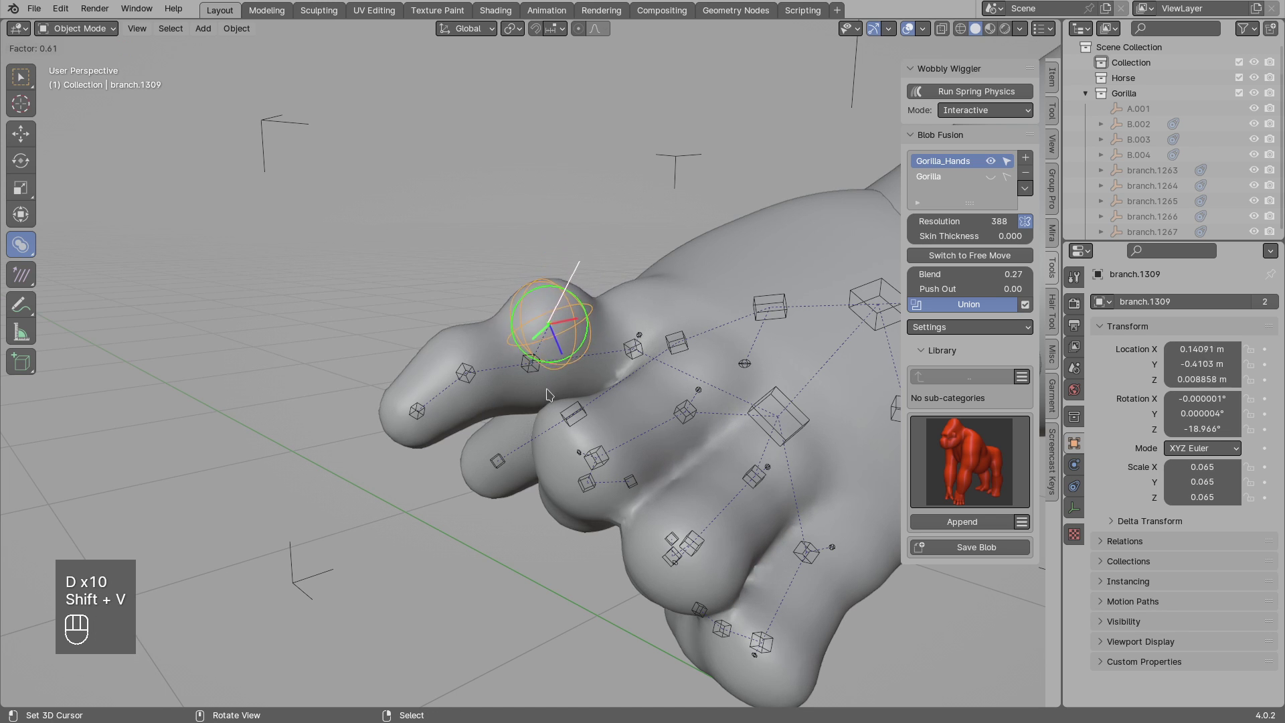
{"action": "left_click_drag", "start_coordinate": [590, 383], "coordinate": [580, 421]}
{"action": "left_click", "coordinate": [566, 435]}
{"action": "left_click_drag", "start_coordinate": [582, 434], "coordinate": [554, 388]}
{"action": "key", "text": "r"}
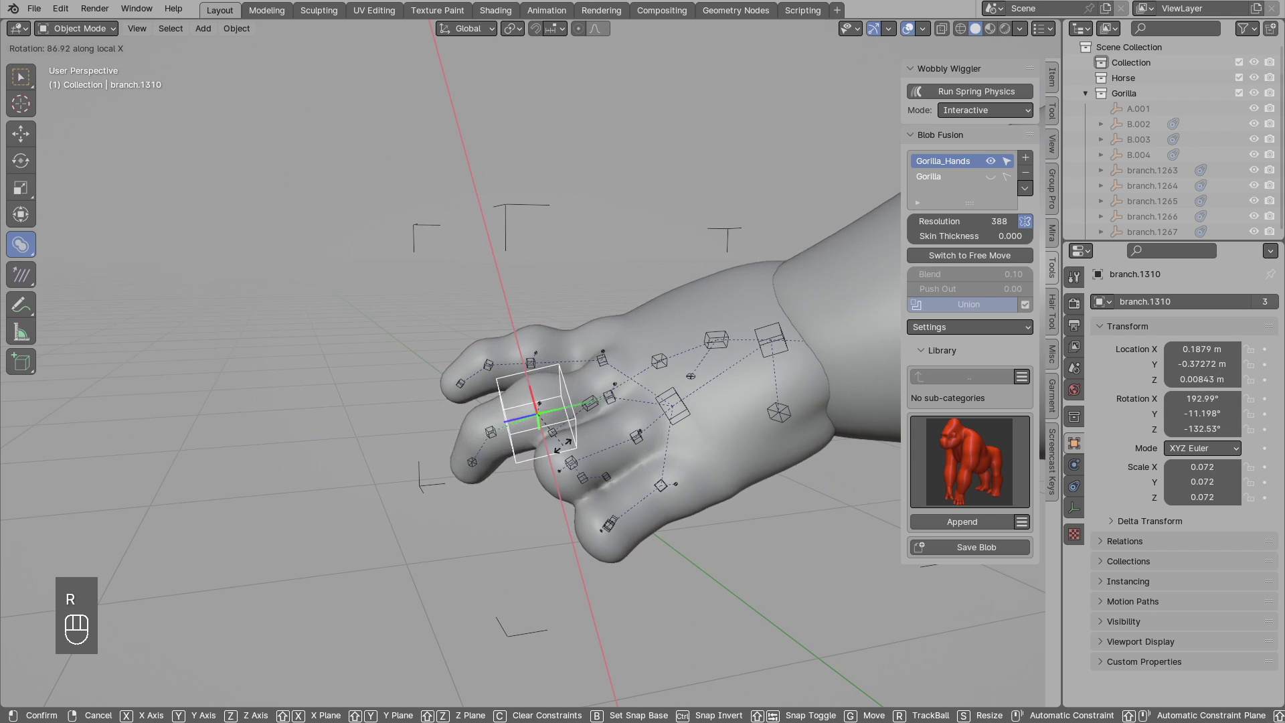
{"action": "left_click_drag", "start_coordinate": [566, 423], "coordinate": [594, 452]}
Resize the knuckle blob with Alt+S and refine its rotation.
{"action": "key", "text": "alt+s"}
{"action": "left_click", "coordinate": [634, 443]}
{"action": "left_click", "coordinate": [566, 464]}
{"action": "left_click_drag", "start_coordinate": [625, 450], "coordinate": [601, 406]}
{"action": "key", "text": "r"}
{"action": "left_click_drag", "start_coordinate": [545, 428], "coordinate": [593, 391]}
{"action": "key", "text": "r"}
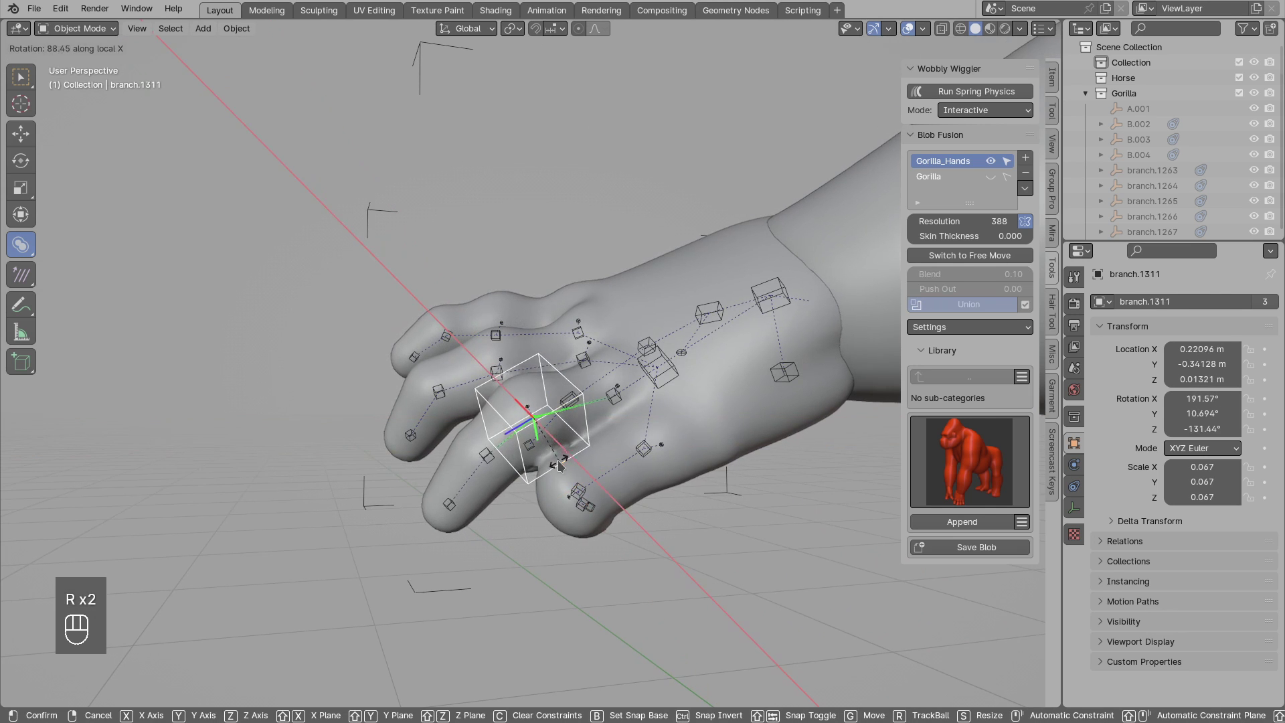
{"action": "key", "text": "alt+s"}
{"action": "left_click", "coordinate": [575, 427]}
{"action": "left_click", "coordinate": [554, 401]}
Adjust the next knuckle blob's blend value, rotate it and resize it with Alt+S.
{"action": "key", "text": "shift+v"}
{"action": "left_click_drag", "start_coordinate": [505, 412], "coordinate": [510, 445]}
{"action": "left_click", "coordinate": [552, 498]}
{"action": "left_click_drag", "start_coordinate": [580, 485], "coordinate": [563, 444]}
{"action": "key", "text": "r"}
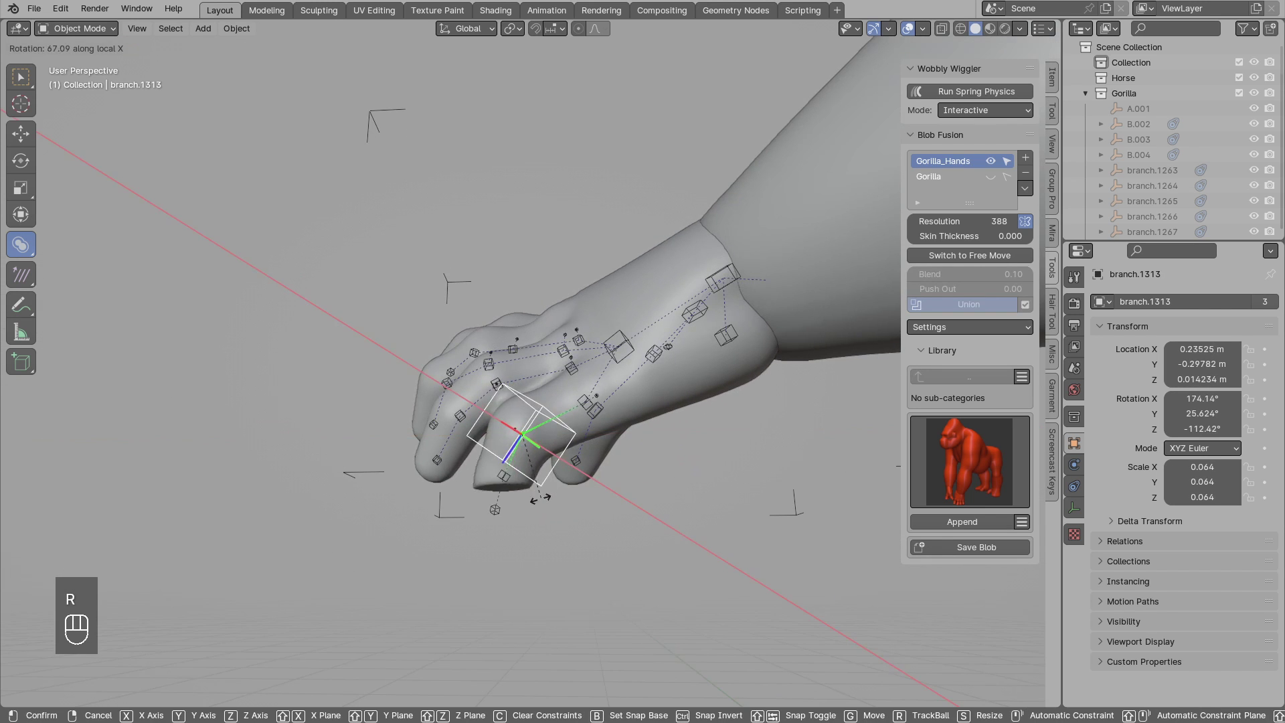
{"action": "left_click_drag", "start_coordinate": [584, 477], "coordinate": [631, 497]}
{"action": "key", "text": "r"}
{"action": "left_click", "coordinate": [590, 454]}
{"action": "left_click", "coordinate": [586, 455]}
{"action": "key", "text": "alt+s"}
{"action": "left_click", "coordinate": [612, 439]}
Reposition the remaining finger blobs with grab moves.
{"action": "key", "text": "g"}
{"action": "left_click_drag", "start_coordinate": [601, 434], "coordinate": [615, 476]}
{"action": "left_click", "coordinate": [601, 453]}
{"action": "left_click", "coordinate": [612, 458]}
{"action": "key", "text": "g"}
{"action": "left_click", "coordinate": [590, 412]}
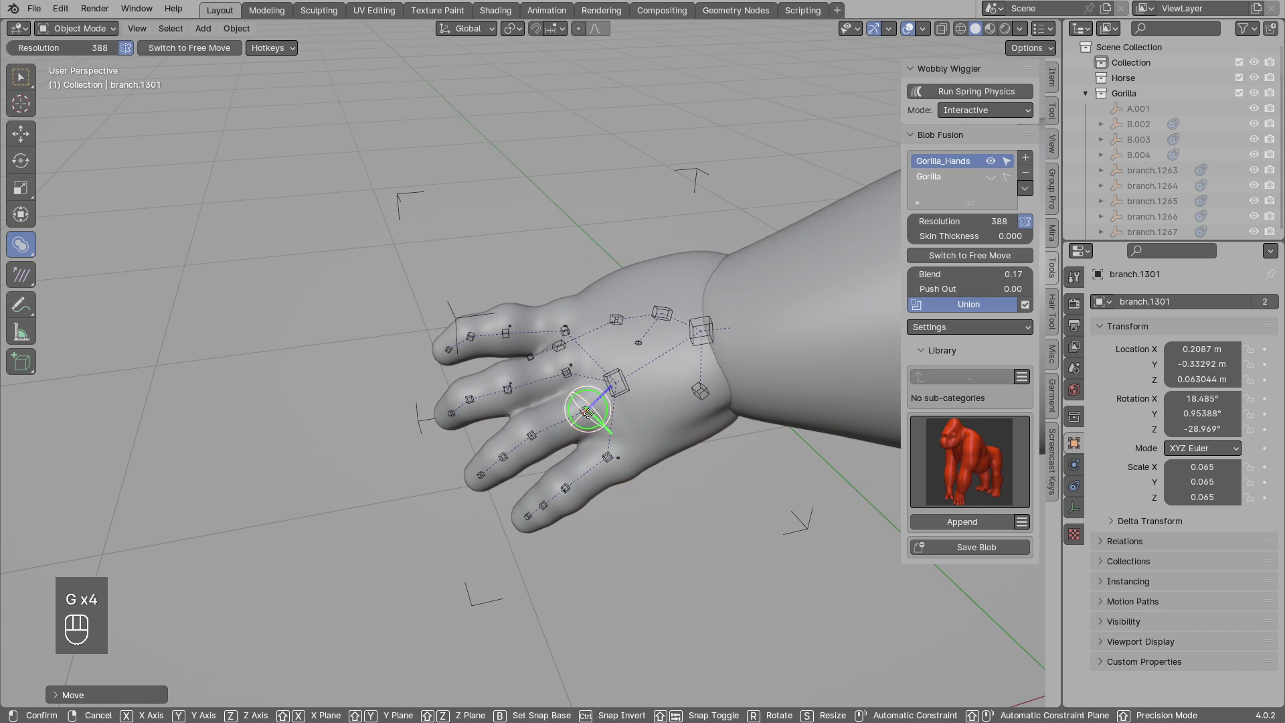
{"action": "double_click", "coordinate": [589, 410]}
{"action": "key", "text": "g"}
{"action": "left_click_drag", "start_coordinate": [579, 413], "coordinate": [585, 417]}
{"action": "left_click", "coordinate": [569, 407]}
Rotate the last finger blob and check the reshaped hand from another angle.
{"action": "left_click_drag", "start_coordinate": [568, 382], "coordinate": [608, 374]}
{"action": "key", "text": "r"}
{"action": "left_click_drag", "start_coordinate": [622, 389], "coordinate": [672, 298]}
{"action": "key", "text": "r"}
{"action": "left_click_drag", "start_coordinate": [632, 373], "coordinate": [621, 429]}
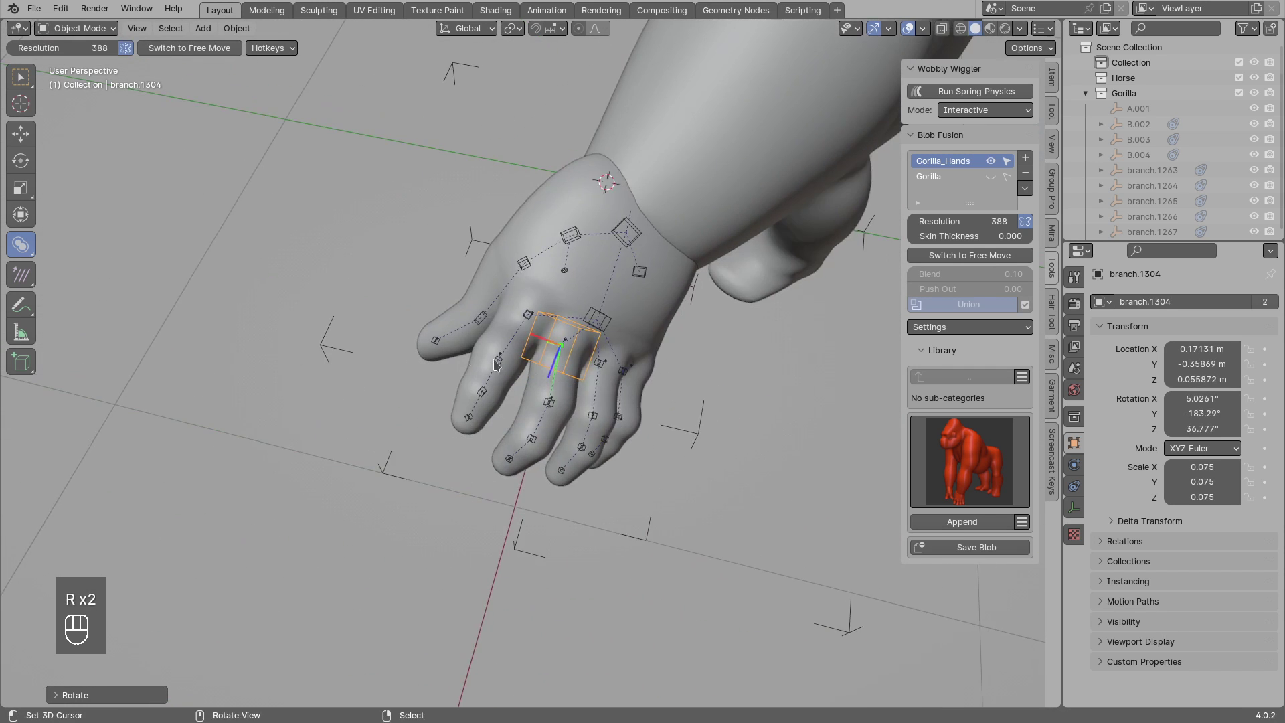
{"action": "left_click_drag", "start_coordinate": [482, 367], "coordinate": [534, 332]}
{"action": "left_click", "coordinate": [452, 322]}
Make final move and rotate tweaks to the hand blobs.
{"action": "key", "text": "g"}
{"action": "left_click", "coordinate": [453, 388]}
{"action": "key", "text": "r"}
{"action": "key", "text": "r"}
{"action": "key", "text": "g"}
{"action": "left_click_drag", "start_coordinate": [455, 333], "coordinate": [518, 283]}
{"action": "middle_click", "coordinate": [506, 327]}
{"action": "left_click_drag", "start_coordinate": [519, 351], "coordinate": [548, 386]}
Finalize the Gorilla_Hands domain into mesh Gorilla_Hands.001 and move it along X.
{"action": "key", "text": "alt+a"}
{"action": "left_click_drag", "start_coordinate": [1032, 191], "coordinate": [680, 360]}
{"action": "left_click", "coordinate": [584, 401]}
{"action": "left_click_drag", "start_coordinate": [569, 401], "coordinate": [504, 395]}
{"action": "key", "text": "g"}
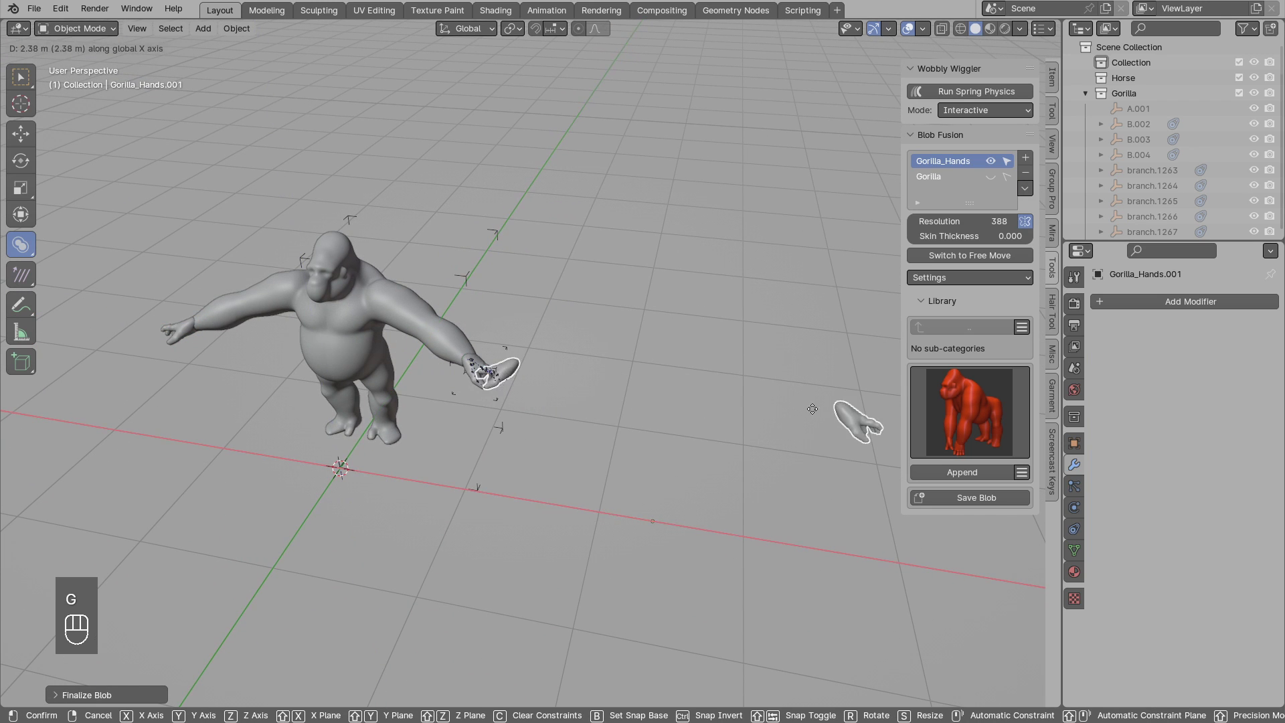
{"action": "key", "text": "g"}
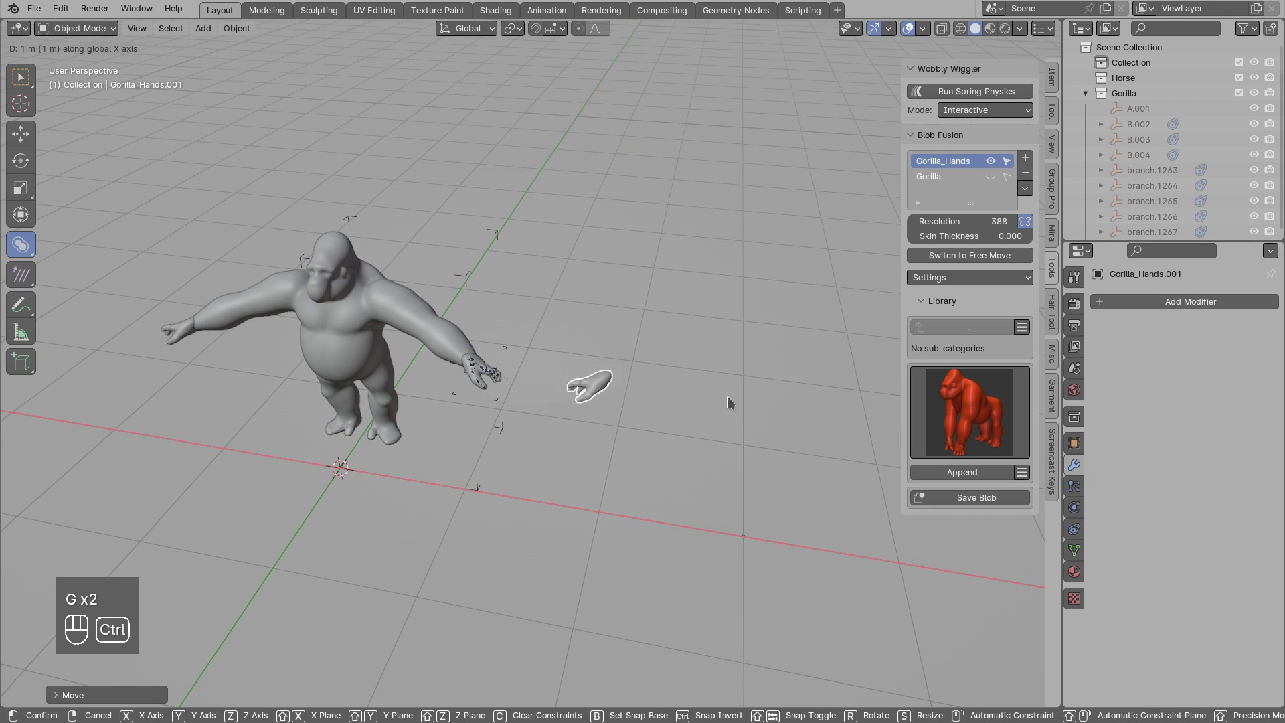
Make Gorilla the active domain, finalize it into Gorilla.001 and place it 3 m aside along X.
{"action": "key", "text": "alt+a"}
{"action": "left_click_drag", "start_coordinate": [602, 394], "coordinate": [504, 409]}
{"action": "left_click", "coordinate": [350, 353]}
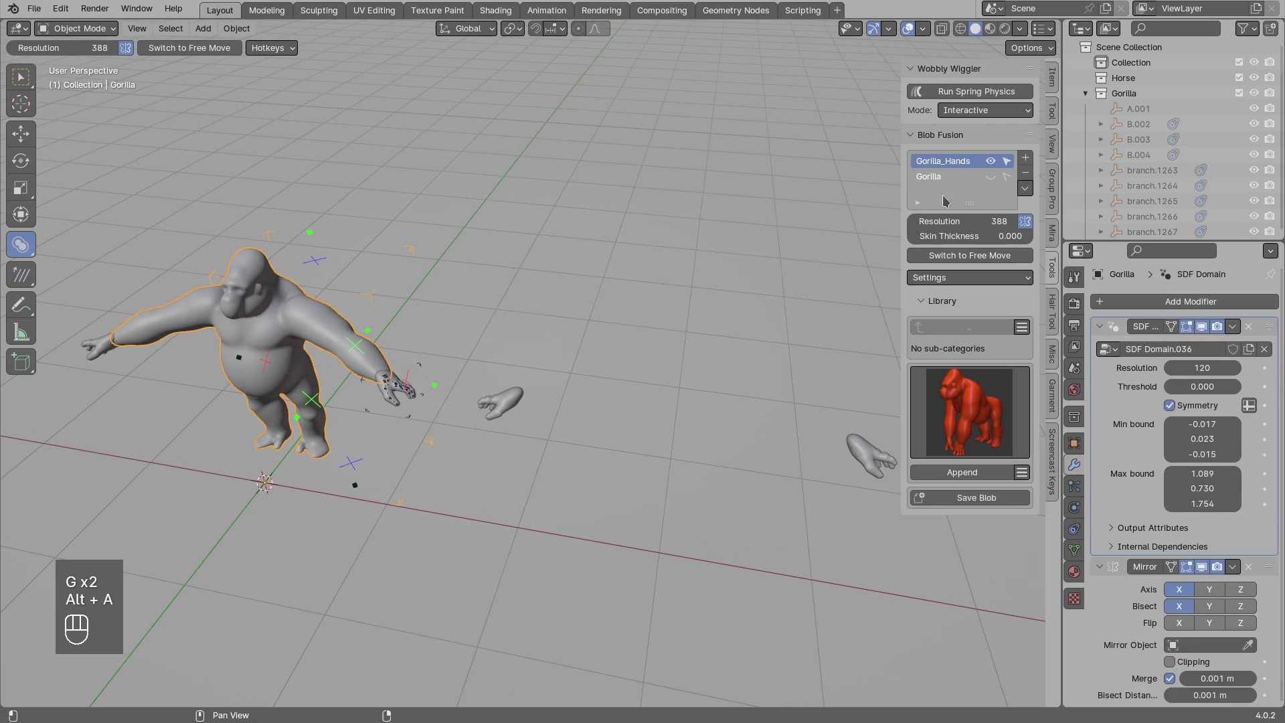
{"action": "left_click_drag", "start_coordinate": [944, 180], "coordinate": [1053, 339]}
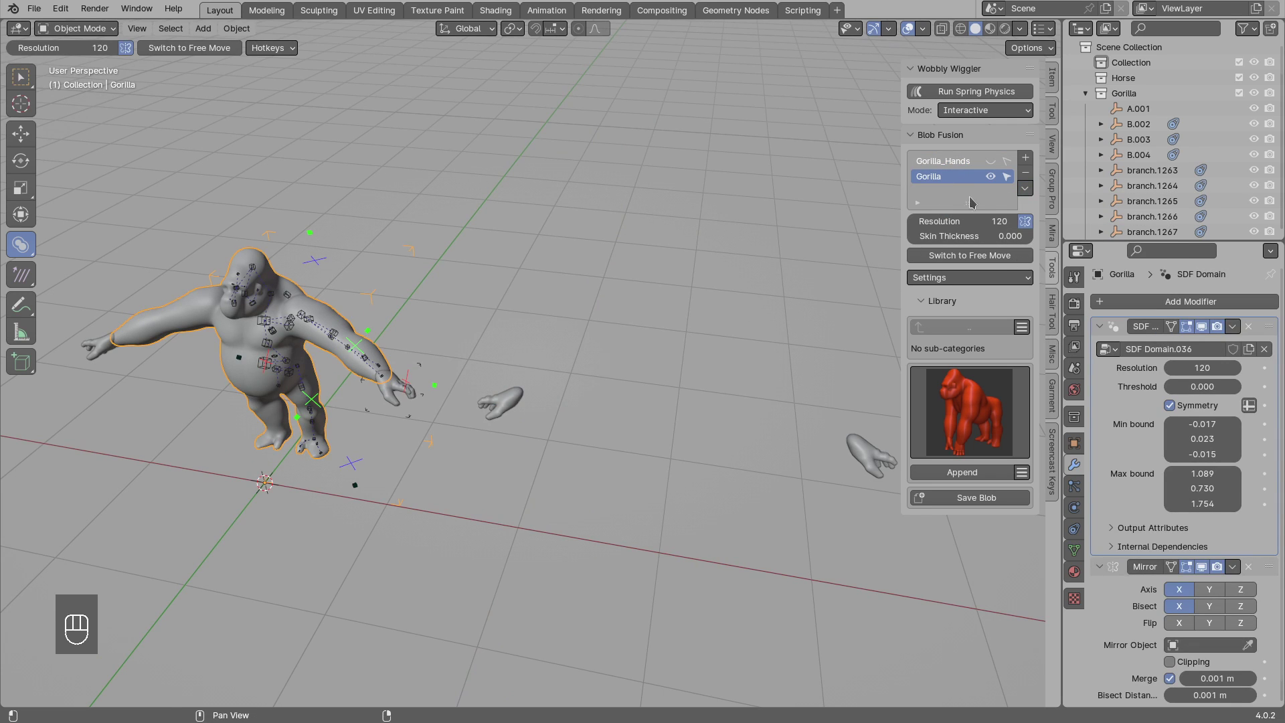
{"action": "left_click_drag", "start_coordinate": [1035, 187], "coordinate": [497, 393]}
{"action": "key", "text": "g"}
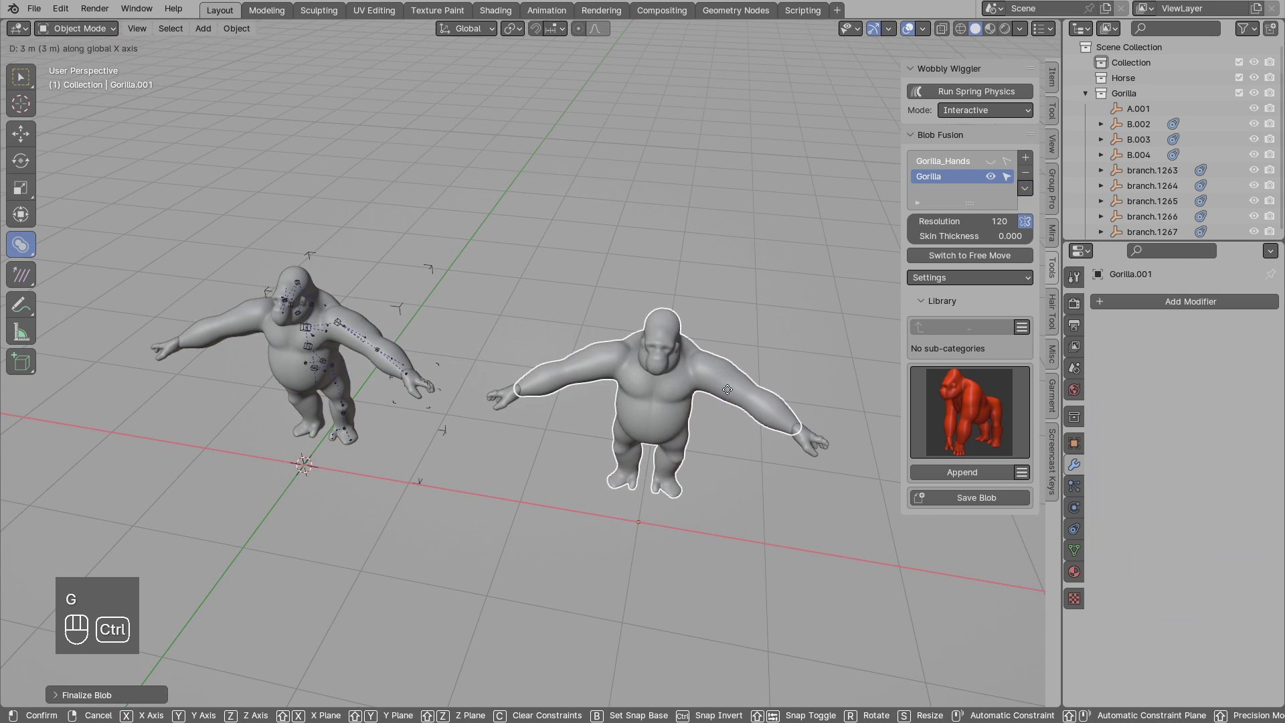
{"action": "key", "text": "alt+a"}
{"action": "left_click_drag", "start_coordinate": [721, 396], "coordinate": [694, 342]}
{"action": "left_click", "coordinate": [705, 365]}
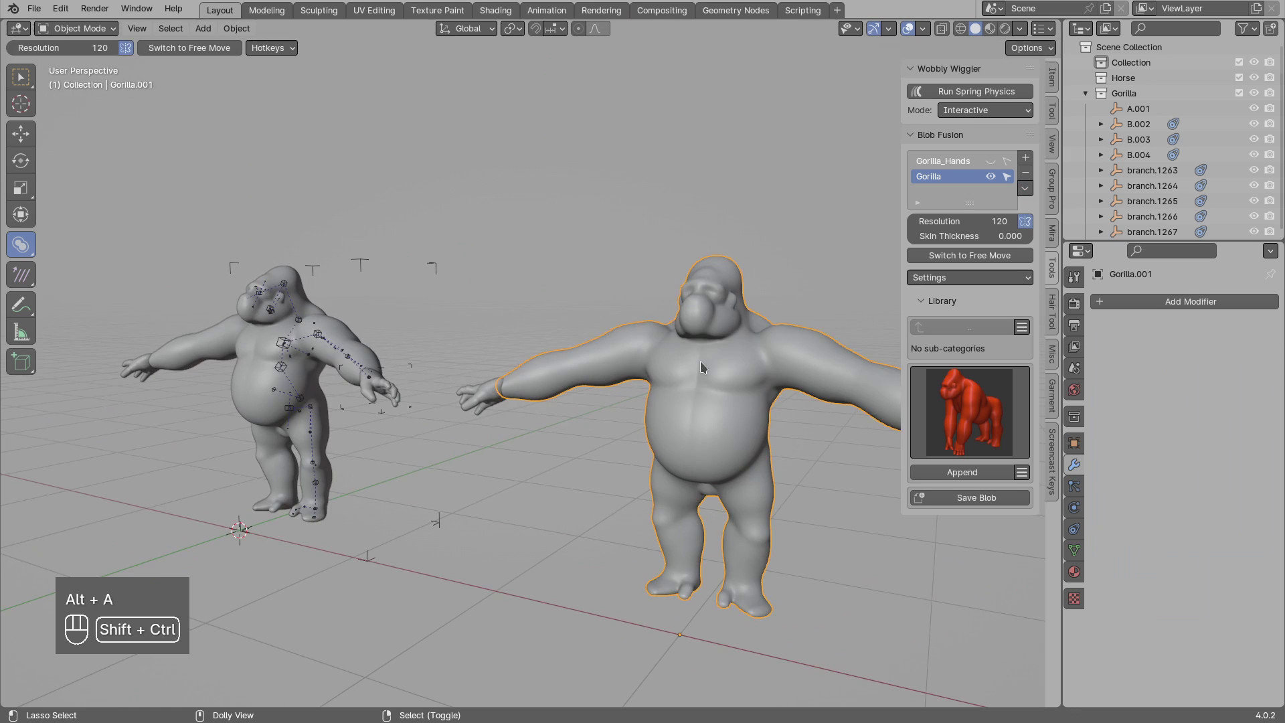
{"action": "key", "text": "ctrl+shift+q"}
{"action": "key", "text": "ctrl+Tab"}
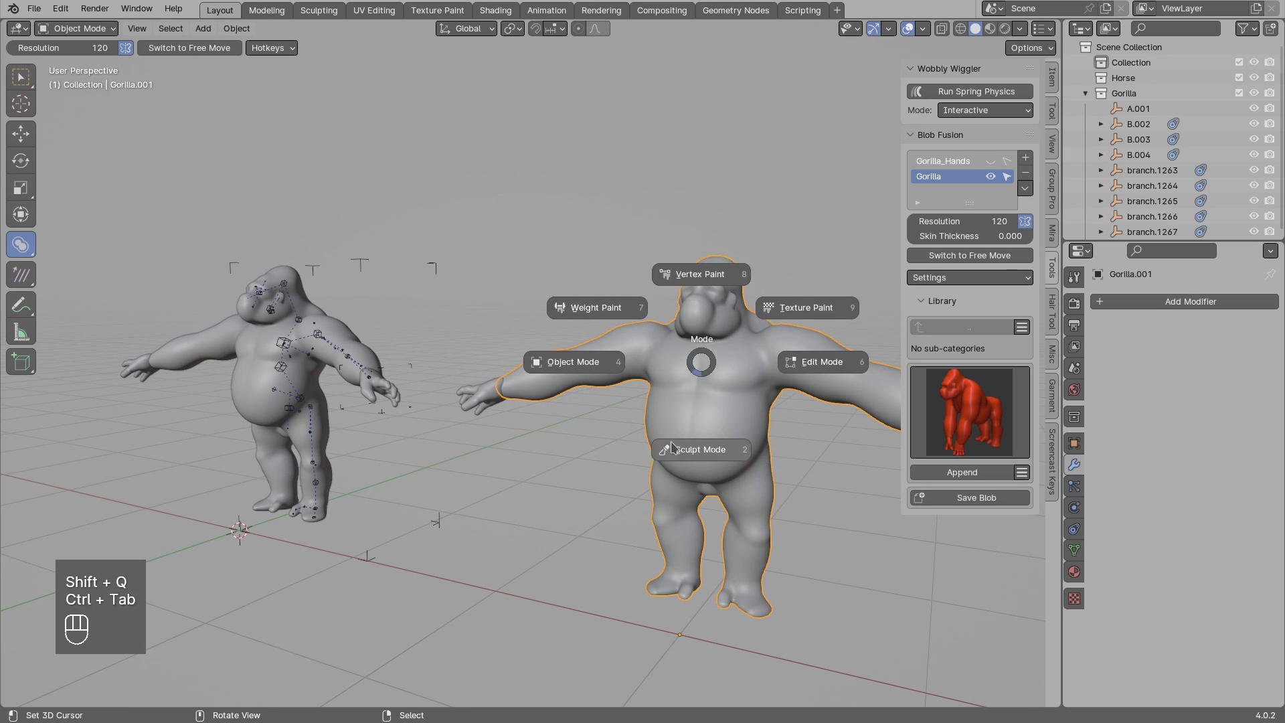
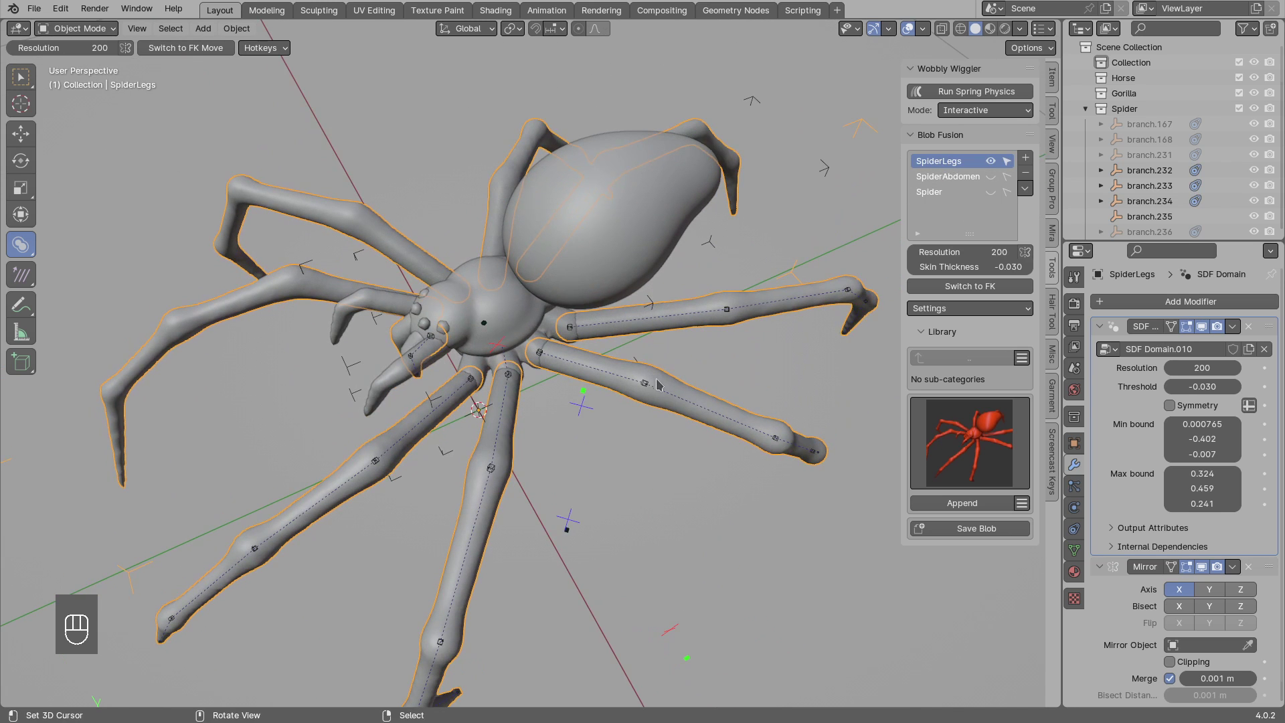
Select the appended Spider's muted leg joint blobs and unmute them with M.
{"action": "key", "text": "shift+g"}
{"action": "left_click_drag", "start_coordinate": [624, 394], "coordinate": [635, 362]}
{"action": "key", "text": "g"}
{"action": "left_click", "coordinate": [684, 332]}
{"action": "key", "text": "m"}
{"action": "left_click_drag", "start_coordinate": [678, 333], "coordinate": [647, 334]}
{"action": "left_click_drag", "start_coordinate": [628, 334], "coordinate": [673, 316]}
{"action": "left_click", "coordinate": [679, 323]}
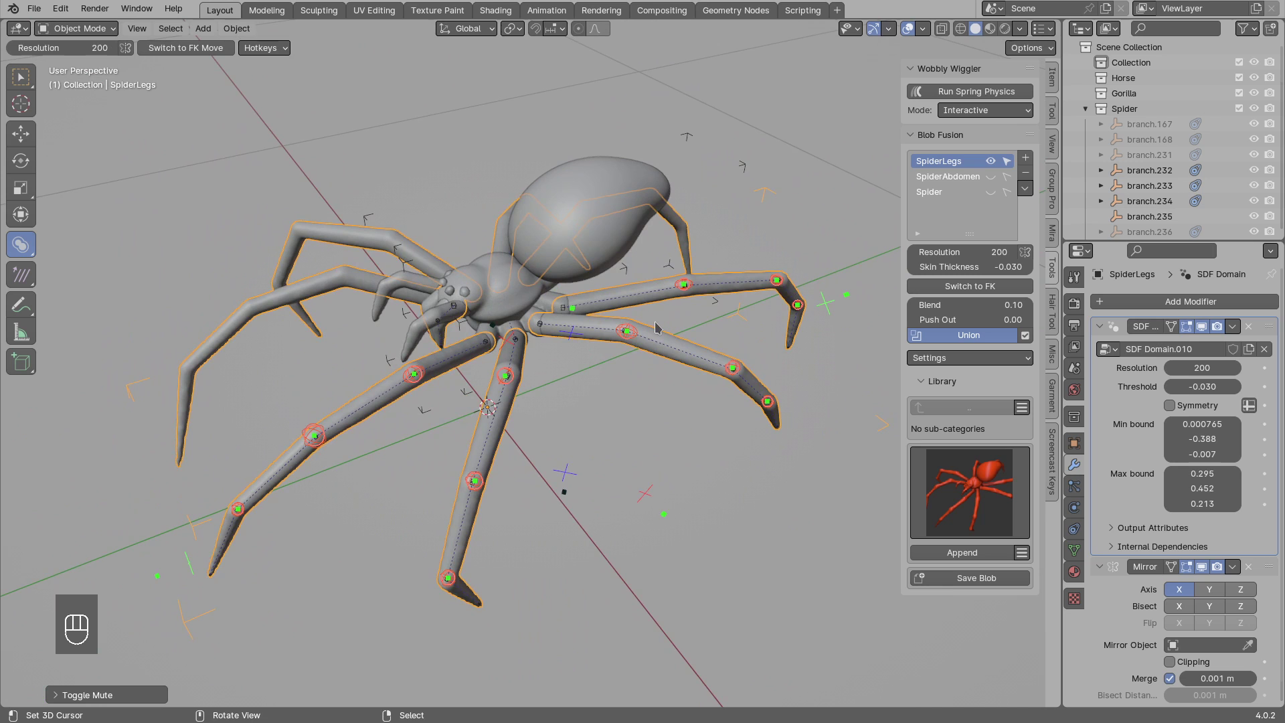
{"action": "key", "text": "m"}
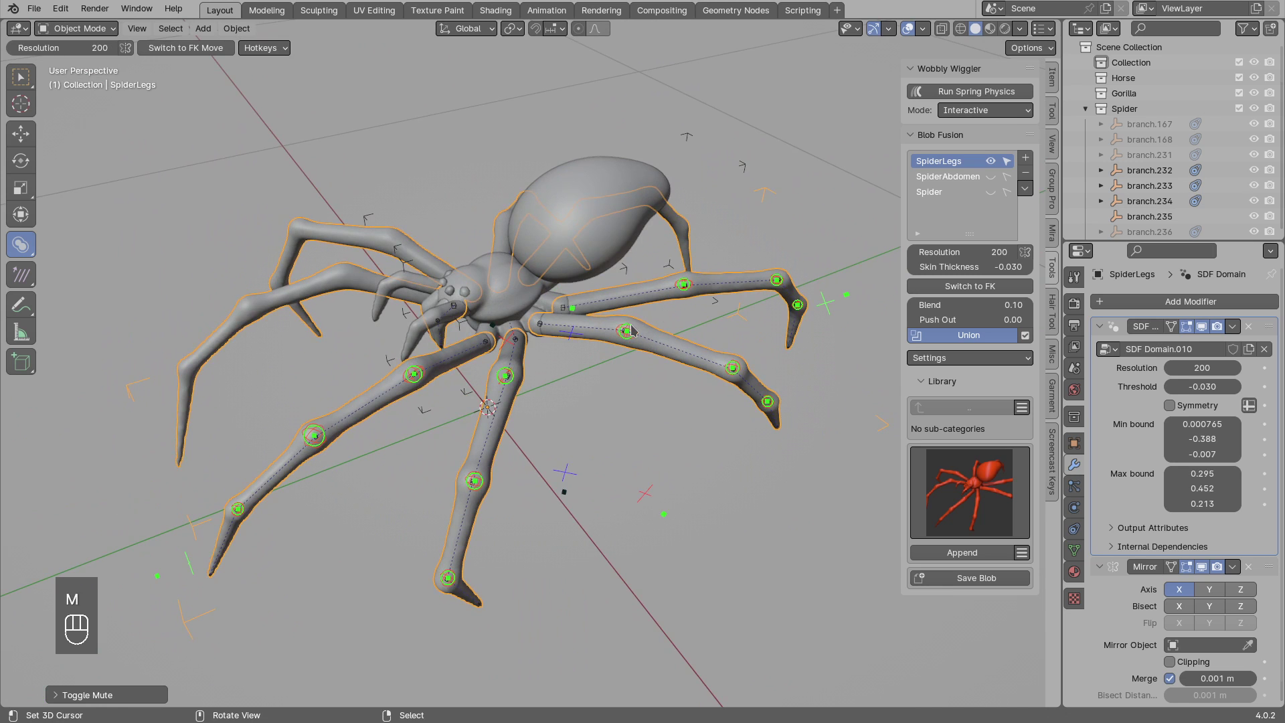
Scale up the leg joint blobs with S, then switch to the SpiderAbdomen domain.
{"action": "left_click", "coordinate": [646, 332]}
{"action": "left_click_drag", "start_coordinate": [679, 288], "coordinate": [651, 303]}
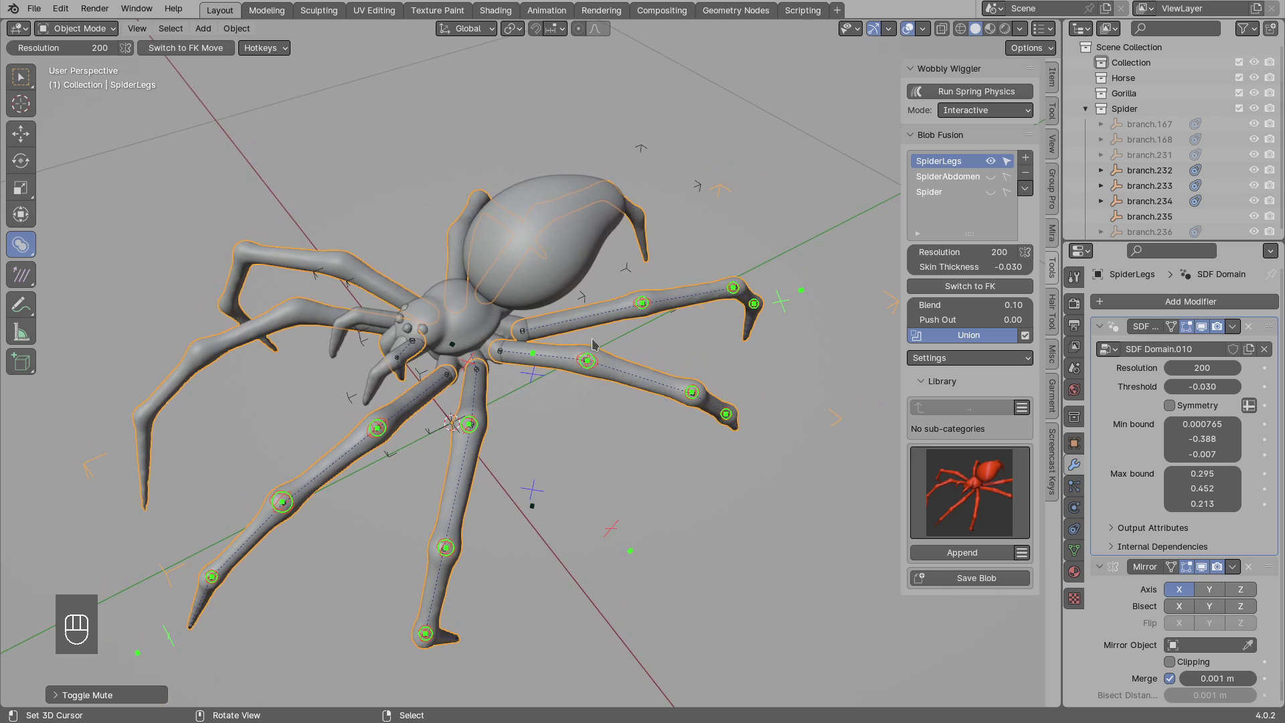
{"action": "left_click_drag", "start_coordinate": [521, 32], "coordinate": [545, 106]}
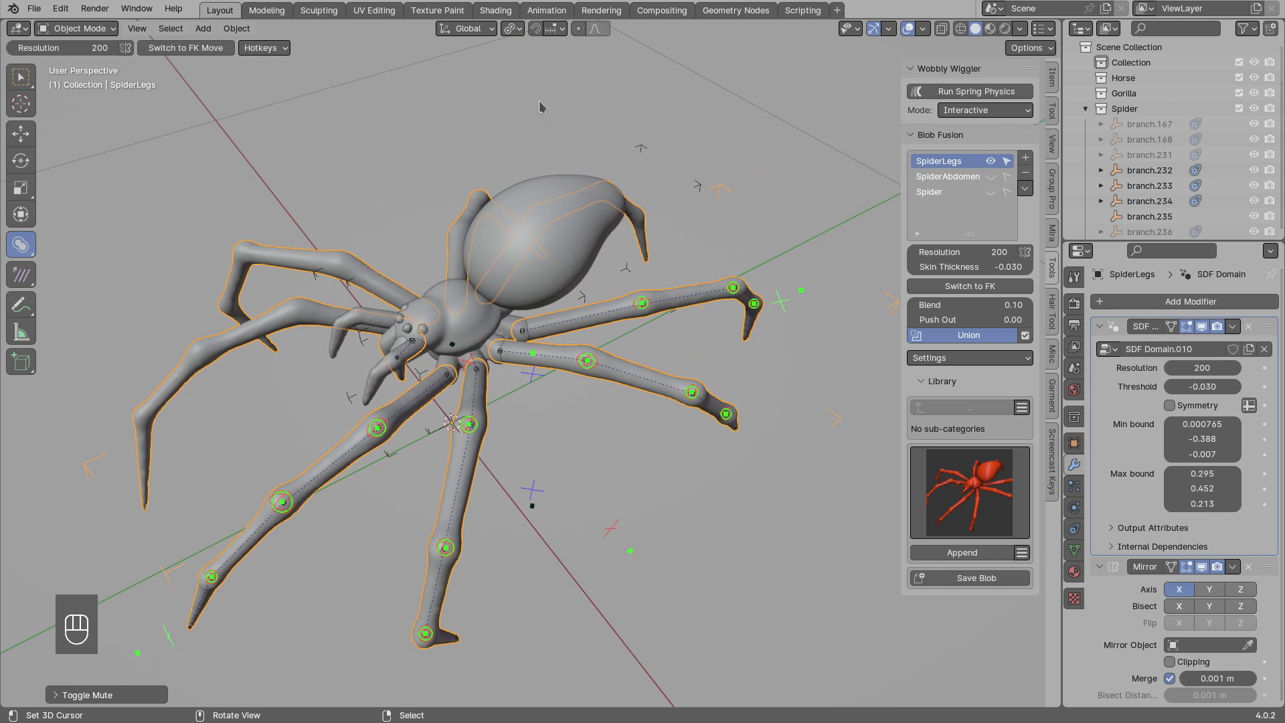
{"action": "key", "text": "s"}
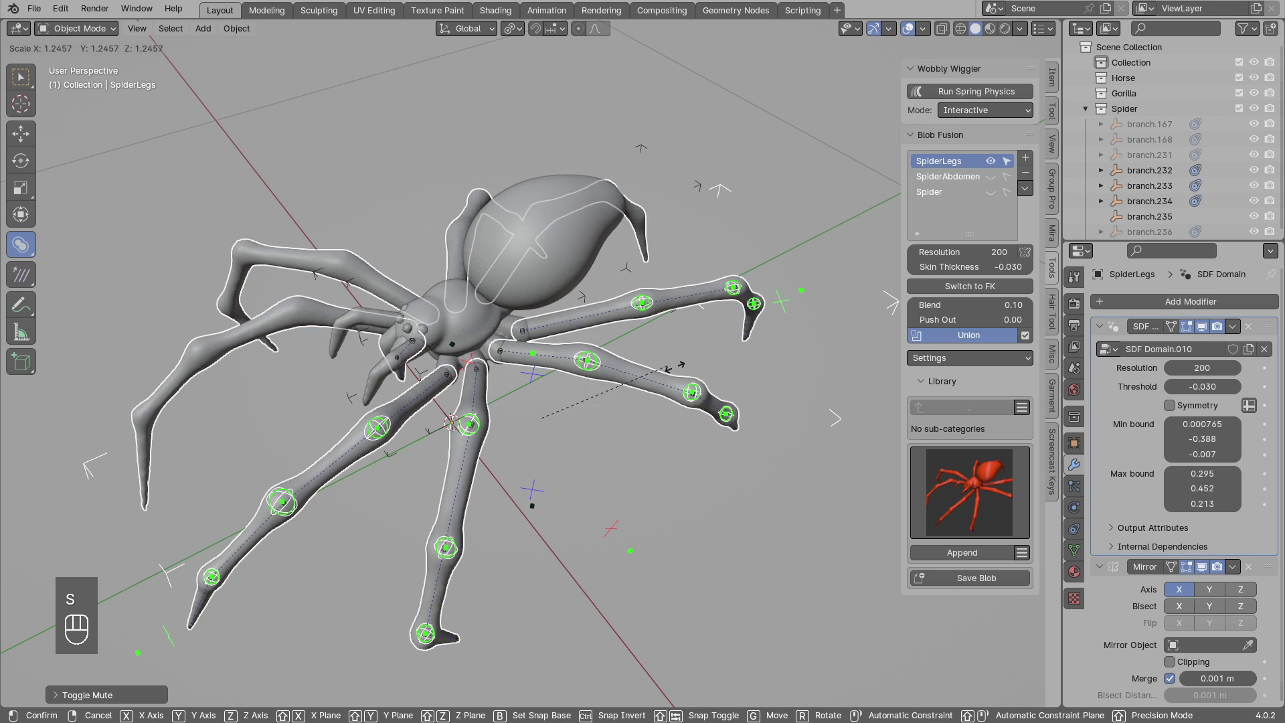
{"action": "key", "text": "alt+a"}
{"action": "left_click_drag", "start_coordinate": [585, 361], "coordinate": [546, 366]}
Make SpiderAbdomen the active blob domain and orbit to view the spider's separate abdomen.
{"action": "left_click", "coordinate": [522, 333]}
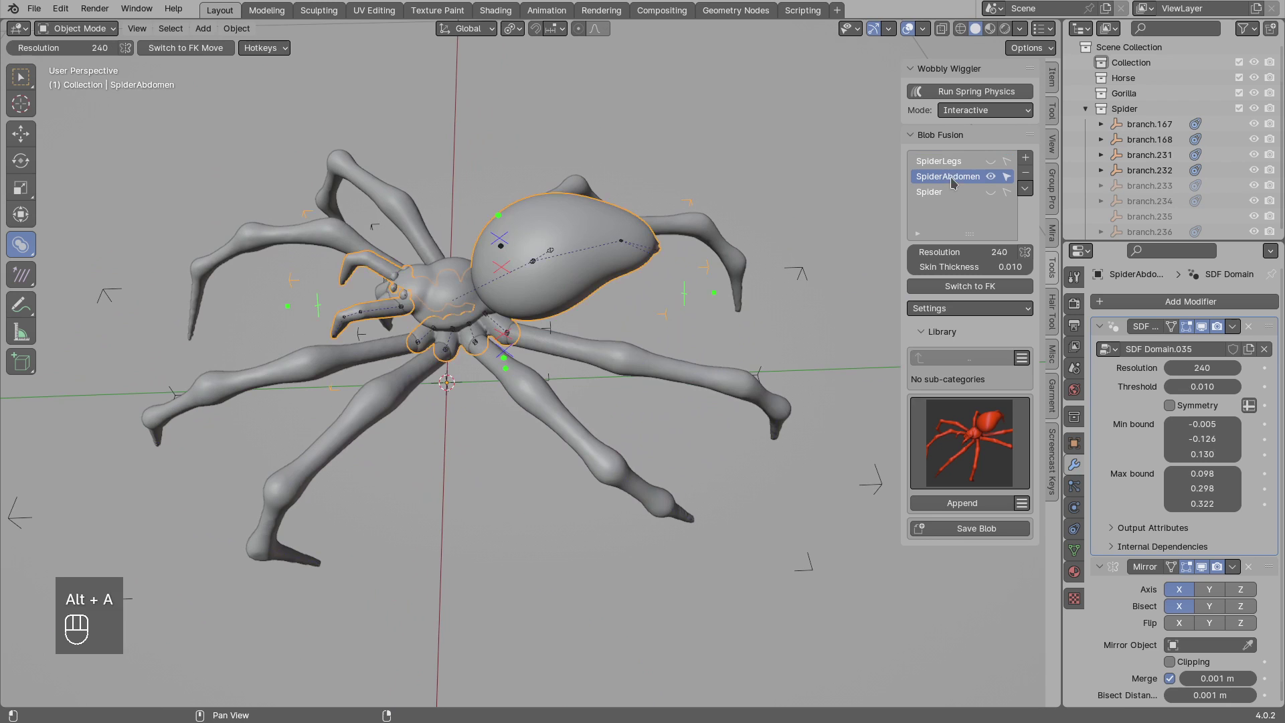
{"action": "left_click", "coordinate": [557, 287]}
{"action": "middle_click", "coordinate": [584, 303]}
{"action": "left_click_drag", "start_coordinate": [573, 297], "coordinate": [577, 259]}
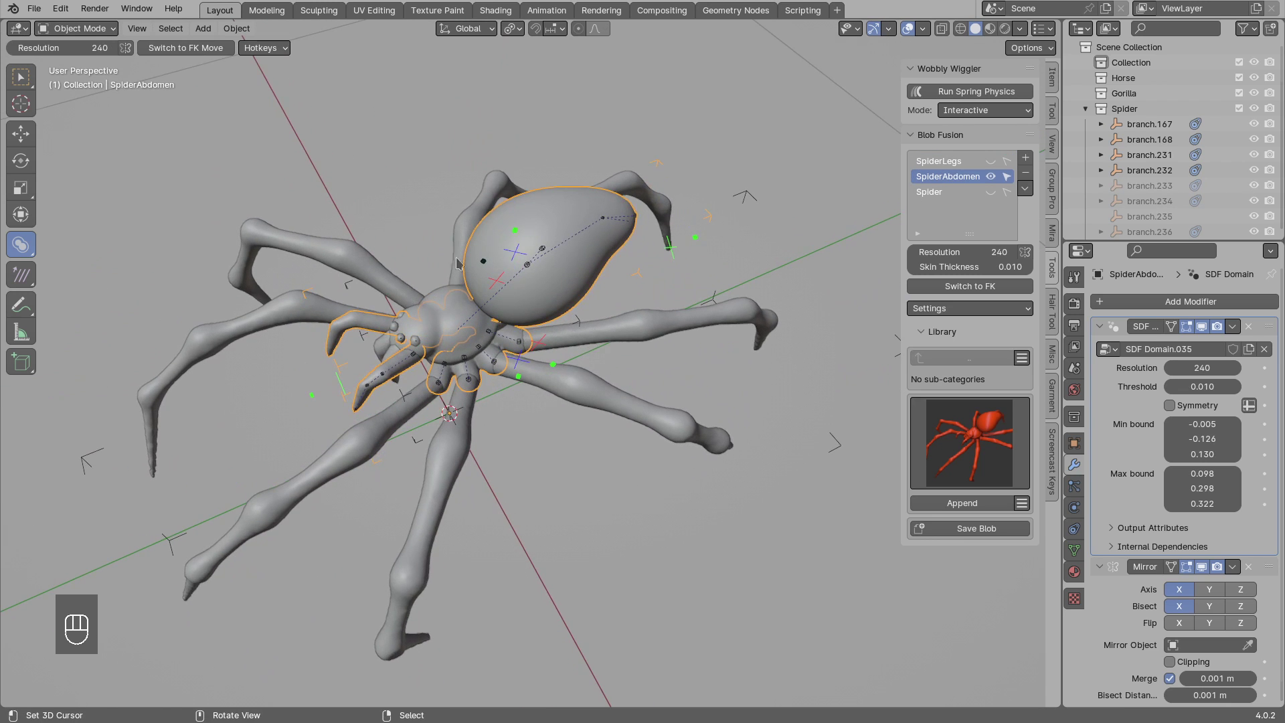
{"action": "middle_click", "coordinate": [482, 303]}
{"action": "left_click_drag", "start_coordinate": [484, 301], "coordinate": [549, 340]}
{"action": "middle_click", "coordinate": [605, 339]}
Annotate the view, circling the spider's abdomen and its leg joints.
{"action": "key", "text": "d"}
{"action": "key", "text": "d"}
{"action": "key", "text": "d"}
{"action": "left_click", "coordinate": [675, 319]}
{"action": "left_click", "coordinate": [586, 359]}
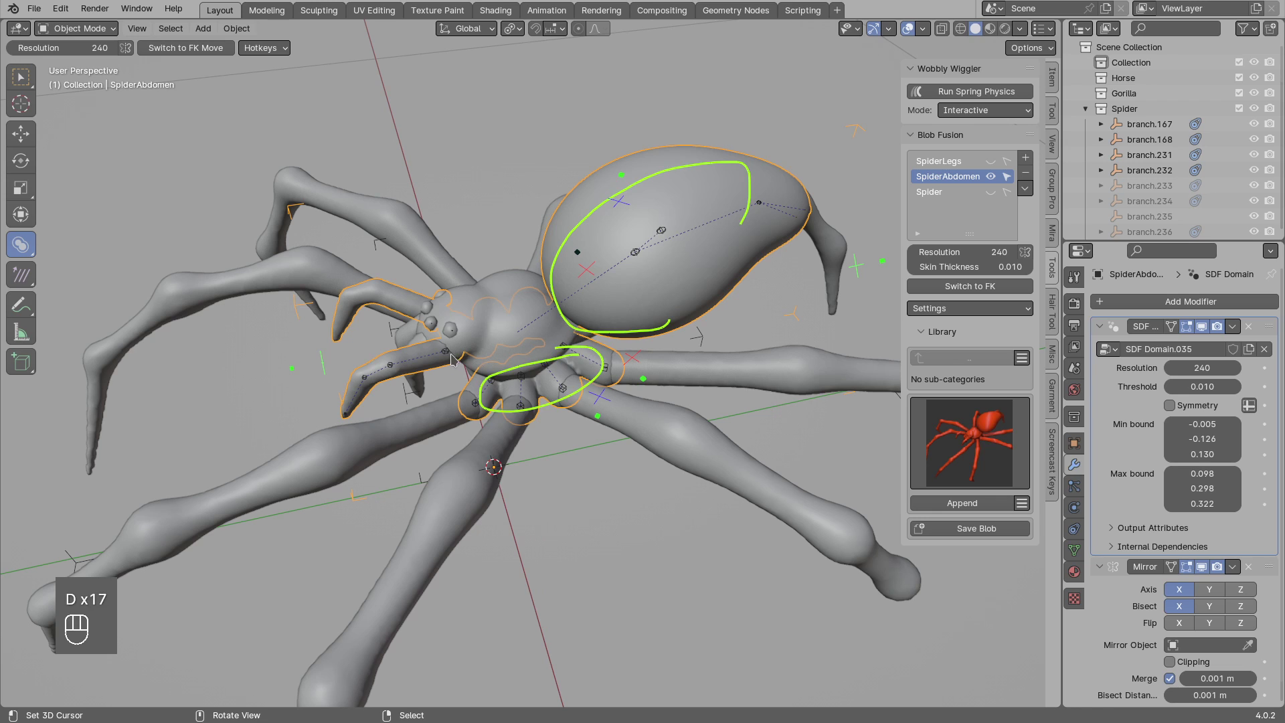
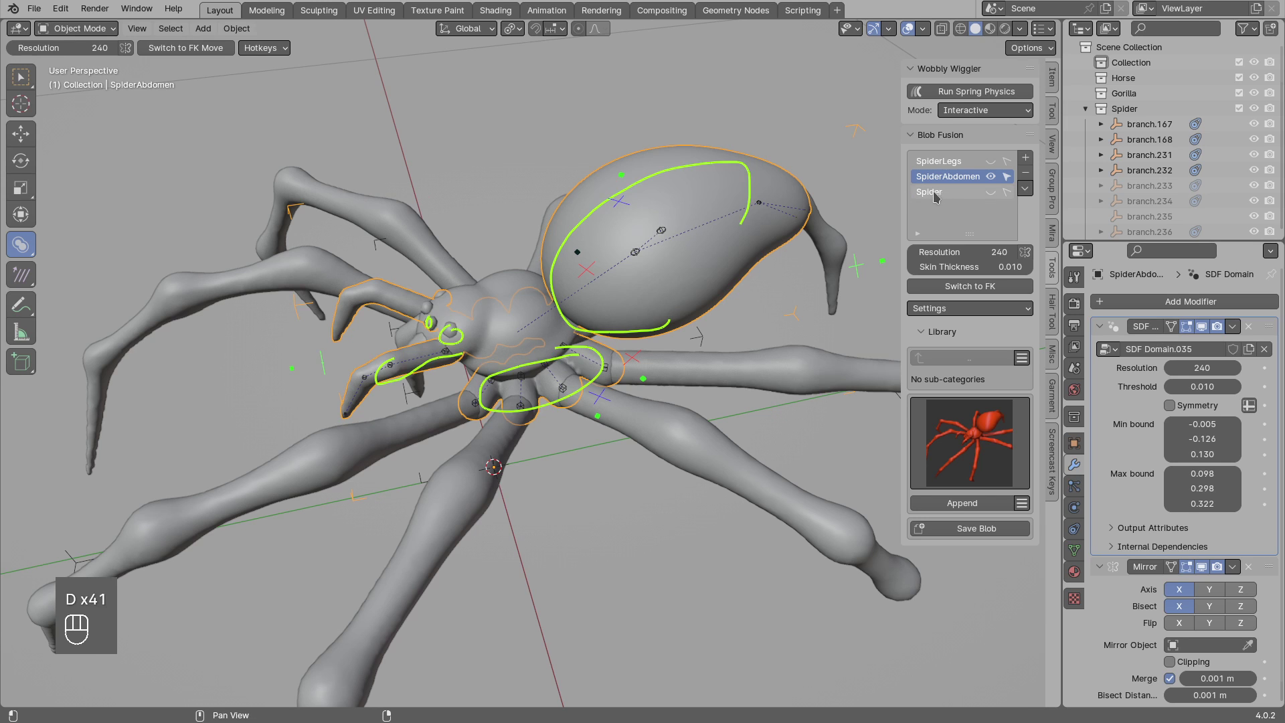
{"action": "key", "text": "d"}
{"action": "key", "text": "d"}
{"action": "key", "text": "d"}
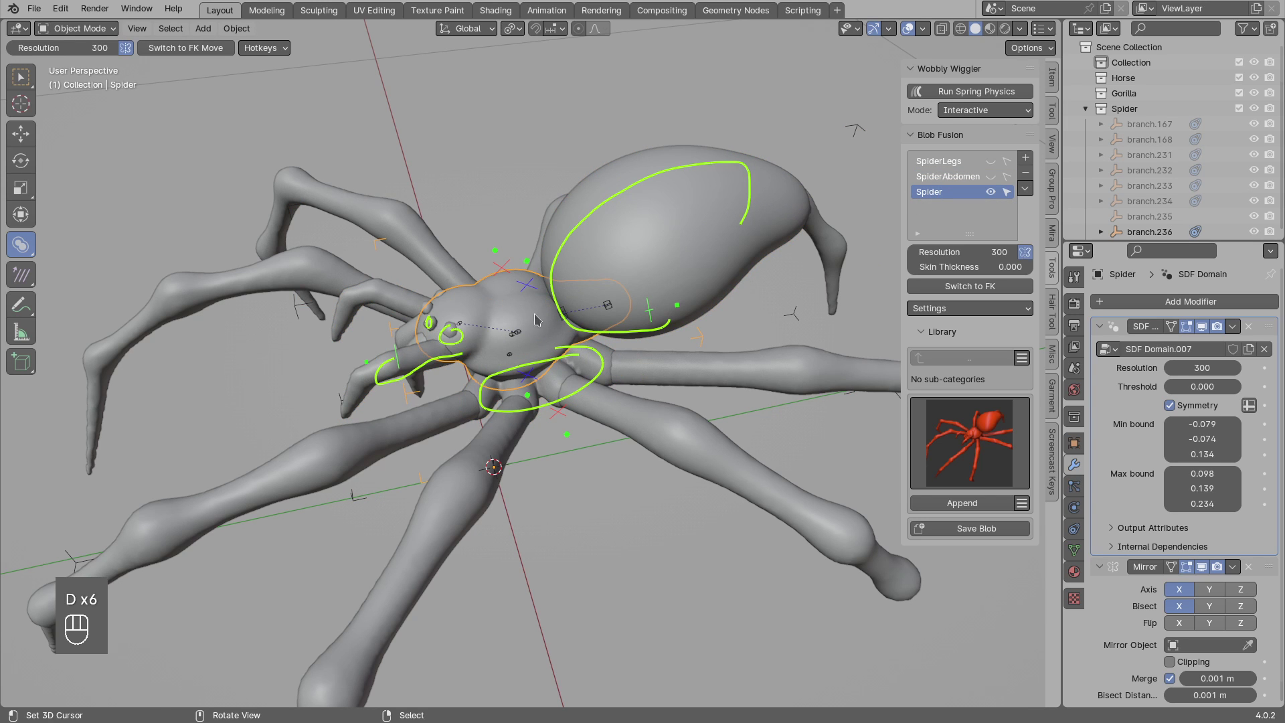
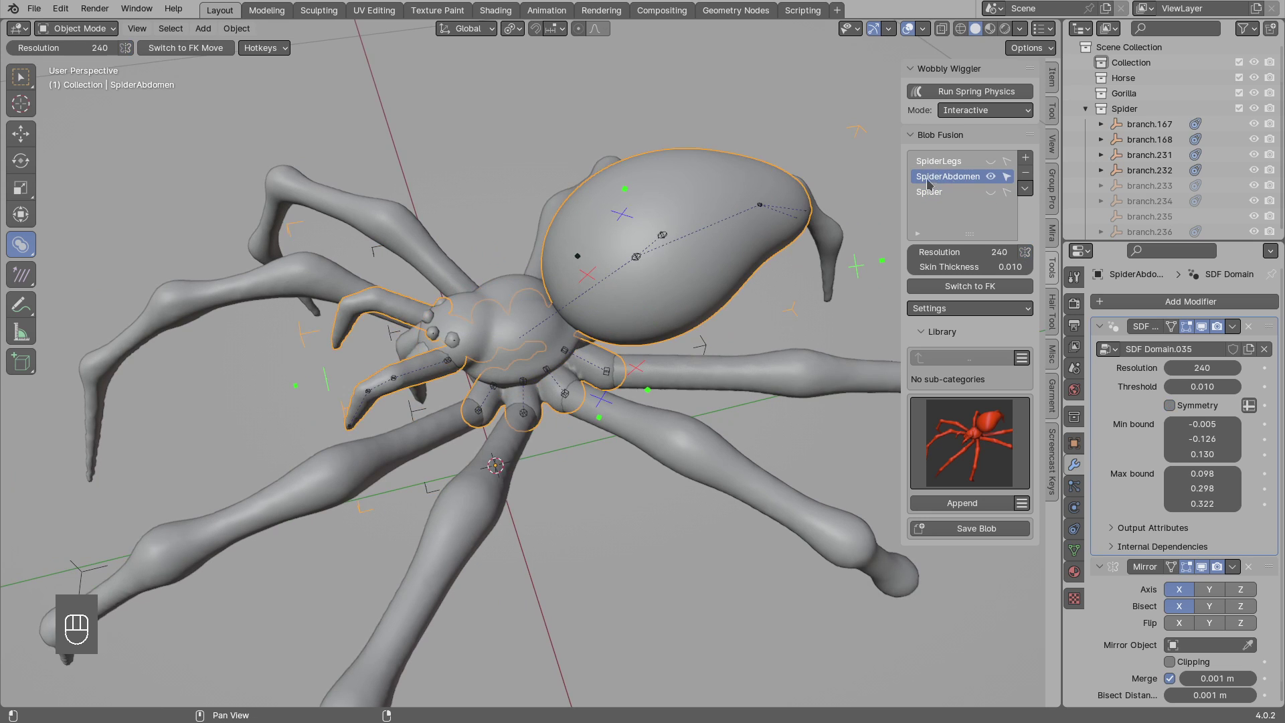
Merge the SpiderAbdomen domain into the Spider domain and orbit the merged body.
{"action": "left_click_drag", "start_coordinate": [1028, 195], "coordinate": [1029, 332]}
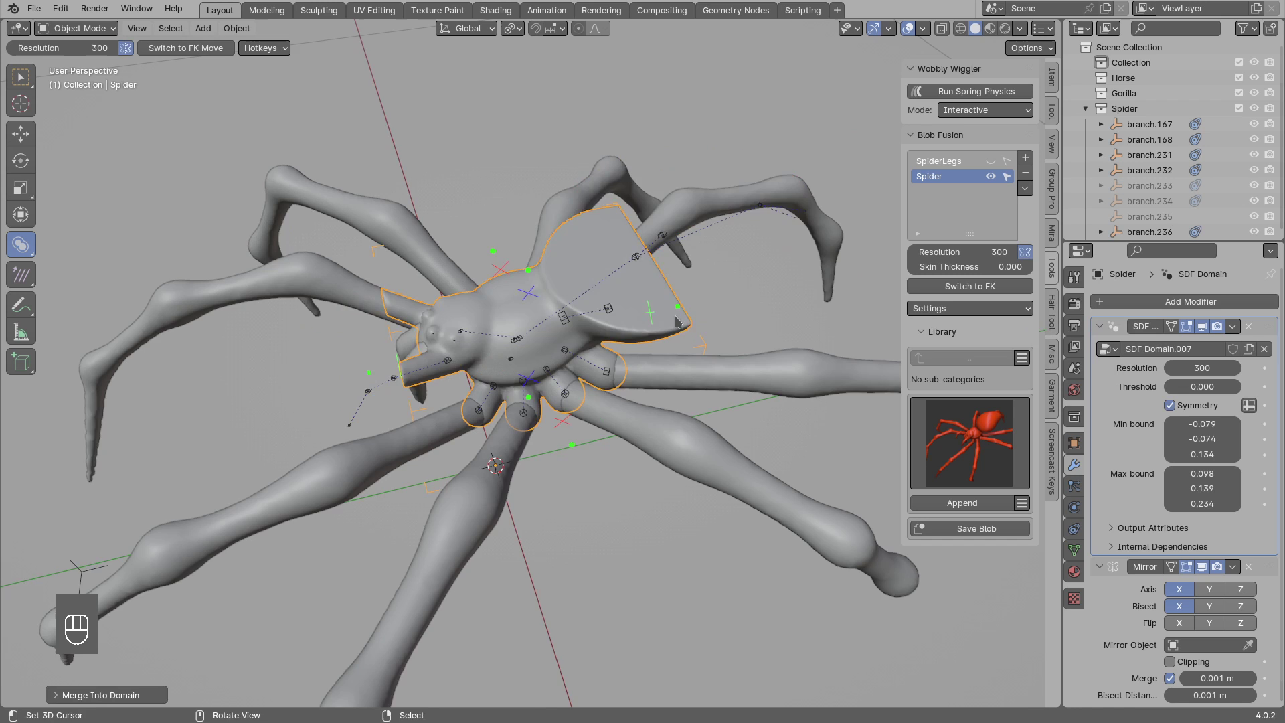
{"action": "left_click", "coordinate": [674, 319]}
{"action": "key", "text": "alt+a"}
{"action": "left_click_drag", "start_coordinate": [662, 311], "coordinate": [652, 278]}
{"action": "left_click_drag", "start_coordinate": [614, 268], "coordinate": [642, 310]}
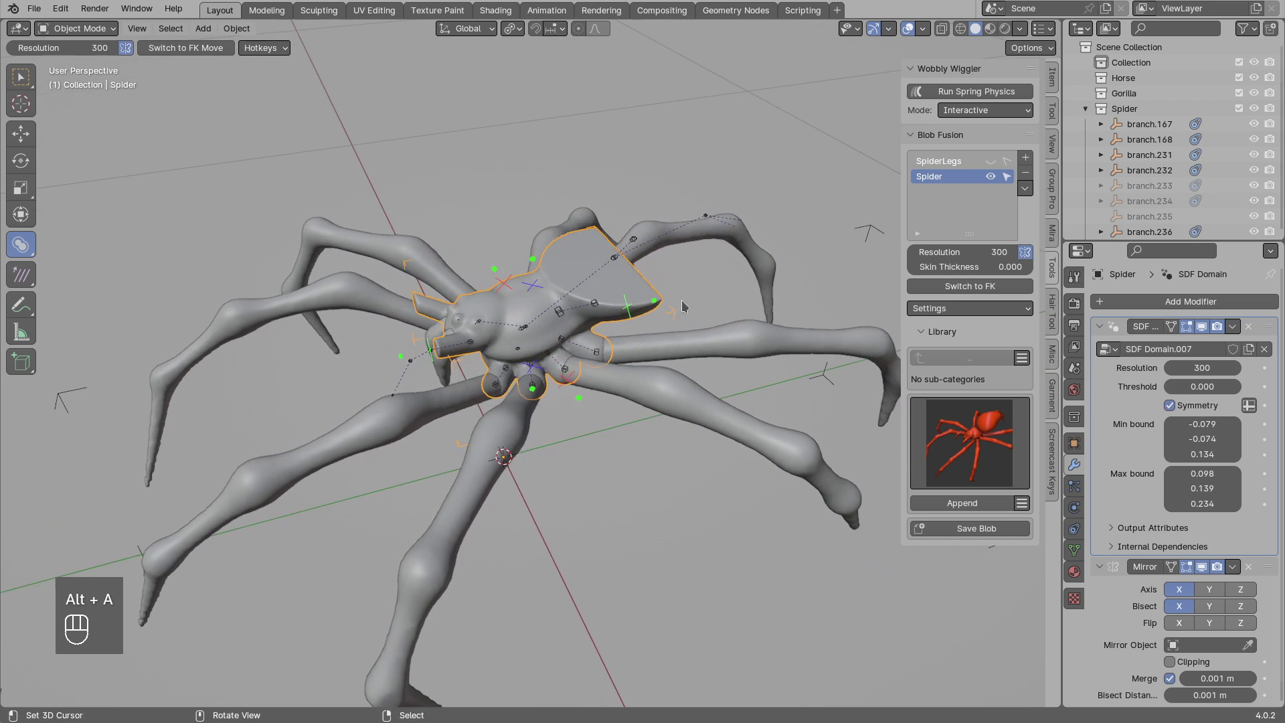
{"action": "left_click_drag", "start_coordinate": [1029, 194], "coordinate": [1061, 335]}
{"action": "key", "text": "alt+a"}
{"action": "left_click_drag", "start_coordinate": [640, 283], "coordinate": [694, 302]}
{"action": "left_click_drag", "start_coordinate": [696, 302], "coordinate": [722, 304]}
{"action": "left_click_drag", "start_coordinate": [561, 376], "coordinate": [496, 380]}
Annotate the merged spider's refitted domain bounds while orbiting around it.
{"action": "key", "text": "d"}
{"action": "key", "text": "d"}
{"action": "key", "text": "d"}
{"action": "left_click", "coordinate": [438, 358]}
{"action": "left_click", "coordinate": [411, 356]}
{"action": "left_click_drag", "start_coordinate": [389, 359], "coordinate": [389, 334]}
{"action": "key", "text": "d"}
{"action": "key", "text": "d"}
{"action": "key", "text": "d"}
{"action": "left_click", "coordinate": [385, 324]}
Zoom out to frame the whole spider and mark final notes on the single domain.
{"action": "left_click_drag", "start_coordinate": [396, 297], "coordinate": [519, 362]}
{"action": "key", "text": "d"}
{"action": "left_click_drag", "start_coordinate": [507, 356], "coordinate": [633, 368]}
{"action": "key", "text": "d"}
{"action": "key", "text": "d"}
{"action": "left_click_drag", "start_coordinate": [605, 350], "coordinate": [584, 319]}
{"action": "key", "text": "alt+a"}
{"action": "left_click", "coordinate": [610, 342]}
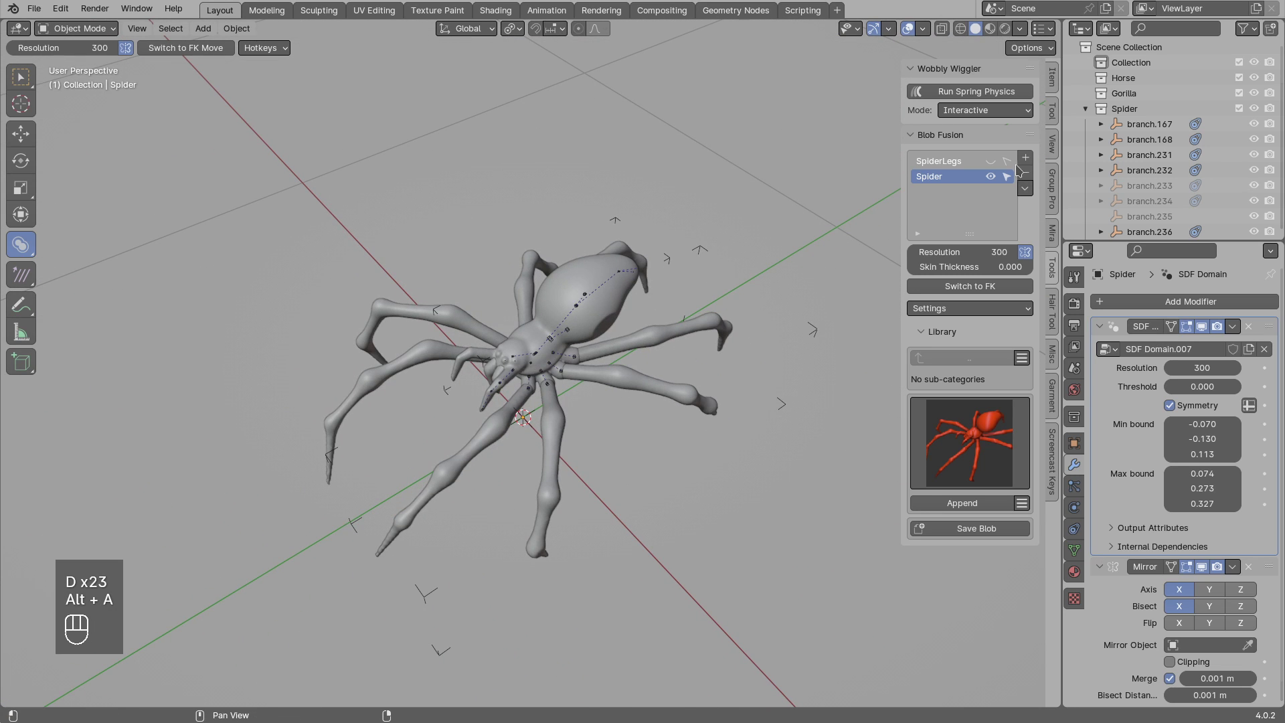
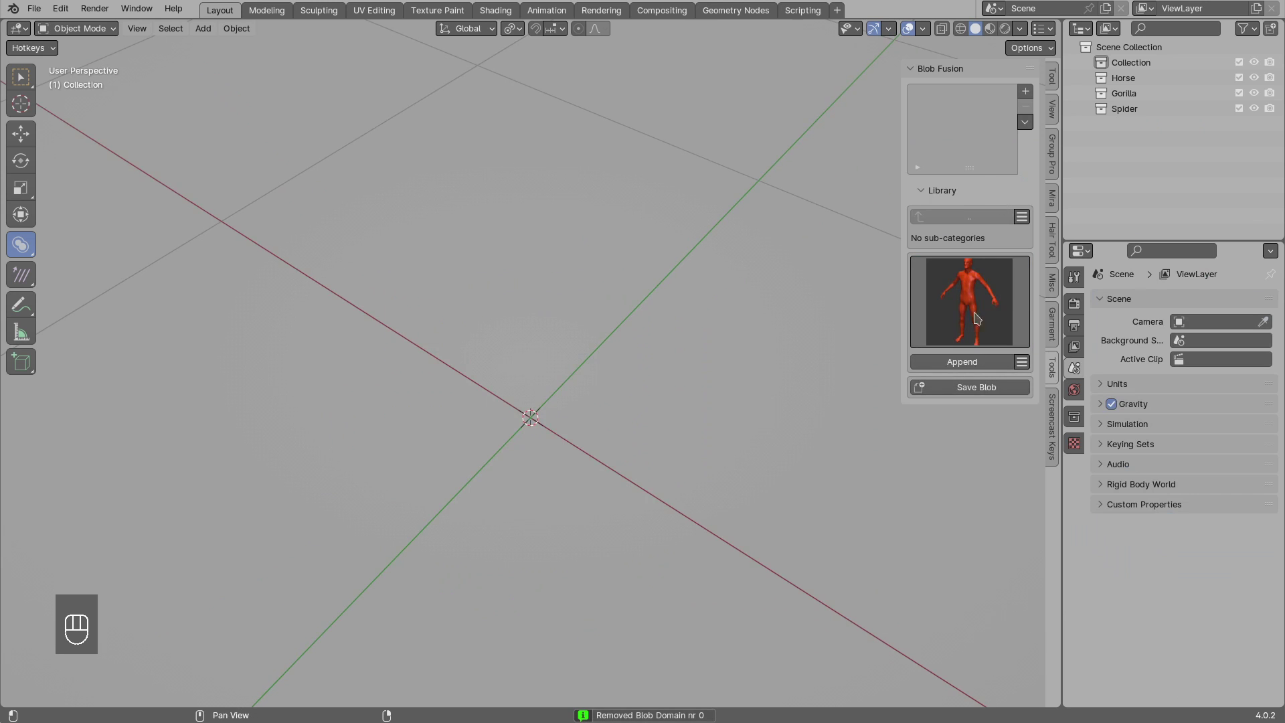
Append the MaleSlim preset from the Blob Fusion library and make its MaleSlim_Hands domain active.
{"action": "left_click_drag", "start_coordinate": [977, 364], "coordinate": [575, 401]}
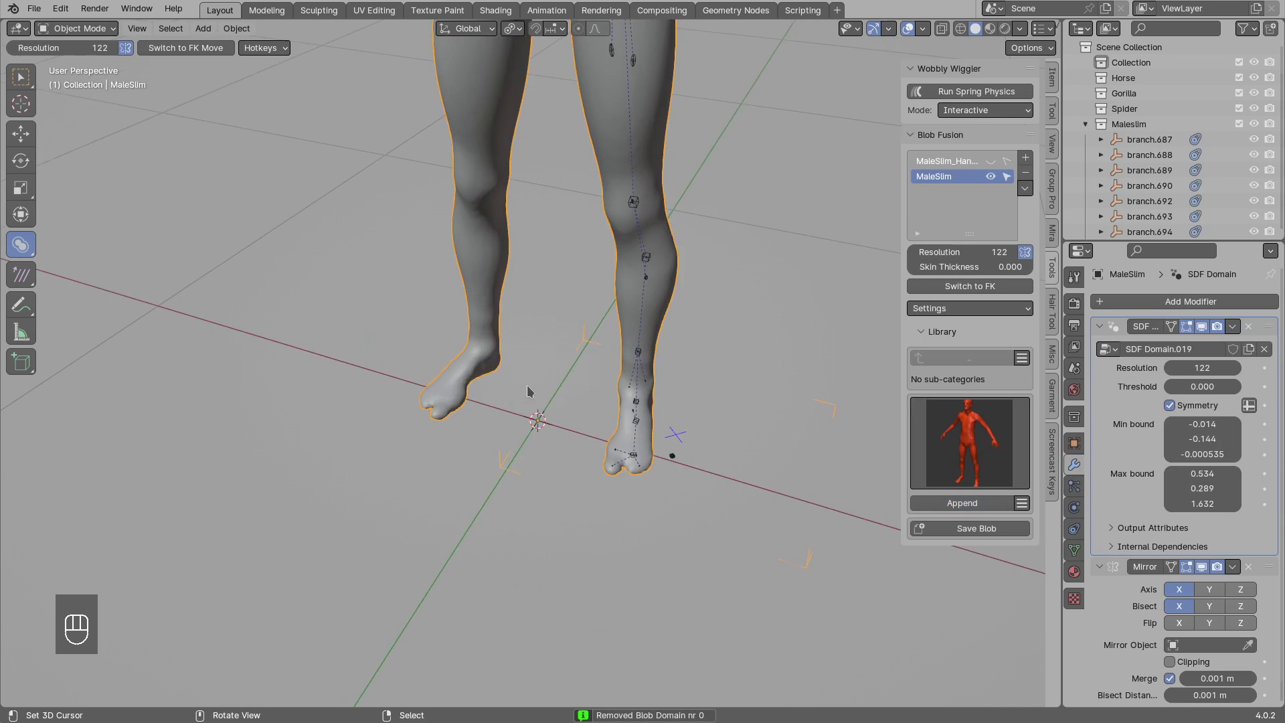
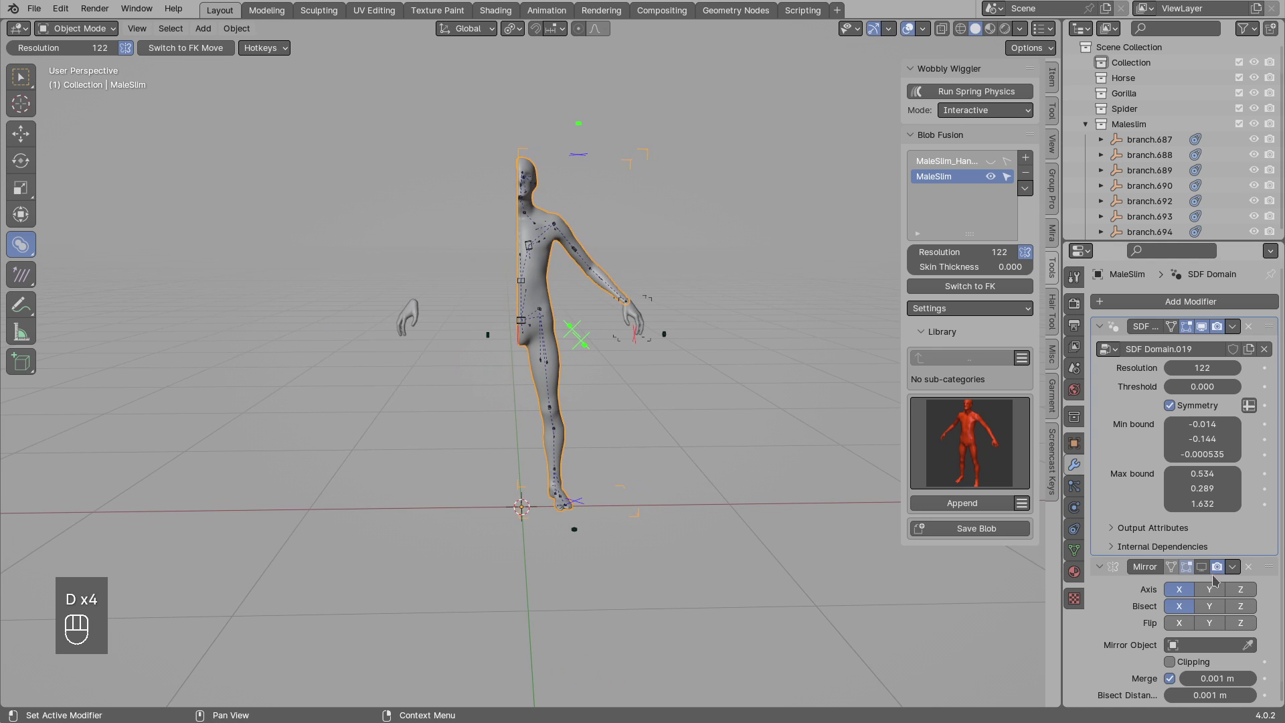
{"action": "left_click_drag", "start_coordinate": [1209, 573], "coordinate": [541, 332]}
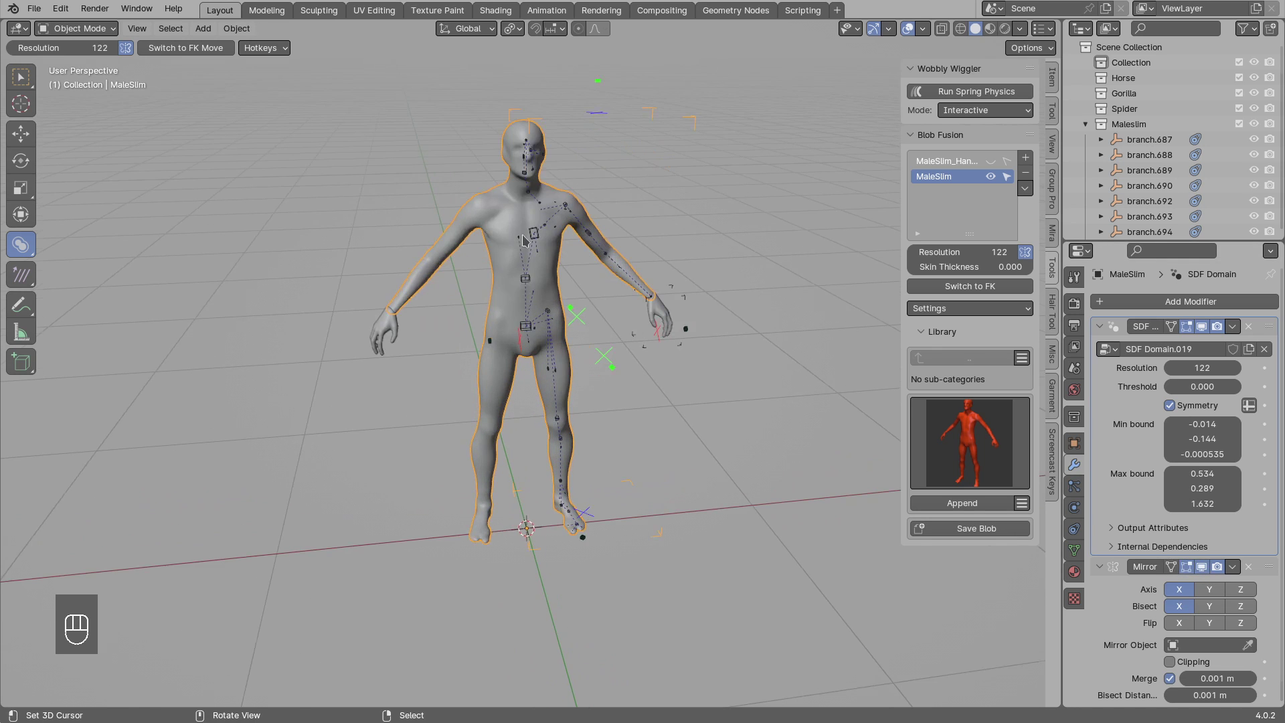
{"action": "key", "text": "alt+a"}
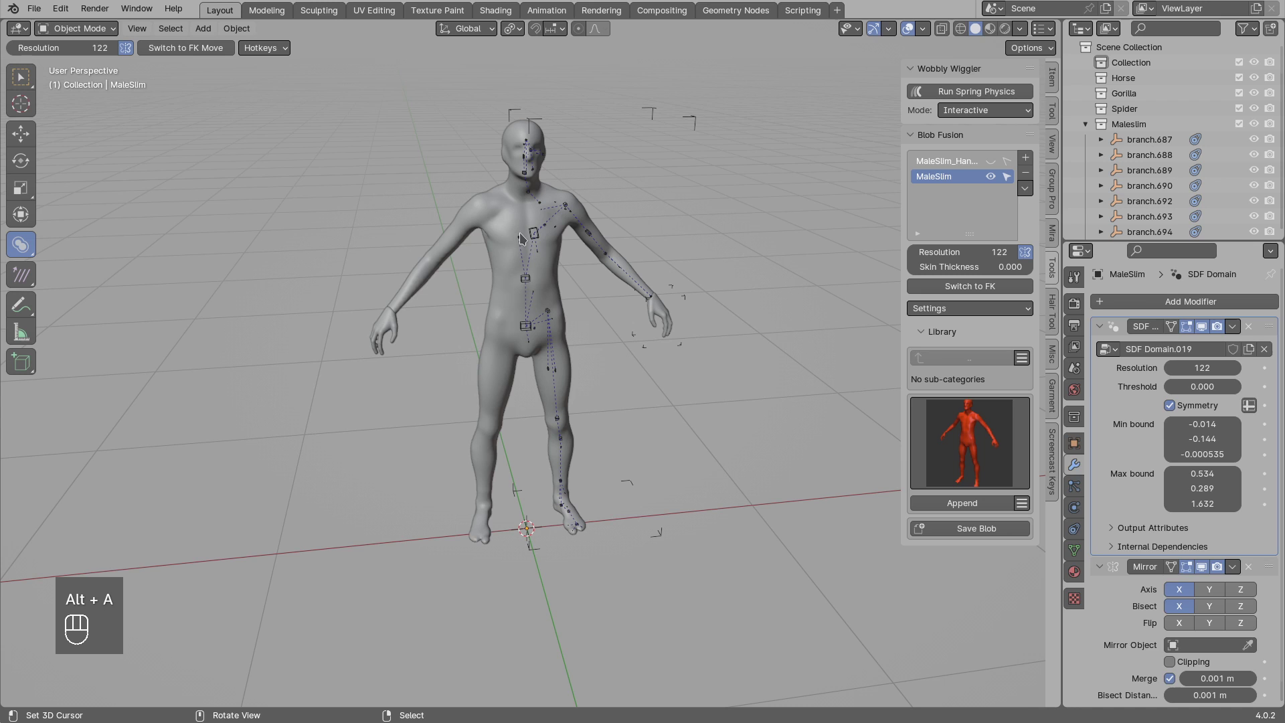
{"action": "left_click", "coordinate": [524, 236]}
{"action": "left_click_drag", "start_coordinate": [643, 286], "coordinate": [571, 290]}
{"action": "left_click", "coordinate": [616, 288]}
{"action": "left_click", "coordinate": [627, 302]}
{"action": "left_click", "coordinate": [626, 369]}
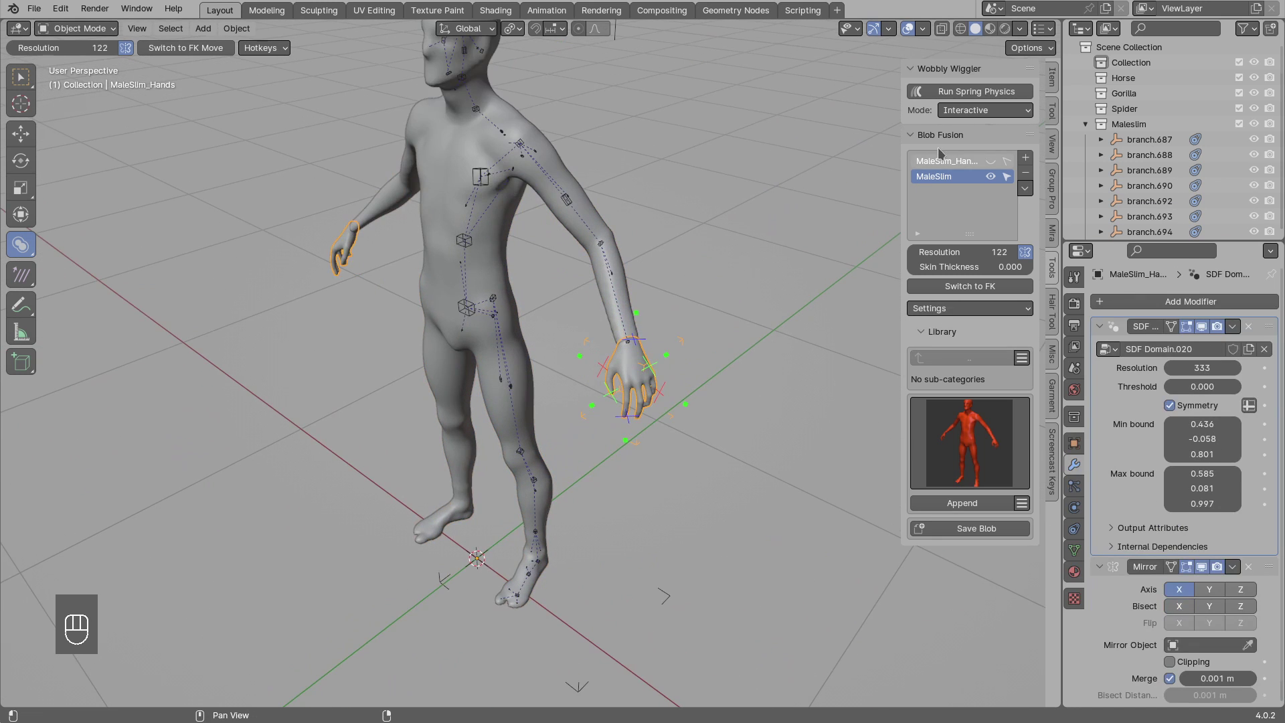
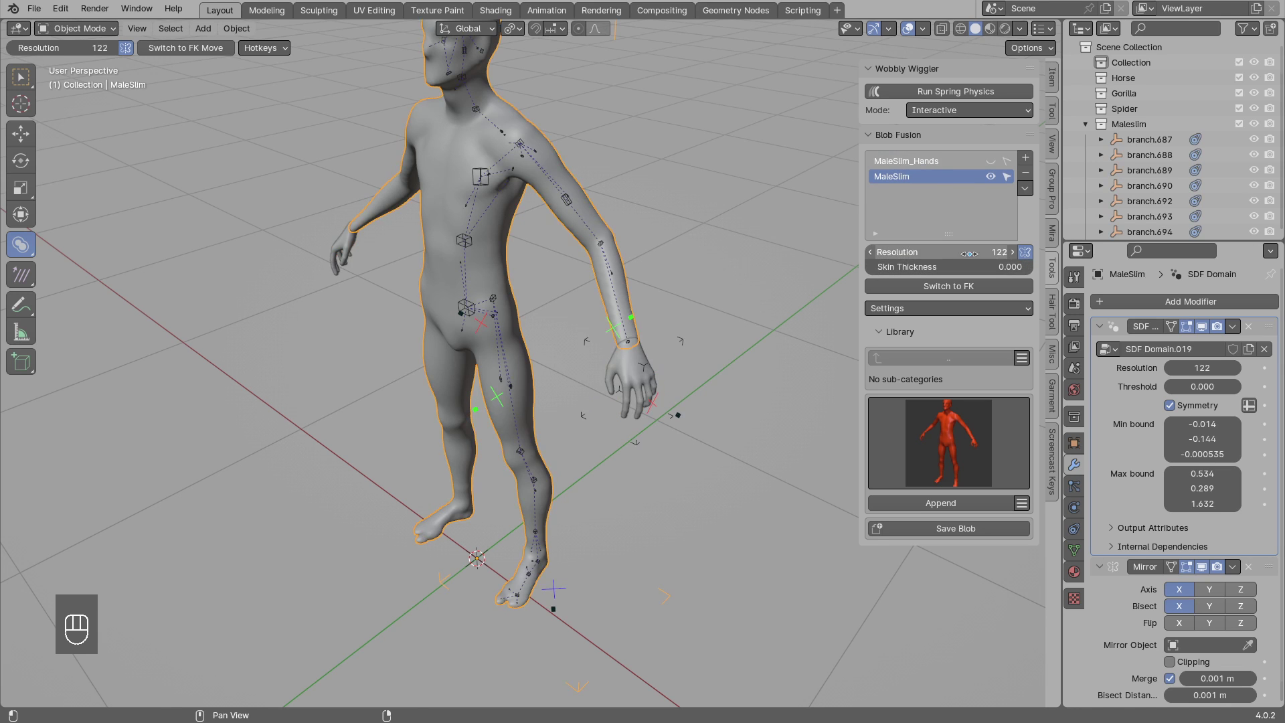
Switch to the MaleSlim body domain and orbit the figure to inspect it.
{"action": "left_click", "coordinate": [487, 209]}
{"action": "key", "text": "alt+a"}
{"action": "key", "text": "alt+w"}
{"action": "left_click_drag", "start_coordinate": [684, 280], "coordinate": [652, 280]}
{"action": "key", "text": "n"}
{"action": "left_click_drag", "start_coordinate": [658, 319], "coordinate": [531, 309]}
{"action": "left_click_drag", "start_coordinate": [553, 315], "coordinate": [583, 367]}
{"action": "key", "text": "alt+a"}
{"action": "left_click_drag", "start_coordinate": [465, 334], "coordinate": [721, 297]}
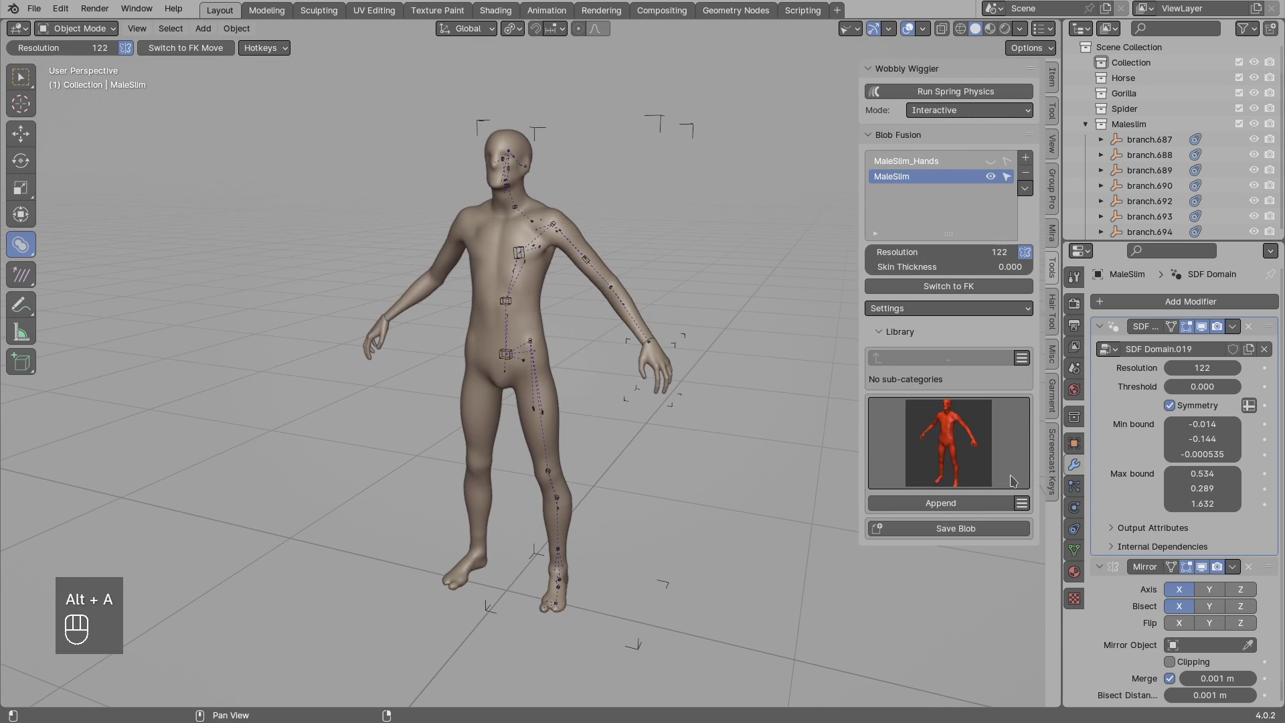
Remove the MaleSlim domains, leaving the viewport empty.
{"action": "left_click", "coordinate": [1024, 179]}
{"action": "left_click", "coordinate": [1028, 177]}
{"action": "left_click_drag", "start_coordinate": [979, 326], "coordinate": [444, 482]}
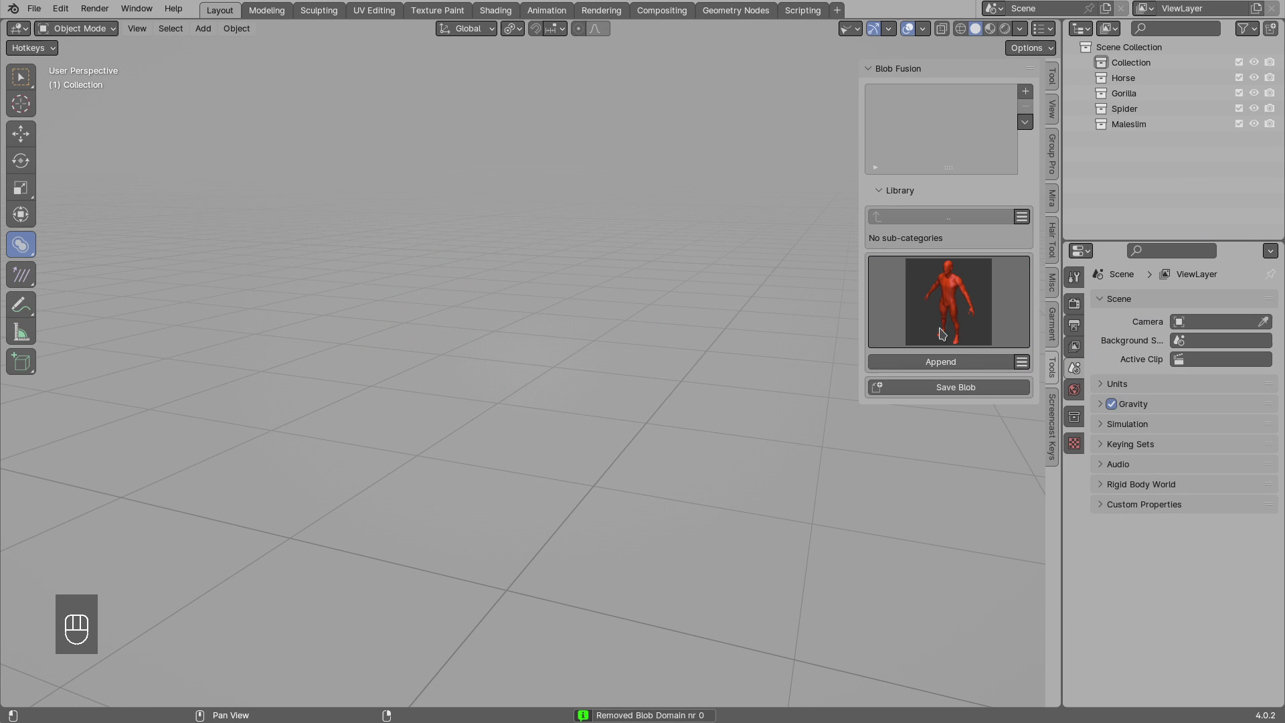
Append the MaleAverage preset, then remove it again.
{"action": "left_click_drag", "start_coordinate": [962, 370], "coordinate": [478, 382]}
{"action": "left_click_drag", "start_coordinate": [477, 381], "coordinate": [554, 385]}
{"action": "key", "text": "alt+a"}
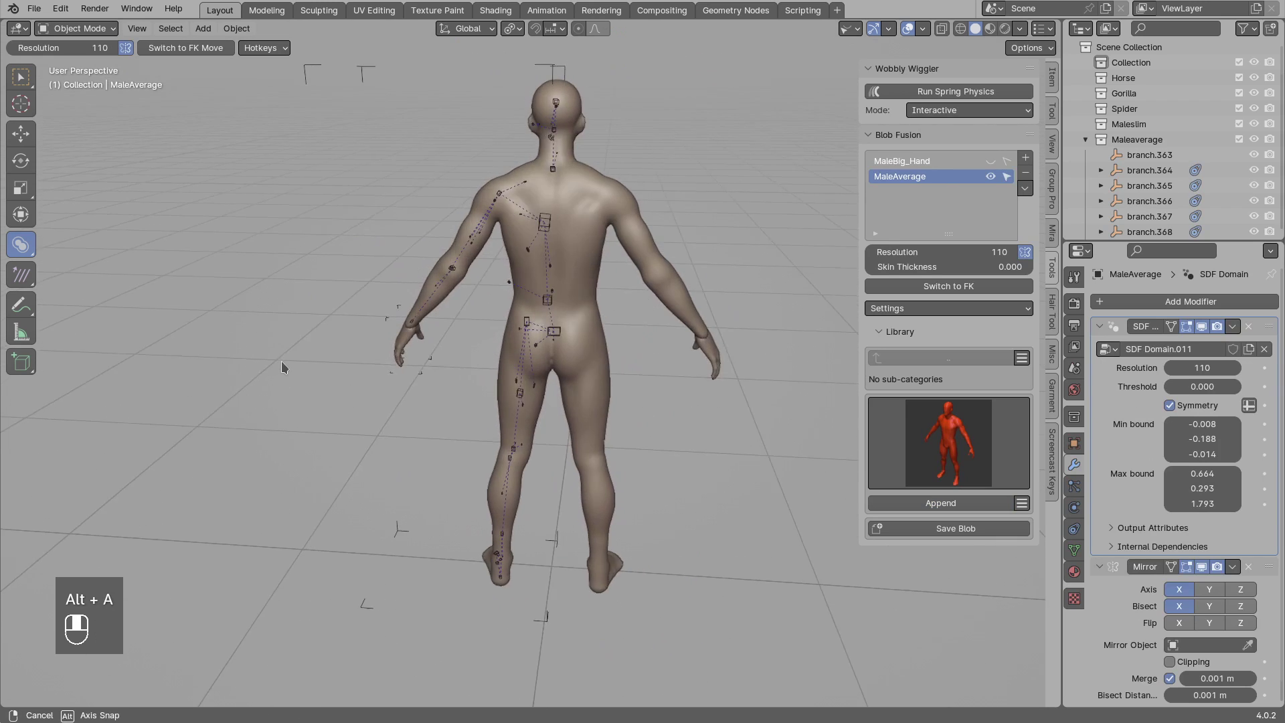
{"action": "left_click", "coordinate": [1029, 180]}
{"action": "left_click_drag", "start_coordinate": [1029, 178], "coordinate": [611, 381]}
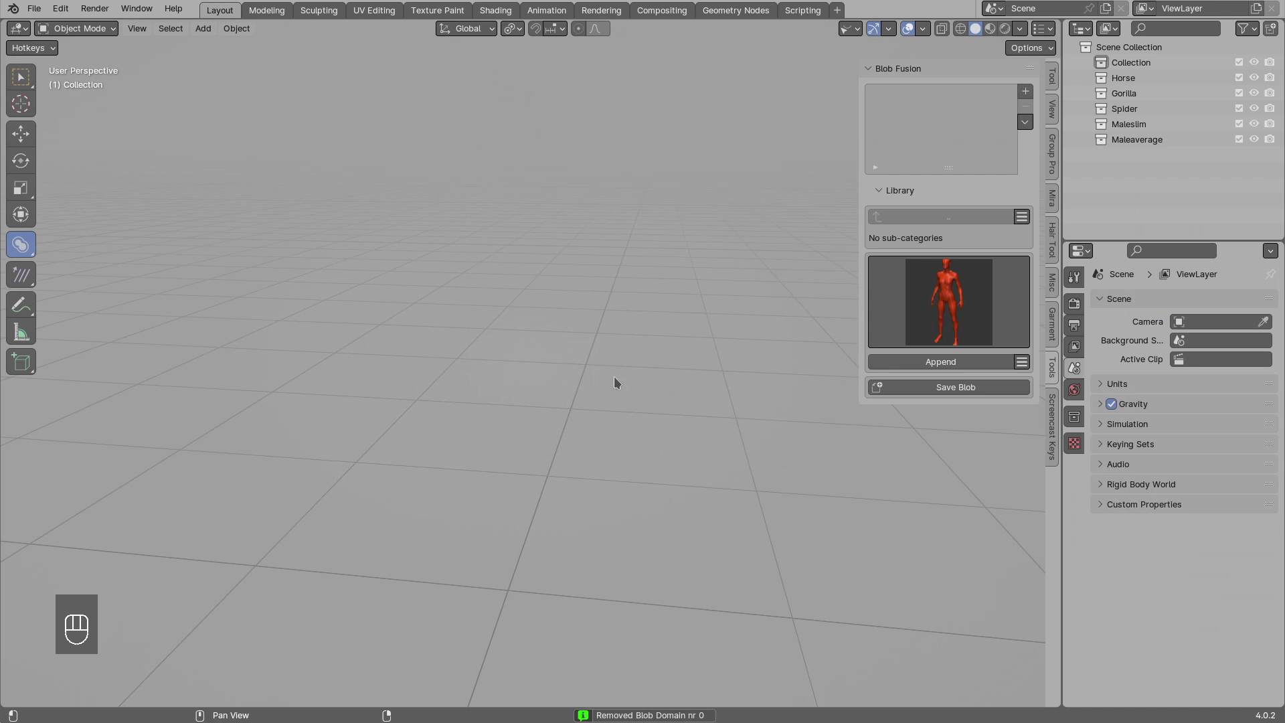
Append the FemaleStylised preset and zoom in on the figure's thigh.
{"action": "left_click_drag", "start_coordinate": [942, 365], "coordinate": [628, 334]}
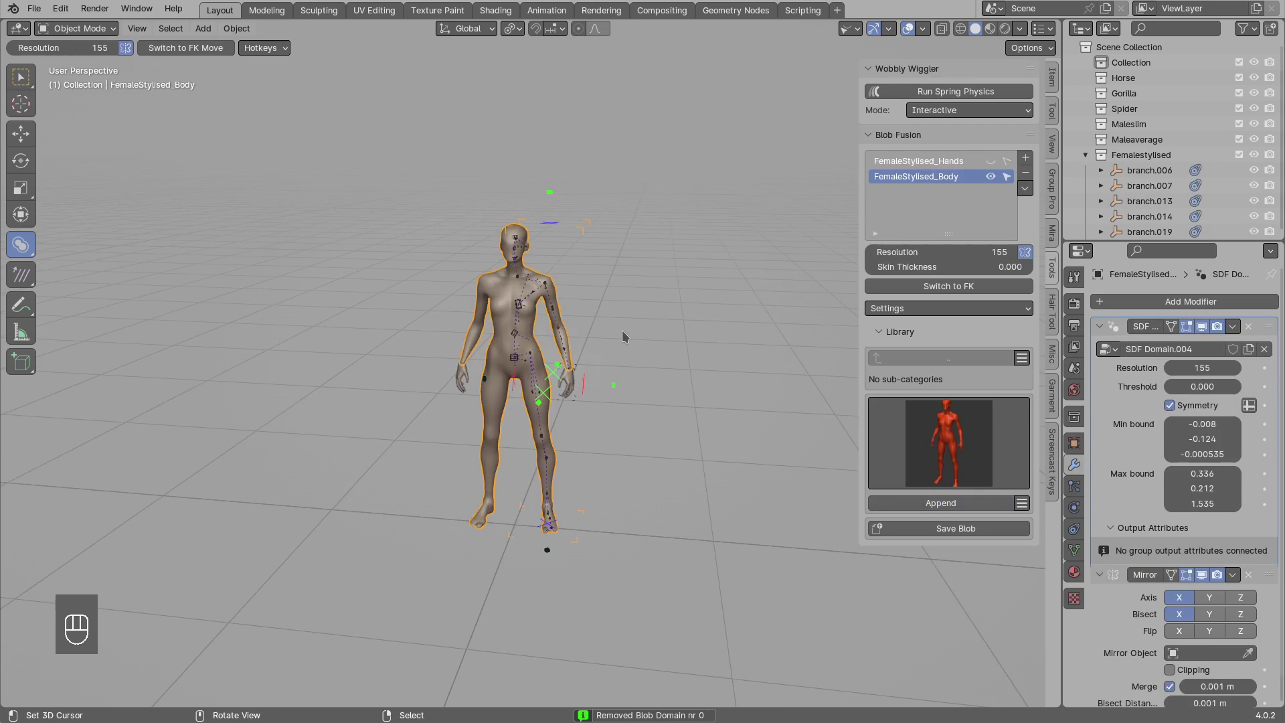
{"action": "left_click_drag", "start_coordinate": [628, 335], "coordinate": [577, 312]}
{"action": "key", "text": "alt+a"}
{"action": "left_click_drag", "start_coordinate": [554, 398], "coordinate": [590, 404]}
{"action": "left_click_drag", "start_coordinate": [556, 446], "coordinate": [561, 459]}
{"action": "left_click_drag", "start_coordinate": [561, 451], "coordinate": [519, 369]}
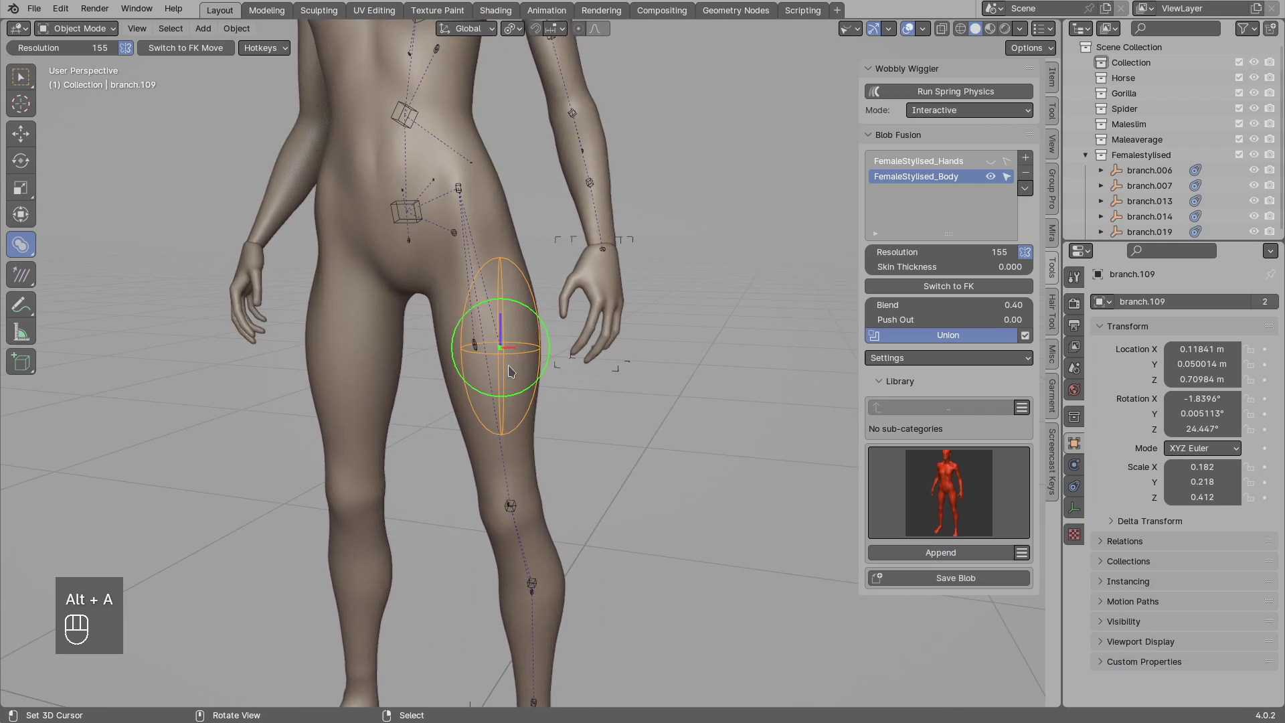
{"action": "left_click_drag", "start_coordinate": [508, 339], "coordinate": [549, 360]}
{"action": "middle_click", "coordinate": [529, 348]}
{"action": "middle_click", "coordinate": [604, 358]}
{"action": "middle_click", "coordinate": [536, 365]}
Select thigh blob branch.109 and lower its Blend value to 0.38.
{"action": "key", "text": "g"}
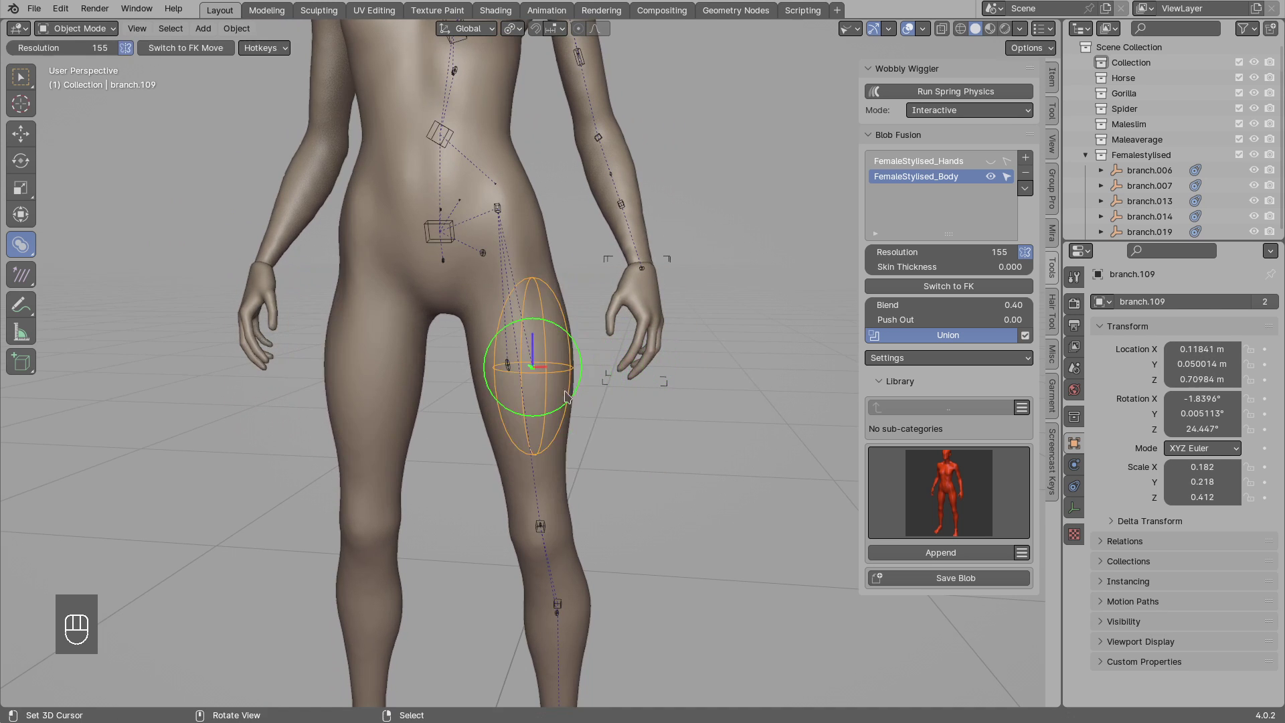
{"action": "middle_click", "coordinate": [579, 374]}
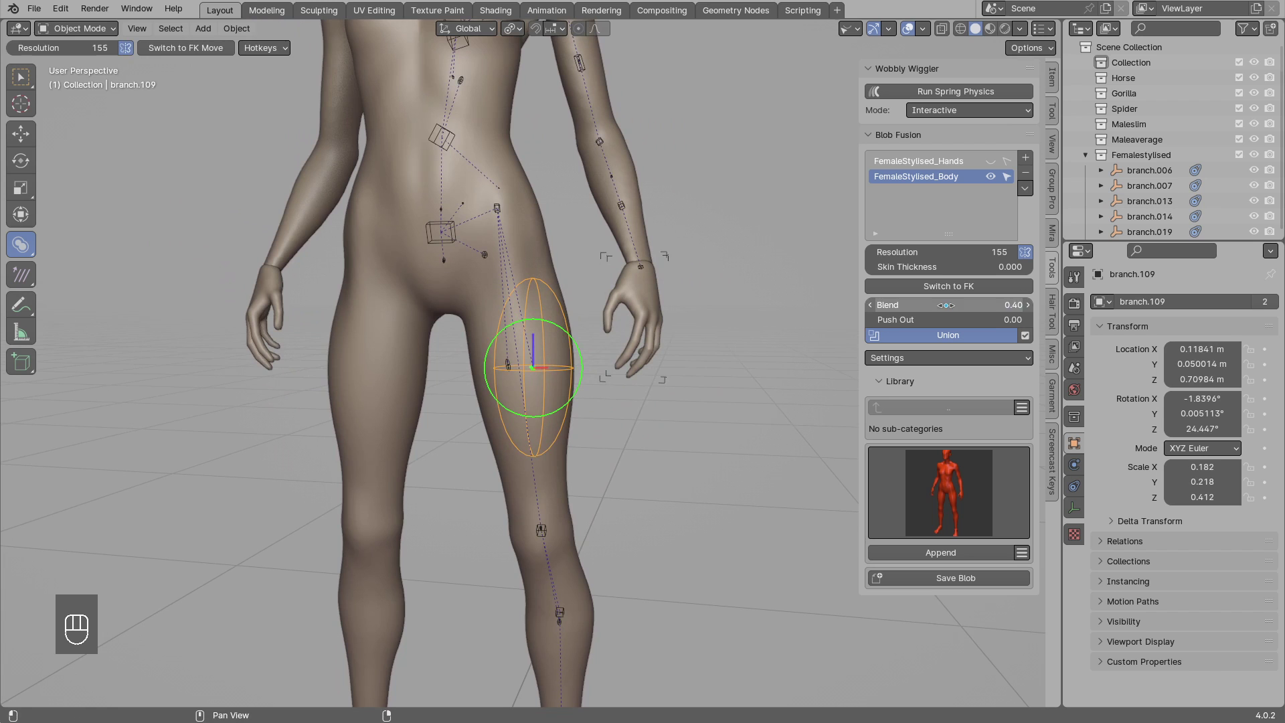
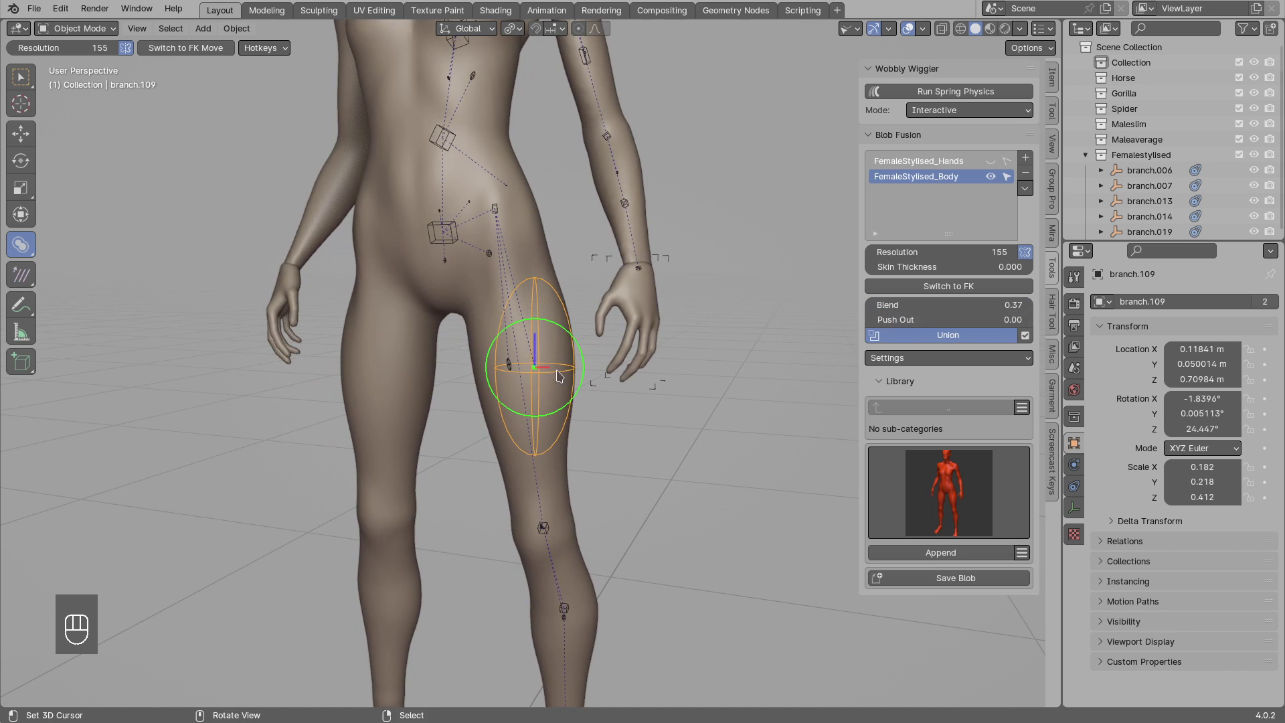
{"action": "middle_click", "coordinate": [551, 355]}
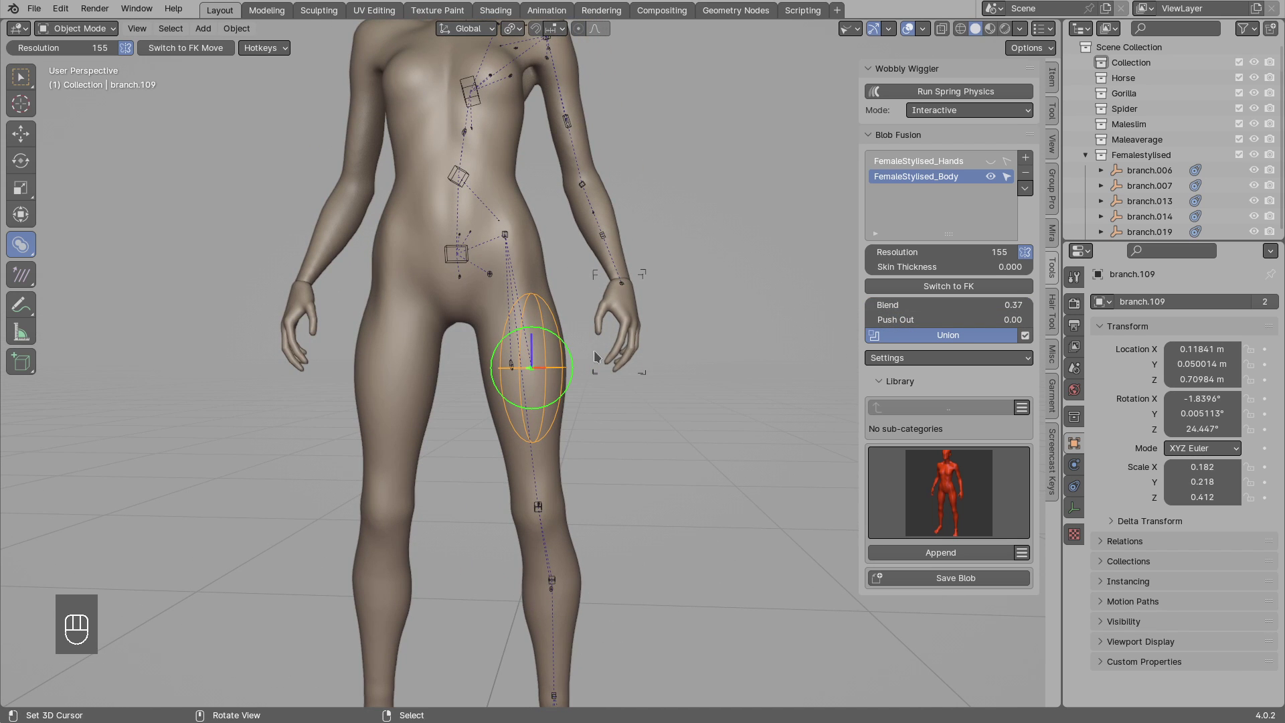
{"action": "key", "text": "alt+b"}
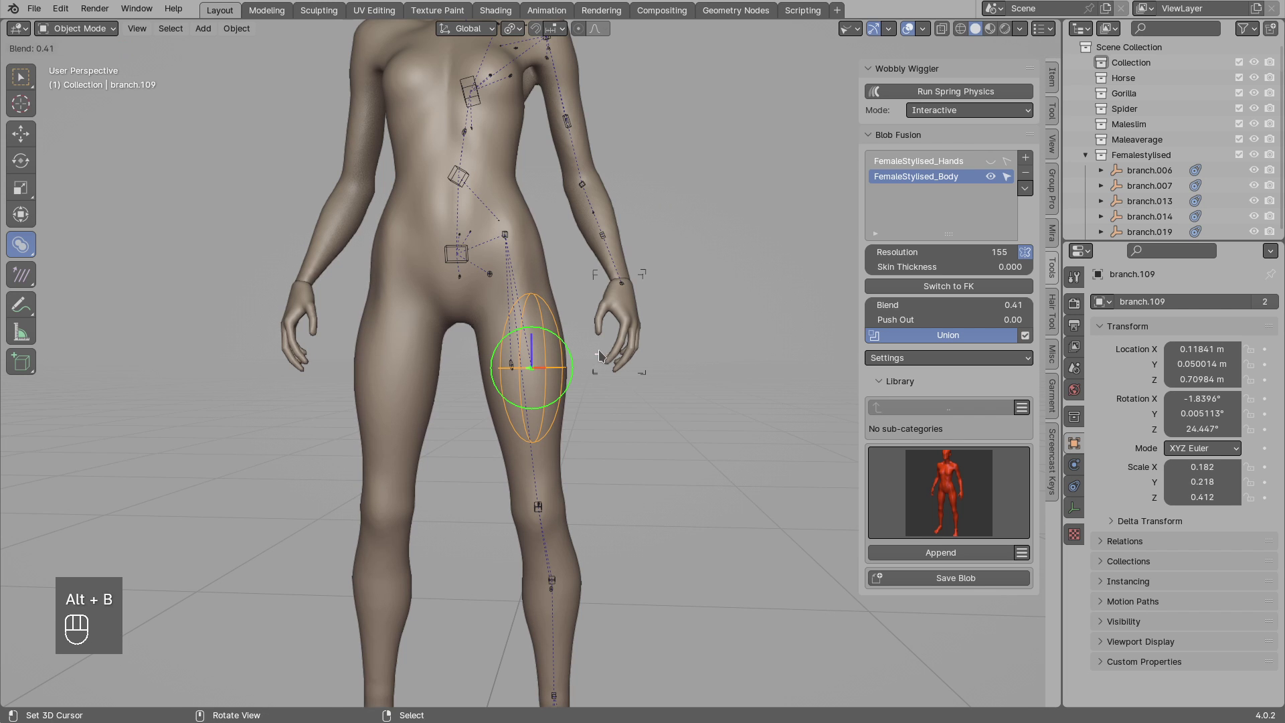
{"action": "left_click_drag", "start_coordinate": [621, 314], "coordinate": [619, 320]}
{"action": "key", "text": "alt+a"}
{"action": "left_click", "coordinate": [541, 362]}
{"action": "left_click", "coordinate": [540, 369]}
Orbit the female figure, hide the other blobs briefly and undo it.
{"action": "left_click_drag", "start_coordinate": [597, 260], "coordinate": [575, 329]}
{"action": "left_click_drag", "start_coordinate": [615, 302], "coordinate": [608, 318]}
{"action": "key", "text": "shift+h"}
{"action": "key", "text": "ctrl+z"}
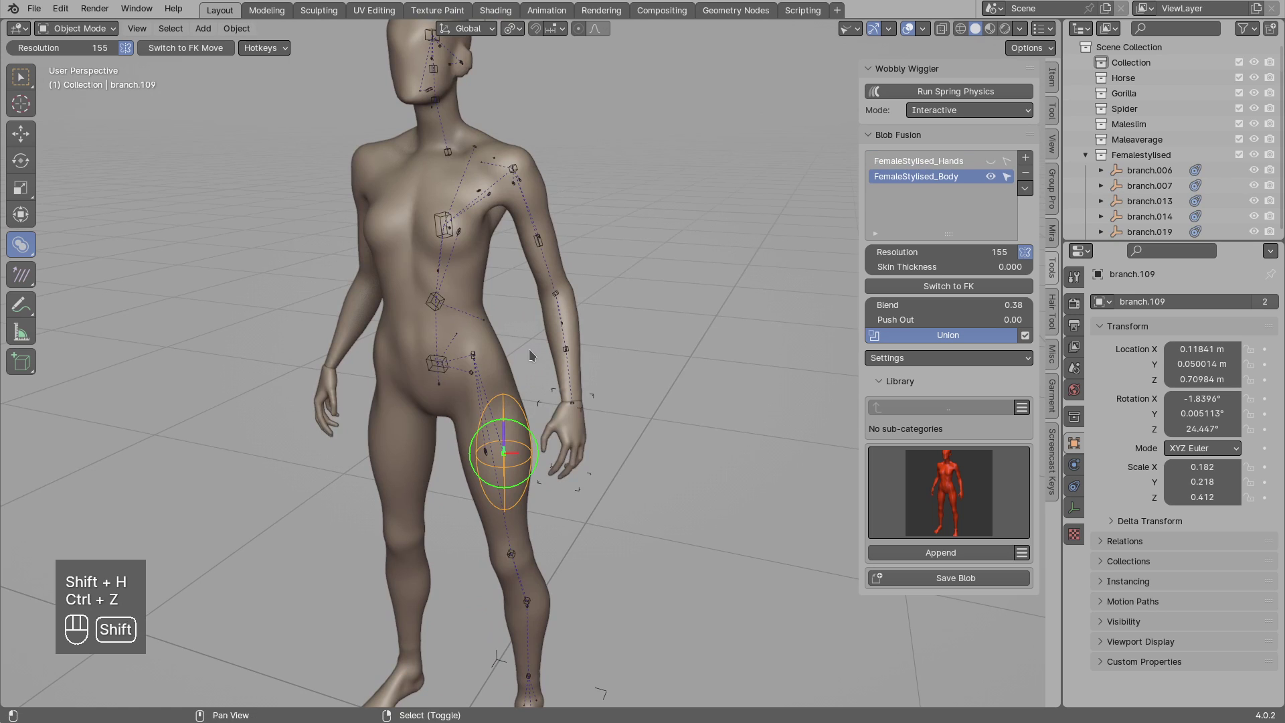
Select the grouped stylising blobs of FemaleStylised_Body and mute them, orbiting to see the realistic shape.
{"action": "key", "text": "shift+g"}
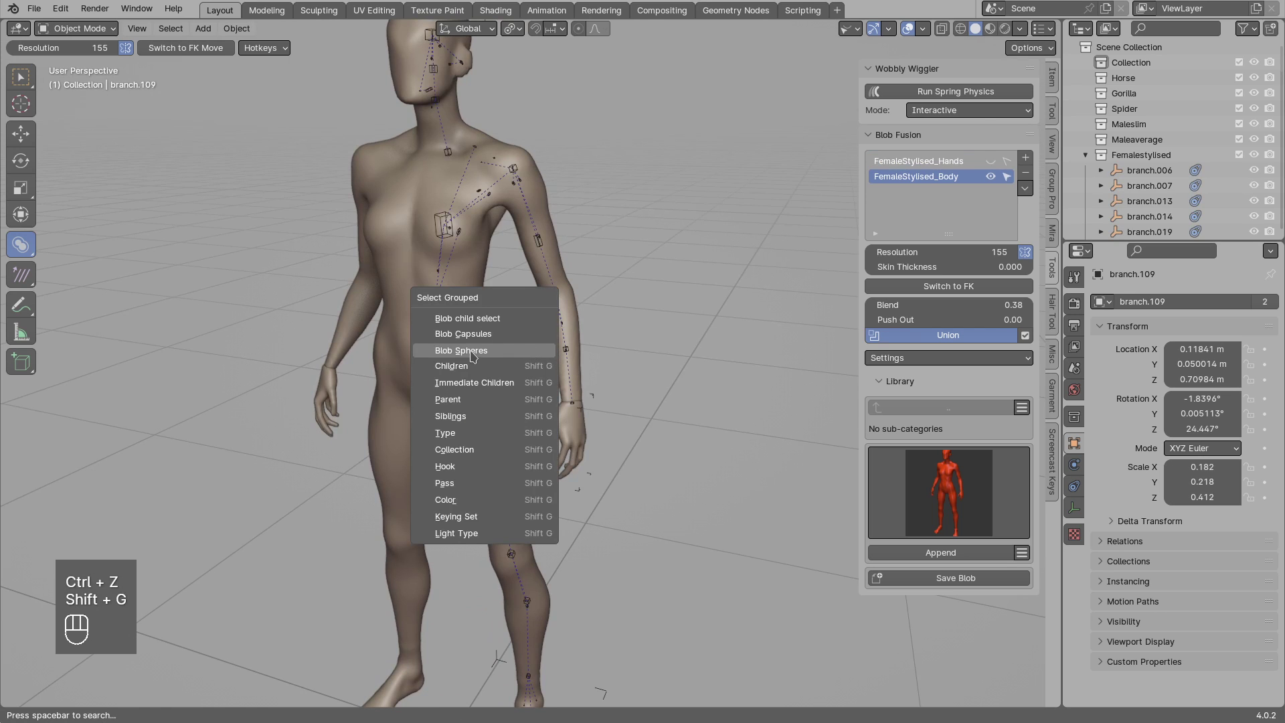
{"action": "key", "text": "m"}
{"action": "key", "text": "h"}
{"action": "left_click_drag", "start_coordinate": [532, 299], "coordinate": [469, 312]}
{"action": "key", "text": "alt+a"}
{"action": "left_click_drag", "start_coordinate": [430, 303], "coordinate": [478, 366]}
{"action": "left_click_drag", "start_coordinate": [482, 365], "coordinate": [600, 368]}
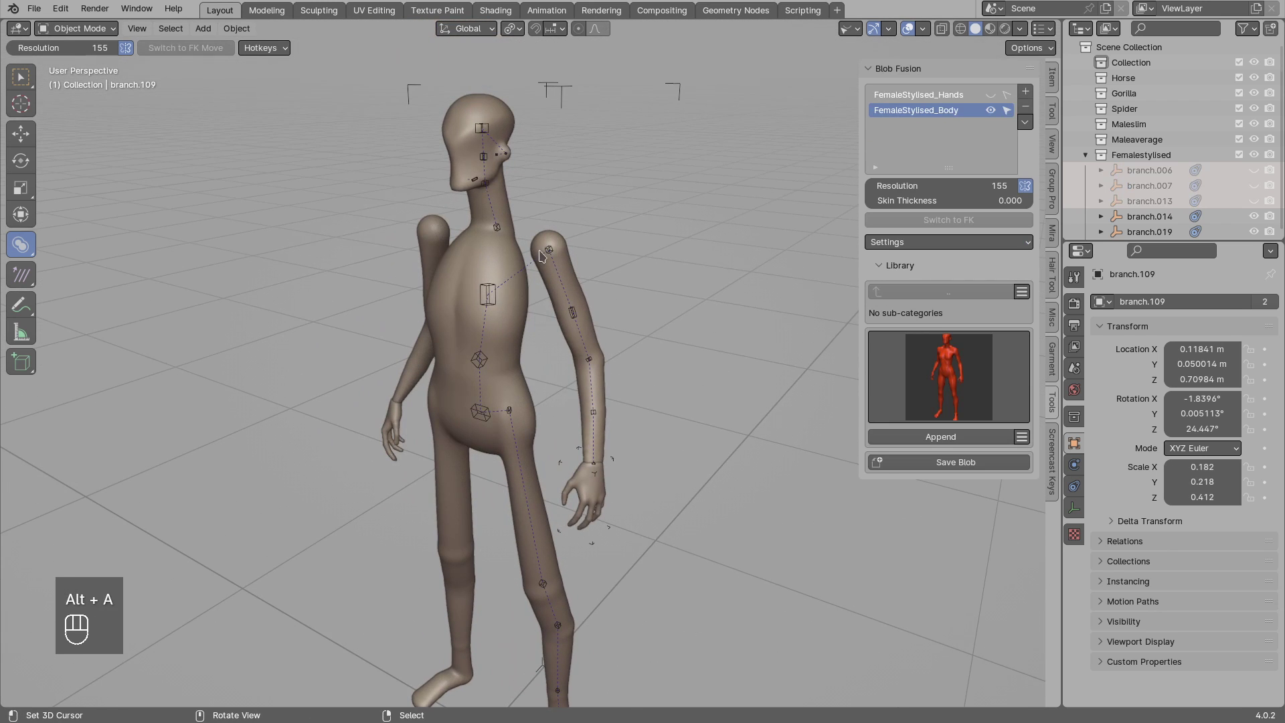
{"action": "left_click_drag", "start_coordinate": [518, 318], "coordinate": [591, 317]}
Pick individual blob branches on the body and toggle their mute state to compare.
{"action": "left_click", "coordinate": [539, 411]}
{"action": "key", "text": "g"}
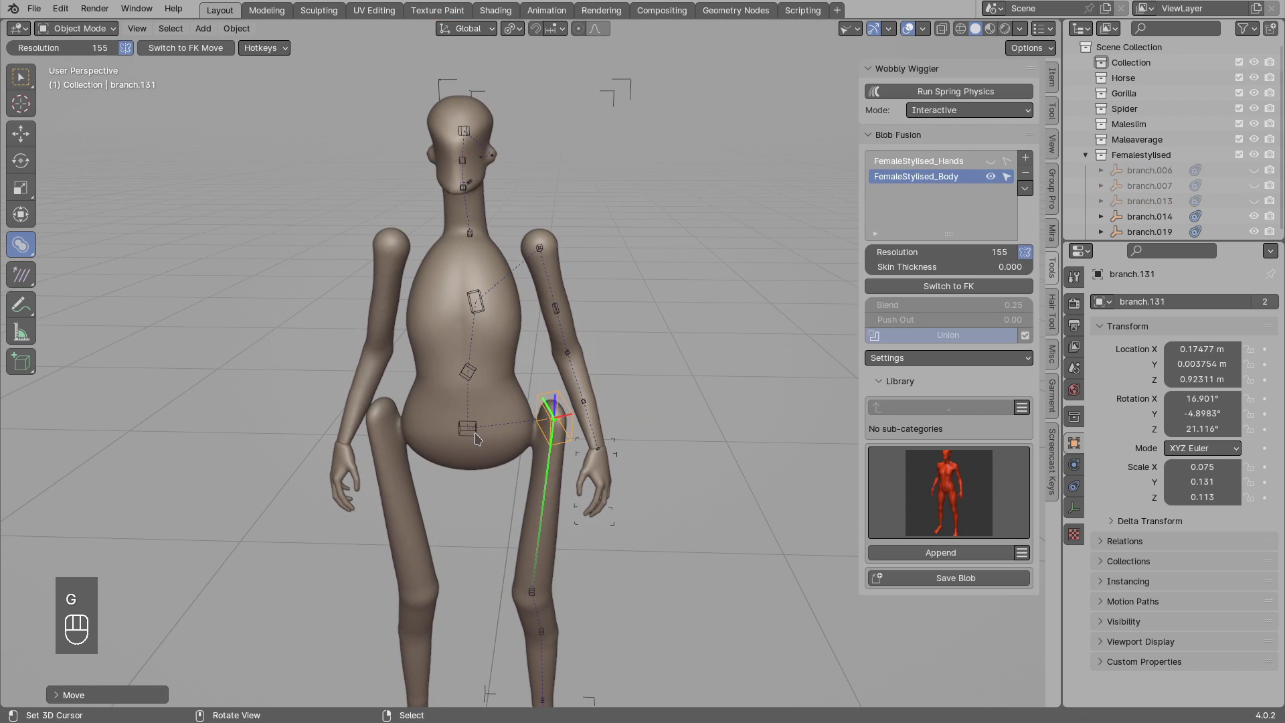
{"action": "left_click", "coordinate": [569, 418]}
{"action": "key", "text": "g"}
{"action": "left_click", "coordinate": [550, 450]}
{"action": "left_click", "coordinate": [483, 435]}
{"action": "left_click_drag", "start_coordinate": [487, 431], "coordinate": [415, 420]}
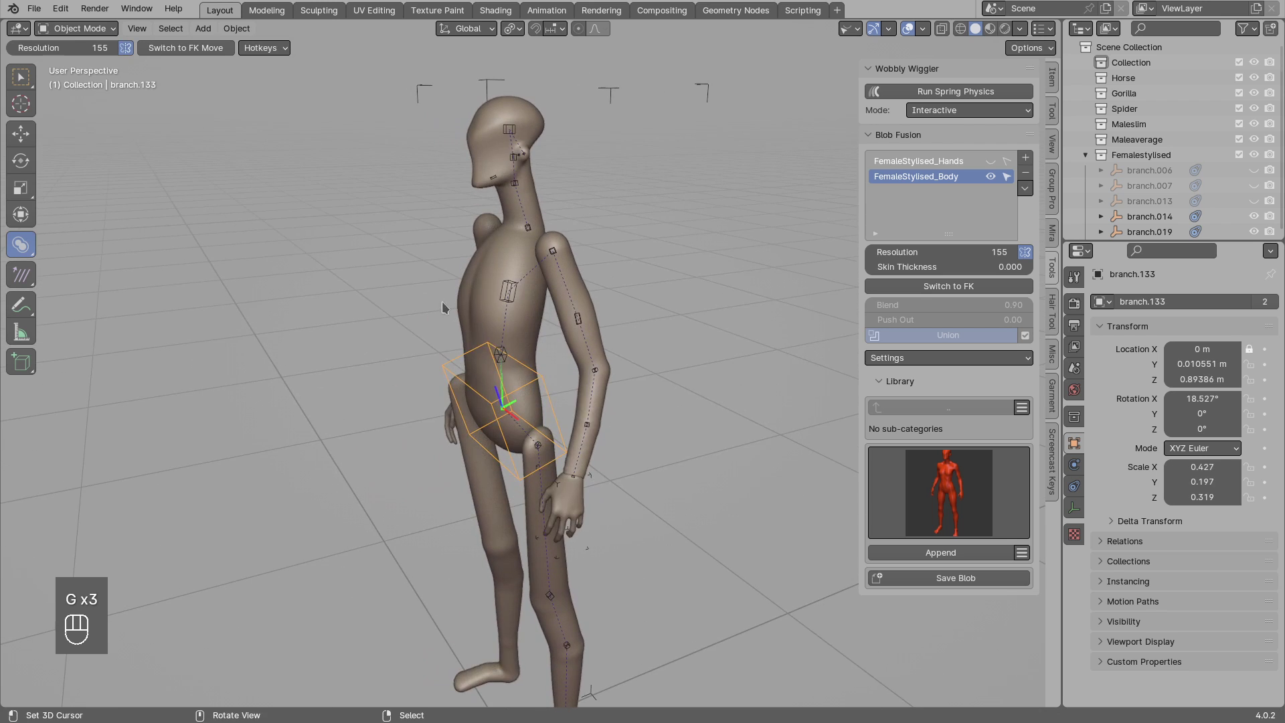
{"action": "left_click_drag", "start_coordinate": [489, 304], "coordinate": [506, 296]}
{"action": "left_click", "coordinate": [487, 345]}
{"action": "left_click_drag", "start_coordinate": [491, 369], "coordinate": [538, 330]}
{"action": "left_click_drag", "start_coordinate": [513, 346], "coordinate": [488, 429]}
{"action": "left_click", "coordinate": [488, 368]}
Annotate the differences on the figure and orbit around it.
{"action": "key", "text": "d"}
{"action": "left_click_drag", "start_coordinate": [485, 330], "coordinate": [480, 330]}
{"action": "key", "text": "d"}
{"action": "key", "text": "d"}
{"action": "left_click_drag", "start_coordinate": [462, 323], "coordinate": [476, 459]}
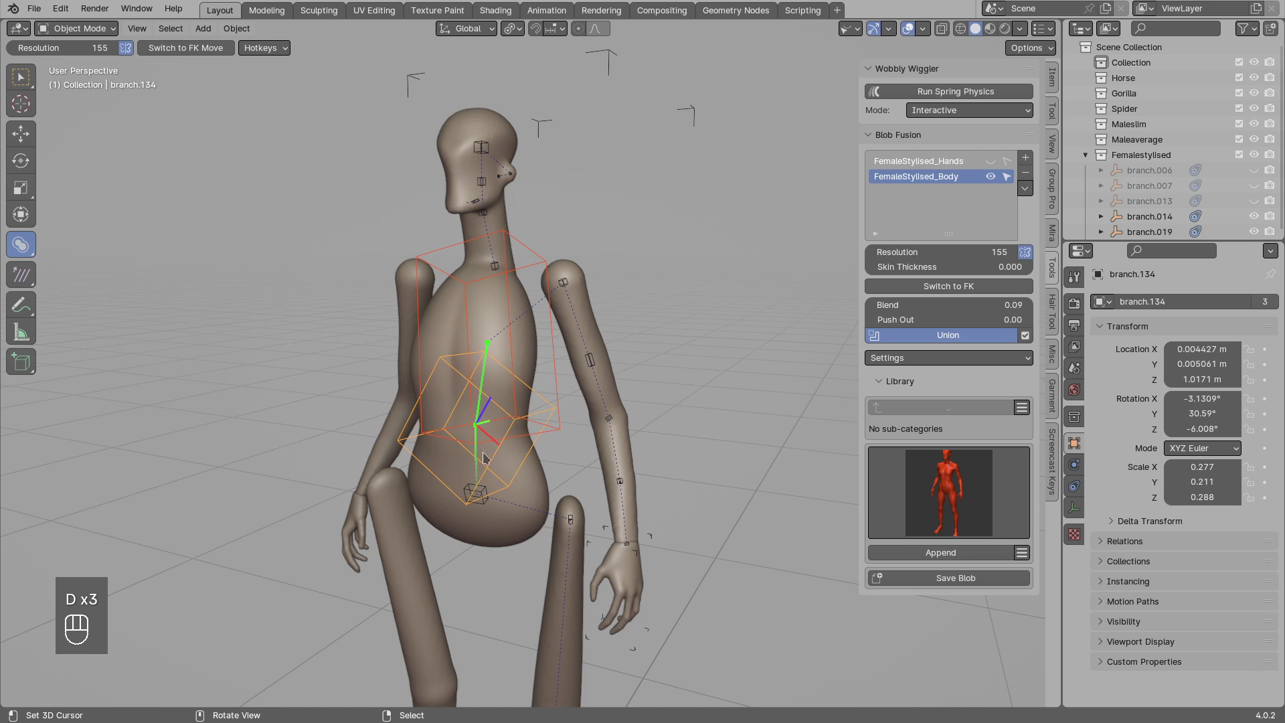
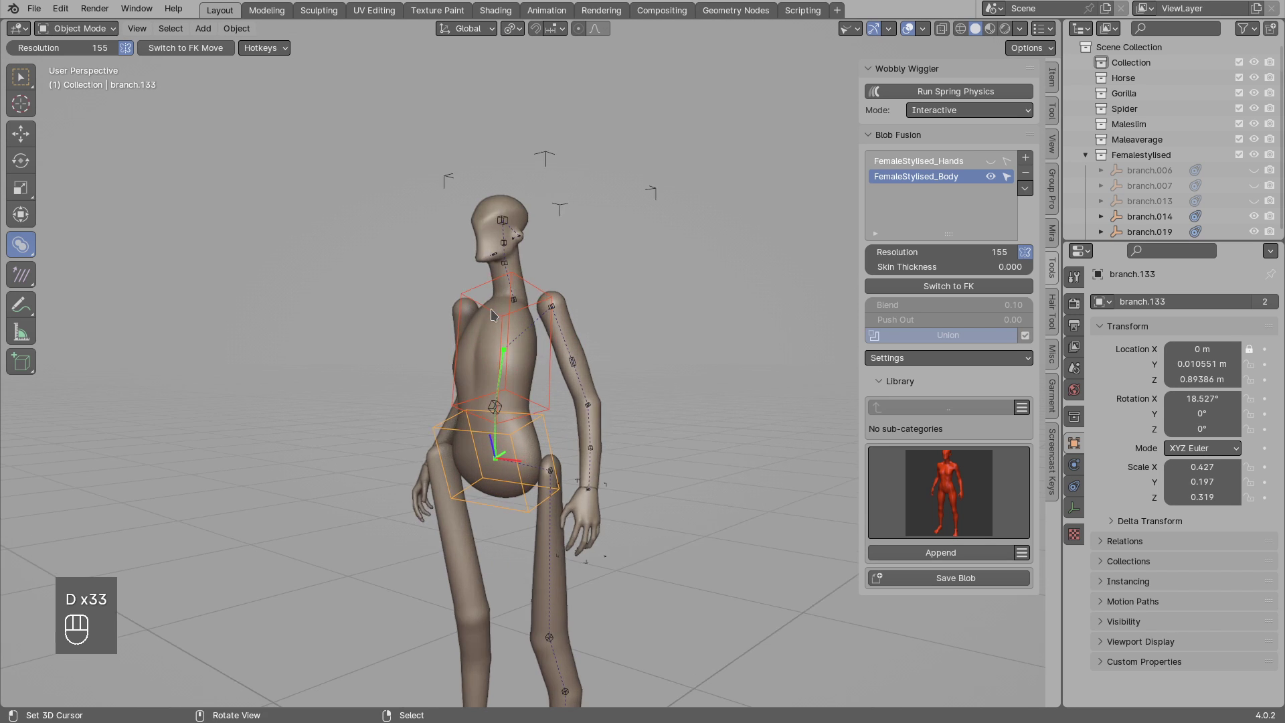
{"action": "left_click_drag", "start_coordinate": [526, 344], "coordinate": [557, 346]}
{"action": "key", "text": "alt+a"}
{"action": "left_click", "coordinate": [515, 347]}
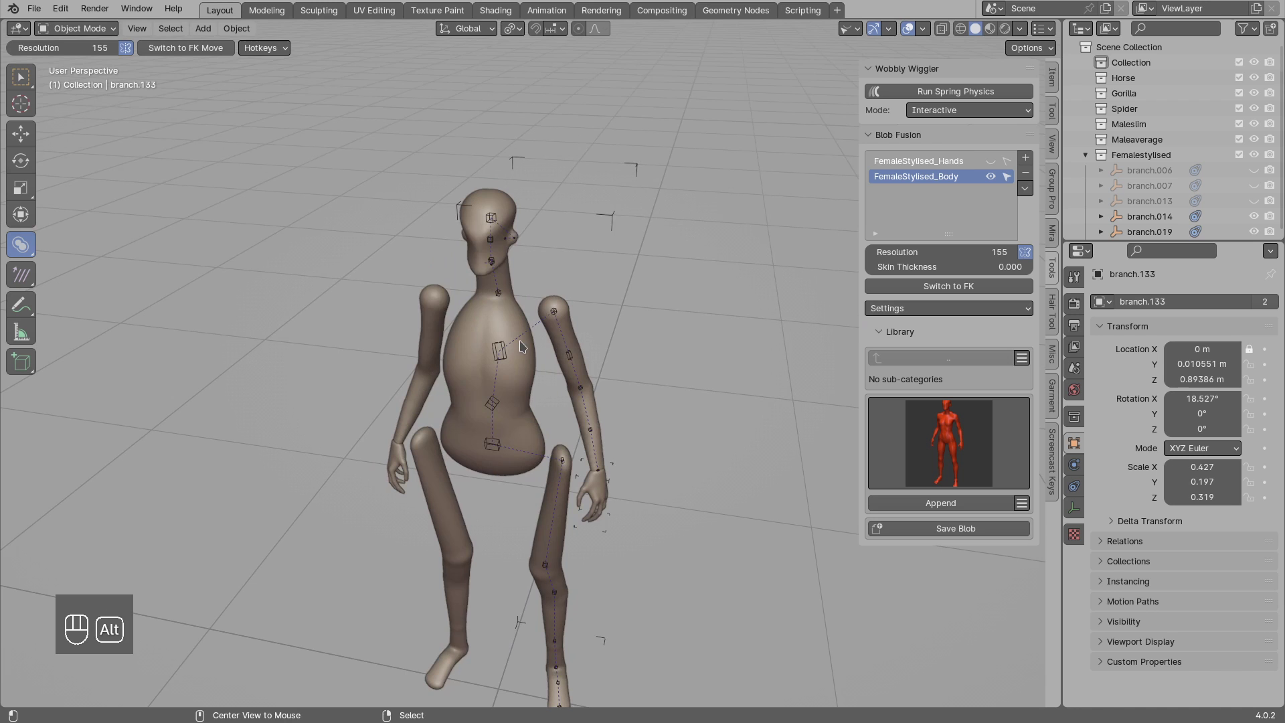
Toggle mute with Alt+M on the remaining branches, compare the body, then remove the FemaleStylised domains.
{"action": "key", "text": "alt+m"}
{"action": "left_click_drag", "start_coordinate": [527, 357], "coordinate": [528, 307]}
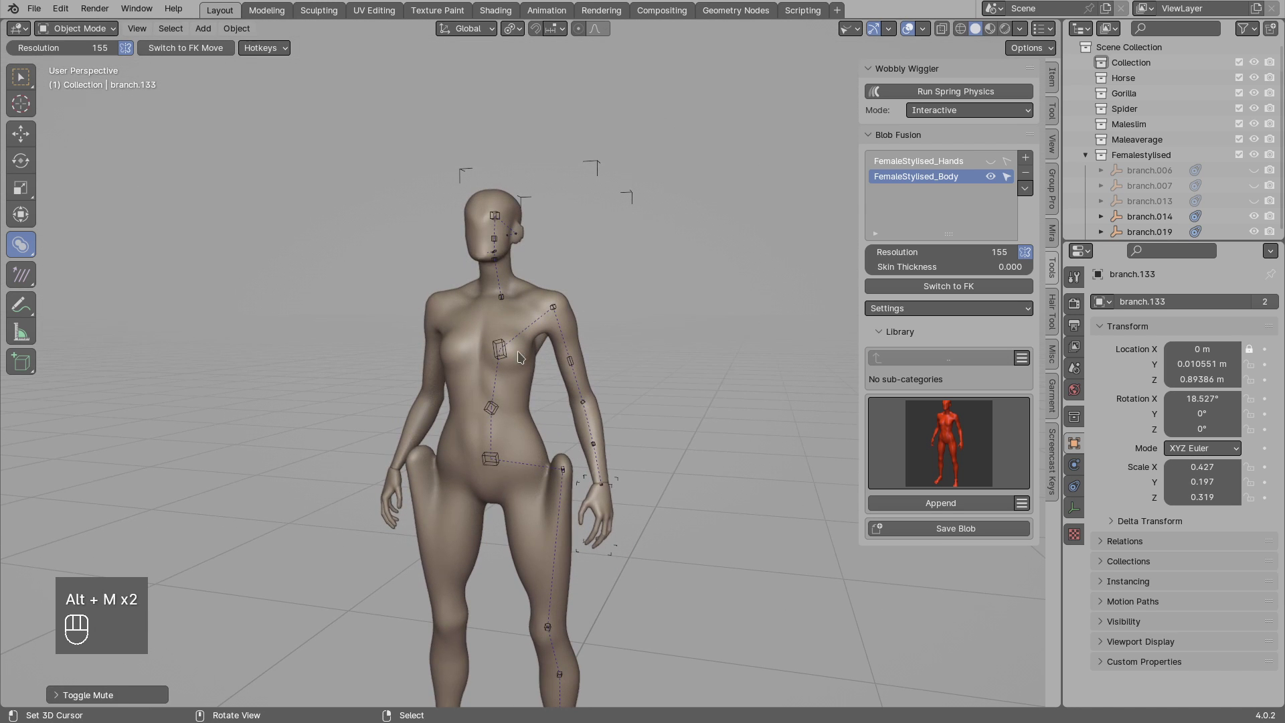
{"action": "left_click", "coordinate": [570, 475]}
{"action": "left_click_drag", "start_coordinate": [583, 474], "coordinate": [585, 419]}
{"action": "left_click_drag", "start_coordinate": [586, 422], "coordinate": [636, 427]}
{"action": "key", "text": "g"}
{"action": "left_click_drag", "start_coordinate": [607, 428], "coordinate": [498, 433]}
{"action": "key", "text": "g"}
{"action": "key", "text": "alt+a"}
{"action": "left_click_drag", "start_coordinate": [511, 414], "coordinate": [605, 423]}
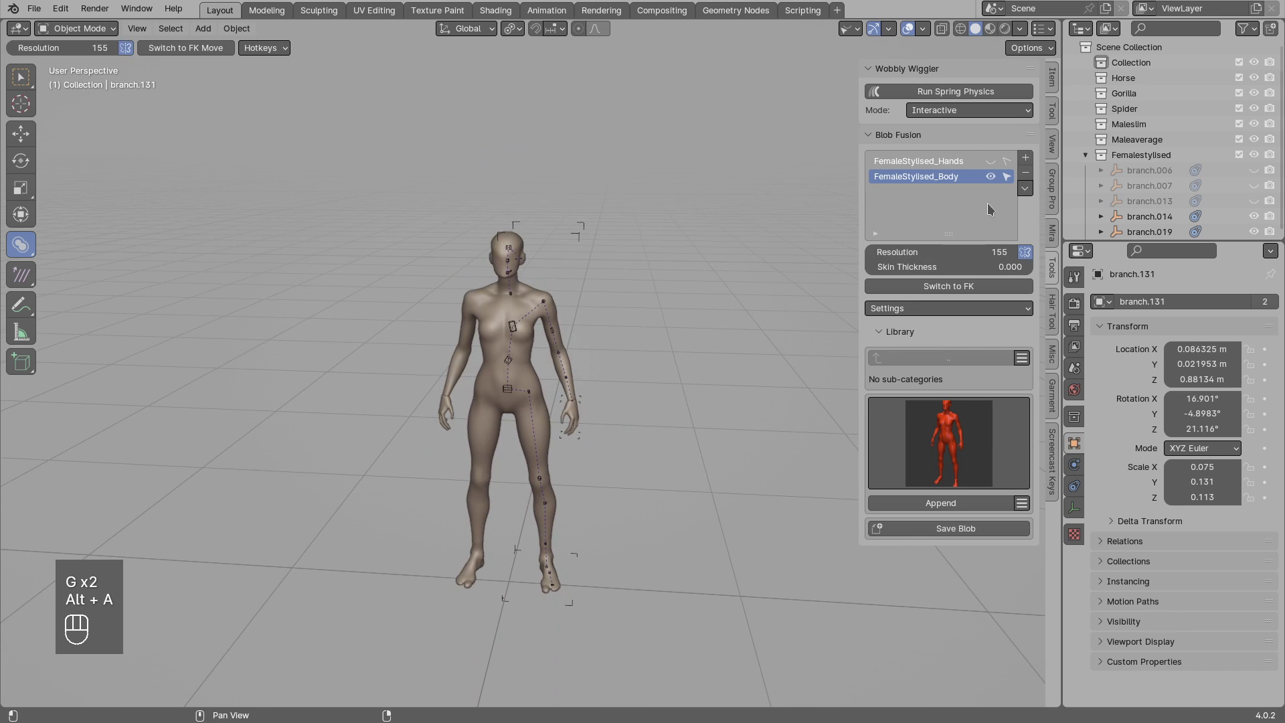
{"action": "left_click", "coordinate": [1030, 178]}
Remove the preset Blob Fusion domains and create a new BLOB_Domain from the Shift+A menu.
{"action": "left_click", "coordinate": [1027, 173]}
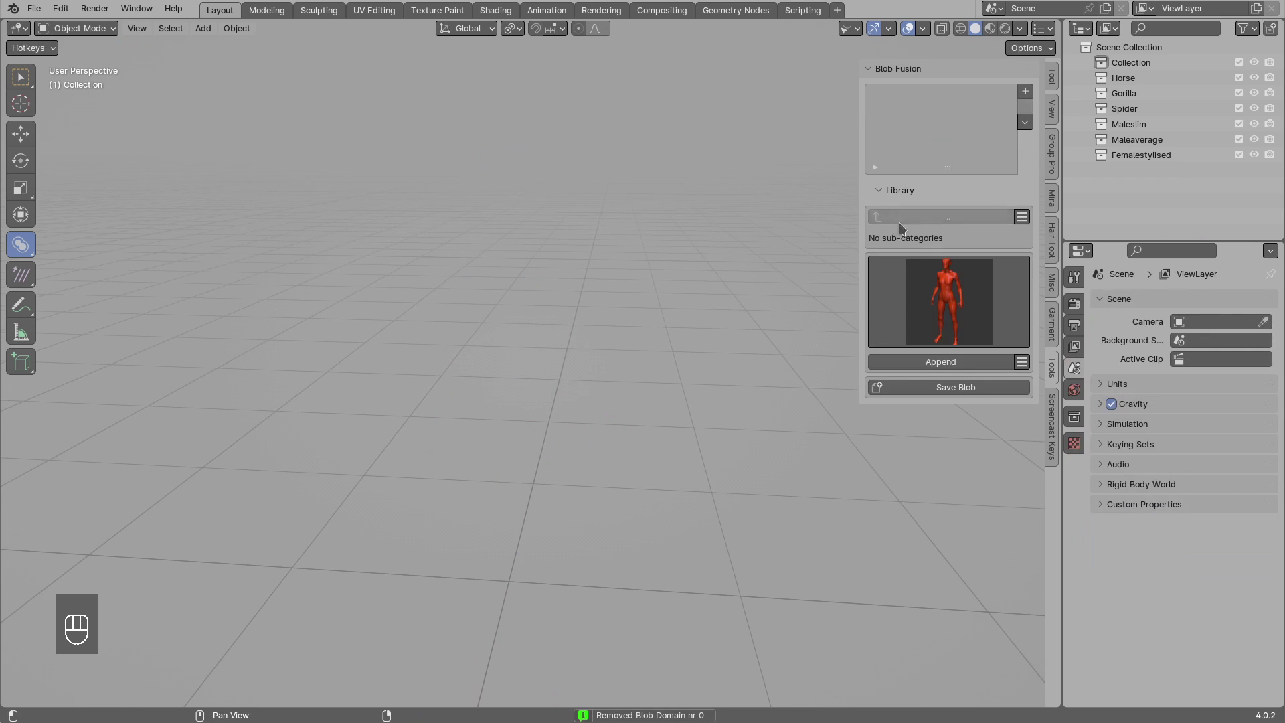
{"action": "left_click", "coordinate": [464, 449]}
{"action": "left_click_drag", "start_coordinate": [475, 401], "coordinate": [450, 323]}
{"action": "left_click_drag", "start_coordinate": [450, 348], "coordinate": [468, 379]}
{"action": "left_click", "coordinate": [474, 408]}
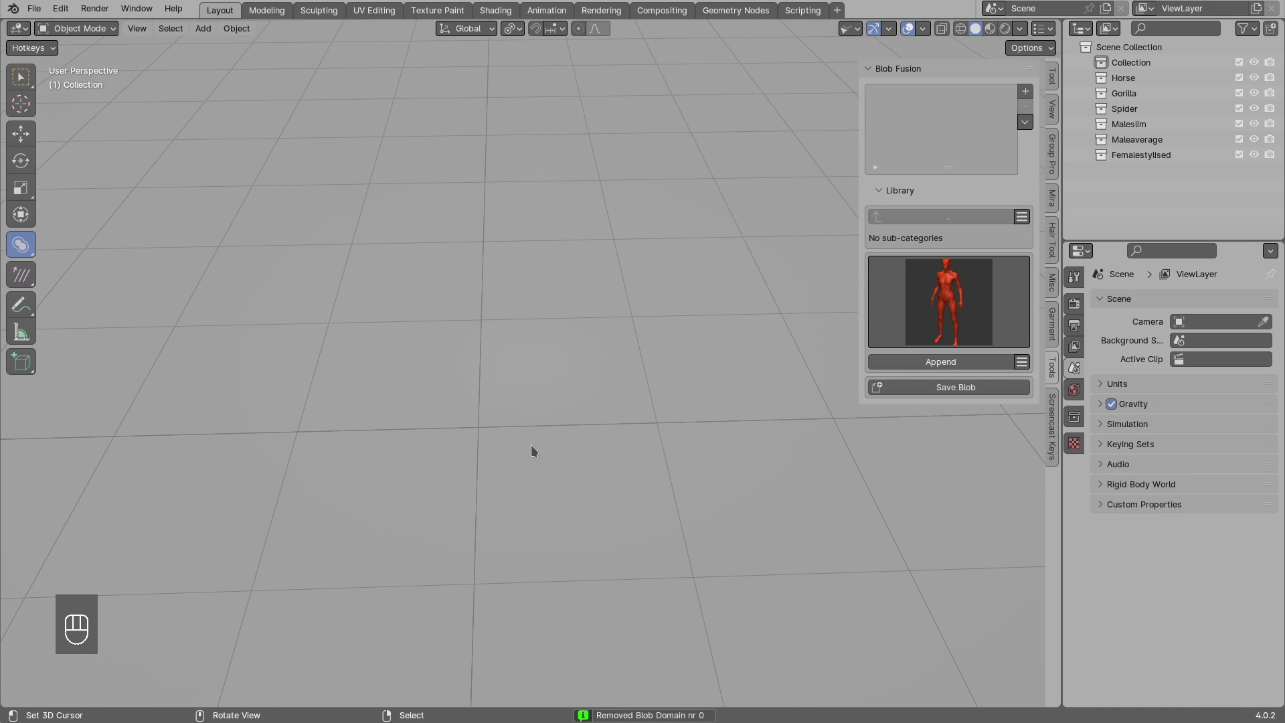
{"action": "key", "text": "shift+a"}
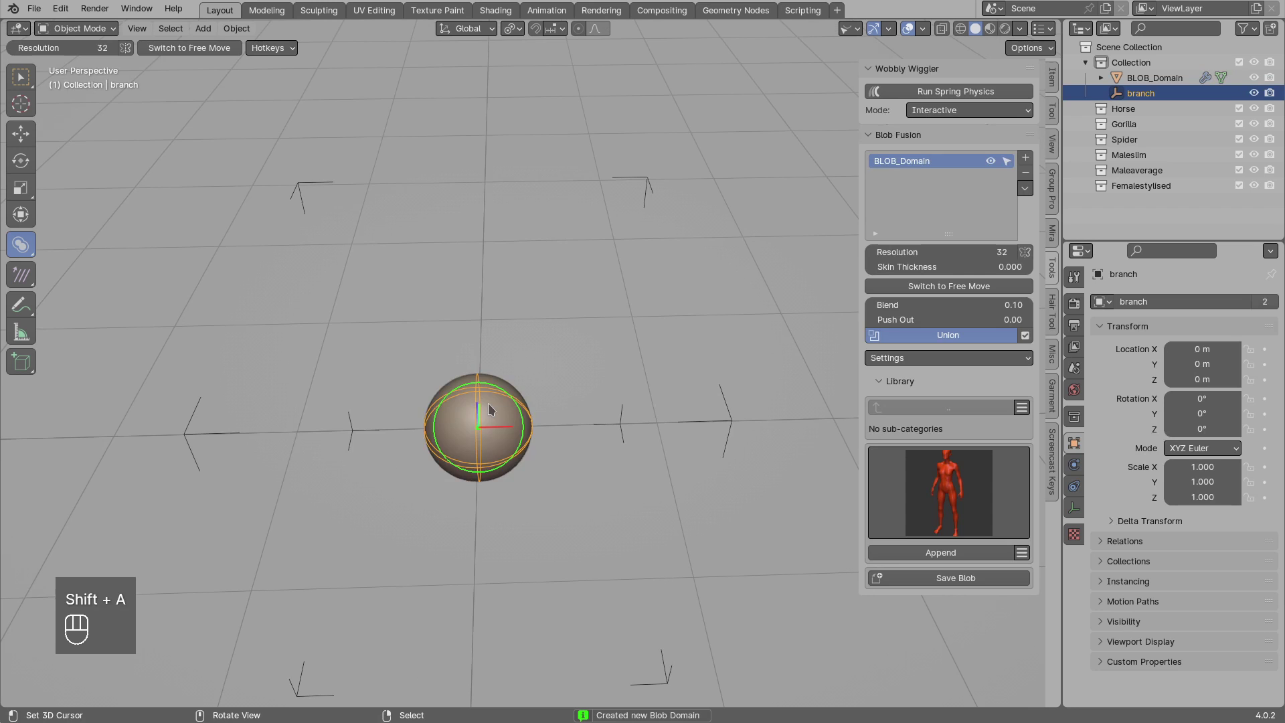
Duplicate the branch blob, scale it smaller and place it on top of the first sphere.
{"action": "key", "text": "KP_1"}
{"action": "key", "text": "s"}
{"action": "key", "text": "shift+d"}
{"action": "key", "text": "s"}
{"action": "key", "text": "g"}
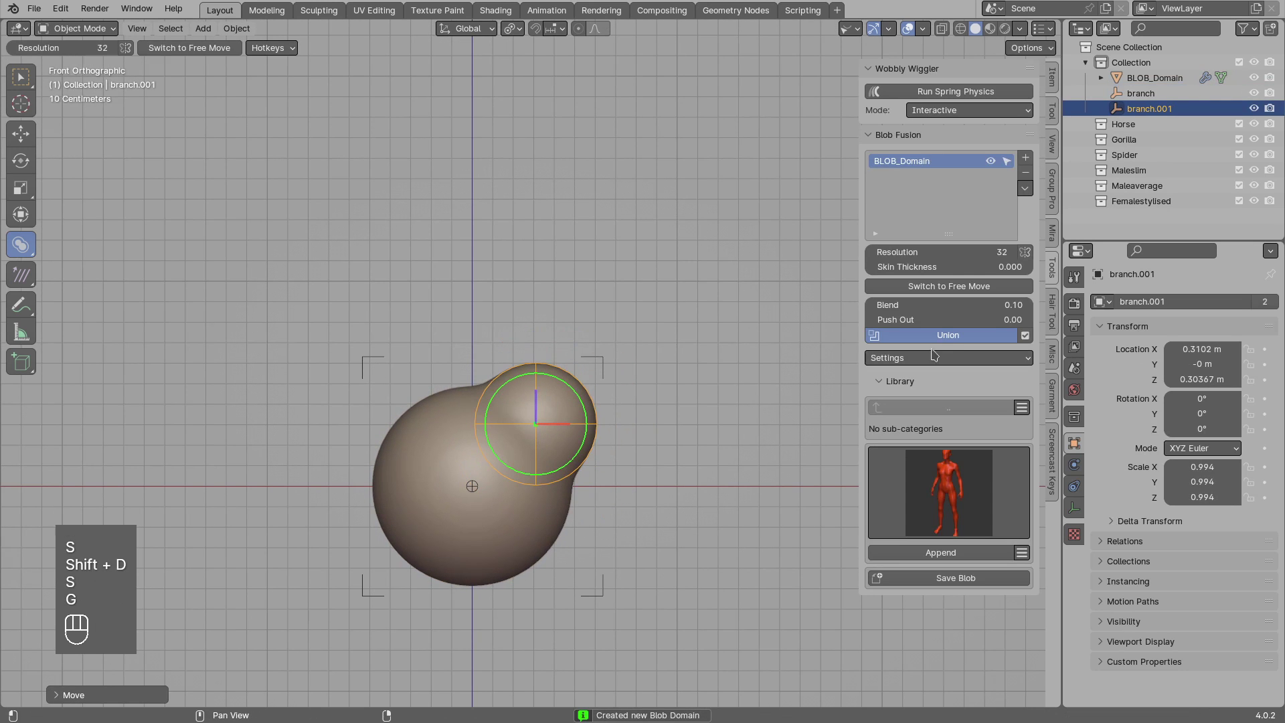
{"action": "left_click", "coordinate": [580, 409]}
Duplicate the branch again and drag the third sphere to the side of the large one.
{"action": "key", "text": "shift+d"}
{"action": "left_click_drag", "start_coordinate": [943, 342], "coordinate": [512, 428]}
{"action": "double_click", "coordinate": [575, 440]}
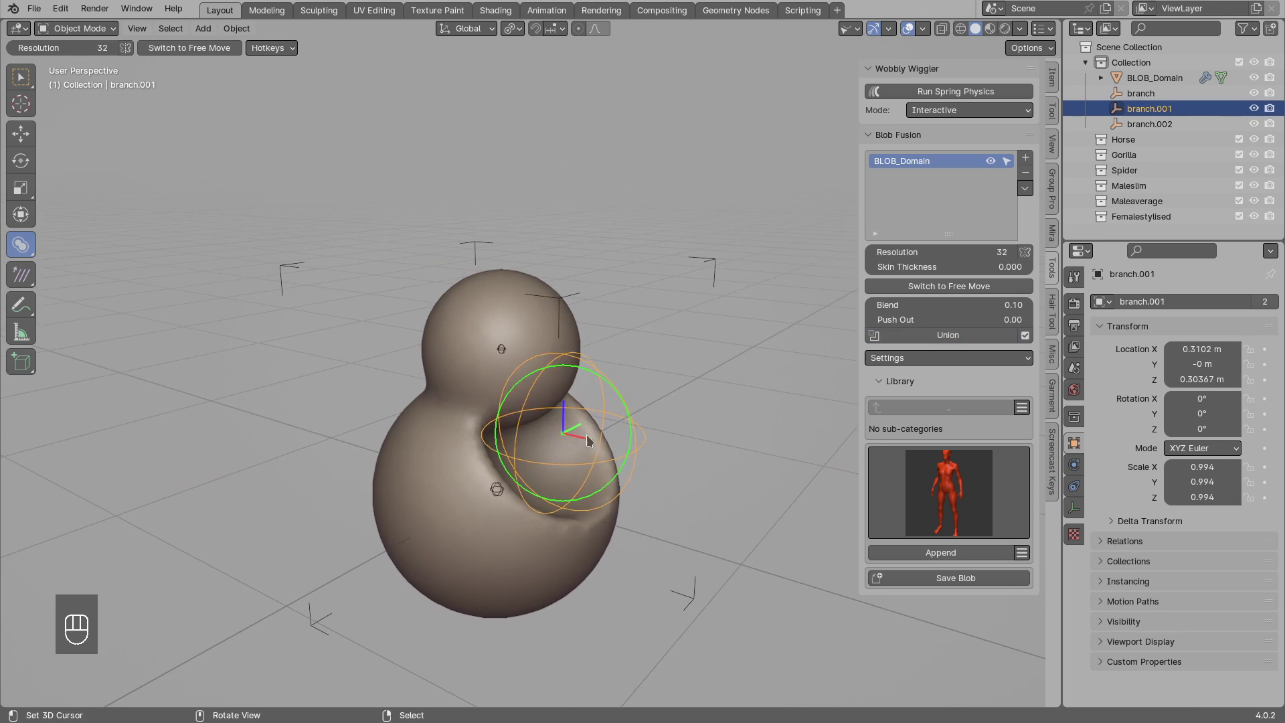
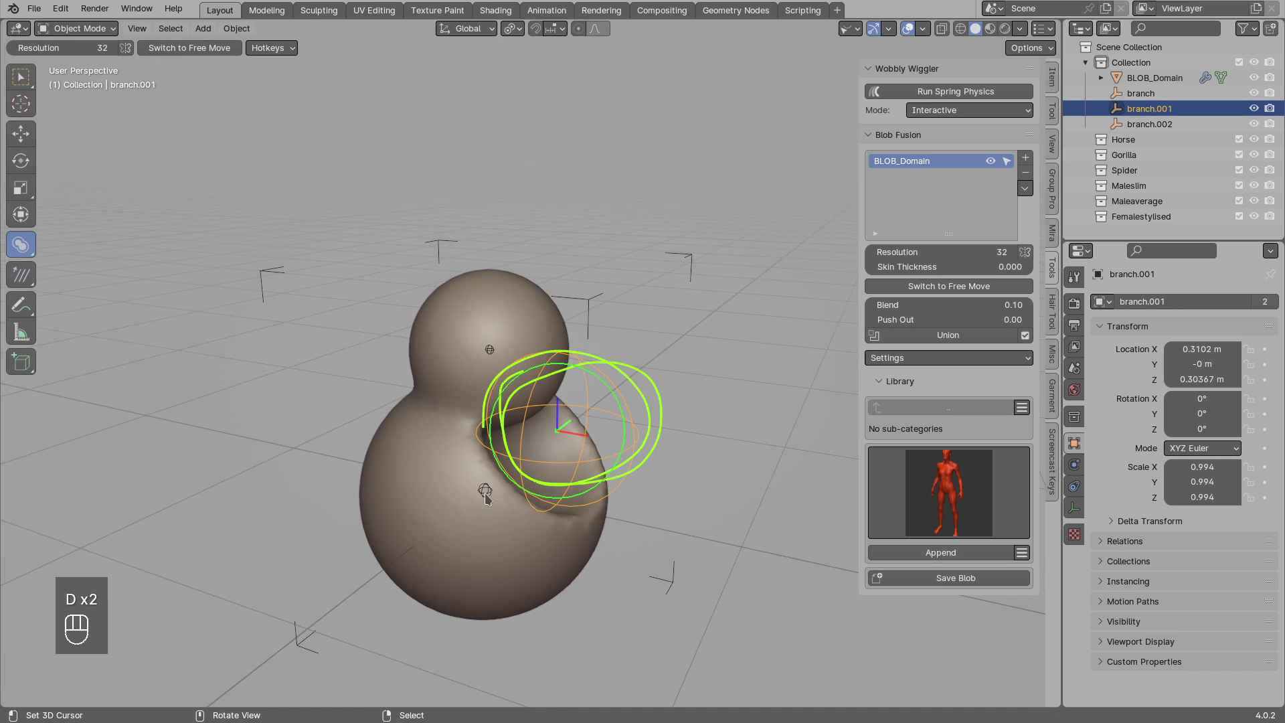
Annotate the large base sphere with the number 0 using the Annotate tool.
{"action": "left_click", "coordinate": [477, 477]}
{"action": "left_click_drag", "start_coordinate": [474, 486], "coordinate": [559, 431]}
{"action": "key", "text": "d"}
{"action": "key", "text": "alt+a"}
{"action": "left_click", "coordinate": [492, 494]}
{"action": "key", "text": "d"}
{"action": "key", "text": "d"}
{"action": "key", "text": "d"}
{"action": "left_click", "coordinate": [460, 506]}
{"action": "key", "text": "d"}
{"action": "key", "text": "d"}
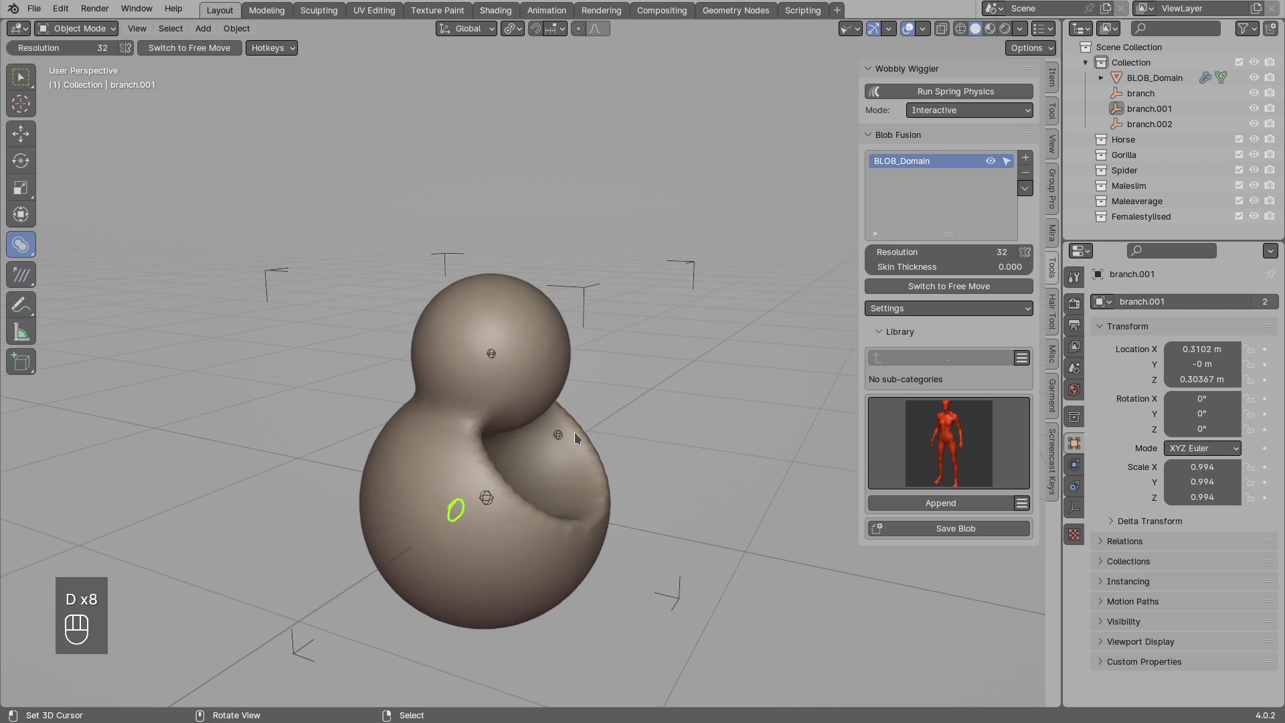
Write 1 beside the side sphere and 2 beside the top sphere.
{"action": "left_click", "coordinate": [580, 437]}
{"action": "key", "text": "d"}
{"action": "key", "text": "d"}
{"action": "key", "text": "d"}
{"action": "left_click_drag", "start_coordinate": [459, 350], "coordinate": [484, 390]}
{"action": "key", "text": "d"}
{"action": "key", "text": "d"}
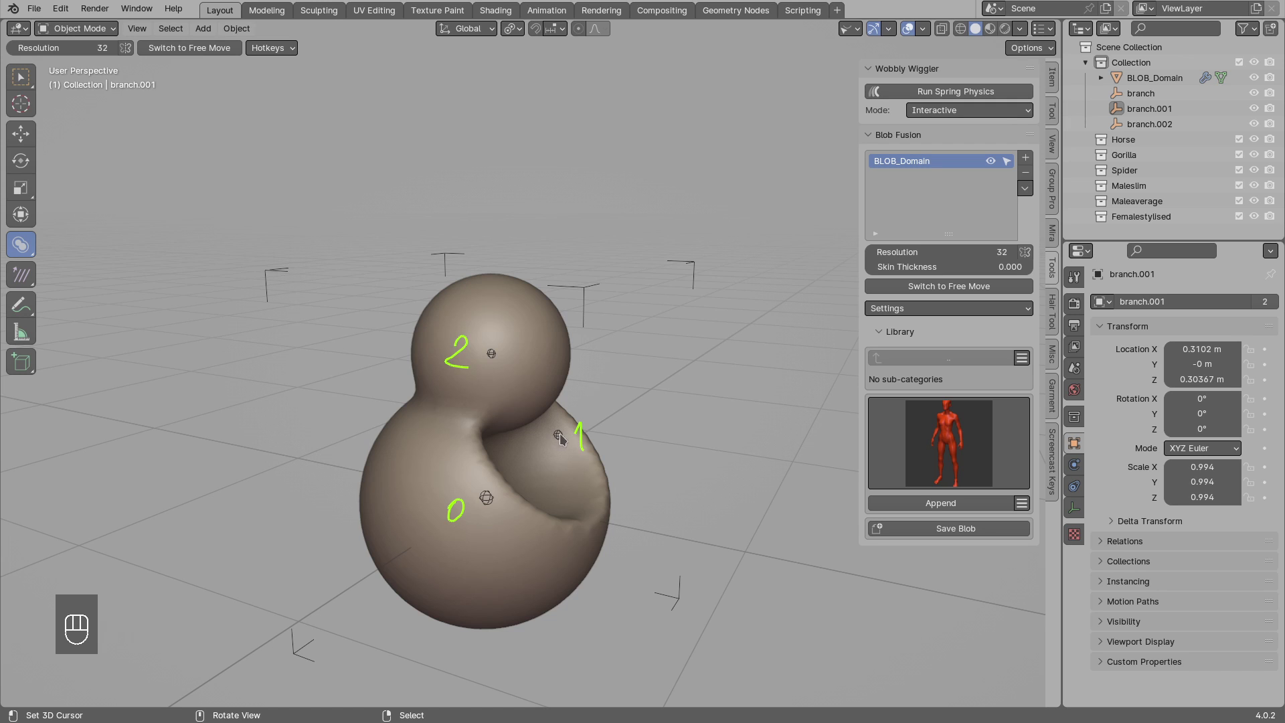
Switch branch.001 from Union to cutting mode so it carves a hollow into the large sphere.
{"action": "left_click", "coordinate": [564, 438]}
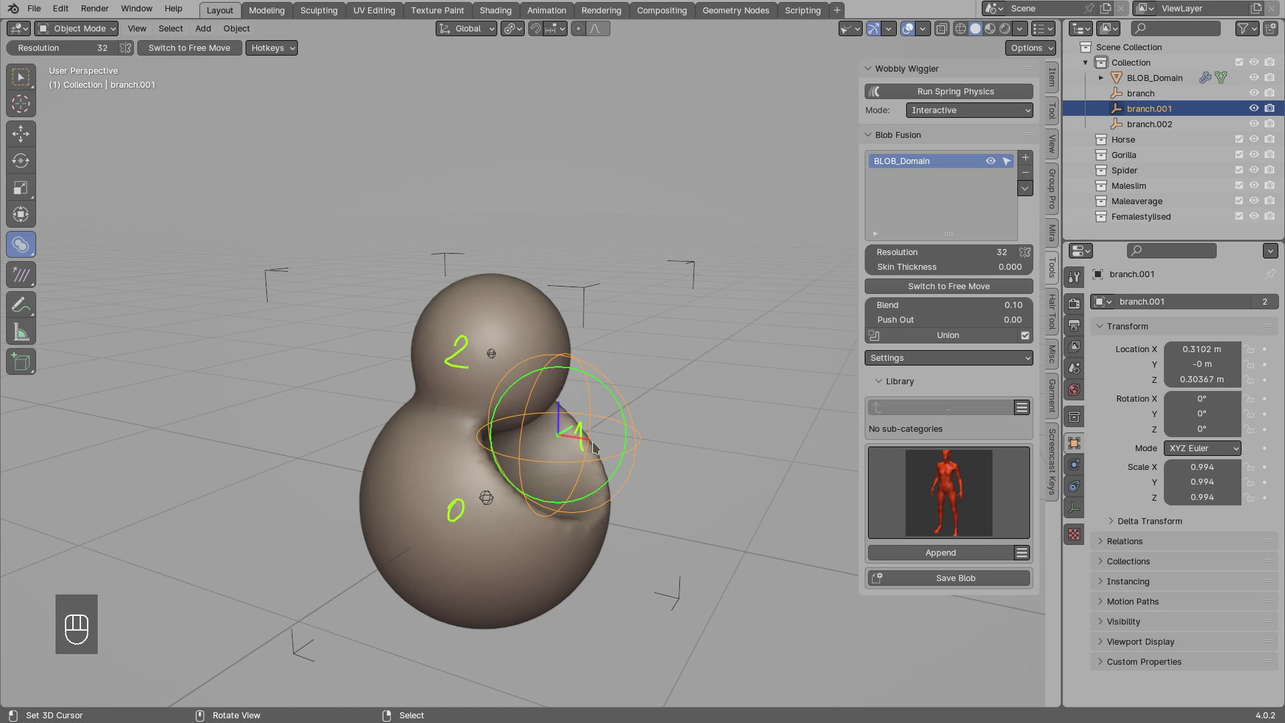
{"action": "key", "text": "alt+a"}
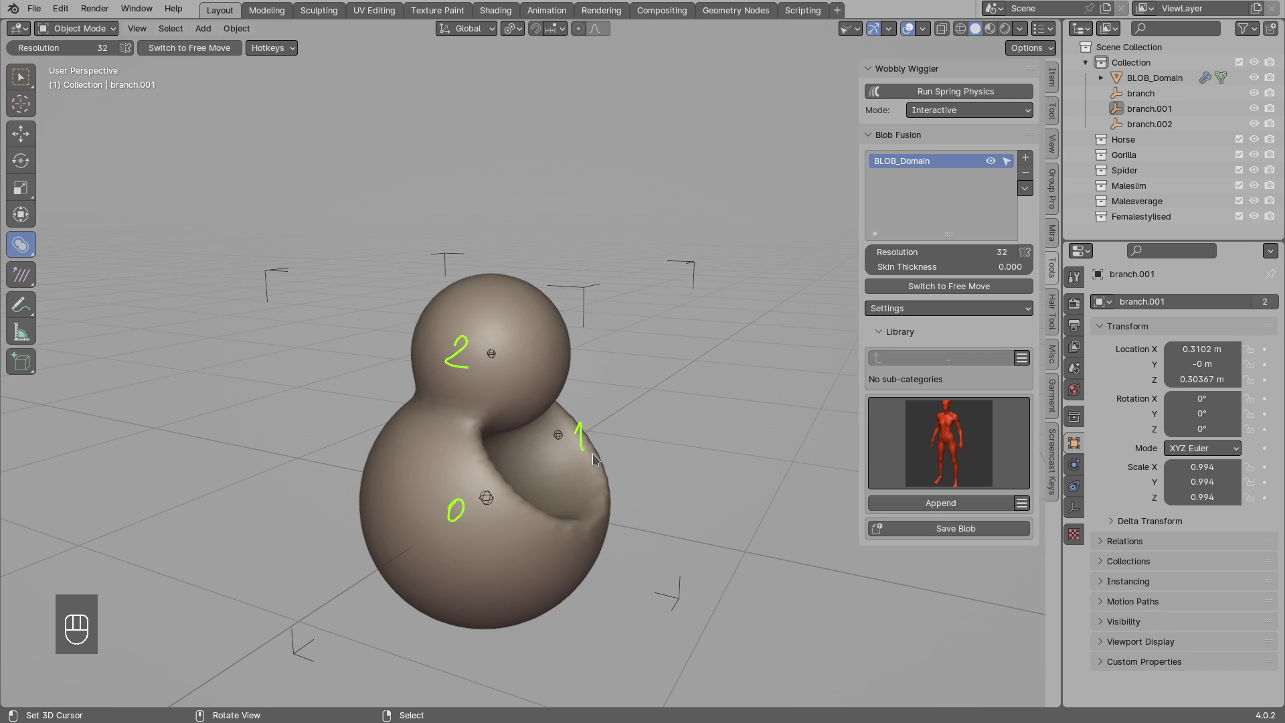
{"action": "left_click", "coordinate": [493, 357]}
Move branch.001 to index 2 in the blob order so the cutter carves both other spheres.
{"action": "key", "text": "g"}
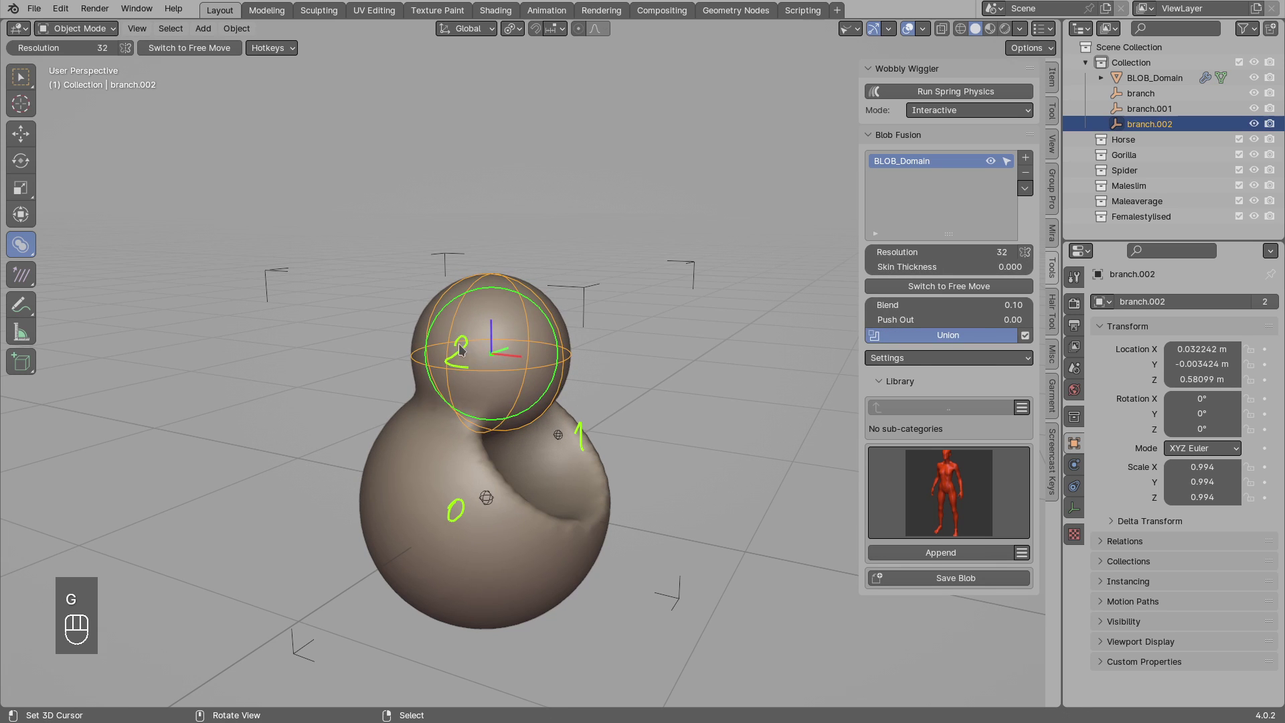
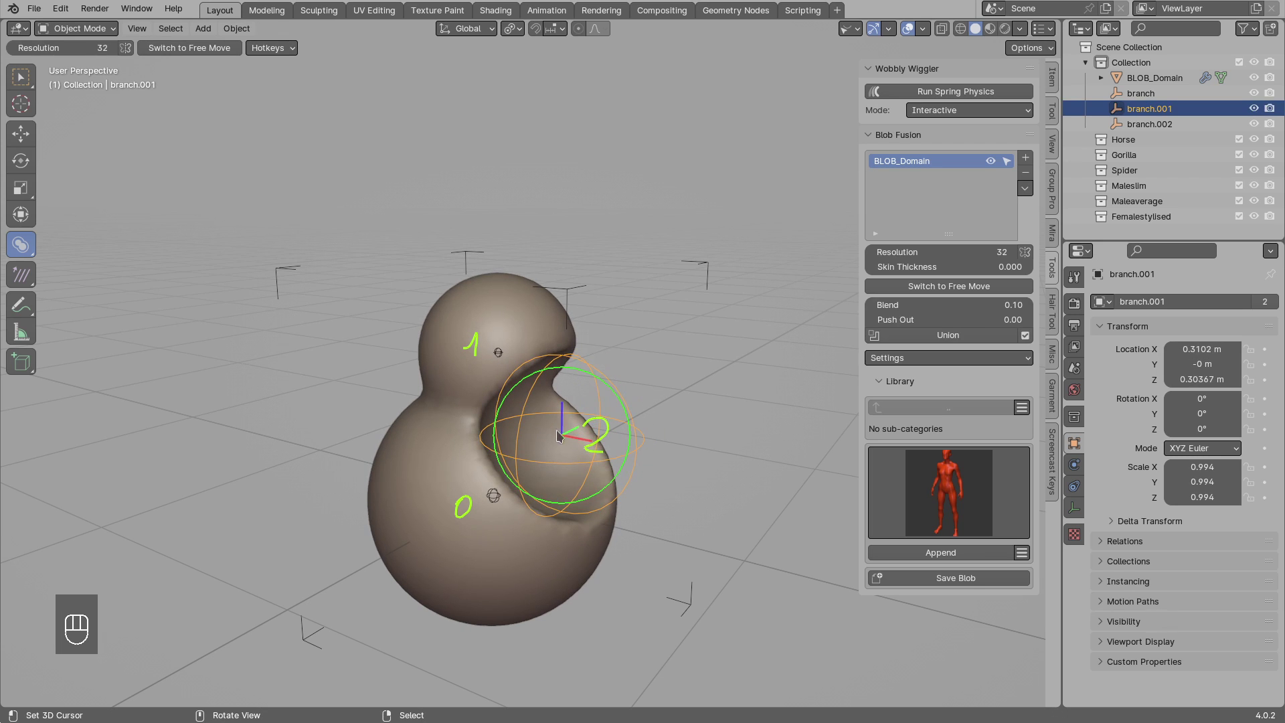
{"action": "key", "text": "d"}
{"action": "key", "text": "d"}
{"action": "key", "text": "d"}
{"action": "left_click", "coordinate": [554, 429]}
Redraw the annotations so the top blob reads 1 and the cutter reads 2, with an arrow.
{"action": "left_click", "coordinate": [532, 382]}
{"action": "key", "text": "d"}
{"action": "key", "text": "d"}
{"action": "key", "text": "d"}
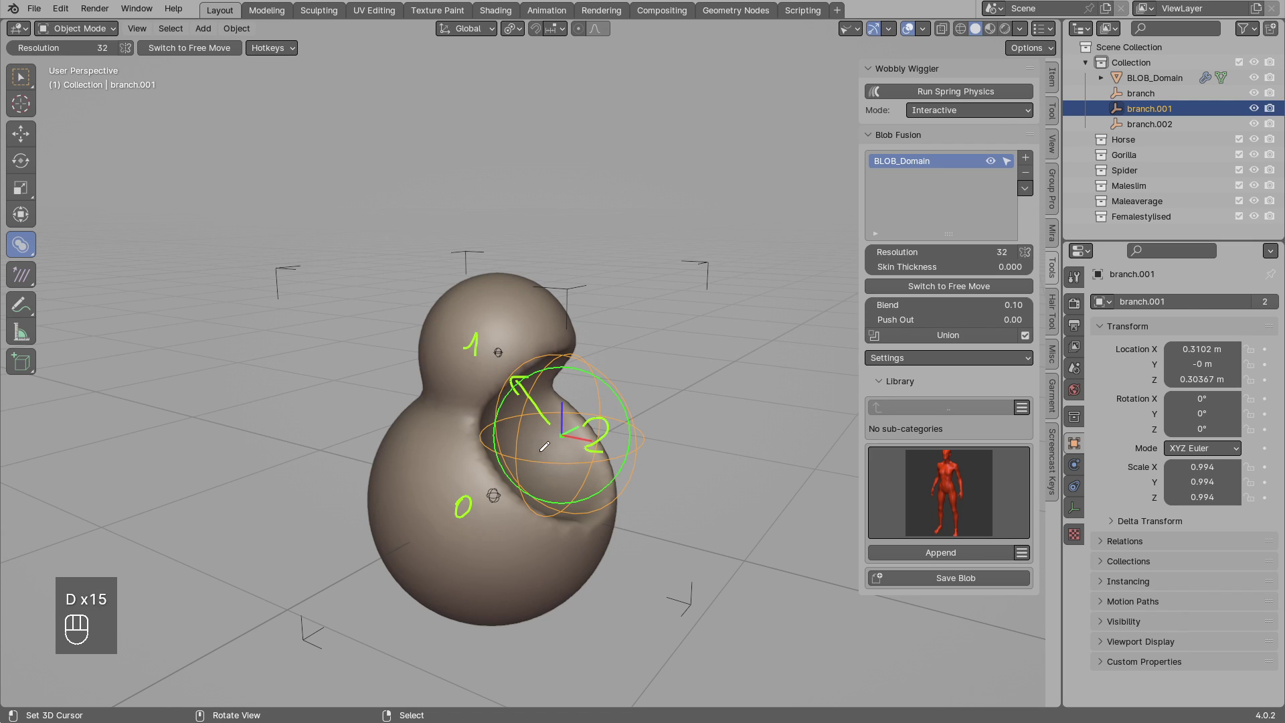
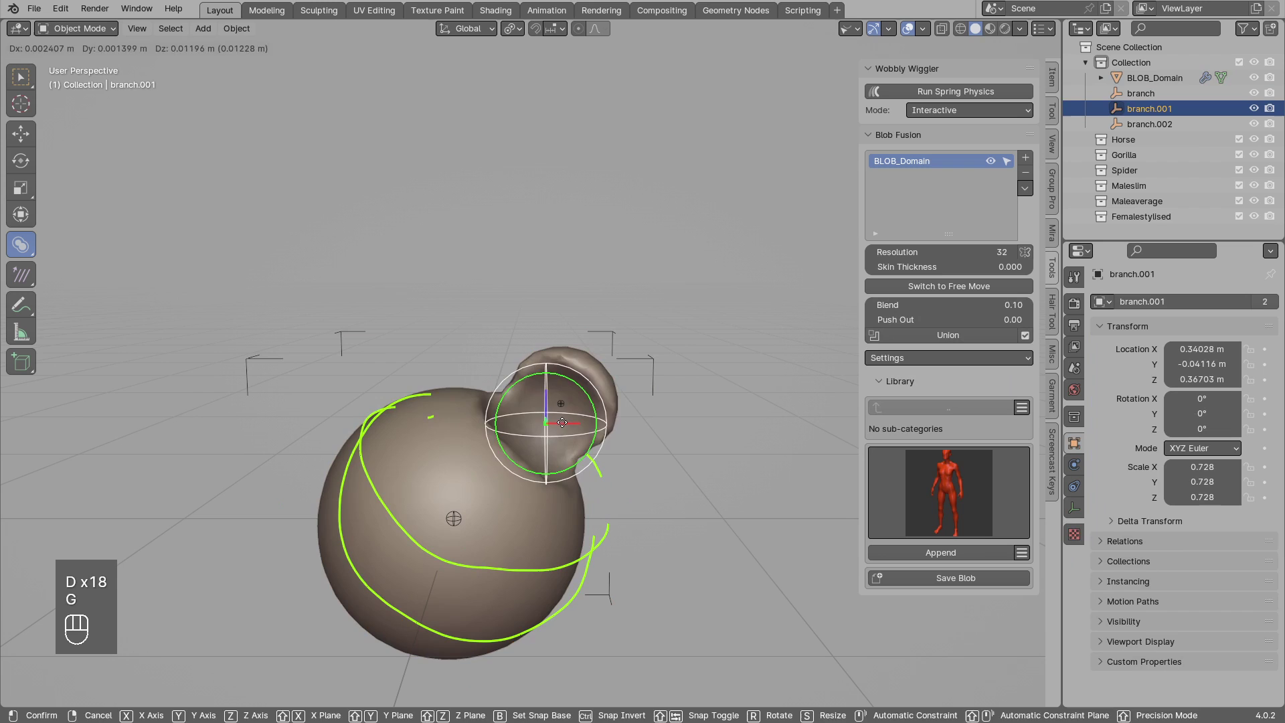
Scale up the base branch and scale and move the cutter into the ear sphere to hollow it.
{"action": "key", "text": "s"}
{"action": "key", "text": "g"}
{"action": "left_click", "coordinate": [587, 457]}
{"action": "key", "text": "d"}
{"action": "left_click_drag", "start_coordinate": [592, 424], "coordinate": [453, 499]}
{"action": "key", "text": "d"}
{"action": "left_click_drag", "start_coordinate": [523, 458], "coordinate": [516, 476]}
{"action": "left_click", "coordinate": [485, 494]}
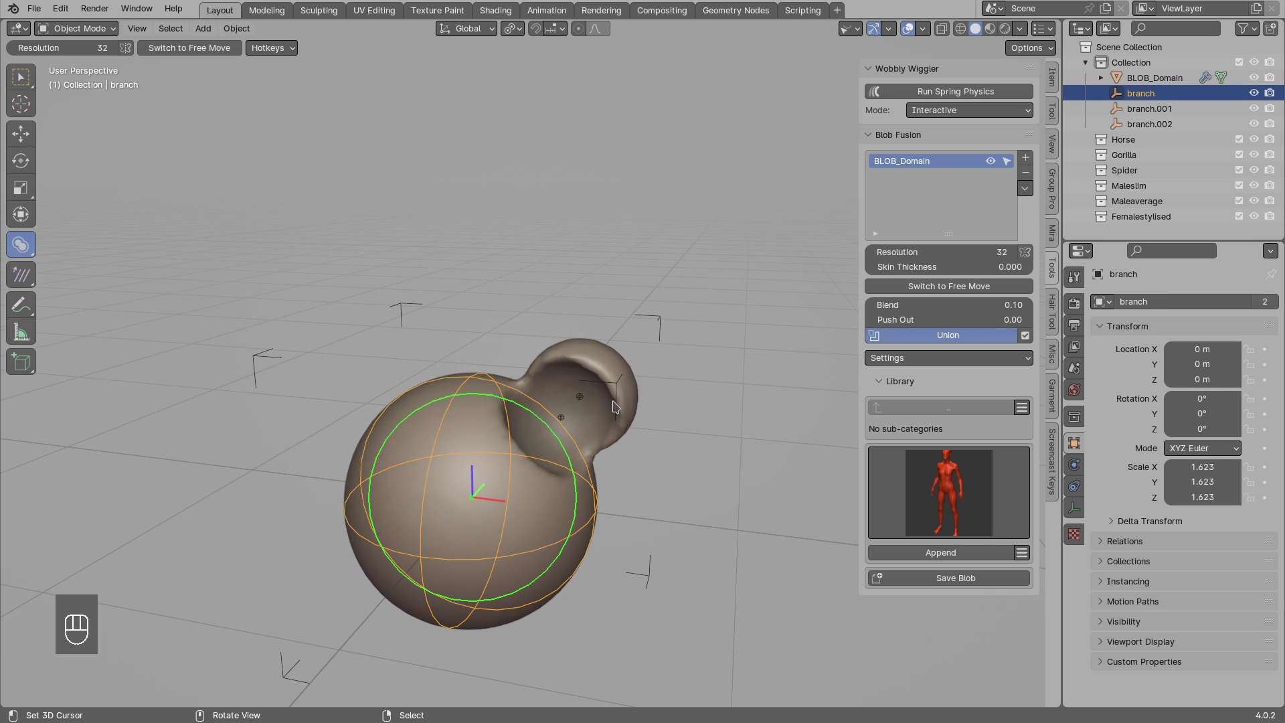
Mirror-duplicate the ear and its cutter to the other side of the head with Shift+M.
{"action": "key", "text": "shift+m"}
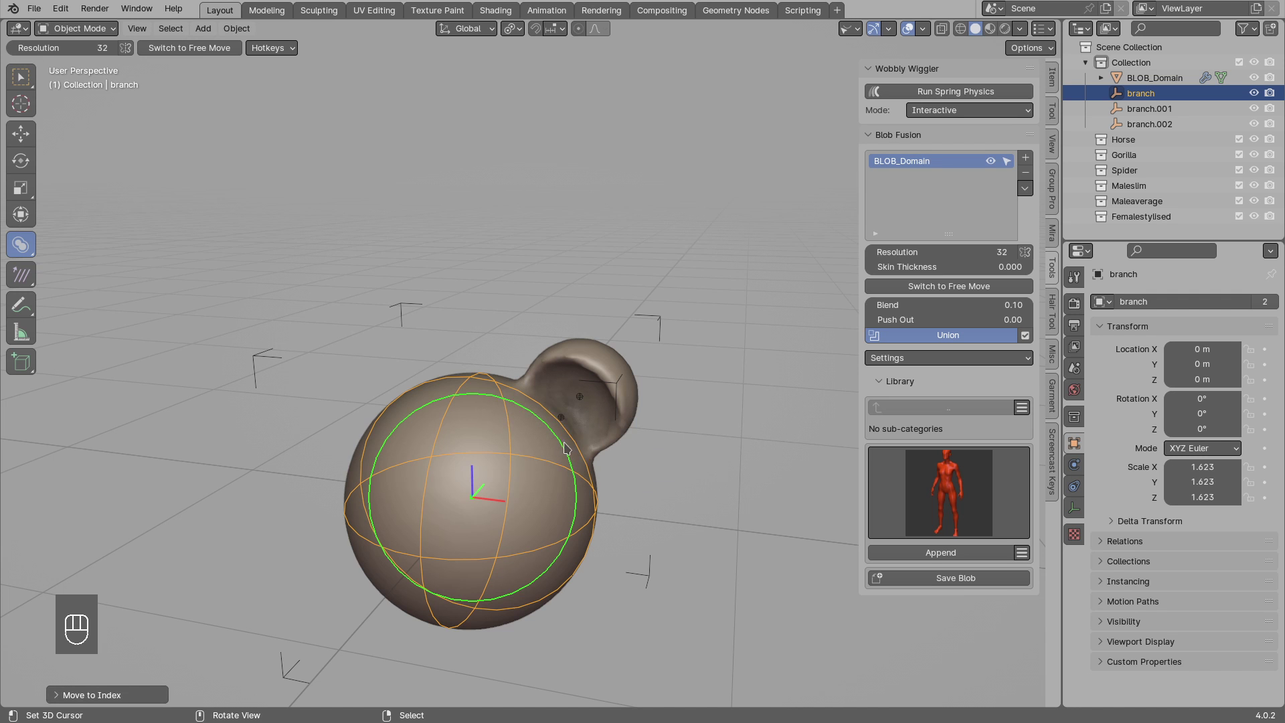
{"action": "left_click", "coordinate": [561, 428]}
{"action": "left_click_drag", "start_coordinate": [604, 432], "coordinate": [597, 422]}
{"action": "key", "text": "d"}
{"action": "key", "text": "d"}
{"action": "key", "text": "d"}
{"action": "left_click_drag", "start_coordinate": [553, 385], "coordinate": [540, 403]}
Move the large base blob to the last position in the blob order and select the top blob.
{"action": "left_click", "coordinate": [472, 484]}
{"action": "key", "text": "d"}
{"action": "key", "text": "d"}
{"action": "left_click_drag", "start_coordinate": [475, 468], "coordinate": [568, 423]}
{"action": "key", "text": "d"}
{"action": "key", "text": "d"}
{"action": "left_click_drag", "start_coordinate": [573, 426], "coordinate": [603, 430]}
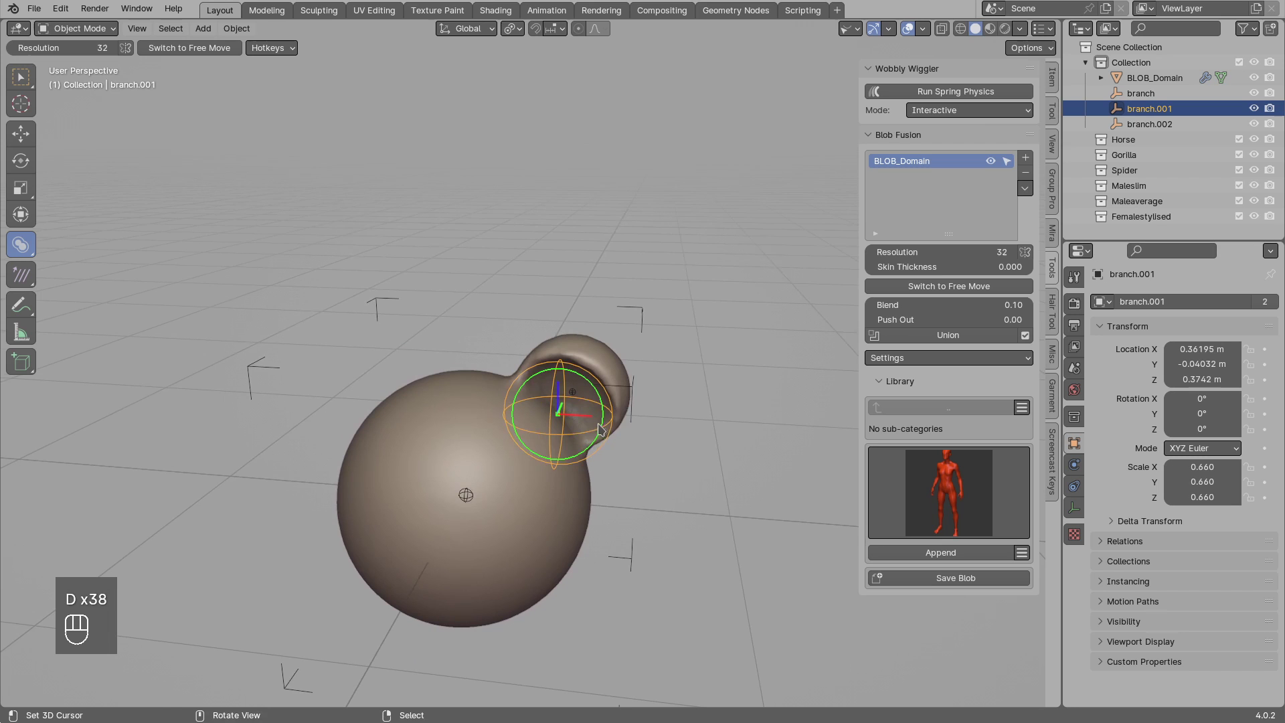
{"action": "key", "text": "g"}
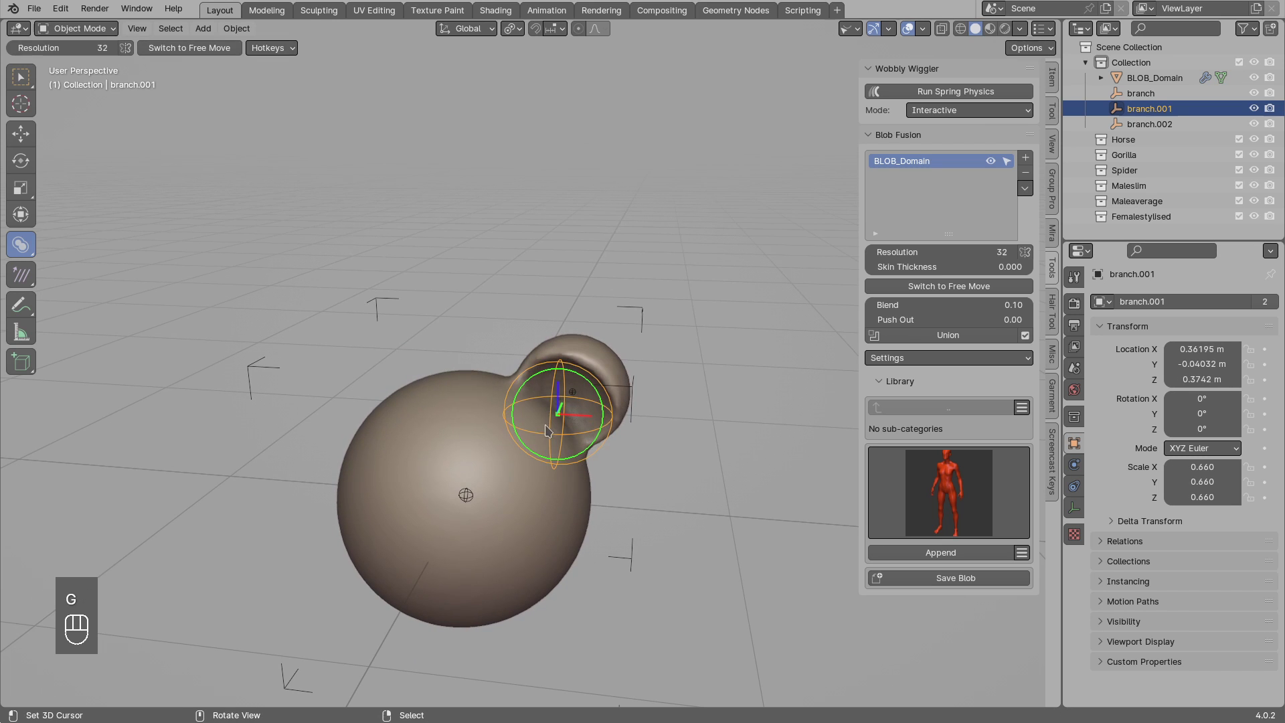
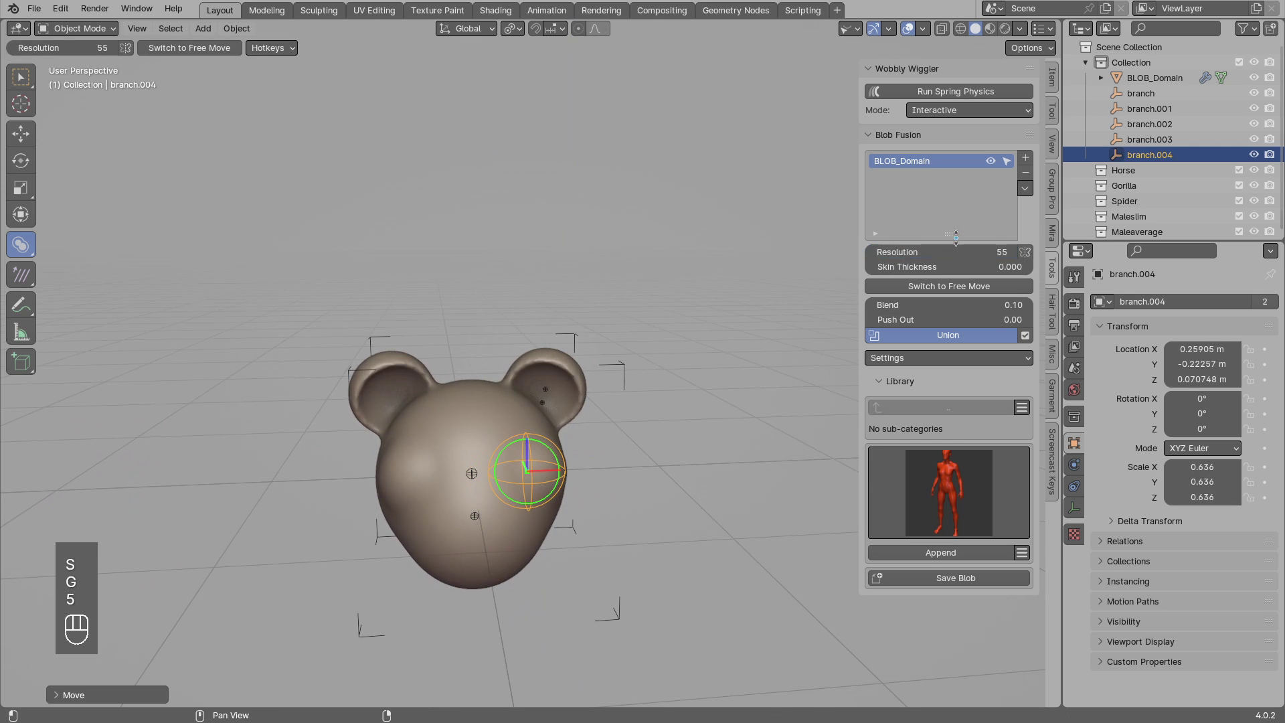
Duplicate a branch onto the head's side as a cheek blob and raise the domain Resolution to 55.
{"action": "left_click_drag", "start_coordinate": [971, 481], "coordinate": [956, 492]}
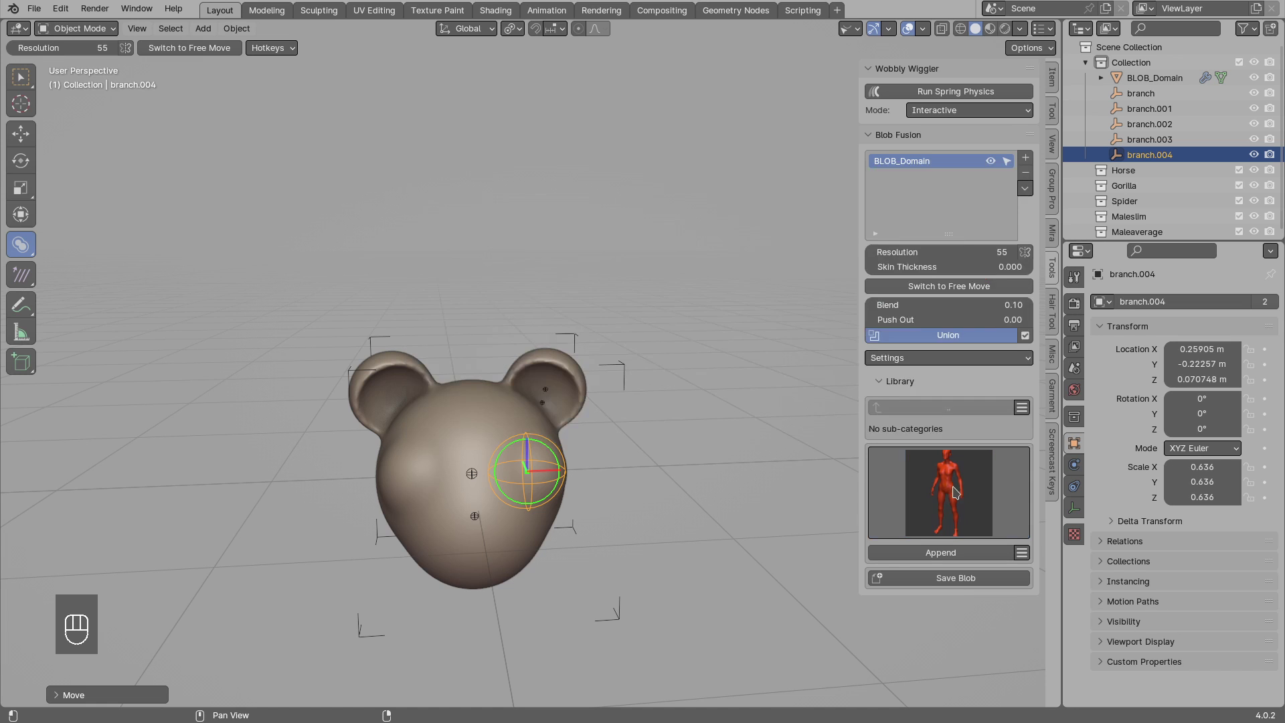
{"action": "left_click", "coordinate": [581, 421]}
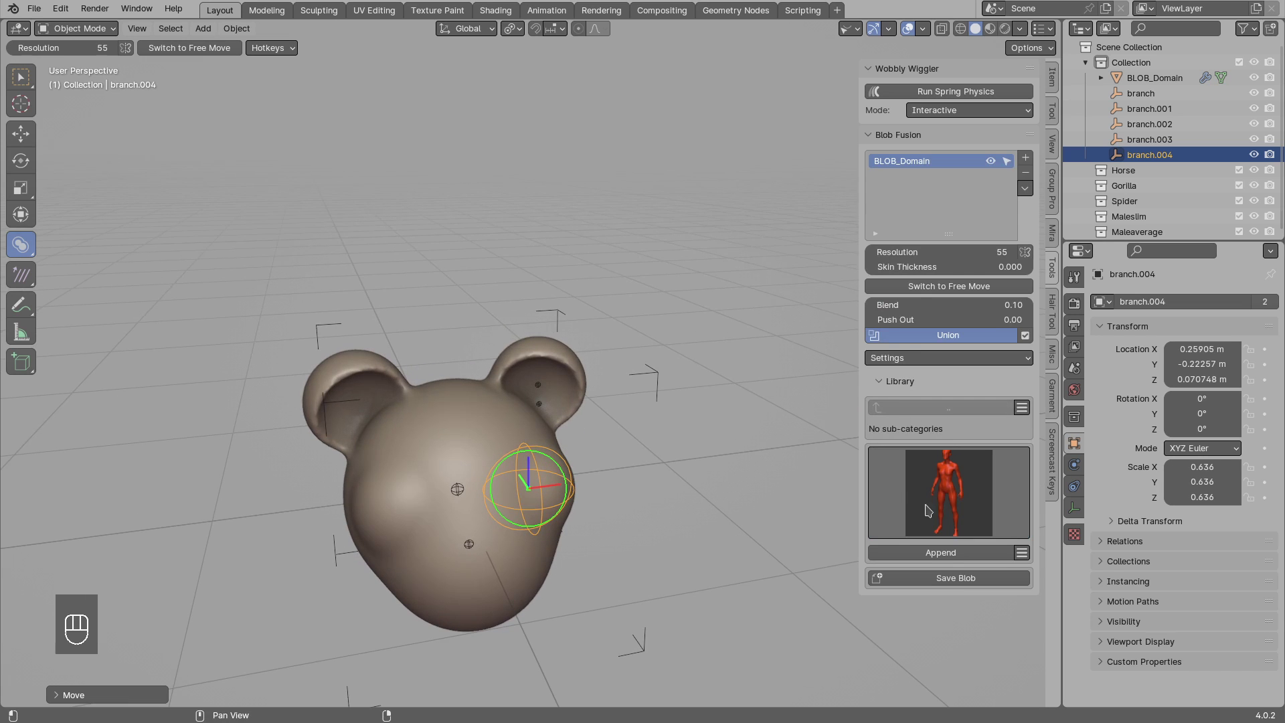
{"action": "left_click_drag", "start_coordinate": [941, 503], "coordinate": [576, 521]}
{"action": "left_click_drag", "start_coordinate": [935, 491], "coordinate": [742, 528]}
Set the new cheek branch's Blend to 0 so it joins without blending.
{"action": "key", "text": "alt+a"}
{"action": "left_click_drag", "start_coordinate": [692, 515], "coordinate": [555, 507]}
{"action": "left_click", "coordinate": [520, 491]}
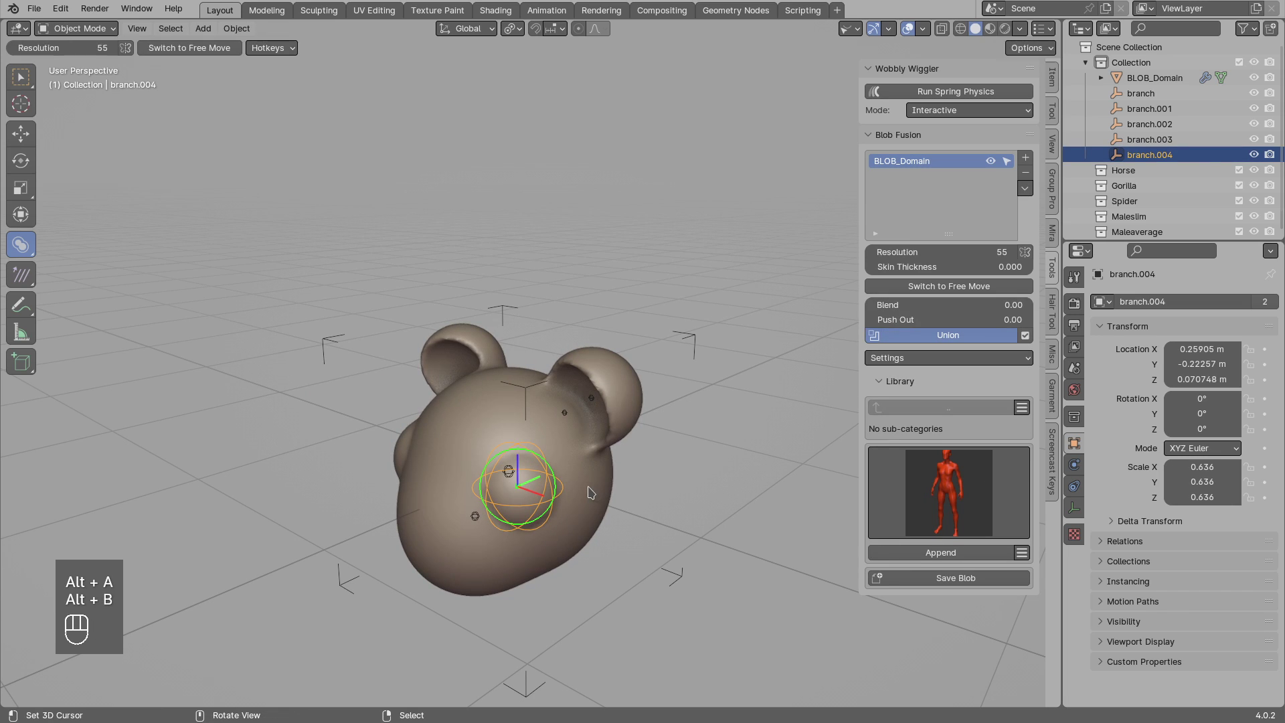